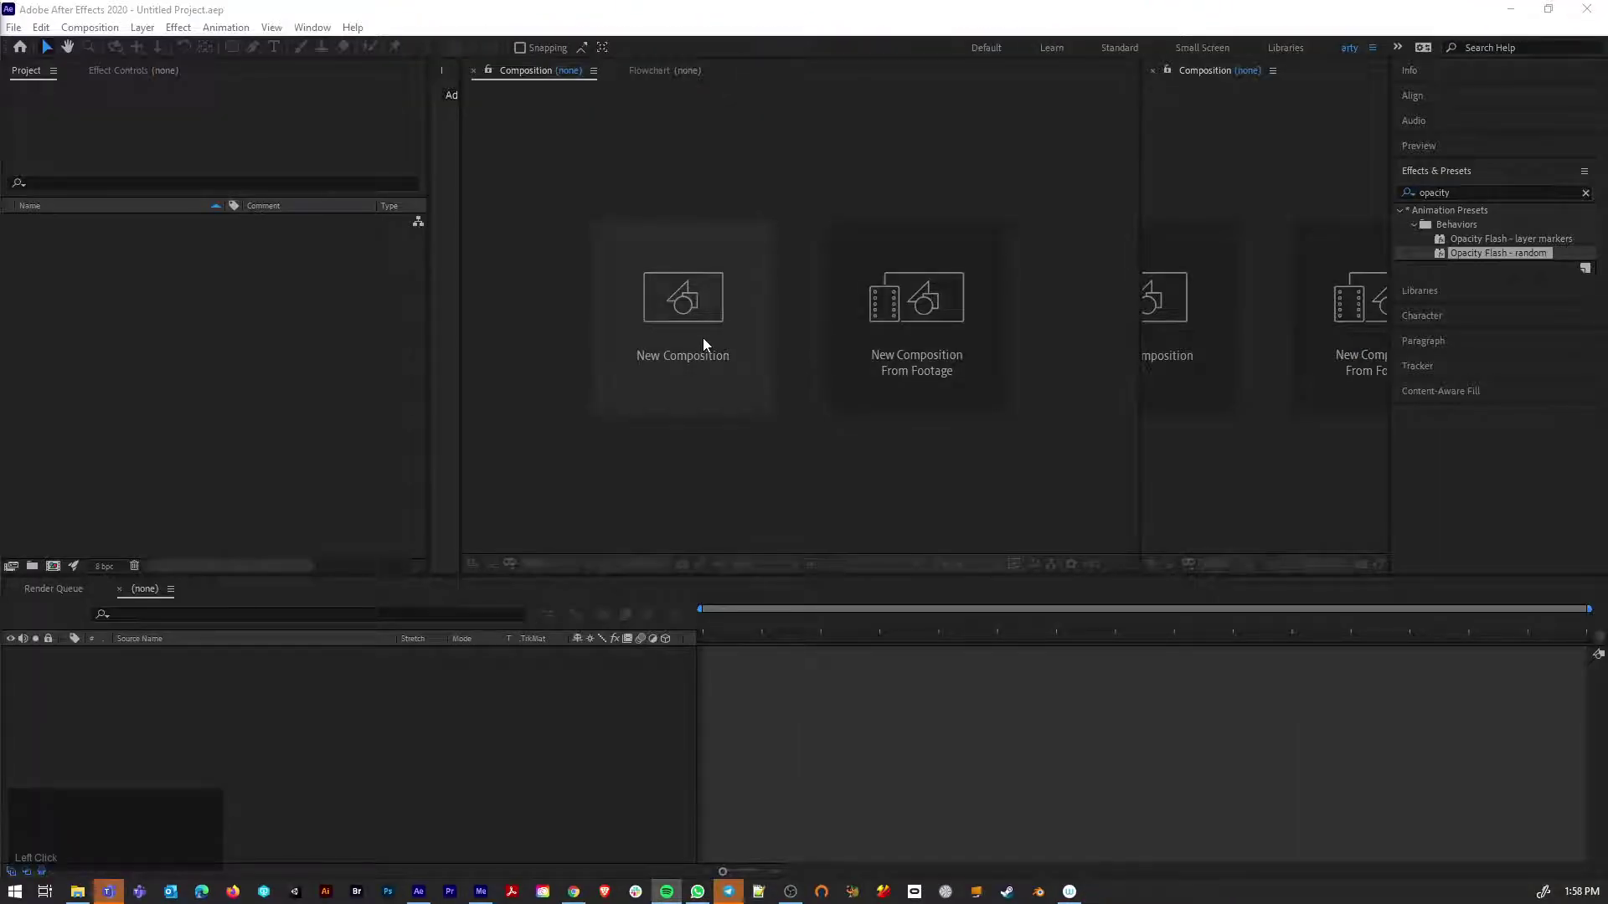
Create a new 1920×1080 main composition
left_click(707, 343)
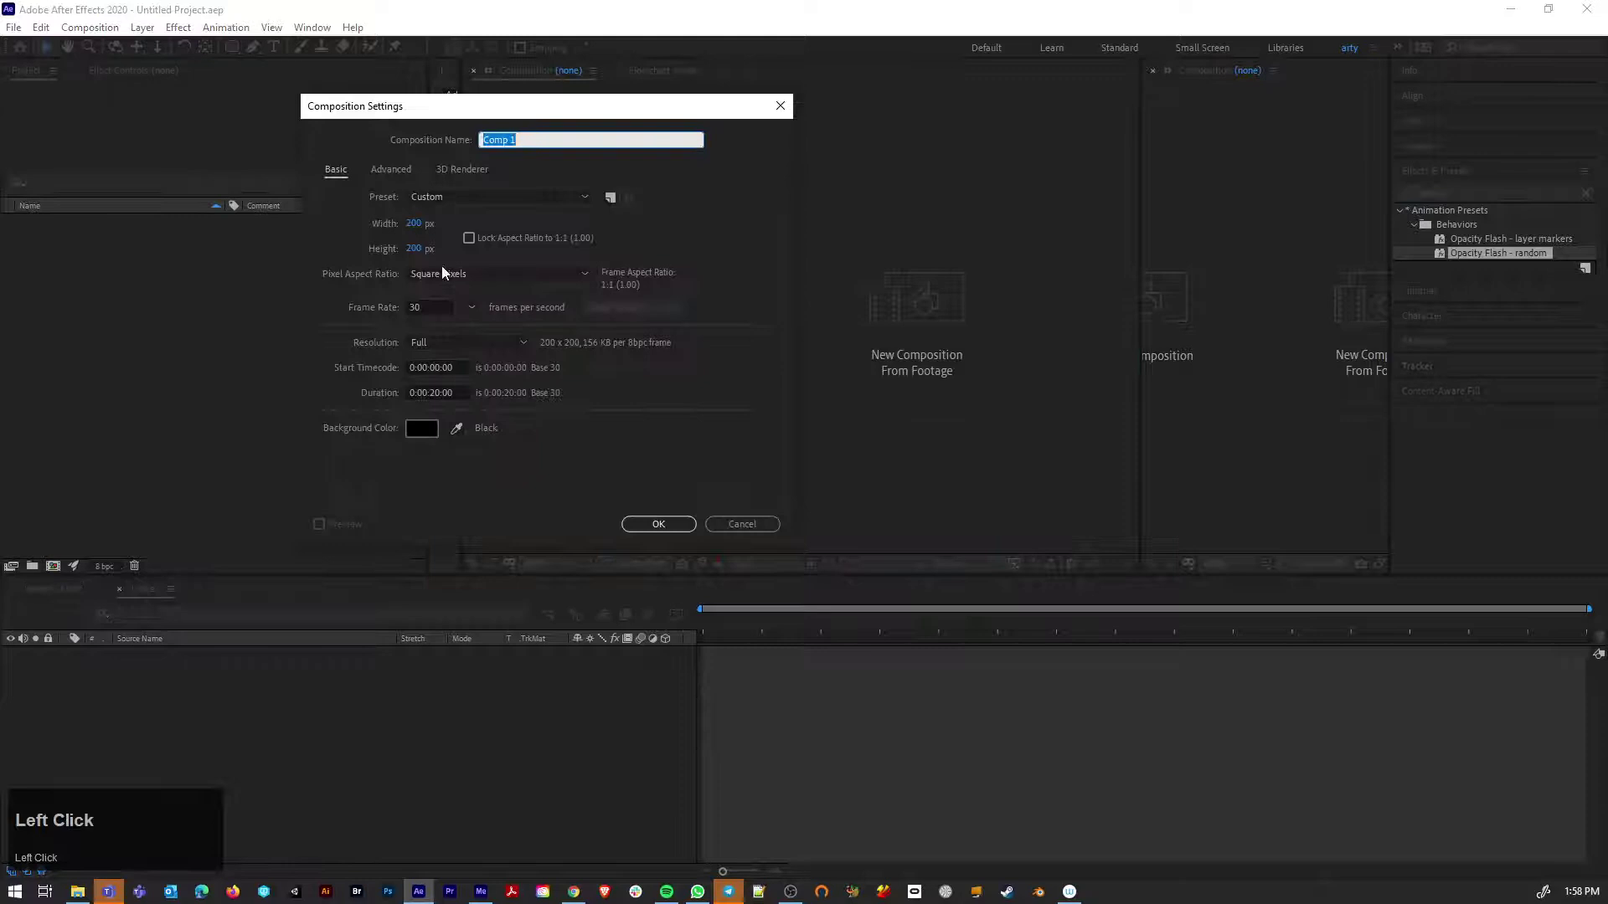
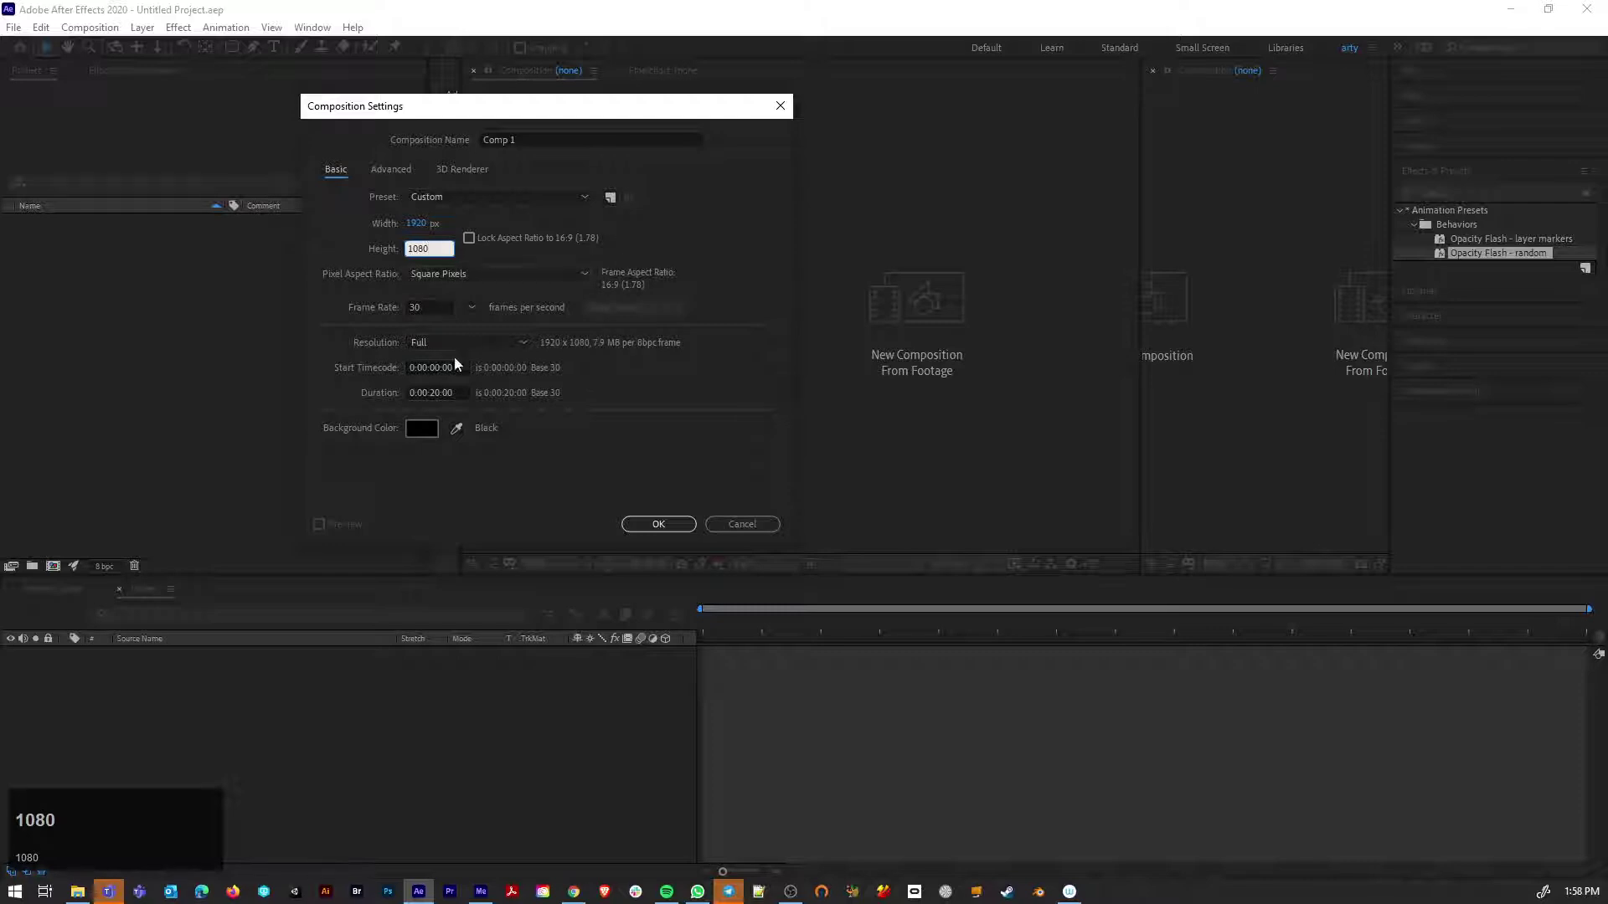
left_click_drag(526, 492, 81, 38)
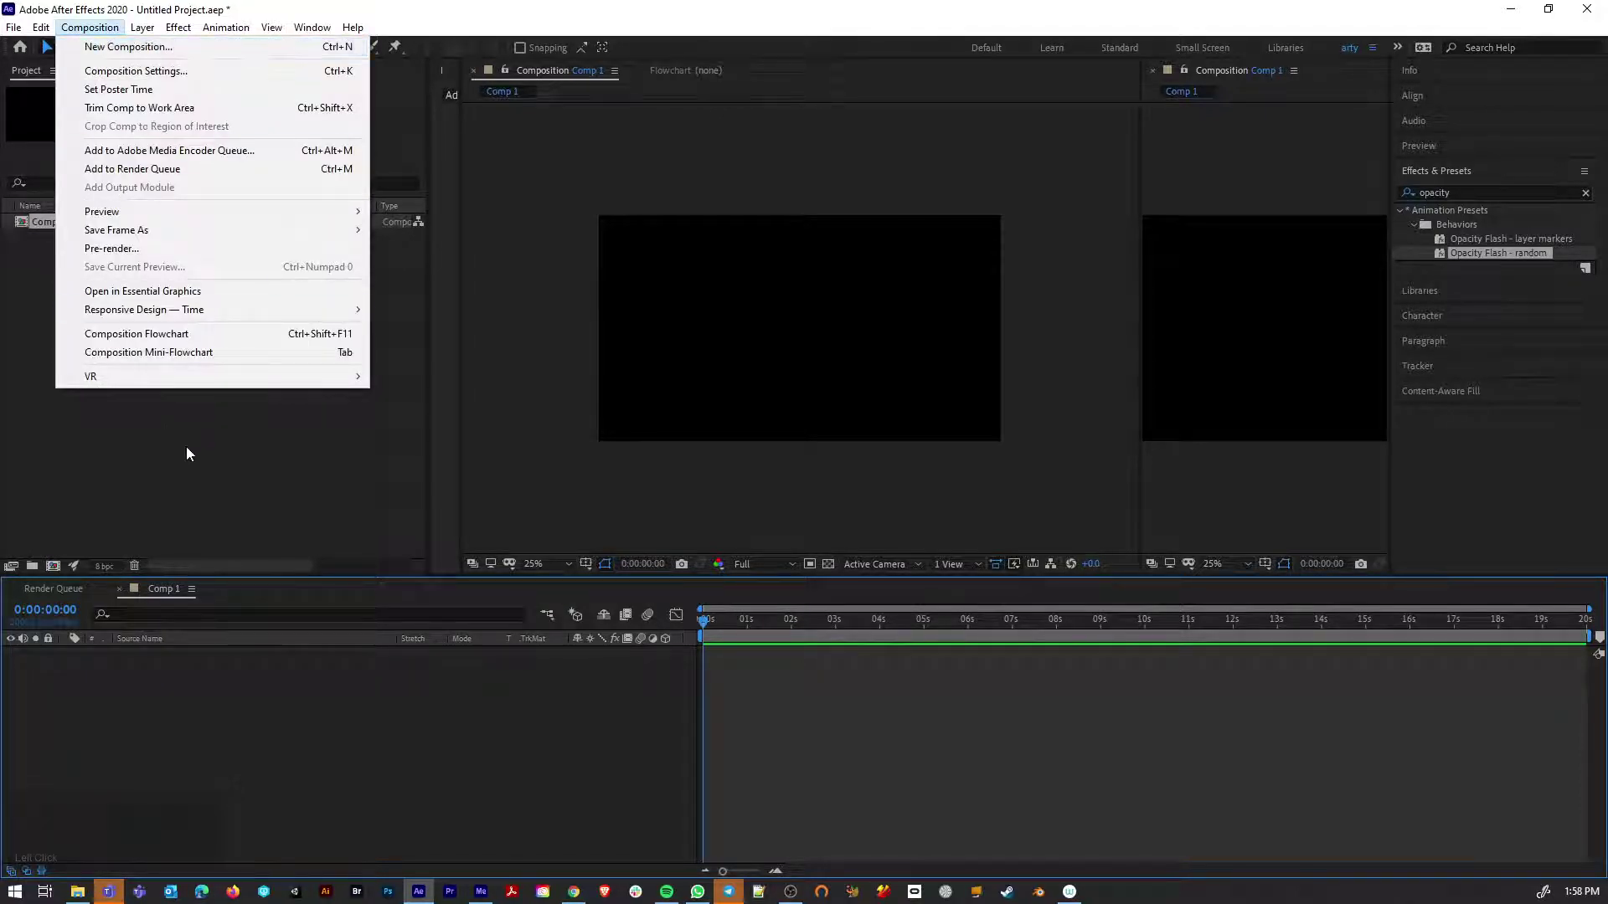
Create a second small composition sized 100×100
left_click(122, 58)
type("200")
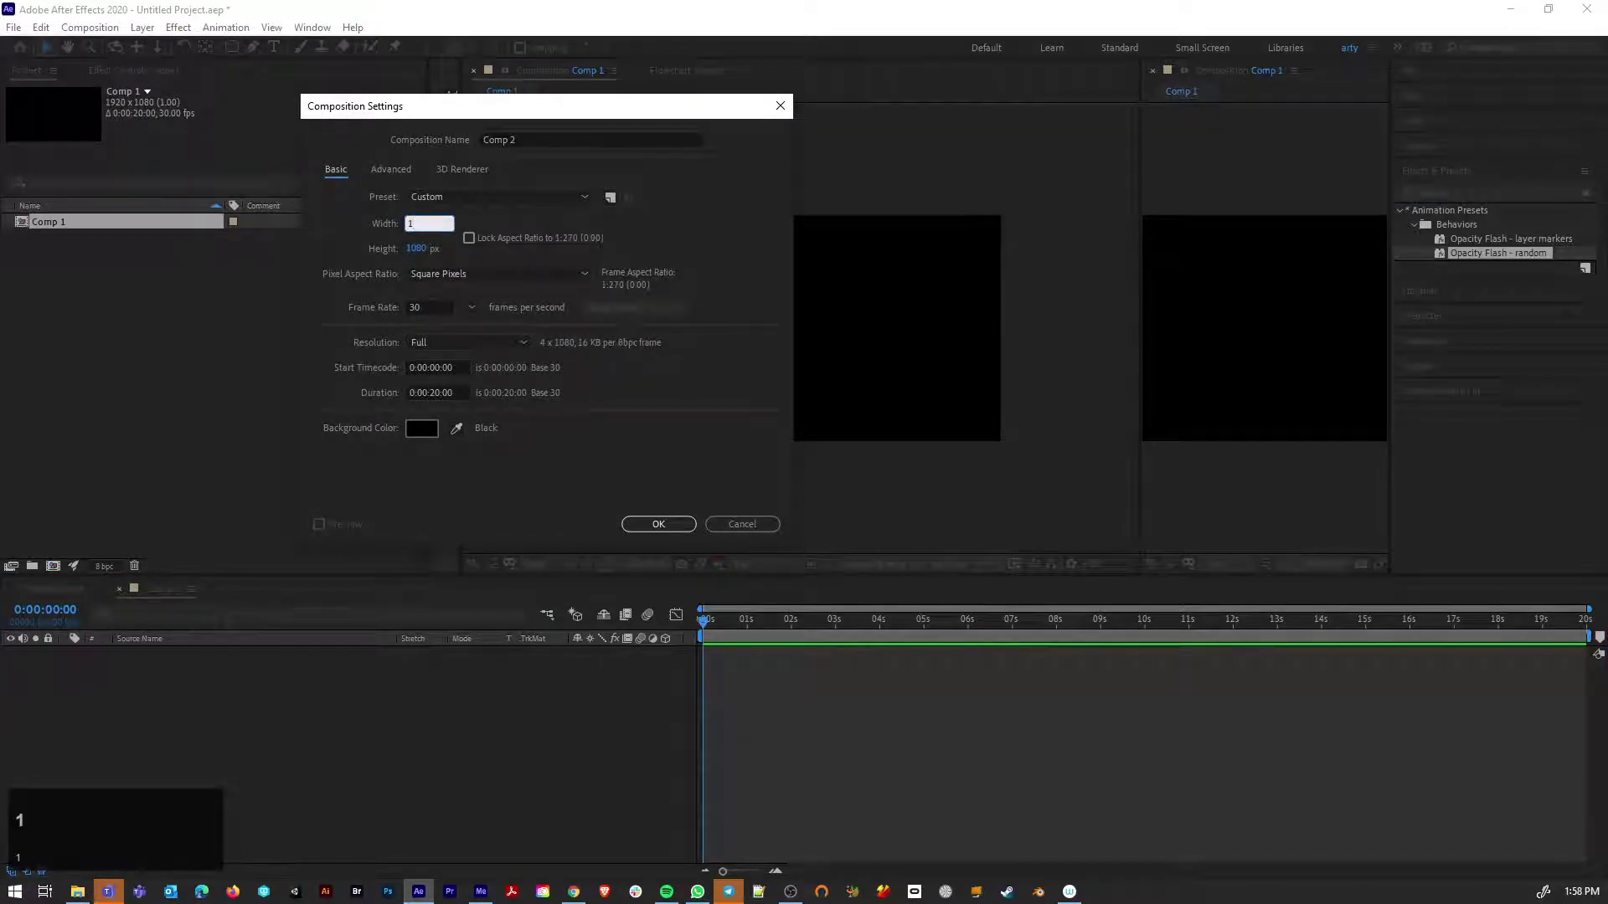
type("00")
left_click(450, 215)
type("100")
key("Return")
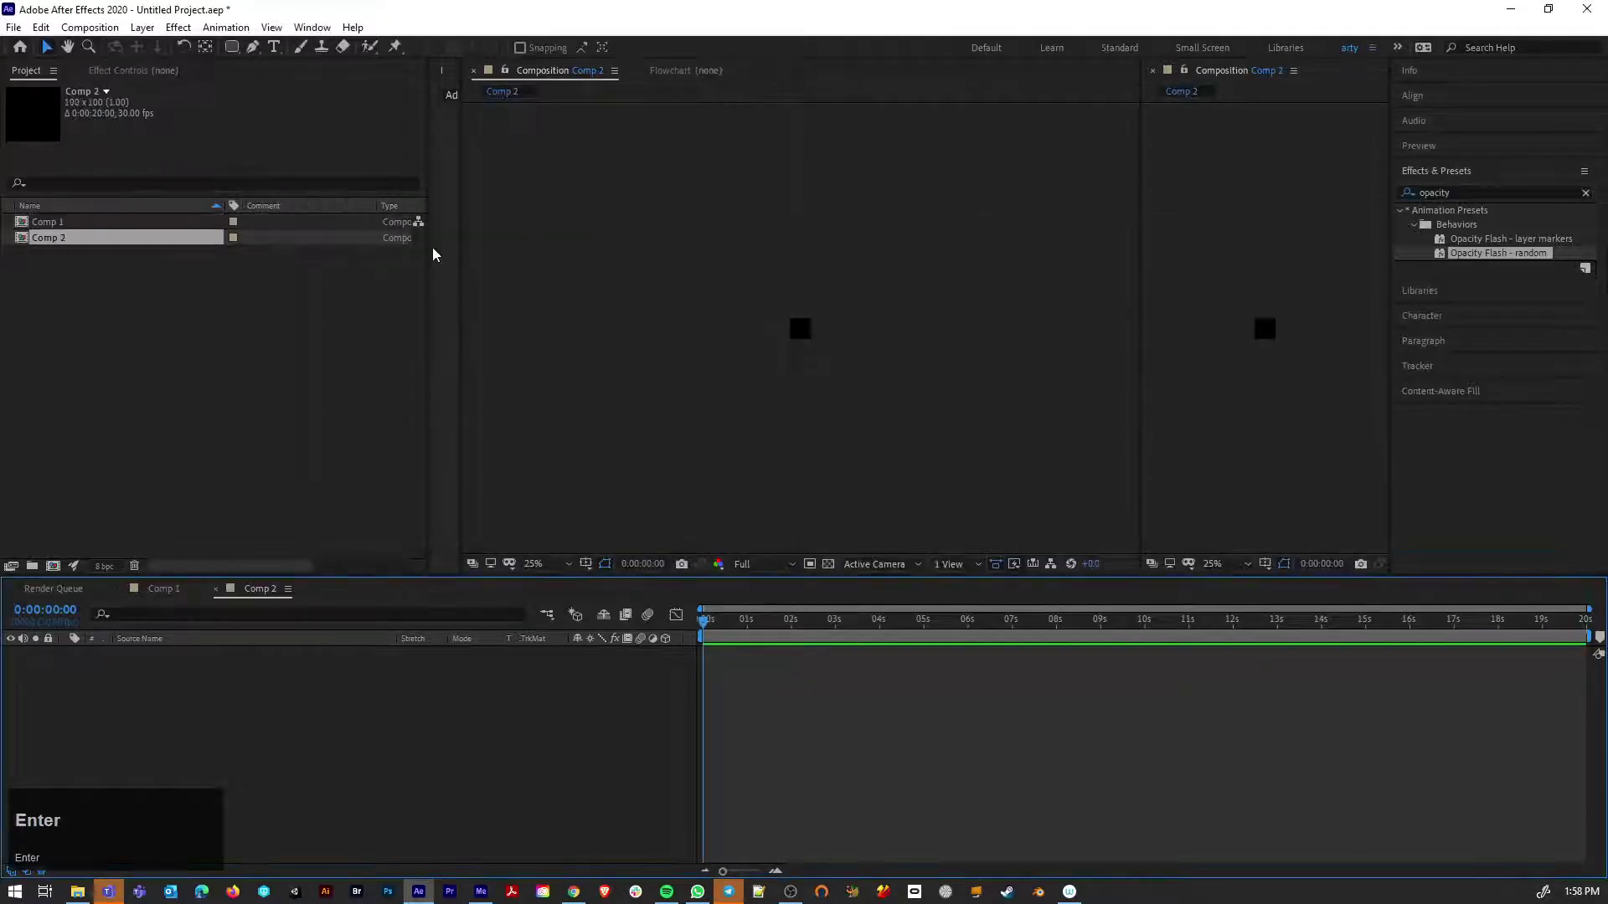
Rename the small composition to pixel_comp in the Project panel
right_click(53, 247)
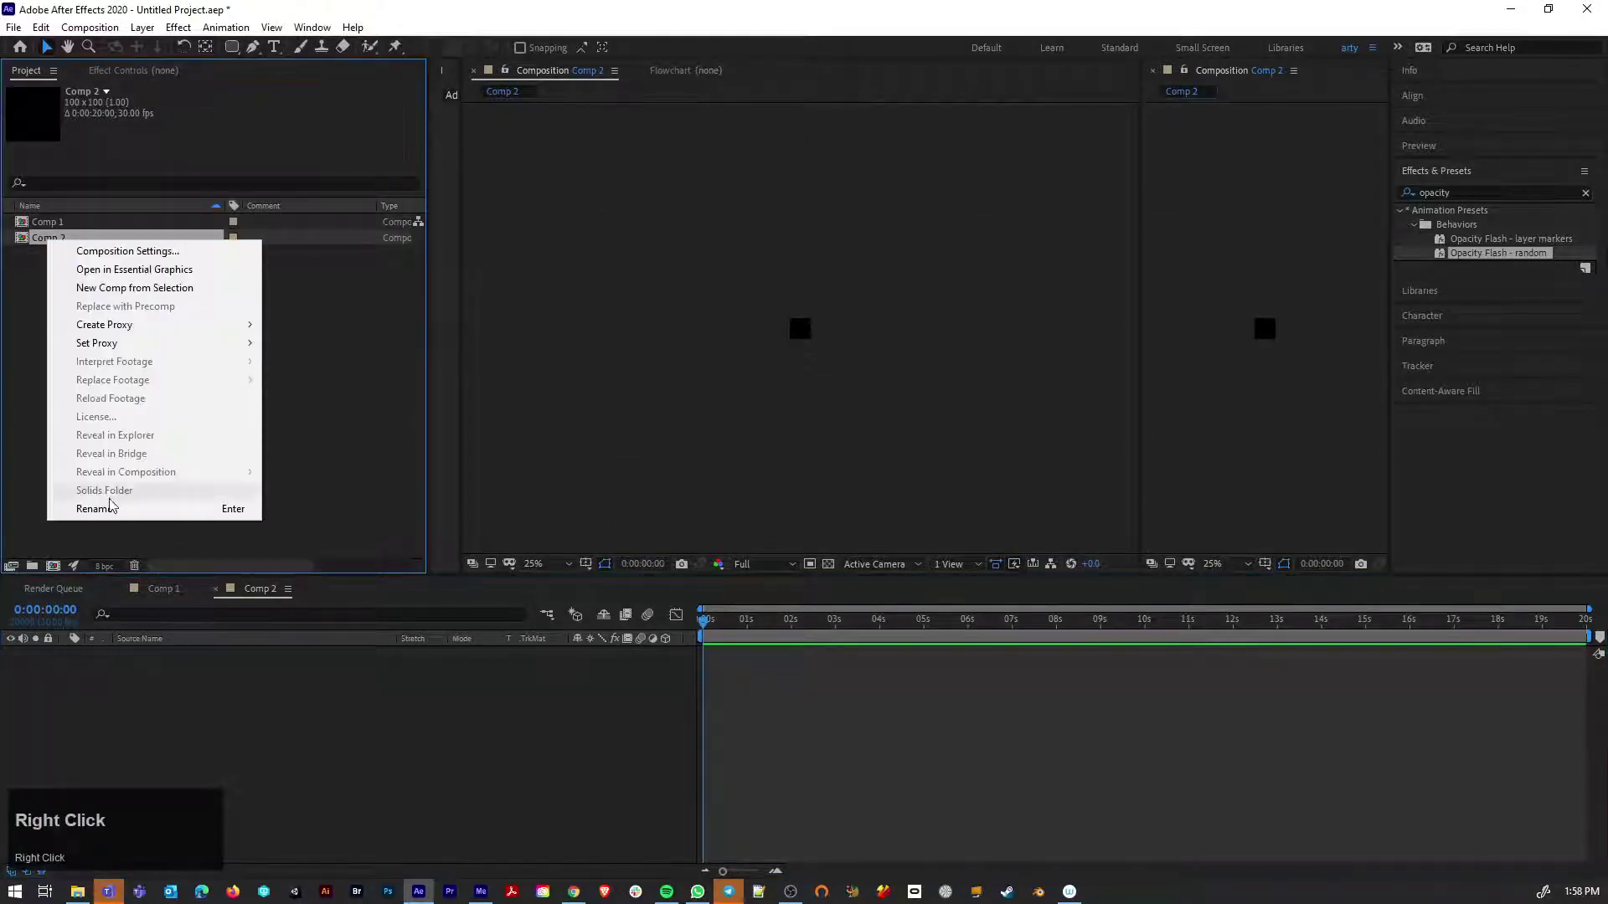
left_click(114, 515)
type("pixel")
type("comp")
key("Return")
scroll("up", 3)
key("alt+space")
left_click(745, 226)
key("space")
left_click(757, 270)
key("space")
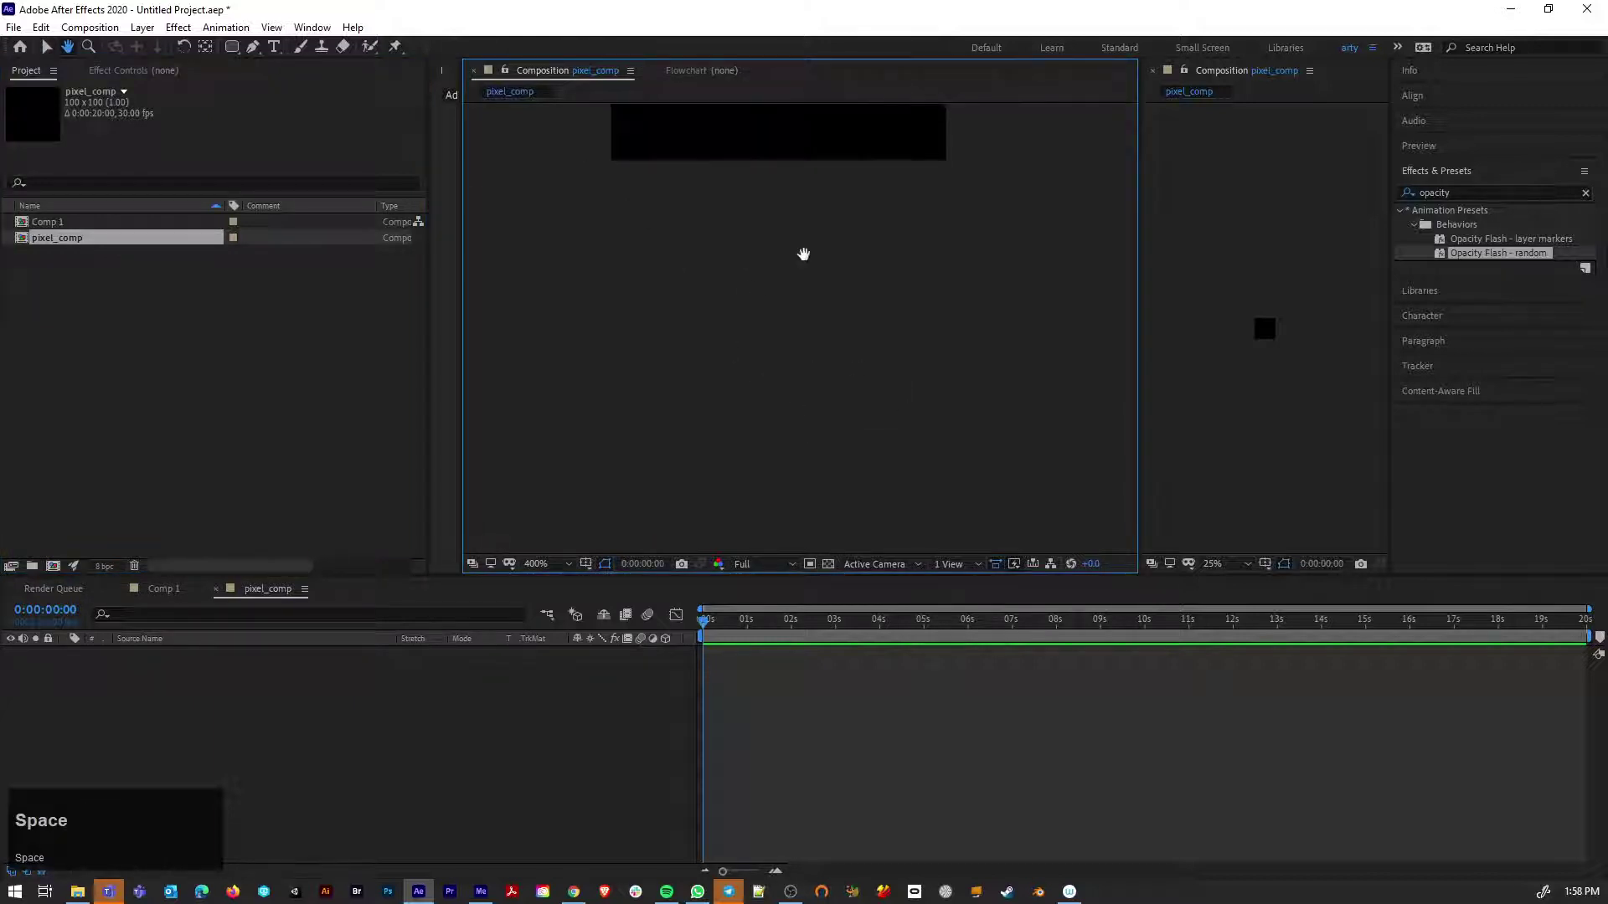
Draw rounded vertical bars in pixel_comp and fill the first two red and green
left_click(797, 342)
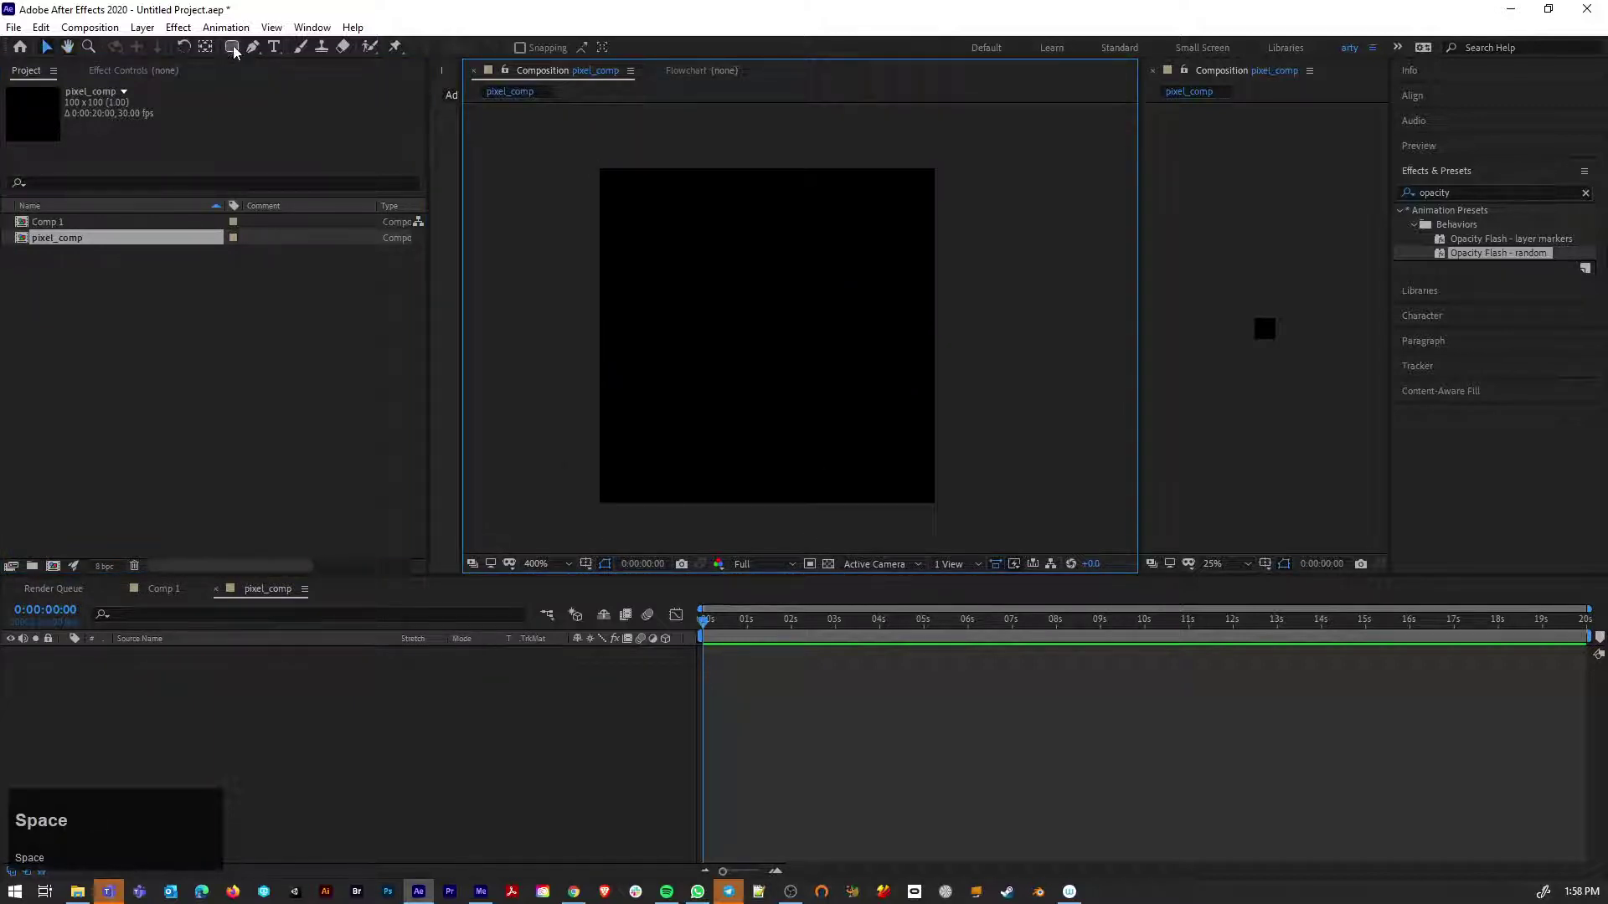
left_click(234, 50)
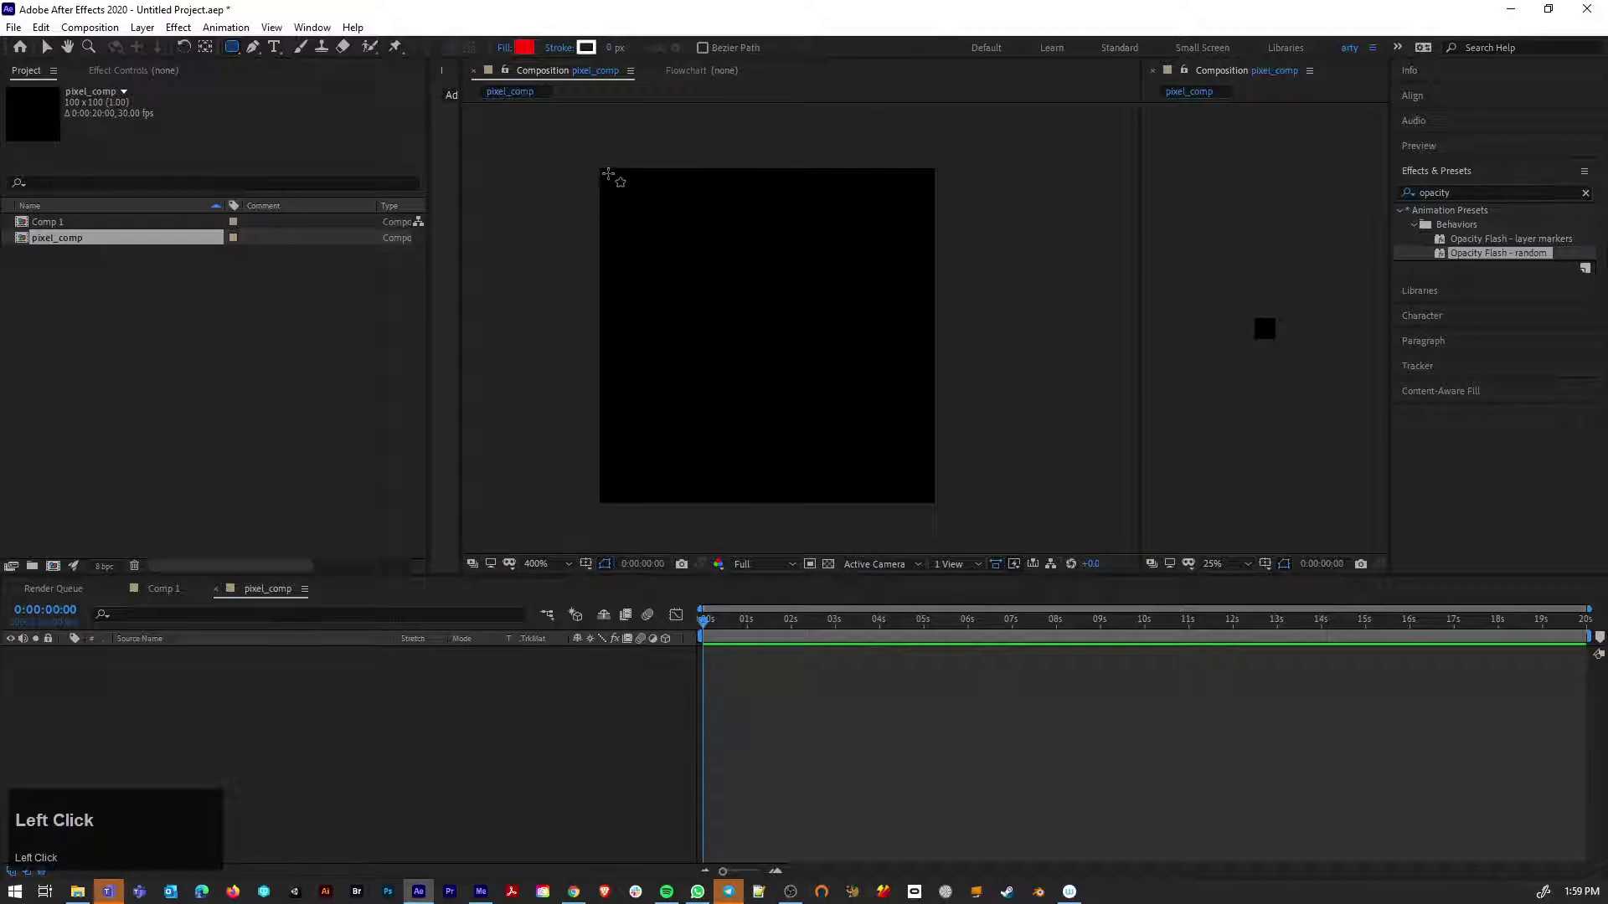
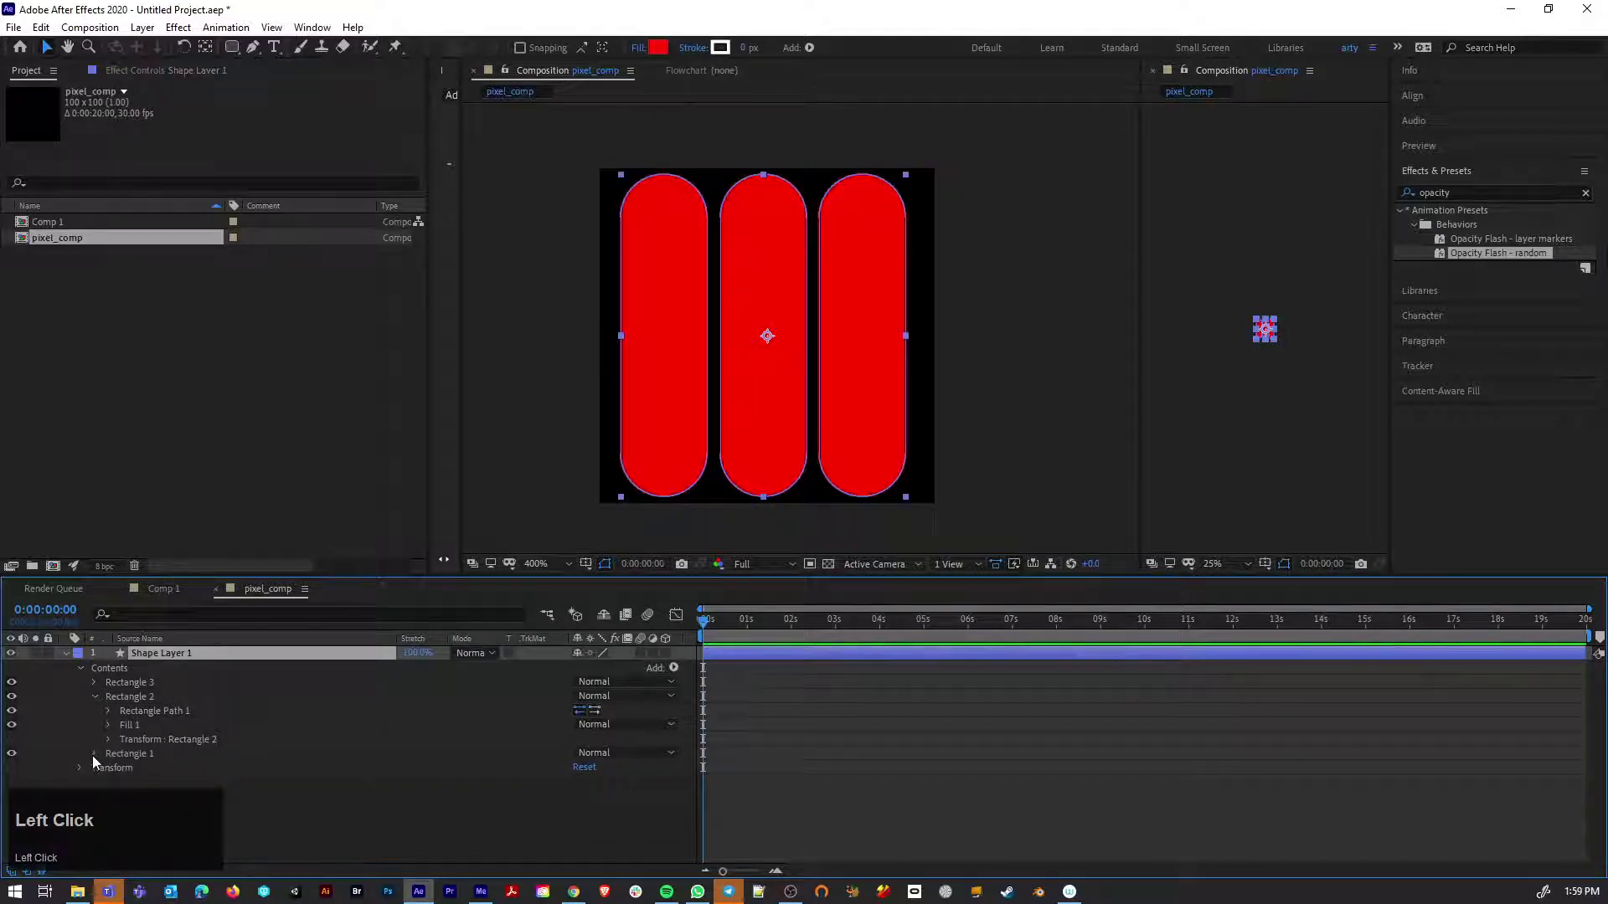
left_click_drag(152, 733, 688, 420)
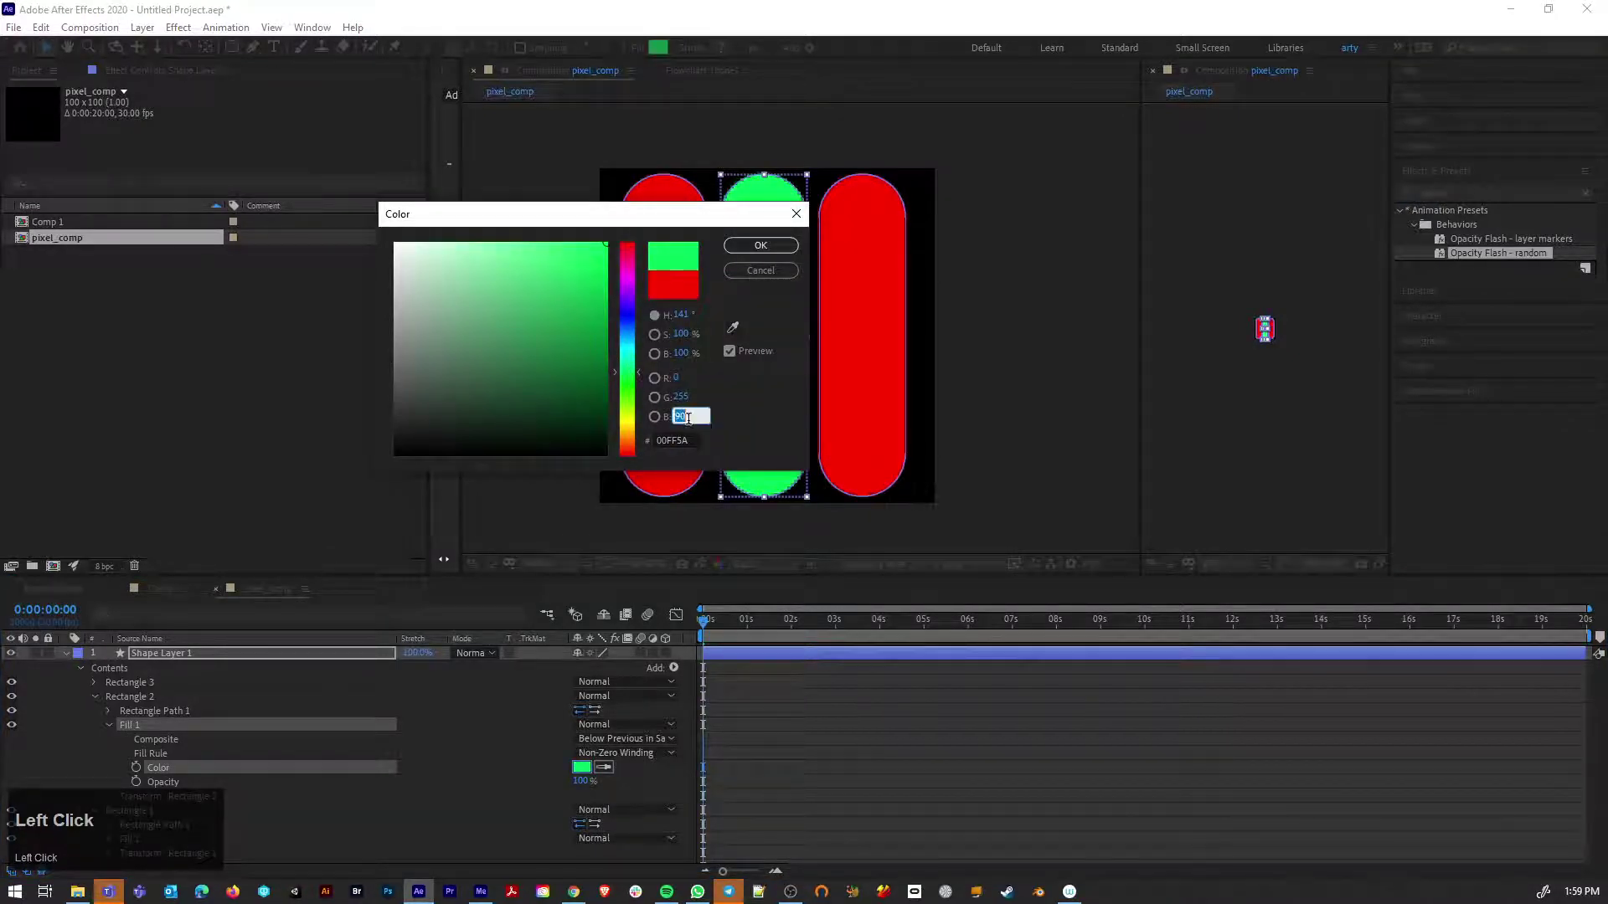
key("0")
key("Return")
Fill the third bar blue and save the project as Pixel_Screen.aep
left_click(870, 413)
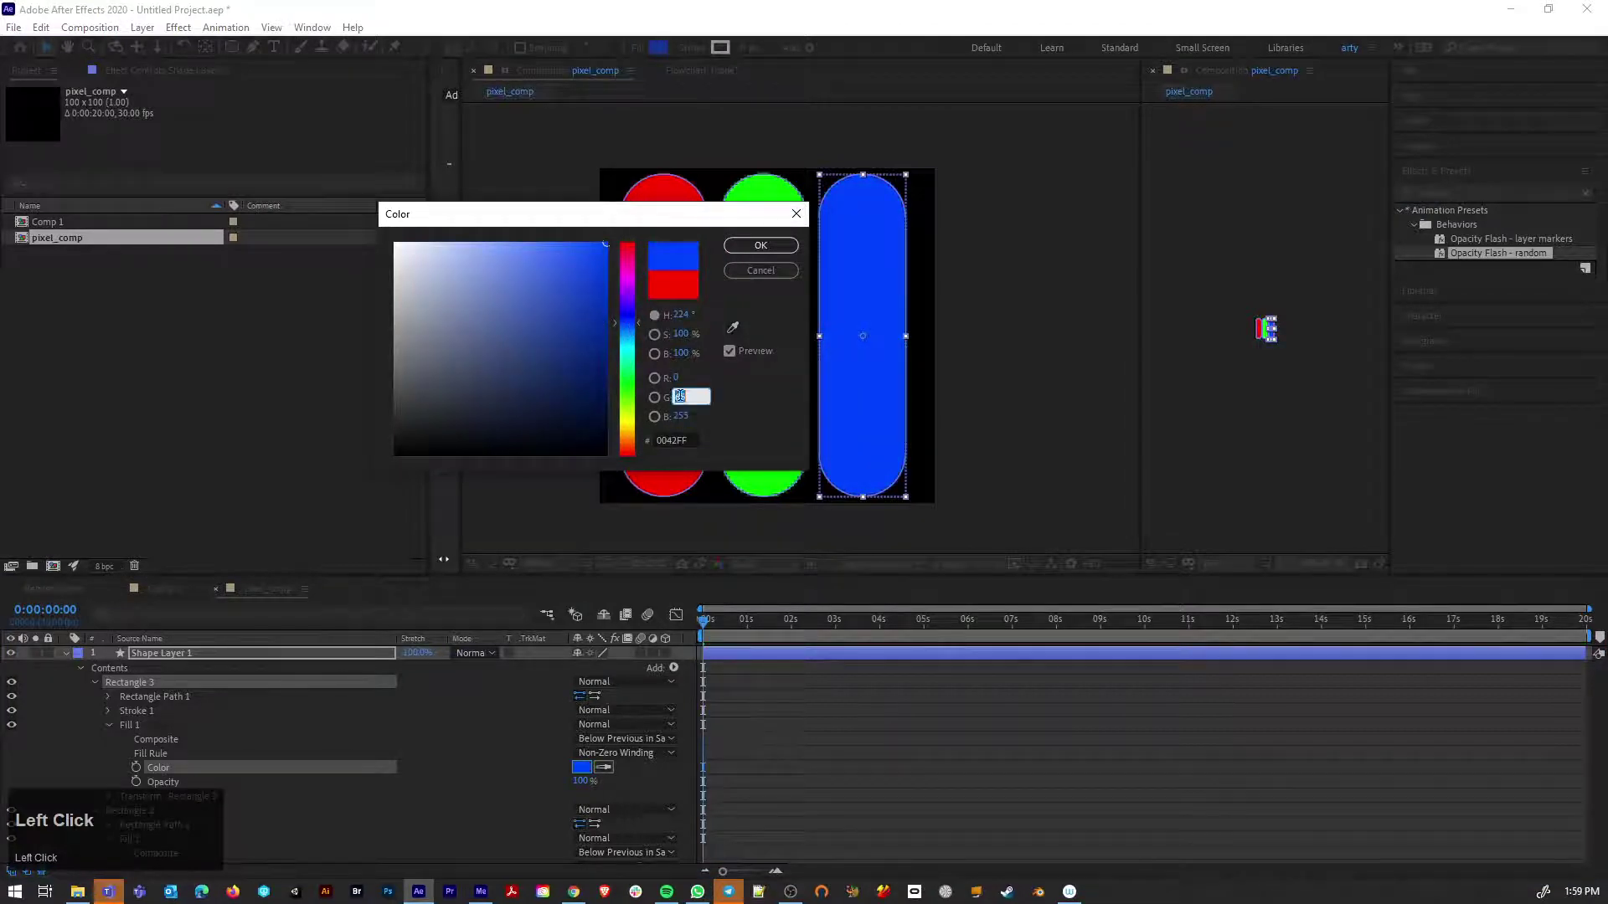
key("0")
key("Return")
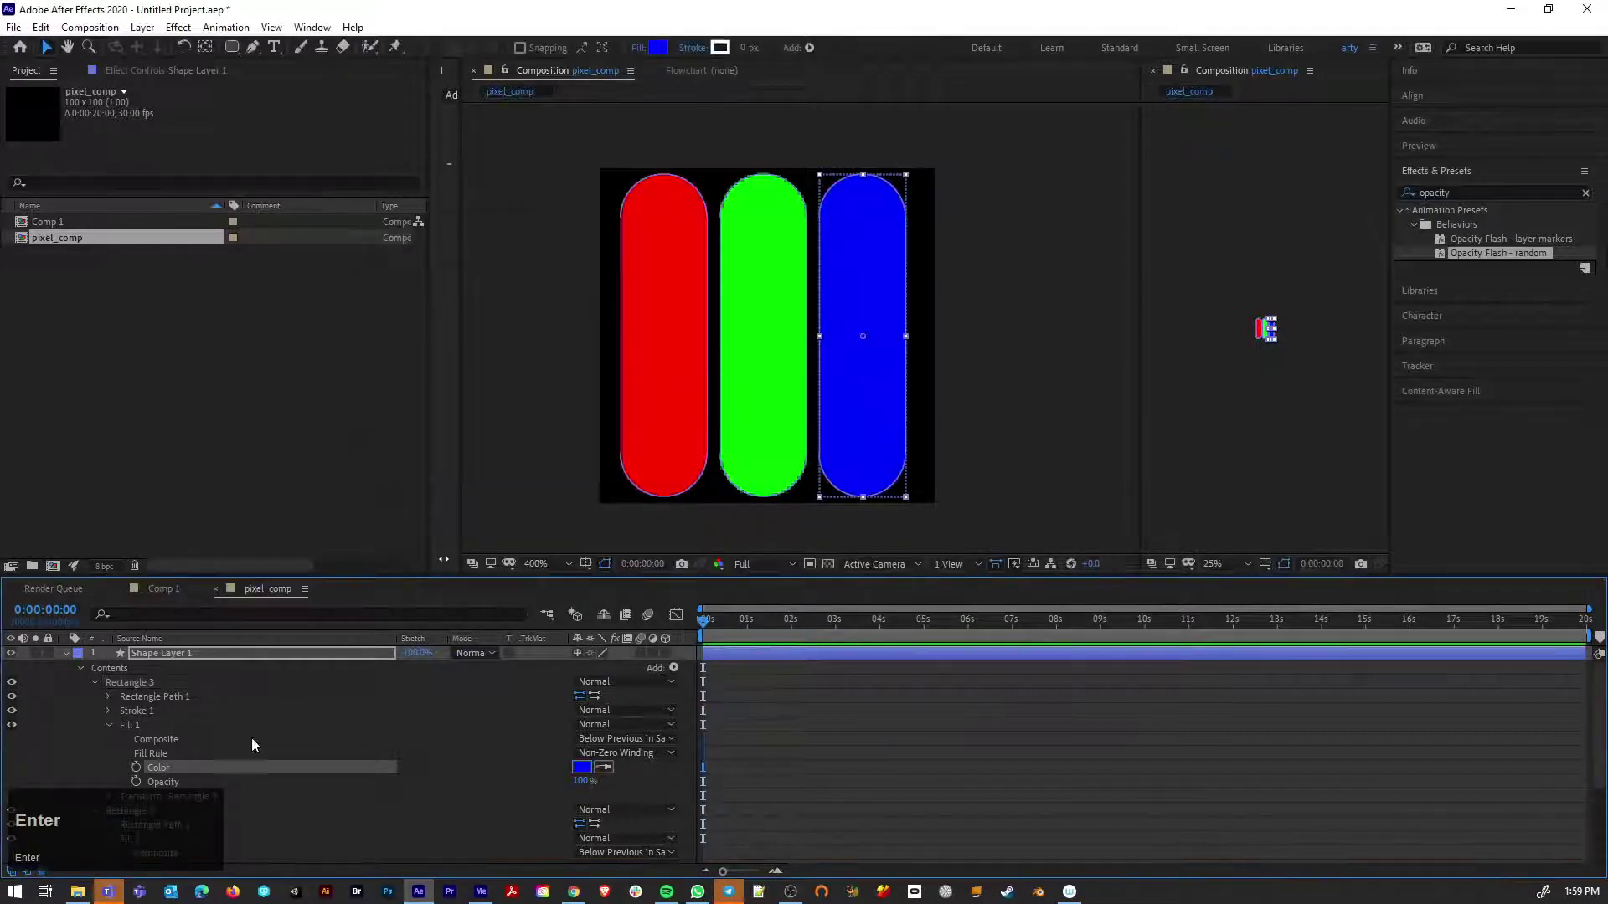
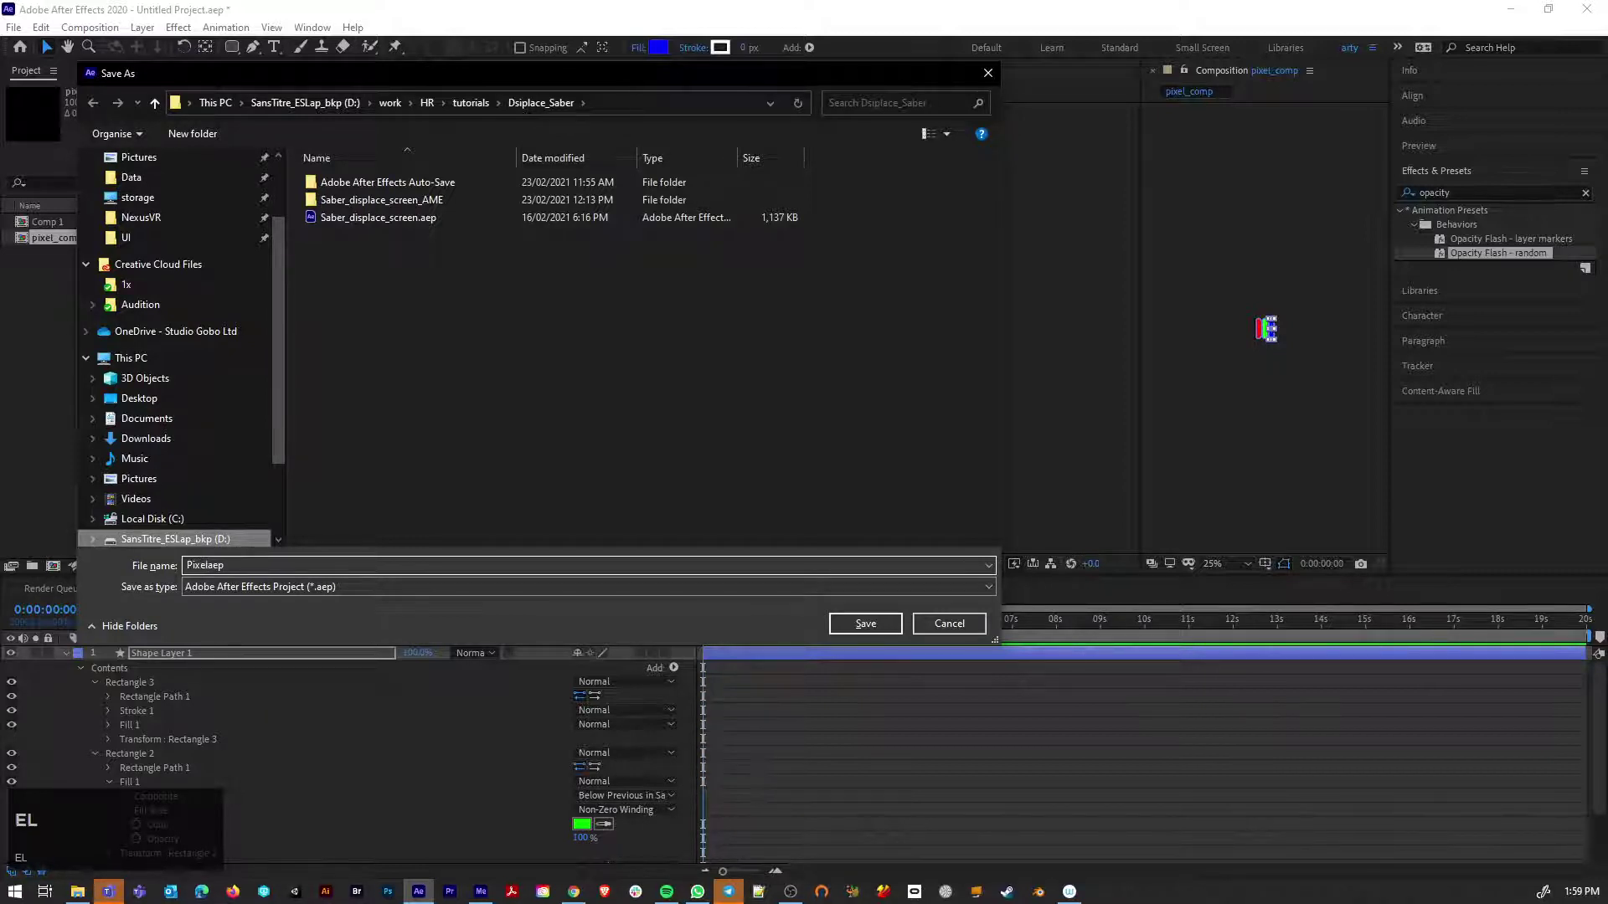
type("creen")
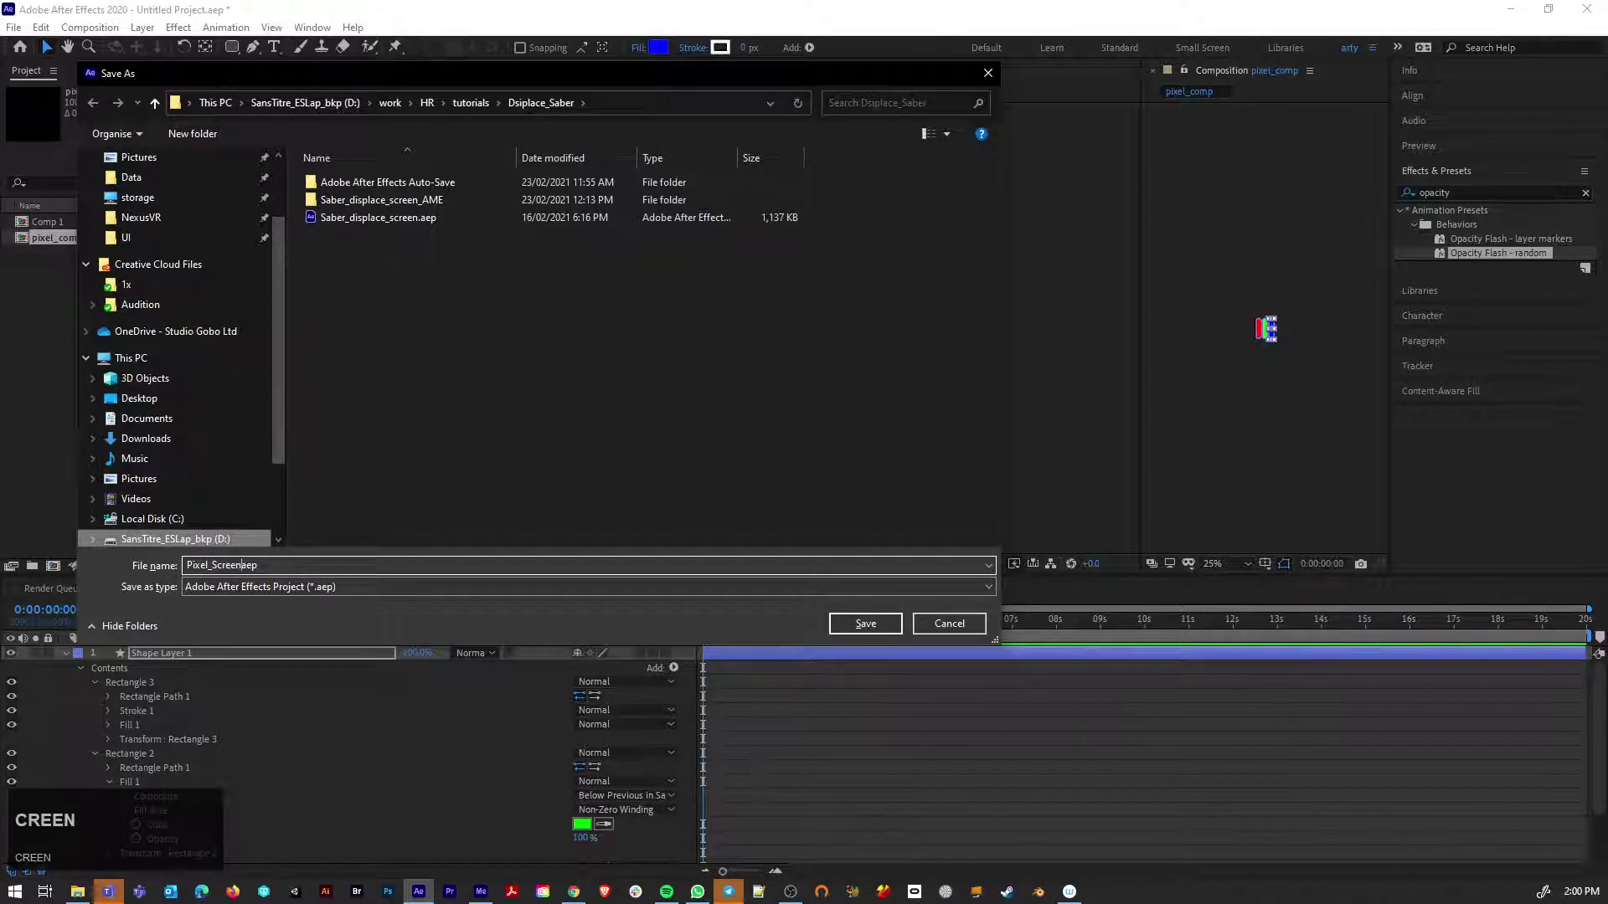
key("Return")
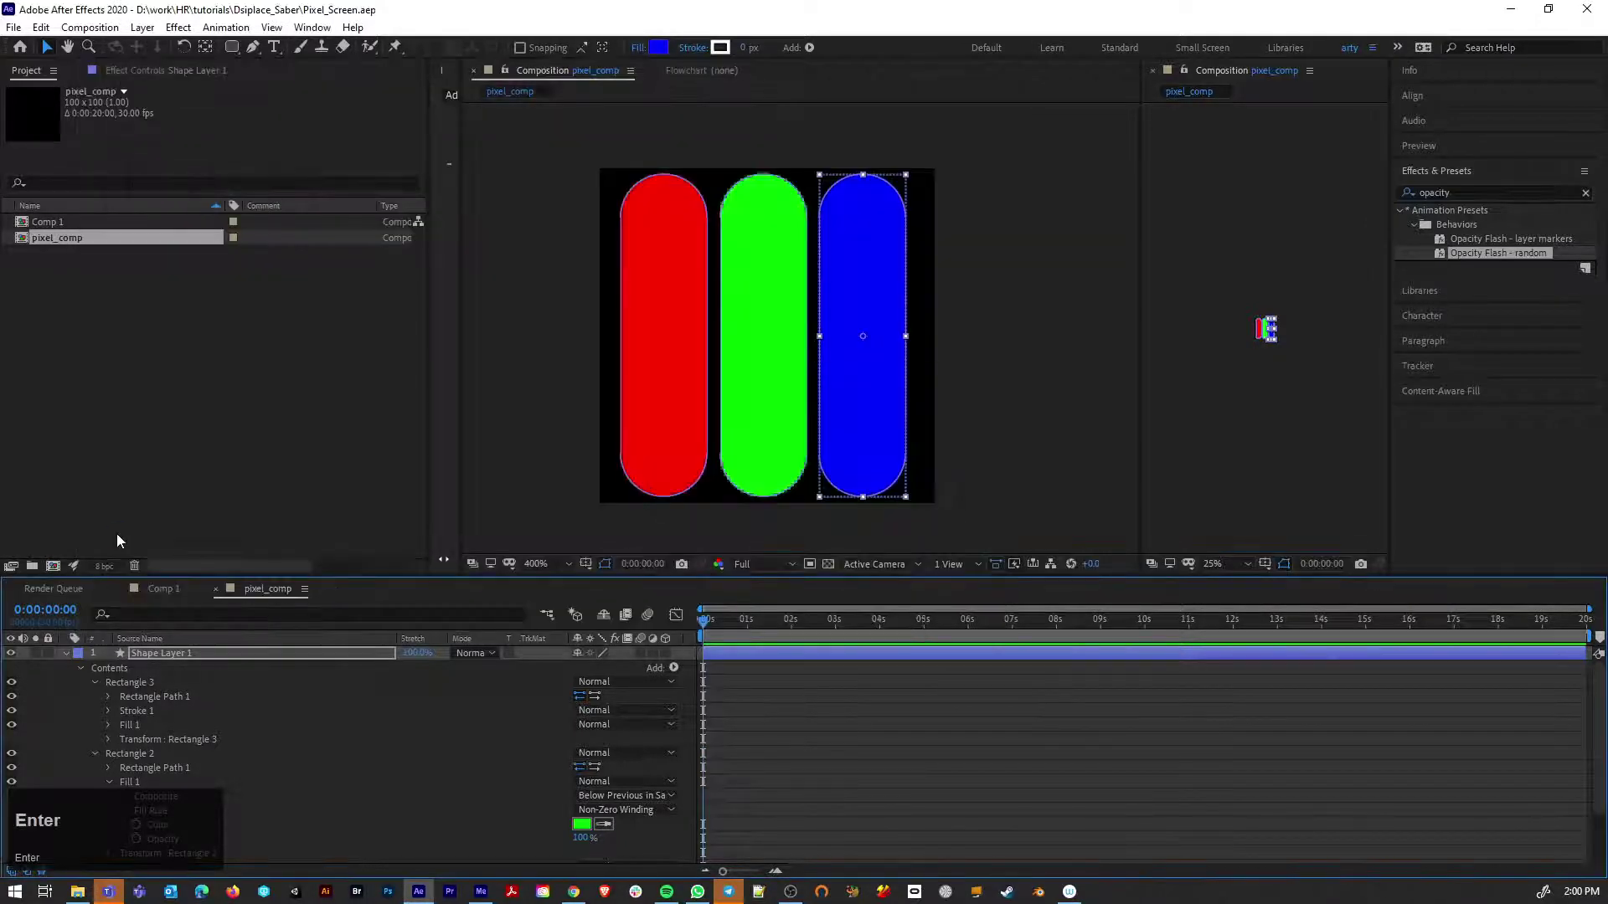
Place pixel_comp into Comp 1 and apply the CC RepeTile effect to it
left_click_drag(904, 761, 818, 347)
scroll("up", 3)
scroll("down", 3)
left_click(1467, 181)
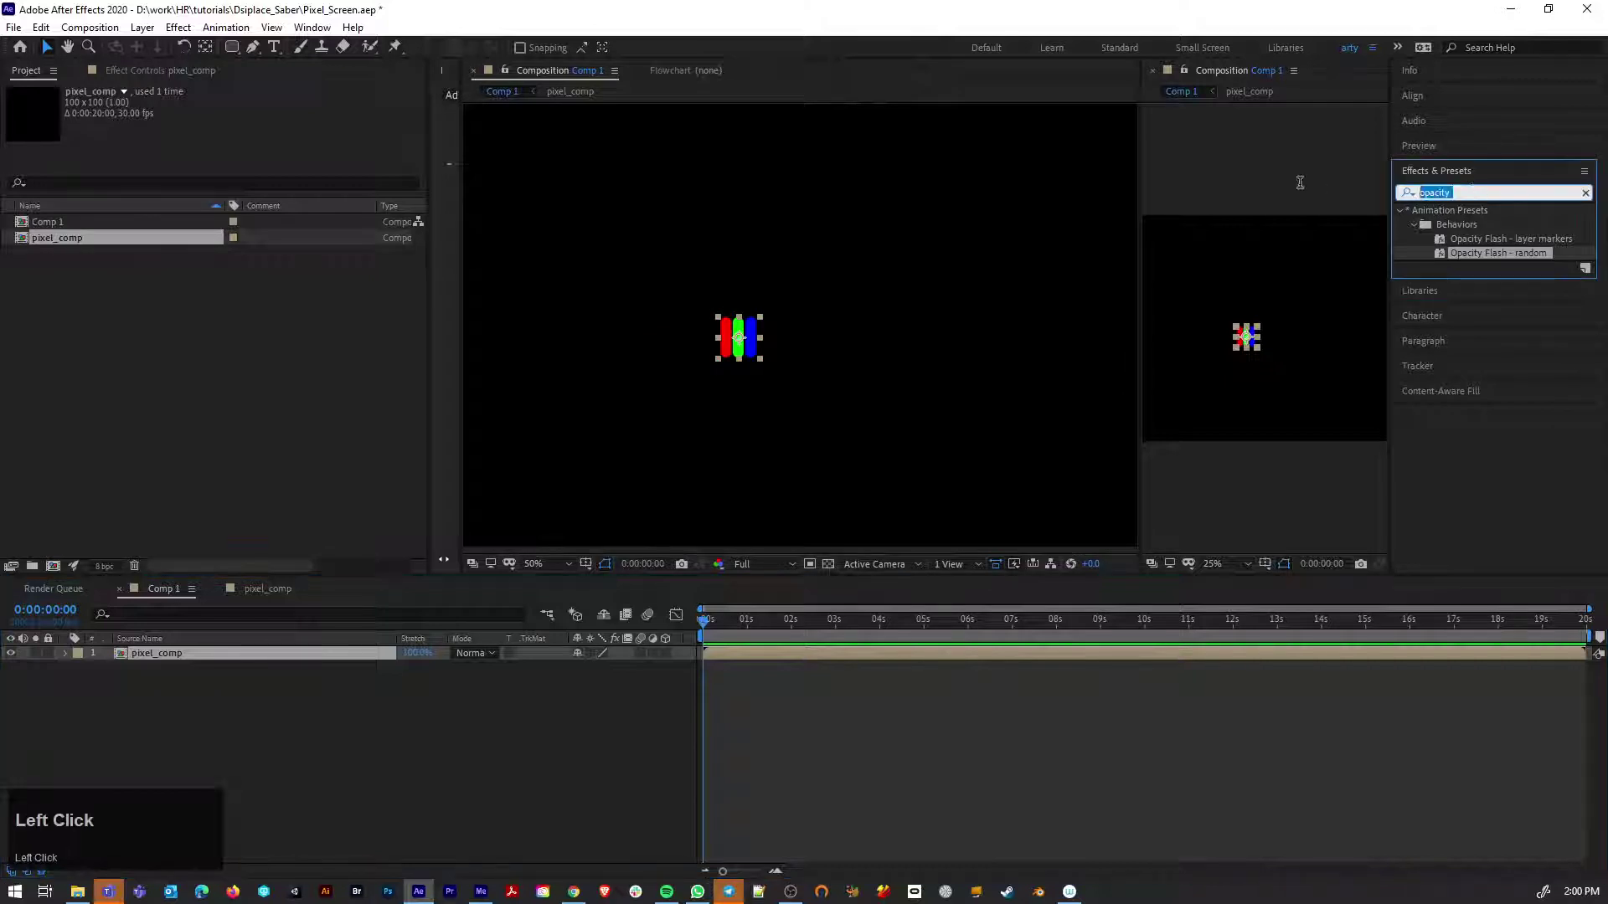
type("rep")
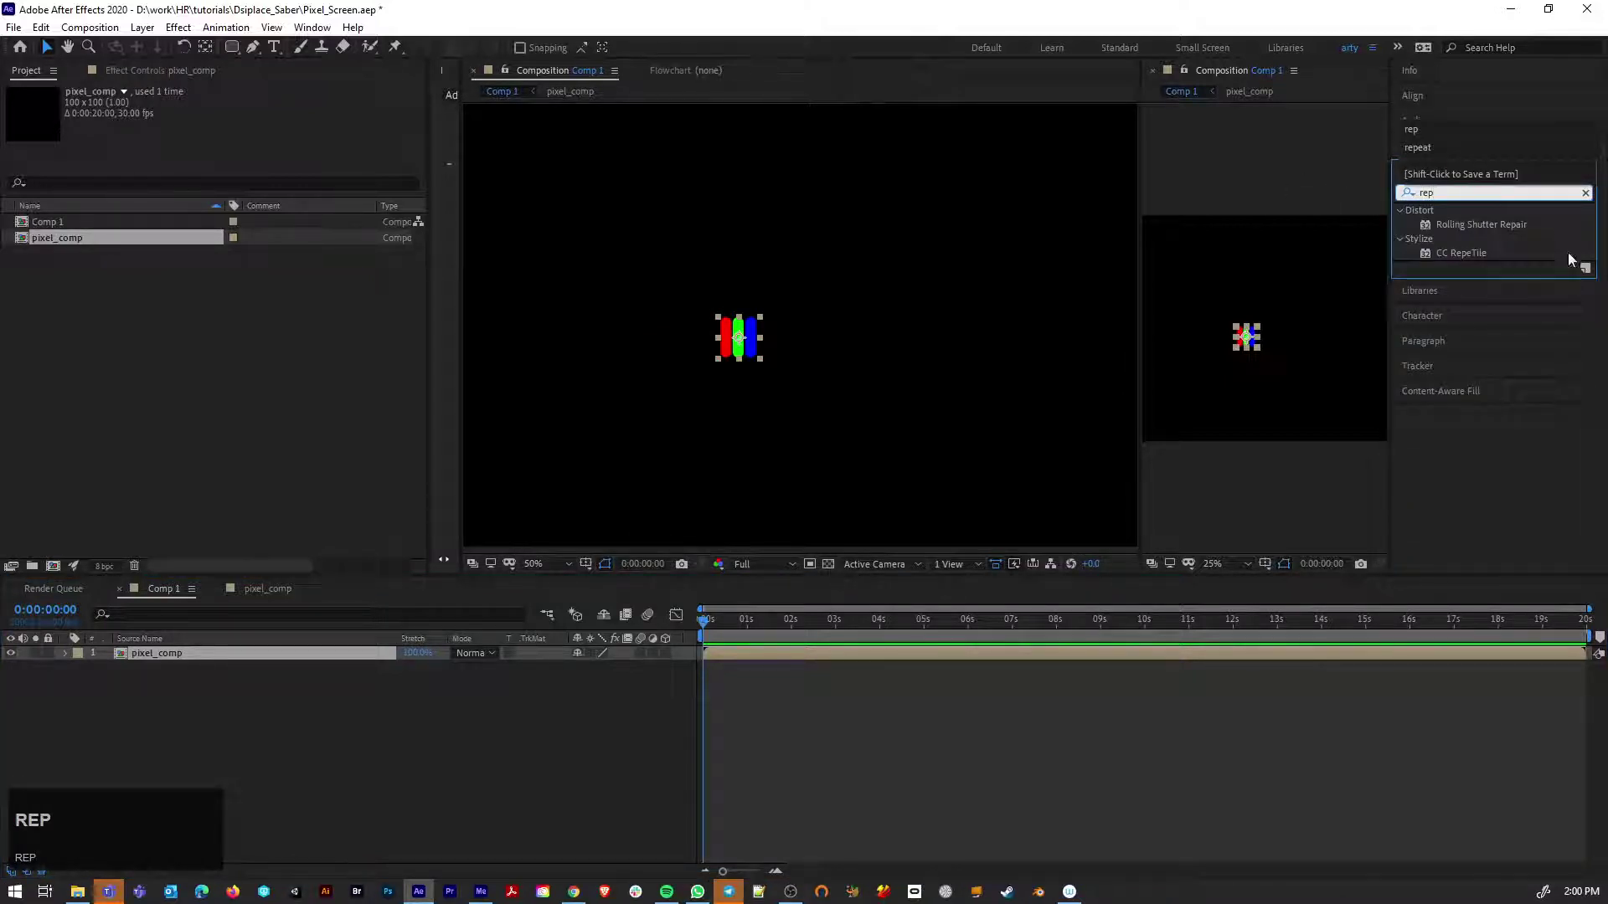
left_click(1431, 257)
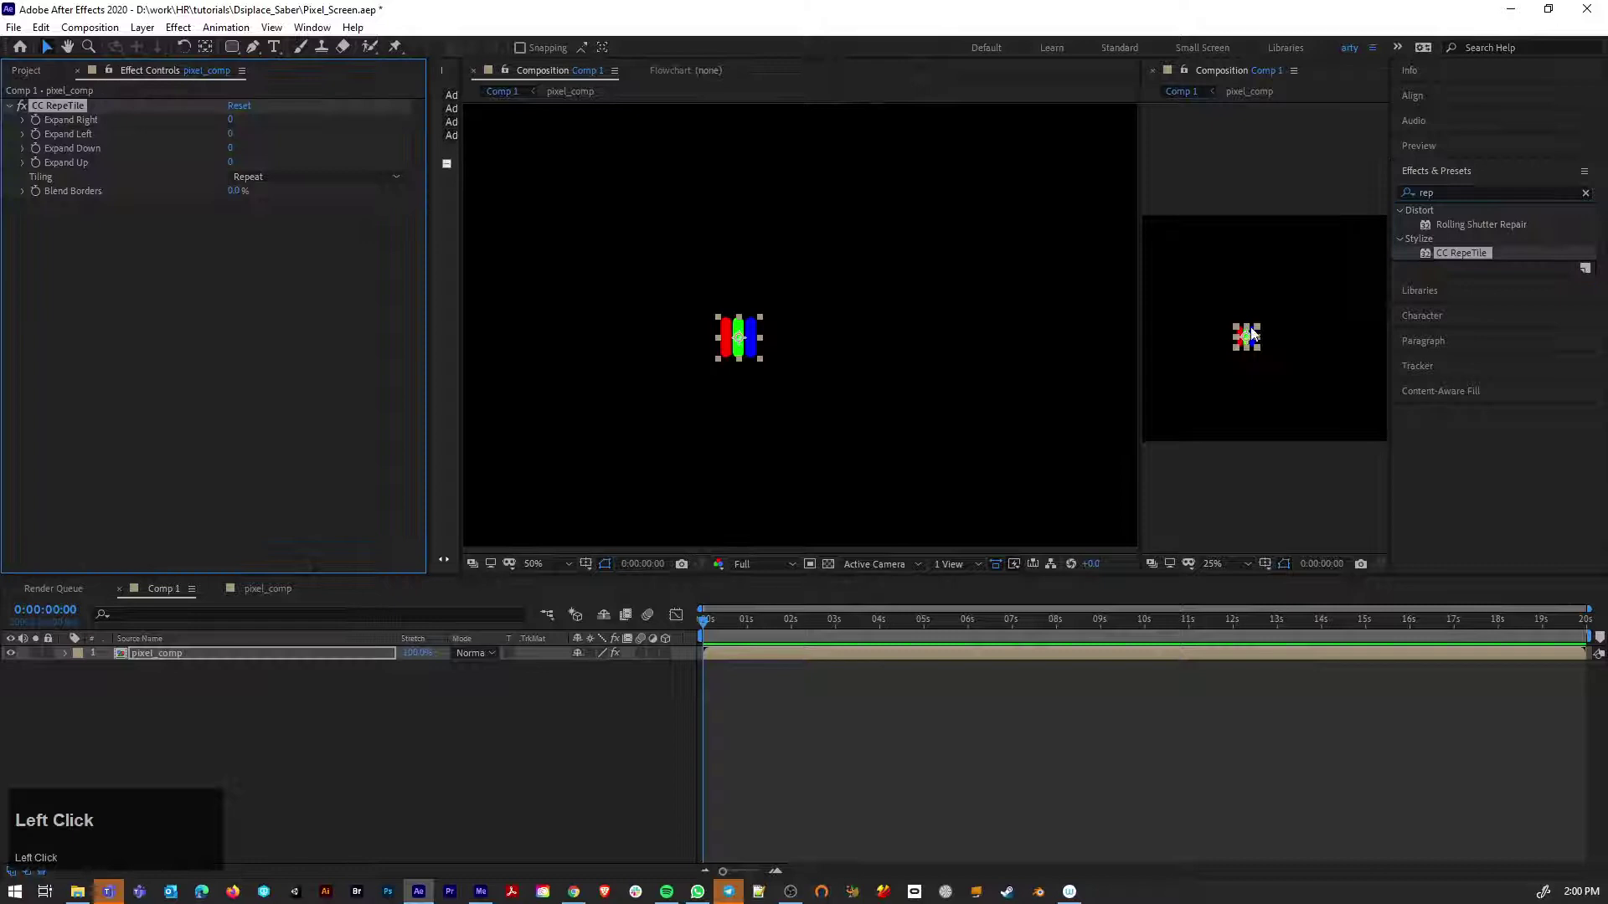
Set RepeTile Expand Right/Left to 8000 and Expand Down/Up to 5000
left_click_drag(233, 124, 235, 134)
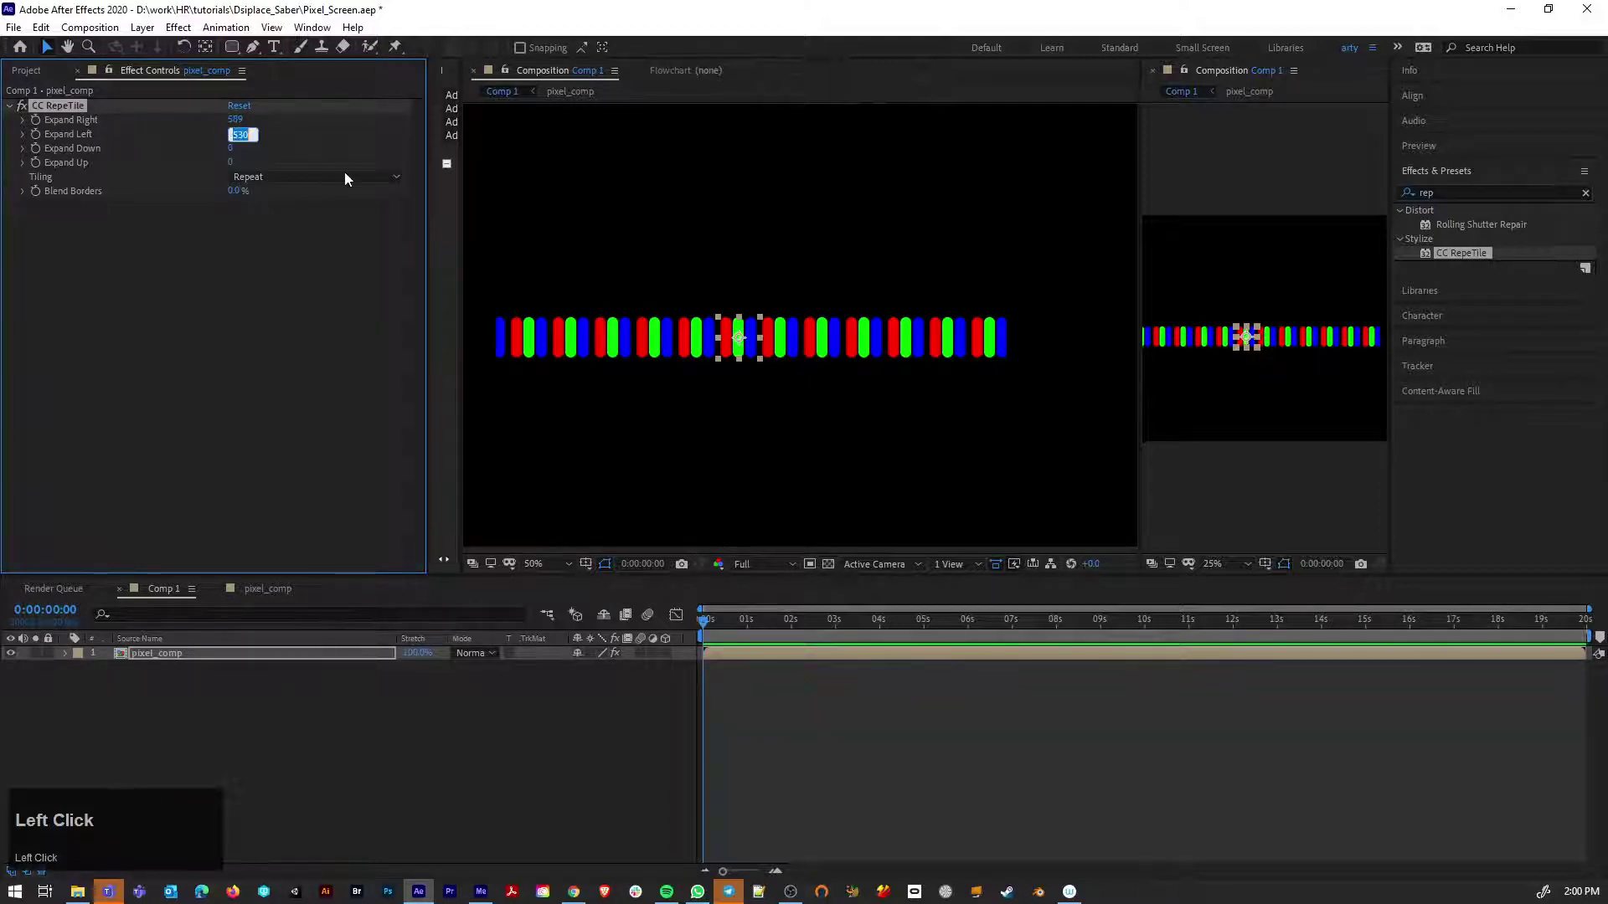
type("8000")
key("Return")
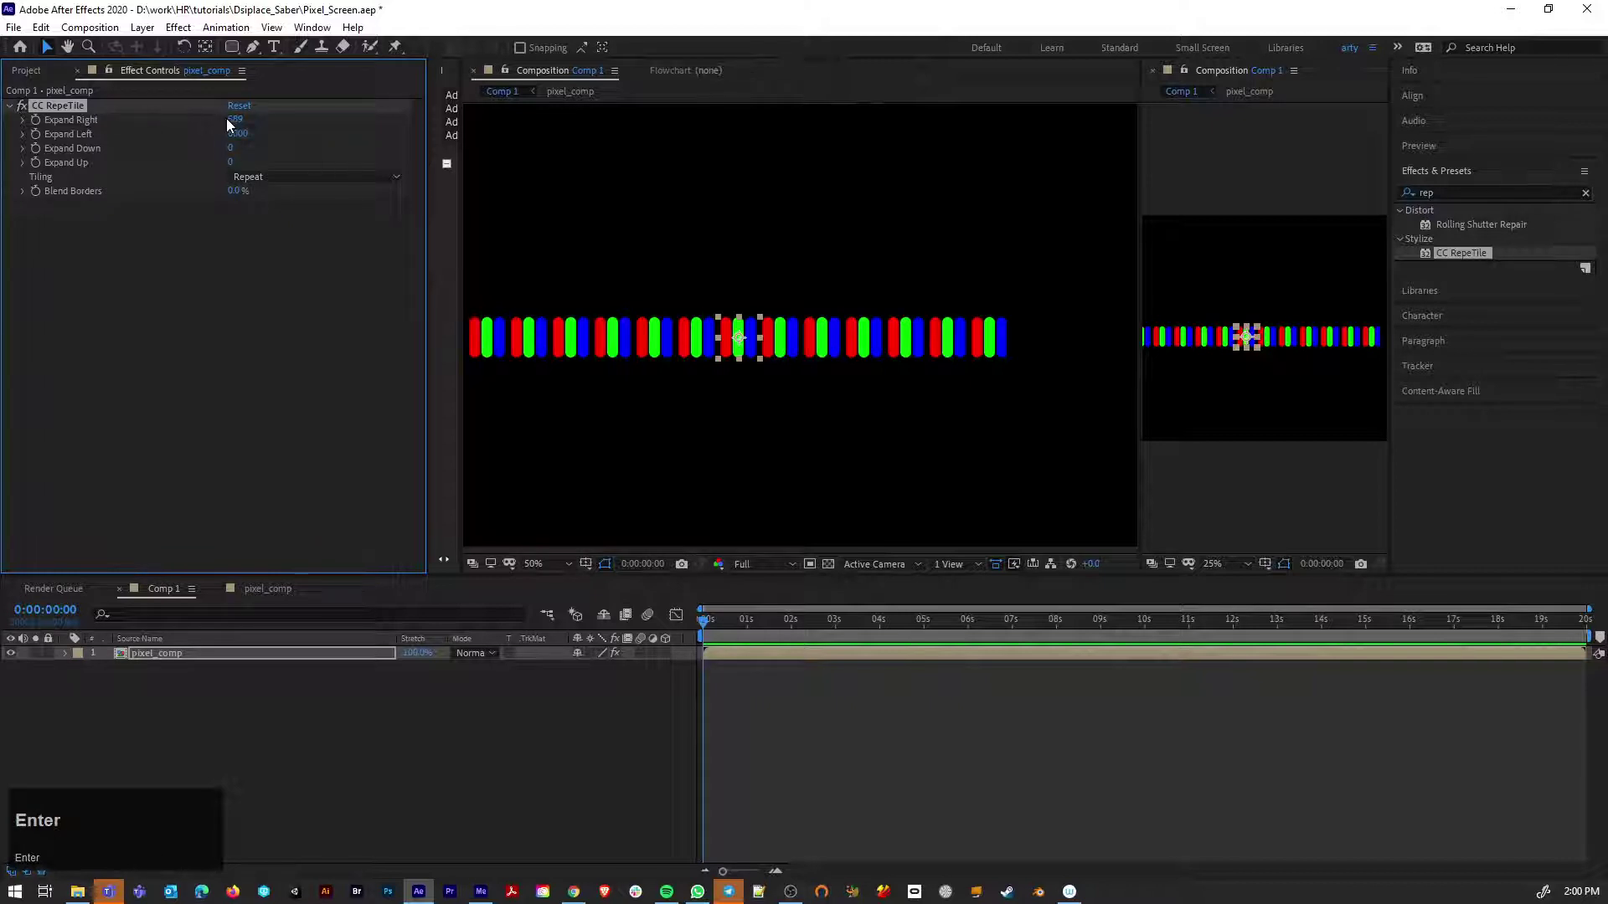
left_click(240, 119)
type("8000")
key("Return")
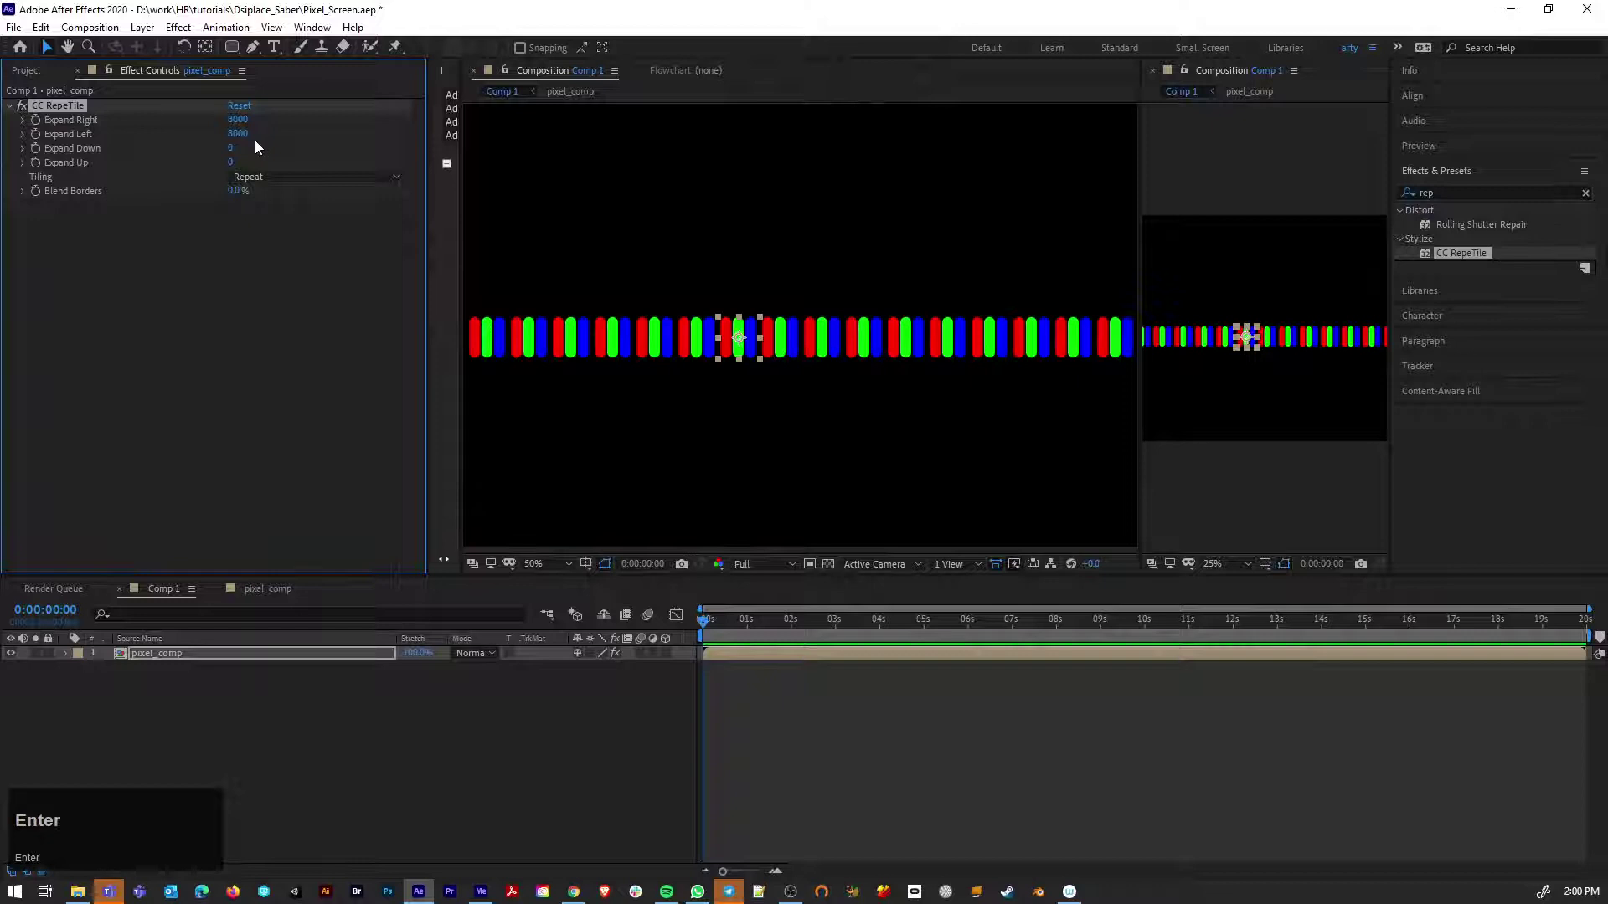
left_click(231, 155)
type("5000")
key("Return")
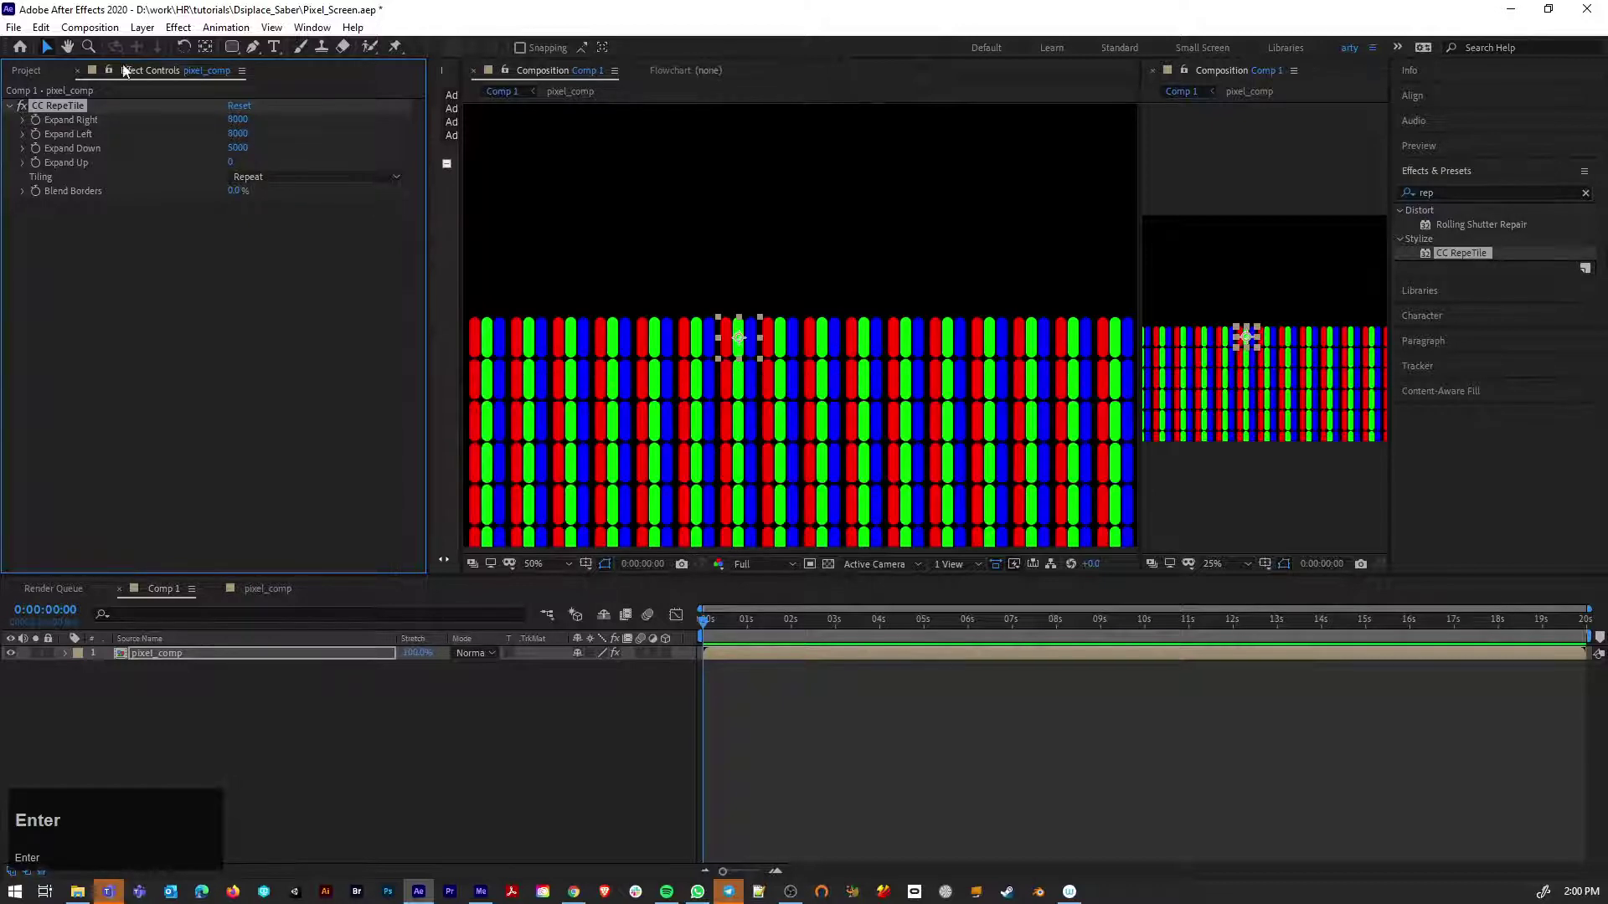
left_click(236, 163)
type("5000")
key("Return")
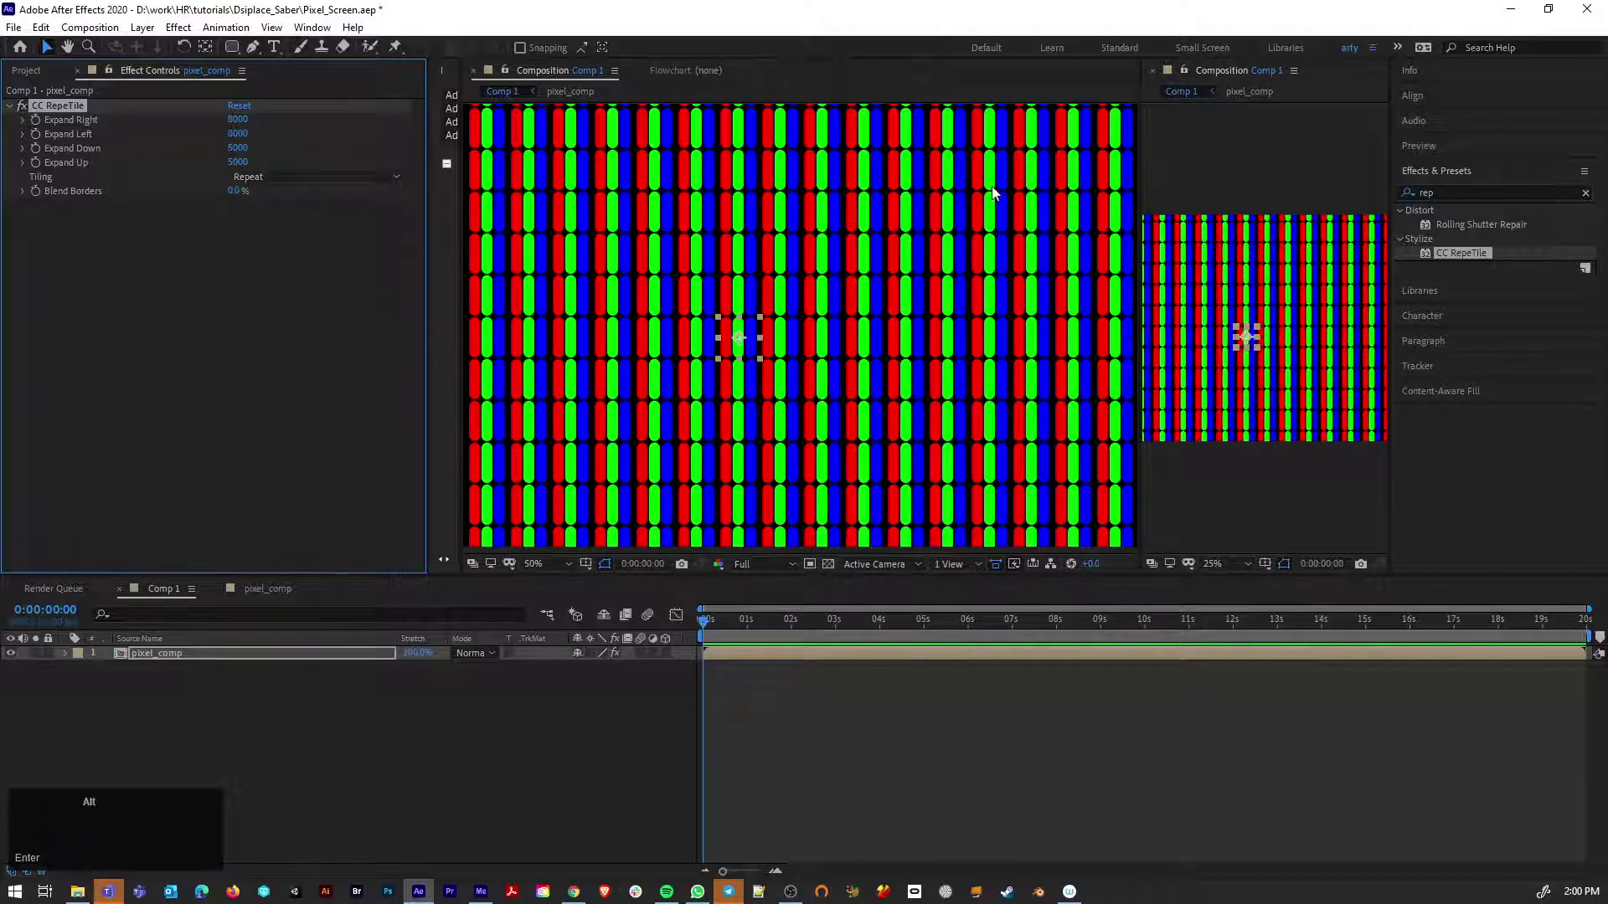
Scale the tiled layer down to 20% into a fine RGB pixel grid and save
scroll("down", 3)
scroll("up", 3)
key("alt+space")
left_click(968, 222)
key("space")
left_click_drag(72, 661, 841, 360)
scroll("up", 3)
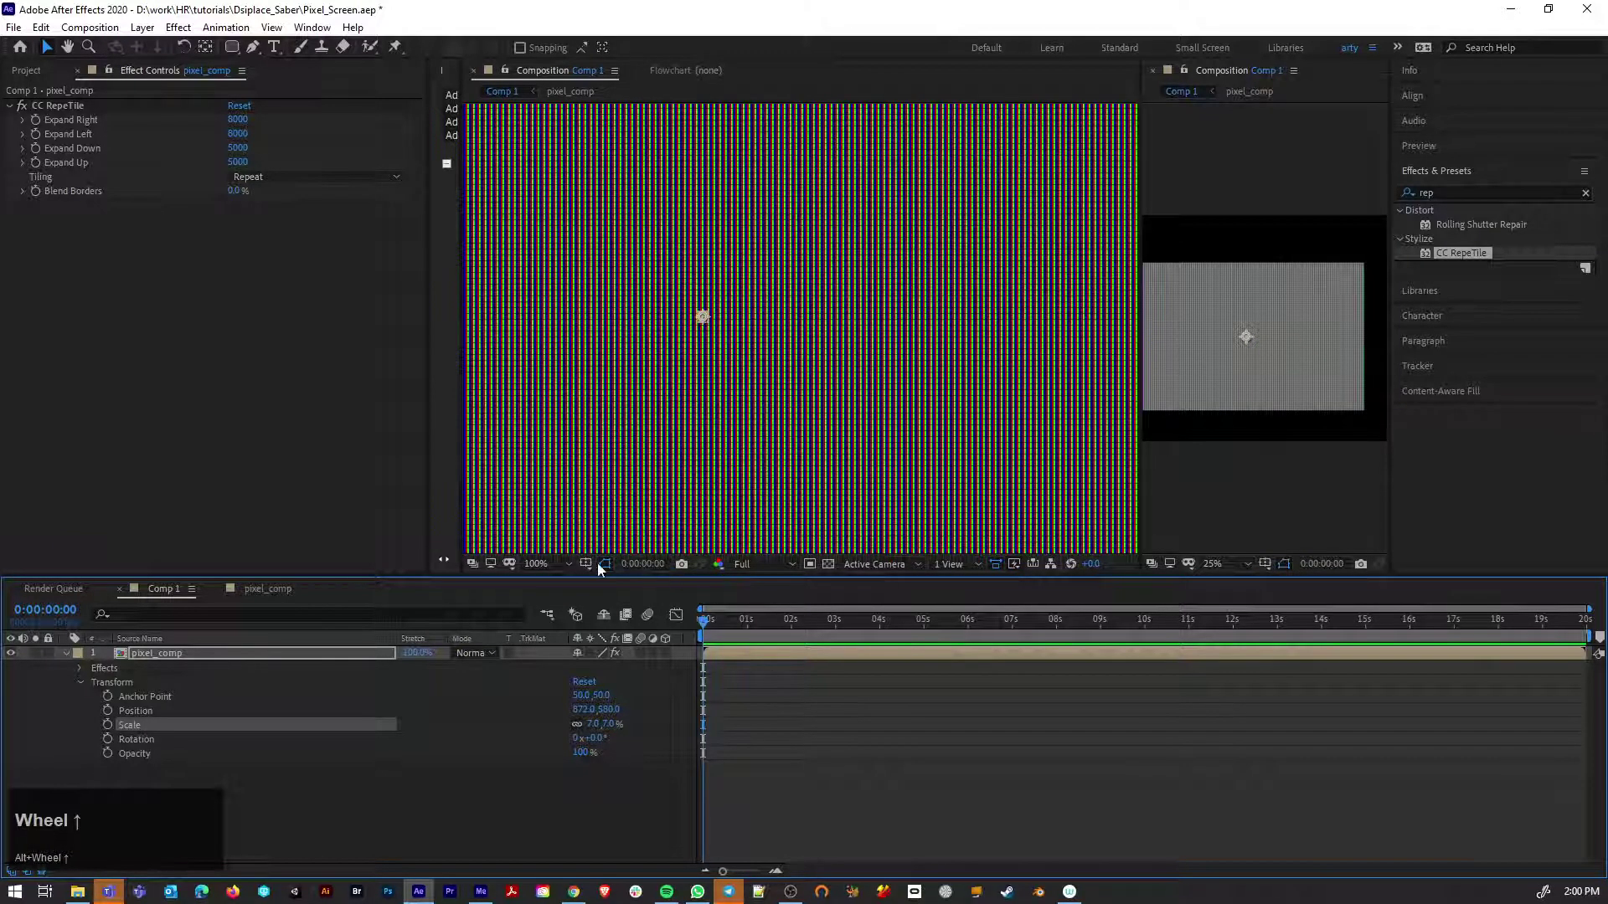
left_click_drag(599, 726, 777, 410)
scroll("up", 3)
scroll("down", 3)
scroll("up", 3)
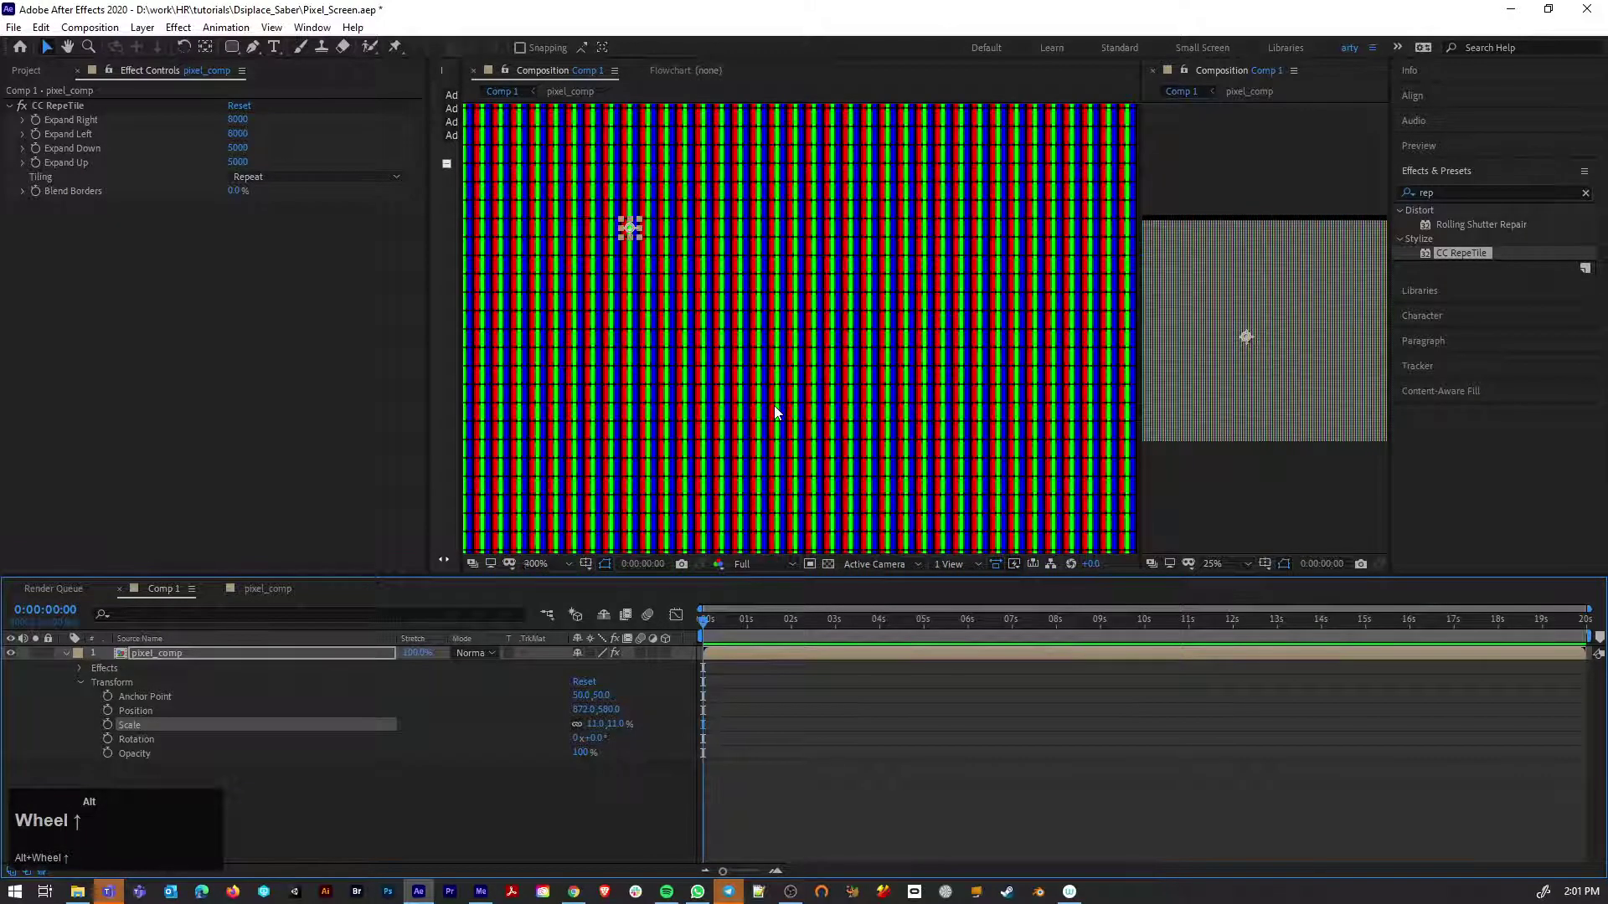
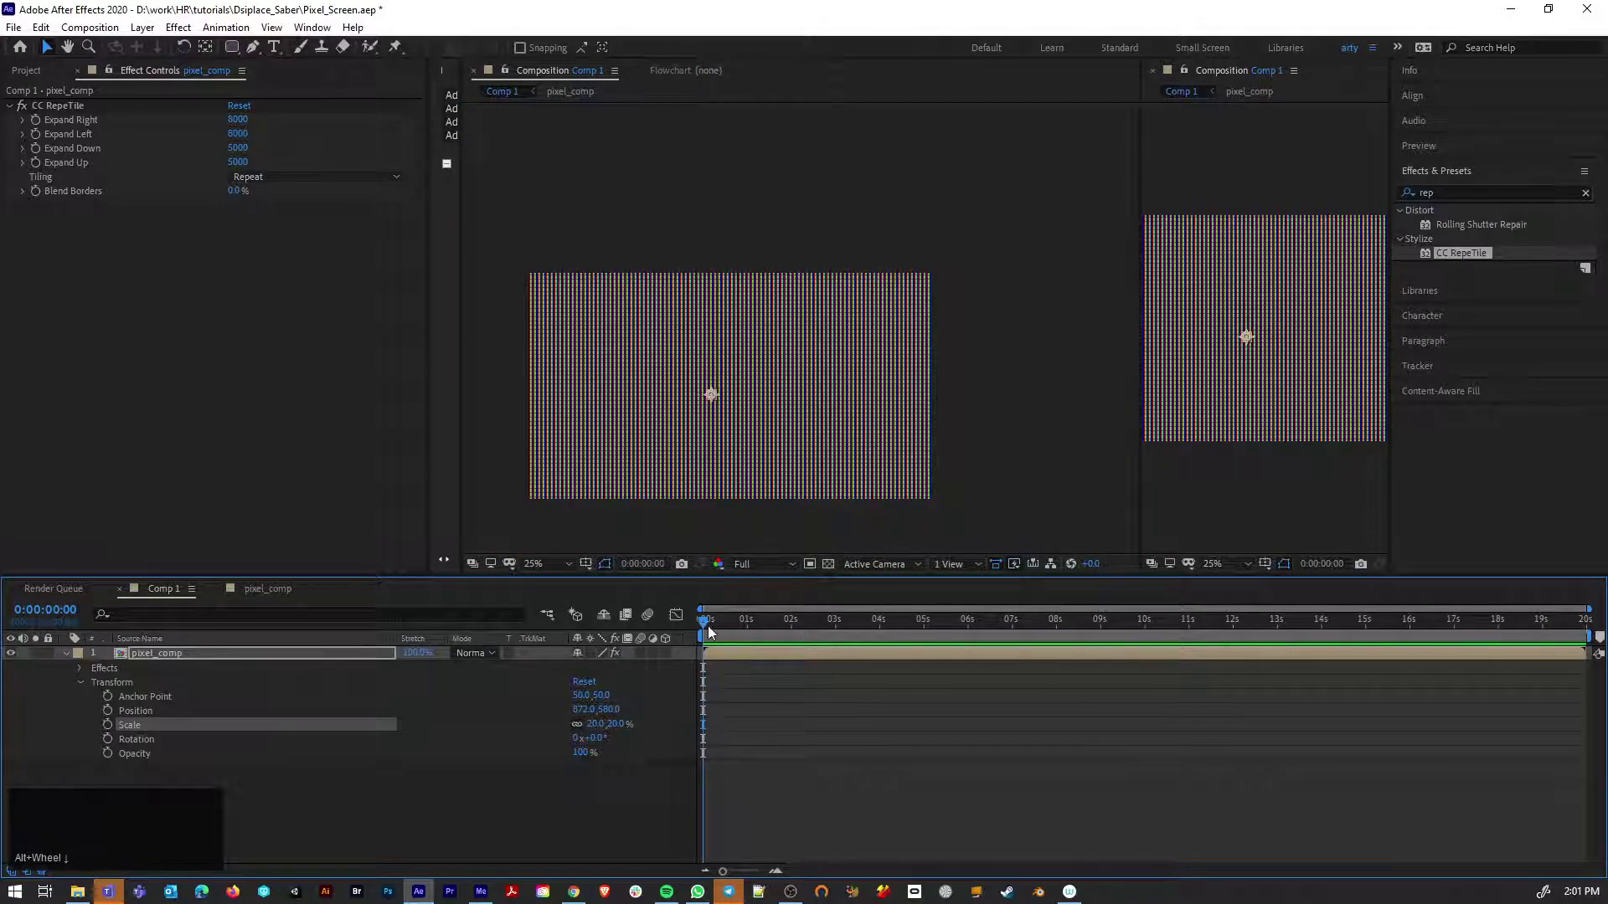
left_click_drag(711, 629, 247, 647)
key("ctrl+s")
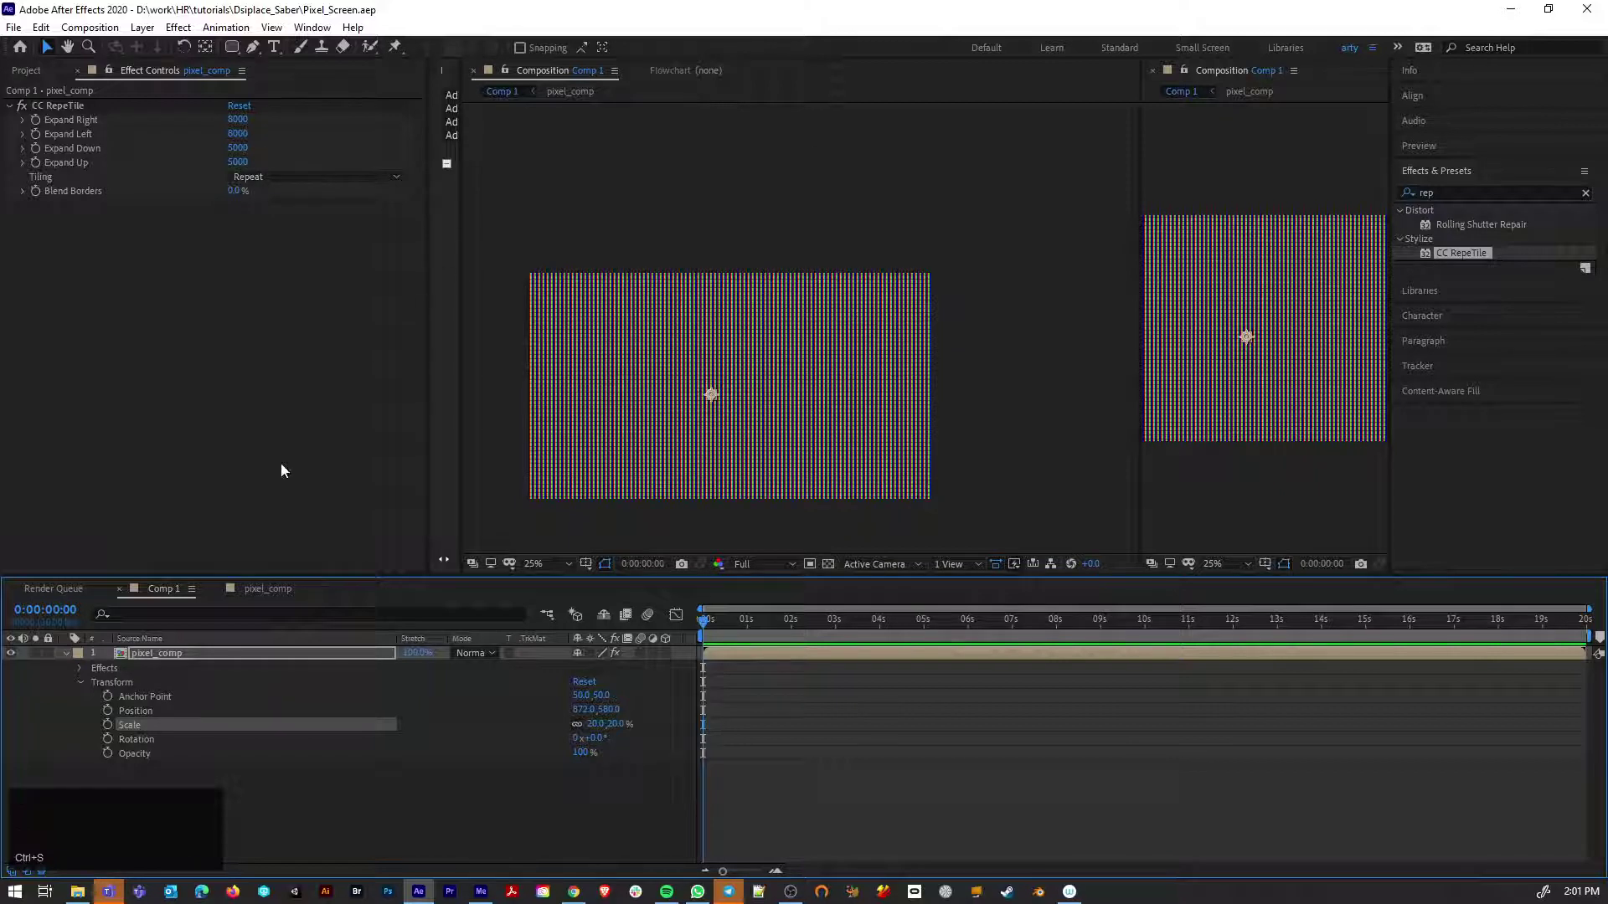
left_click(71, 660)
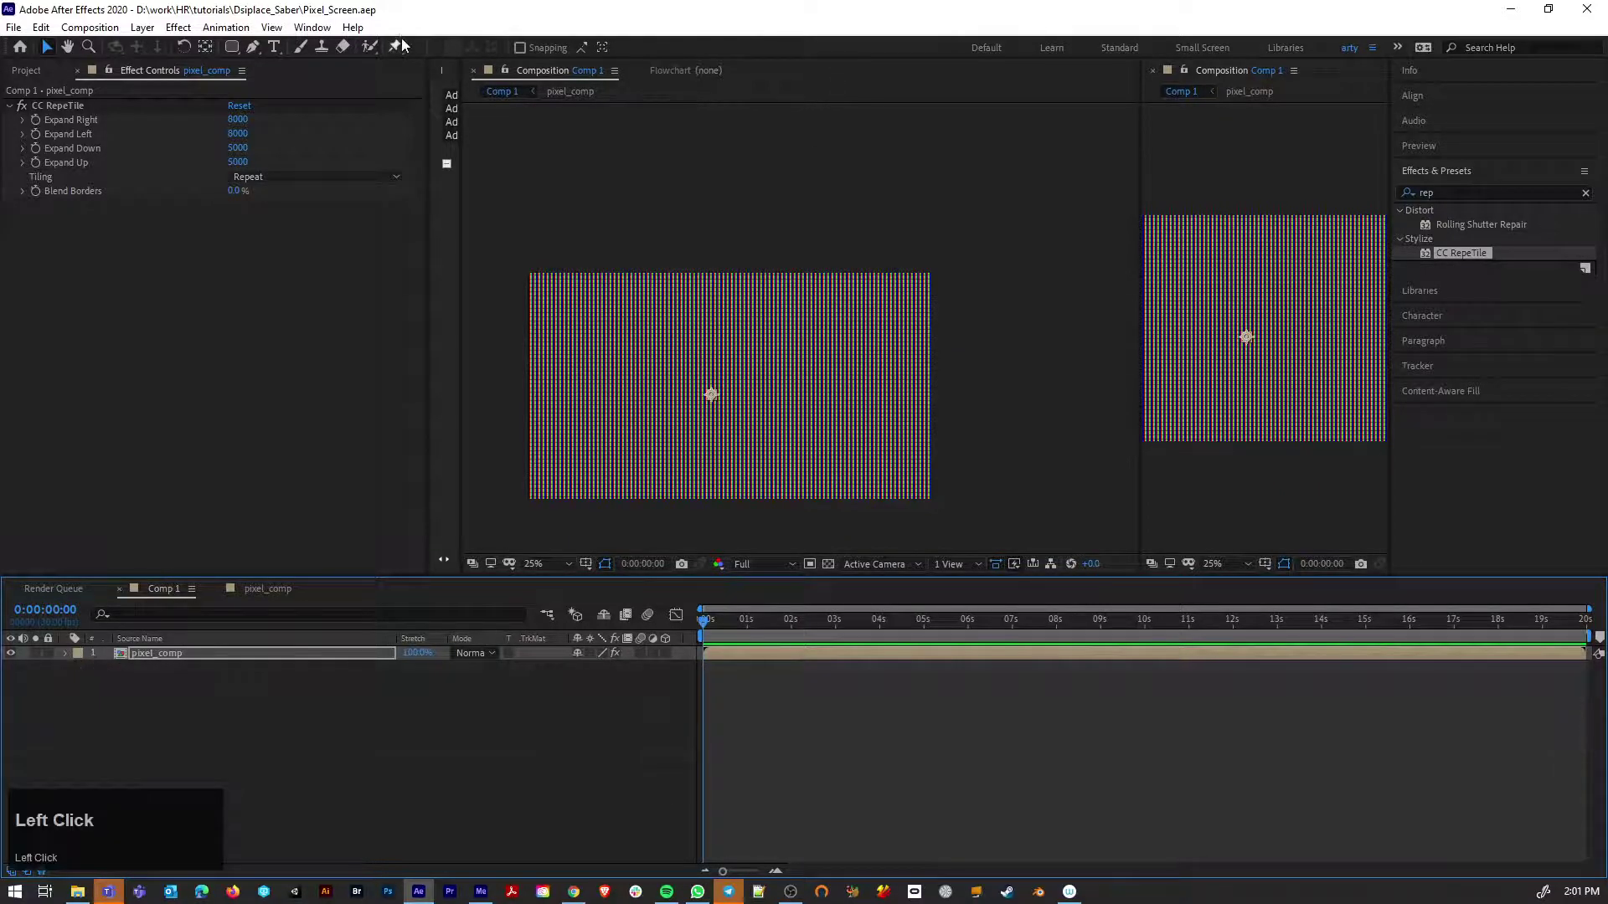
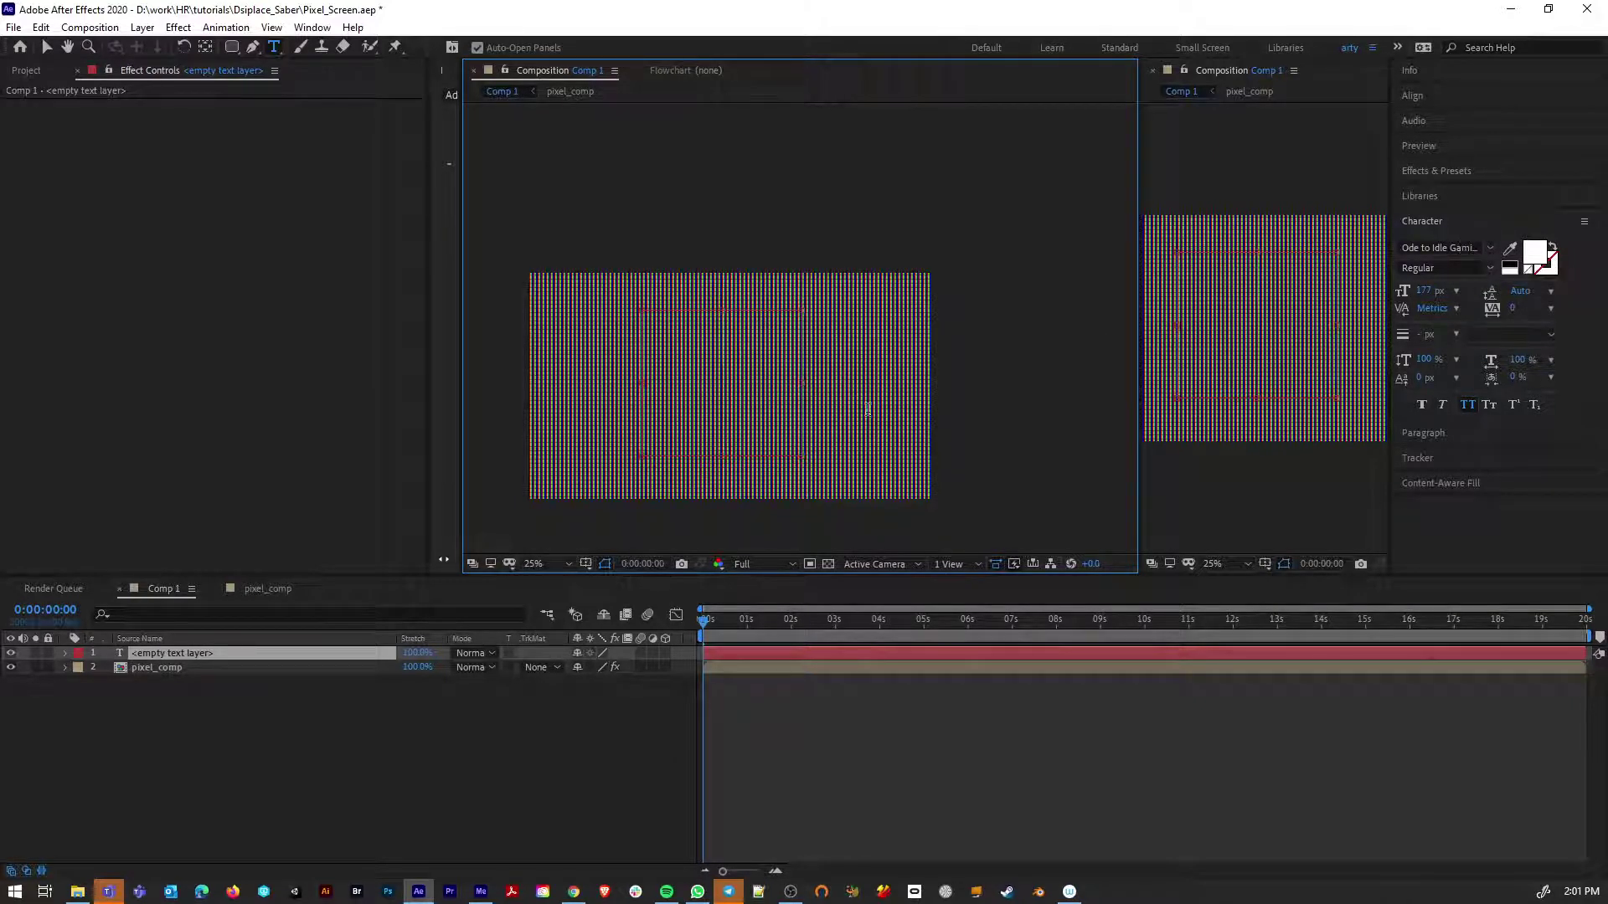
Enter the number 1, enlarge it to 399 px and twirl open its Source Text property
key("1")
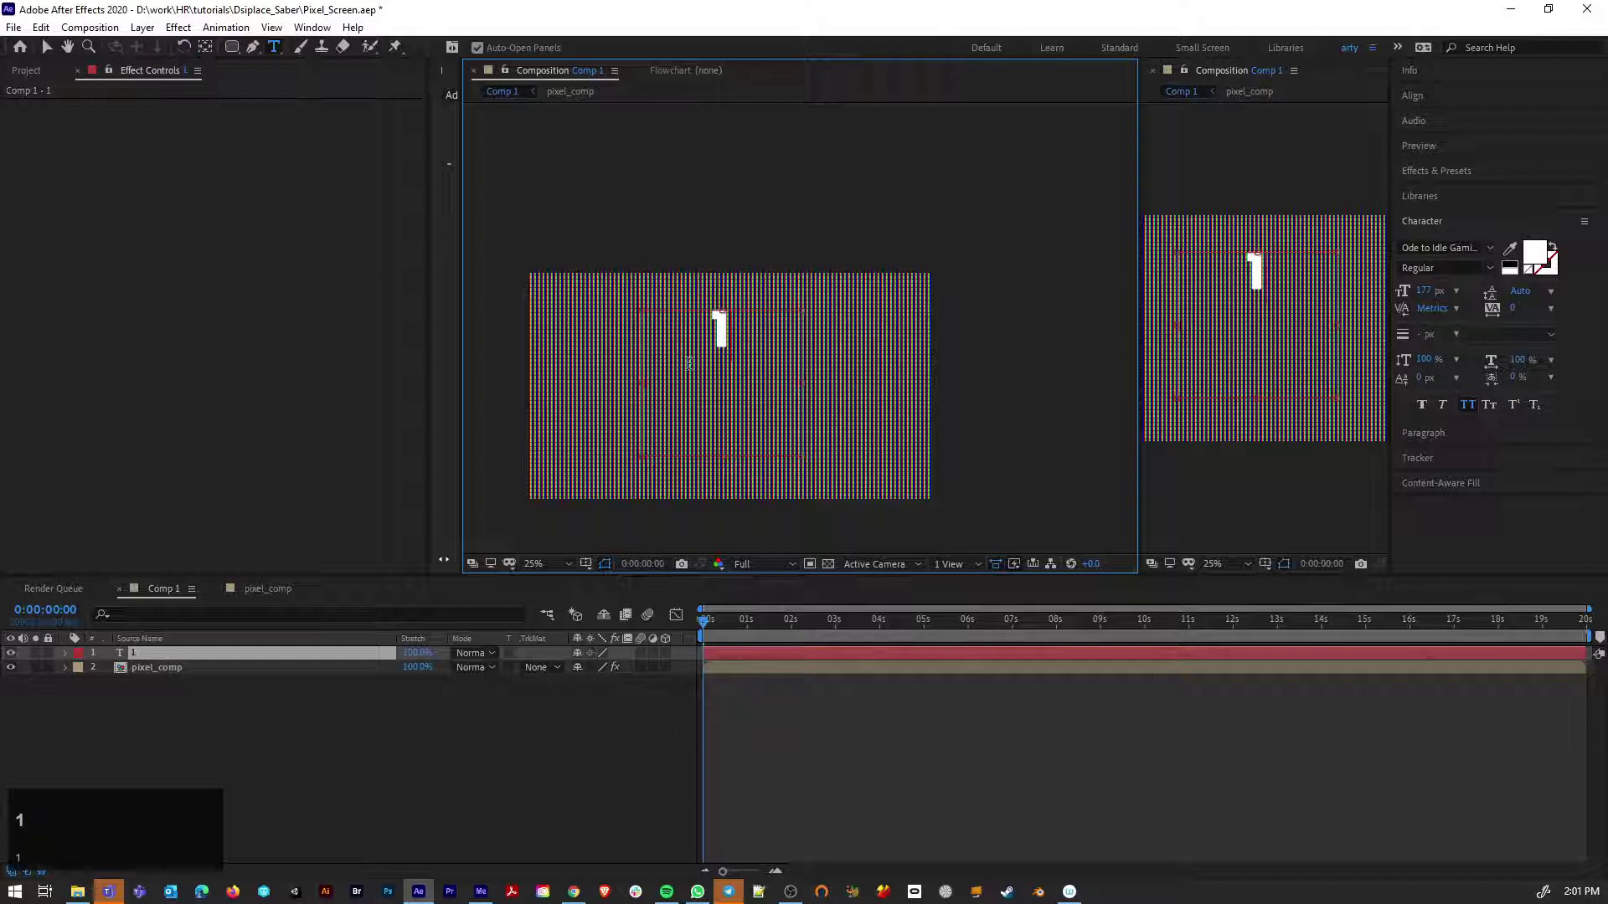
key("ctrl+a")
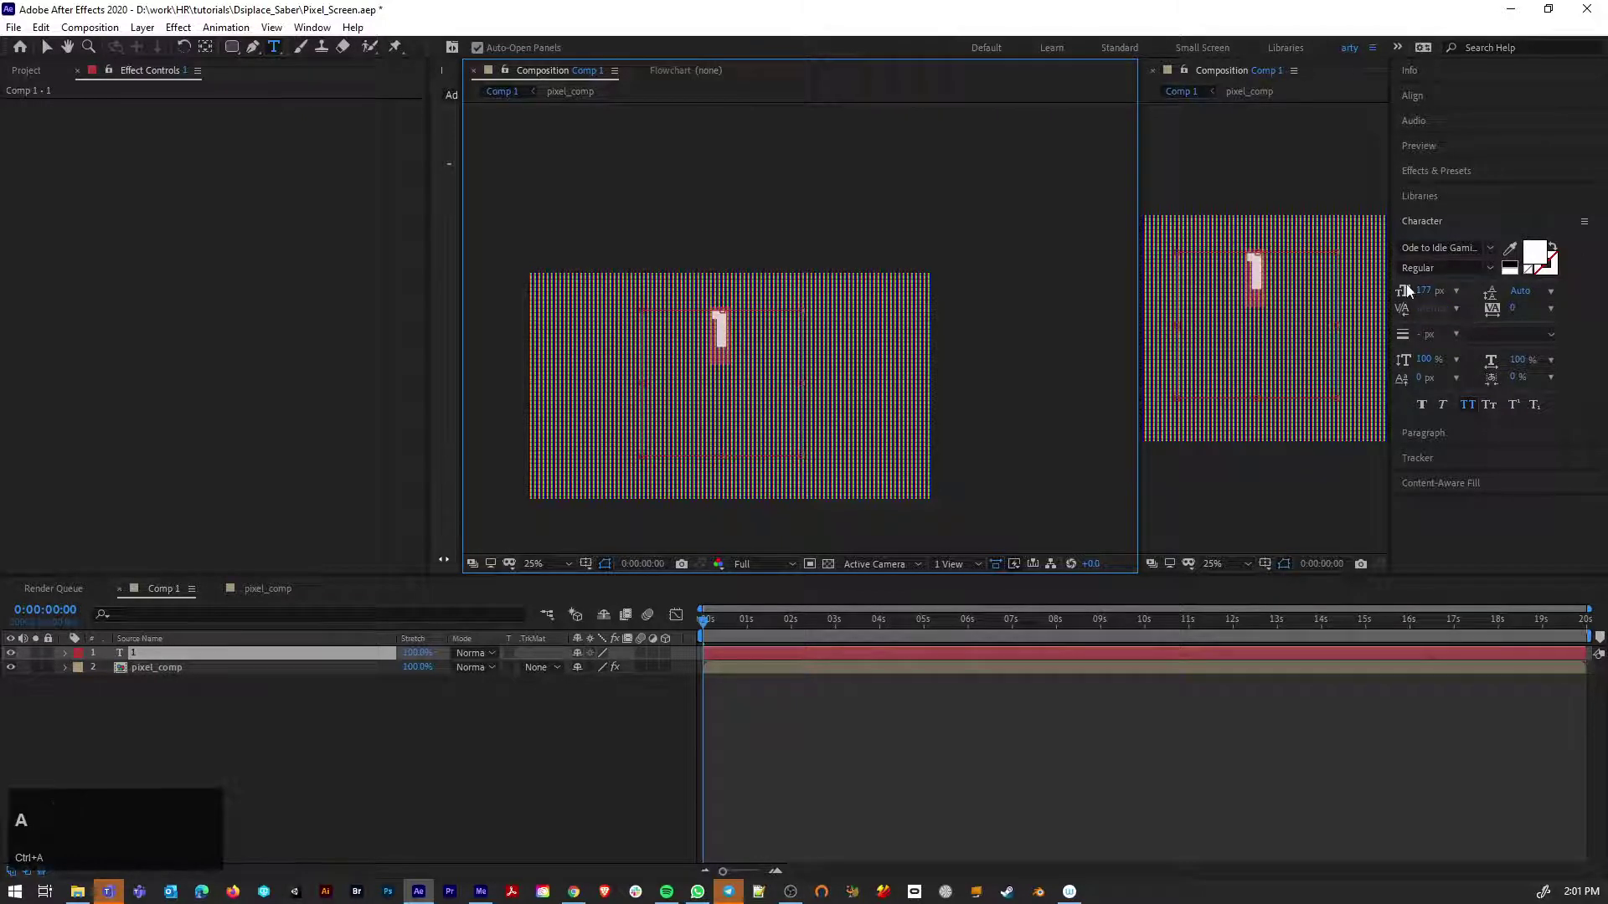
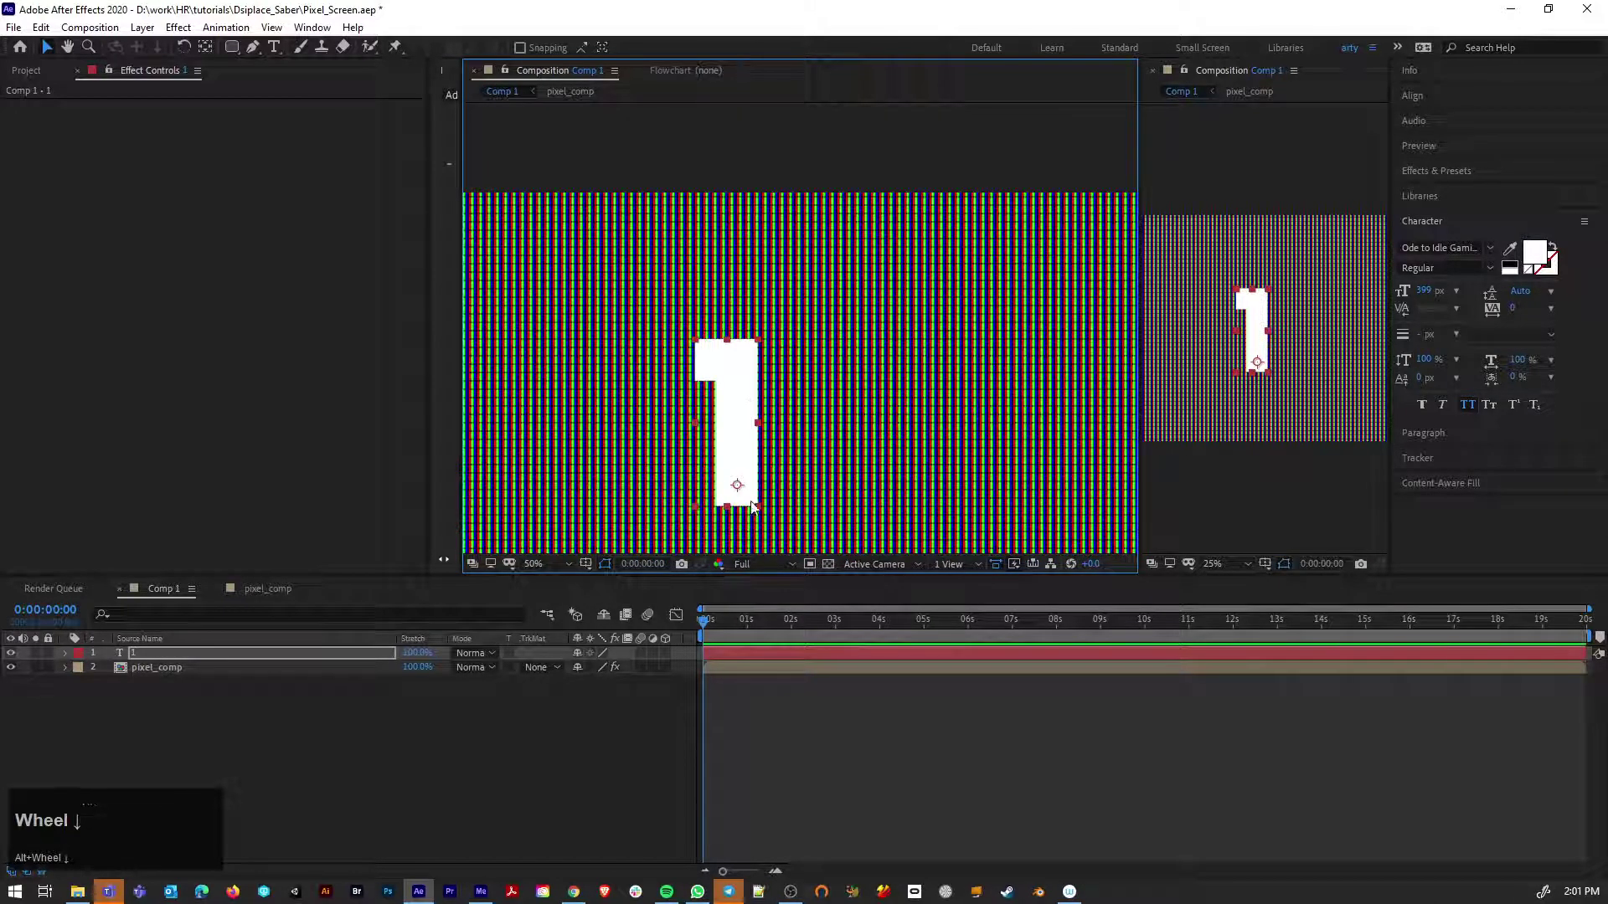
left_click(239, 712)
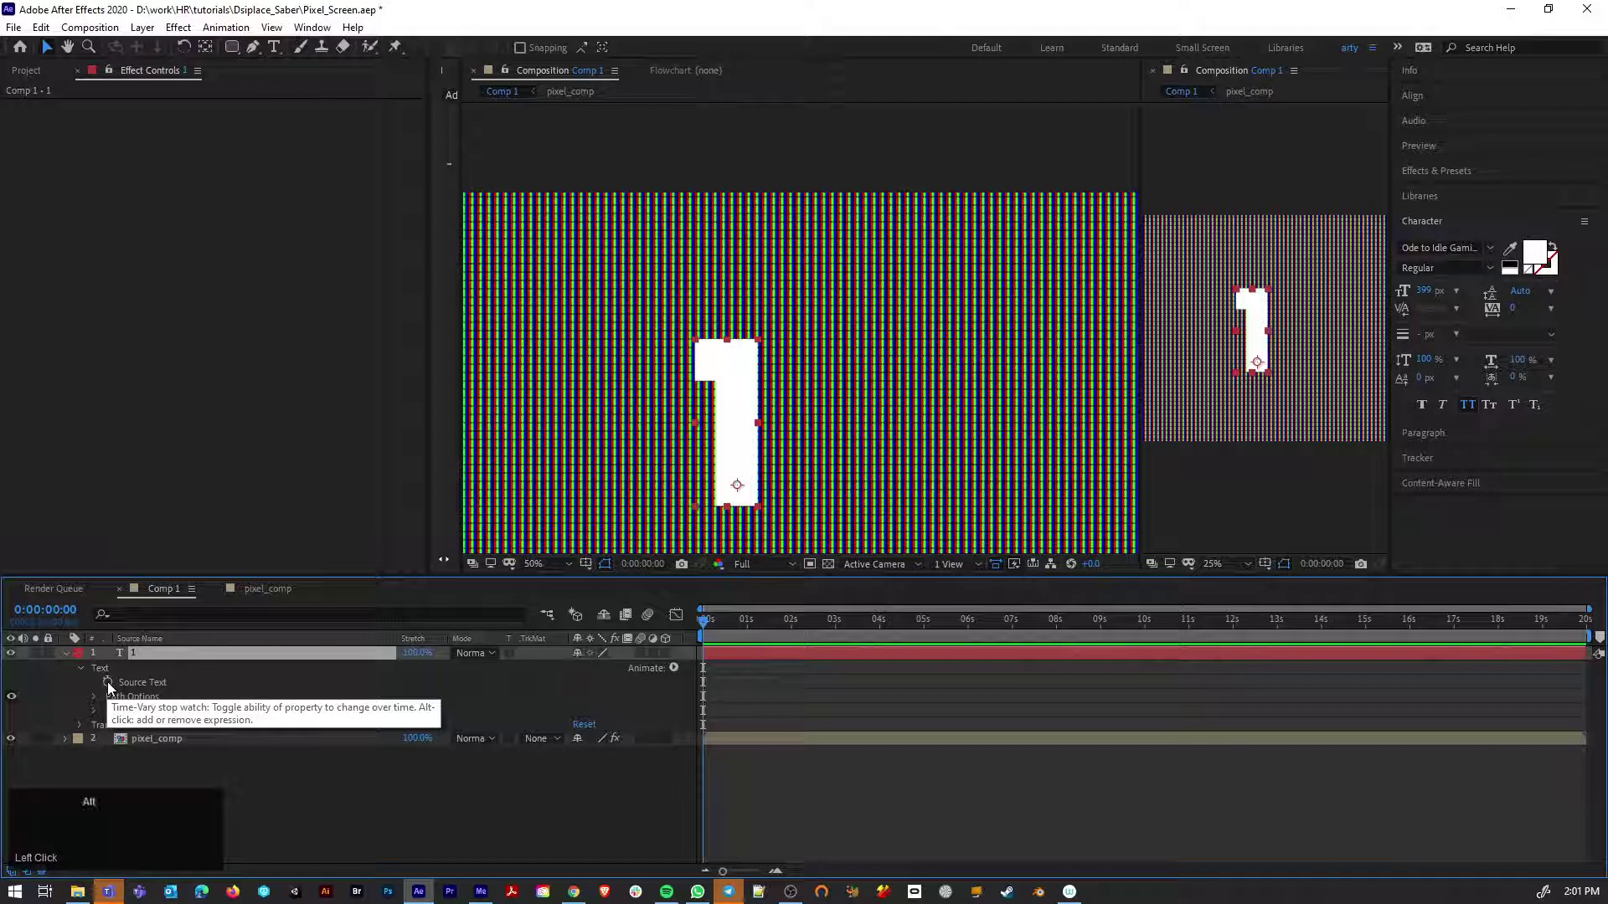
Add a Source Text expression and apply a Slider Control to the number layer
left_click(113, 688)
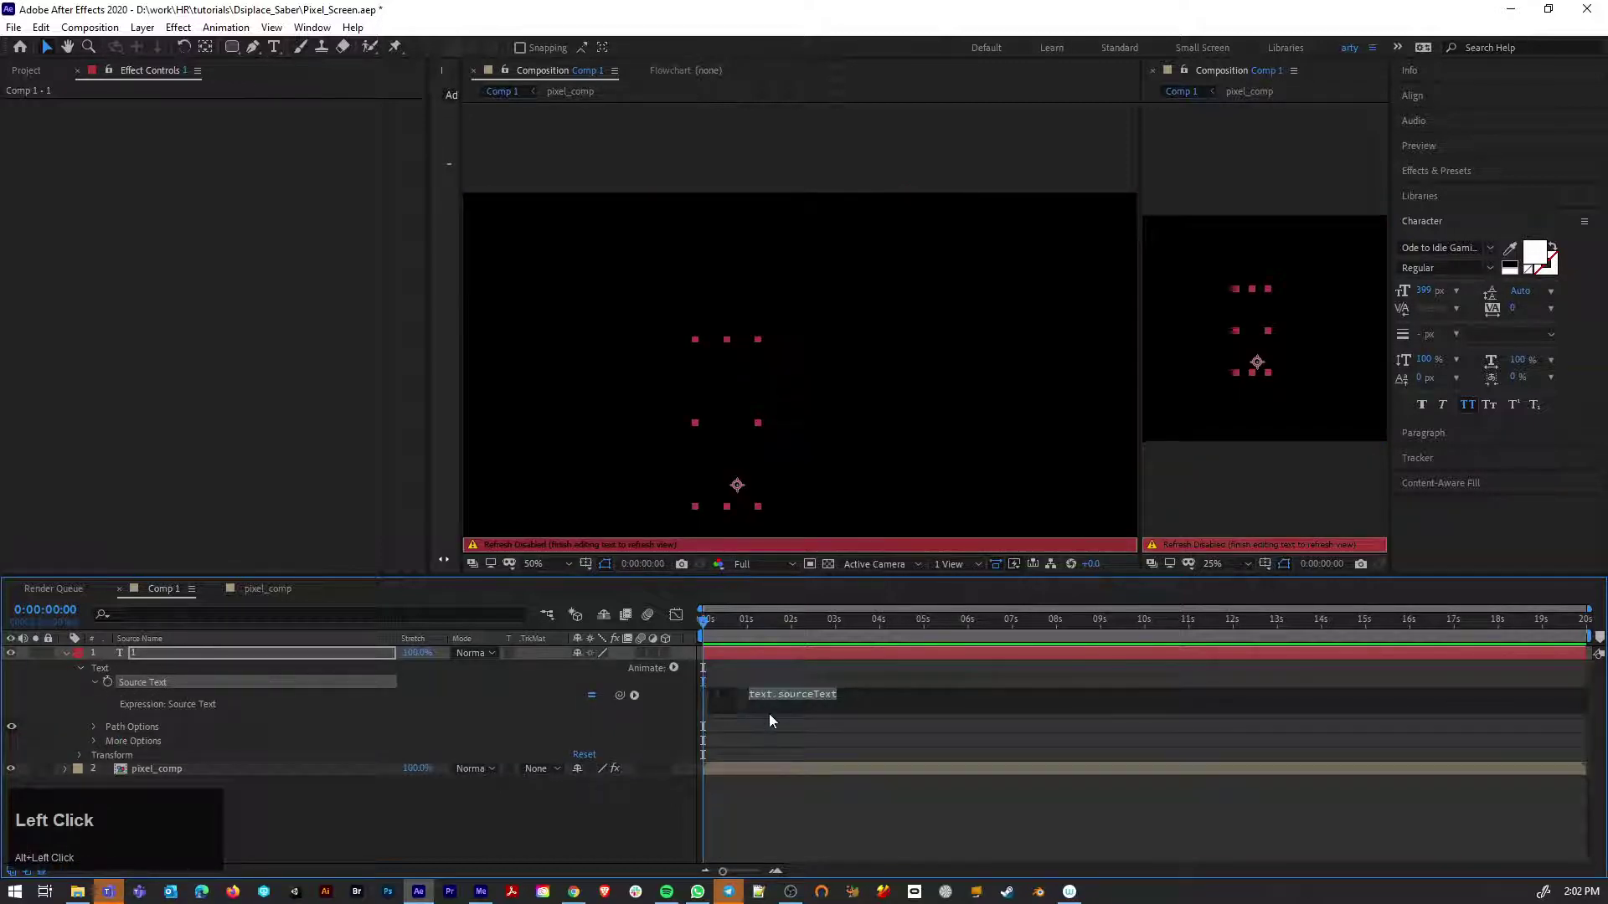
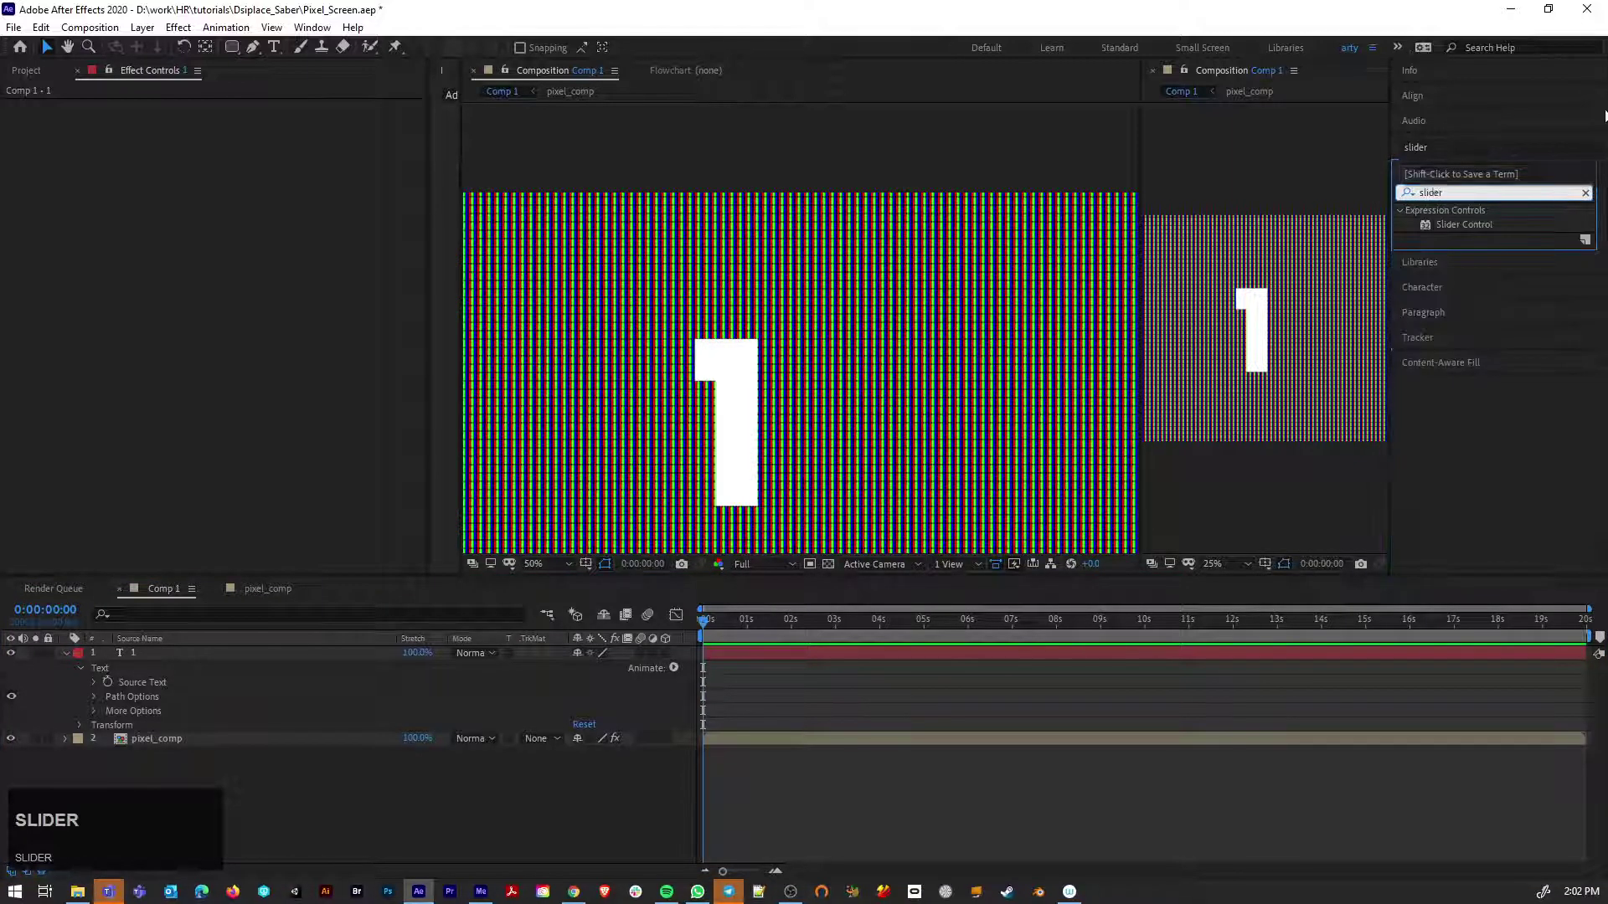
left_click(1436, 231)
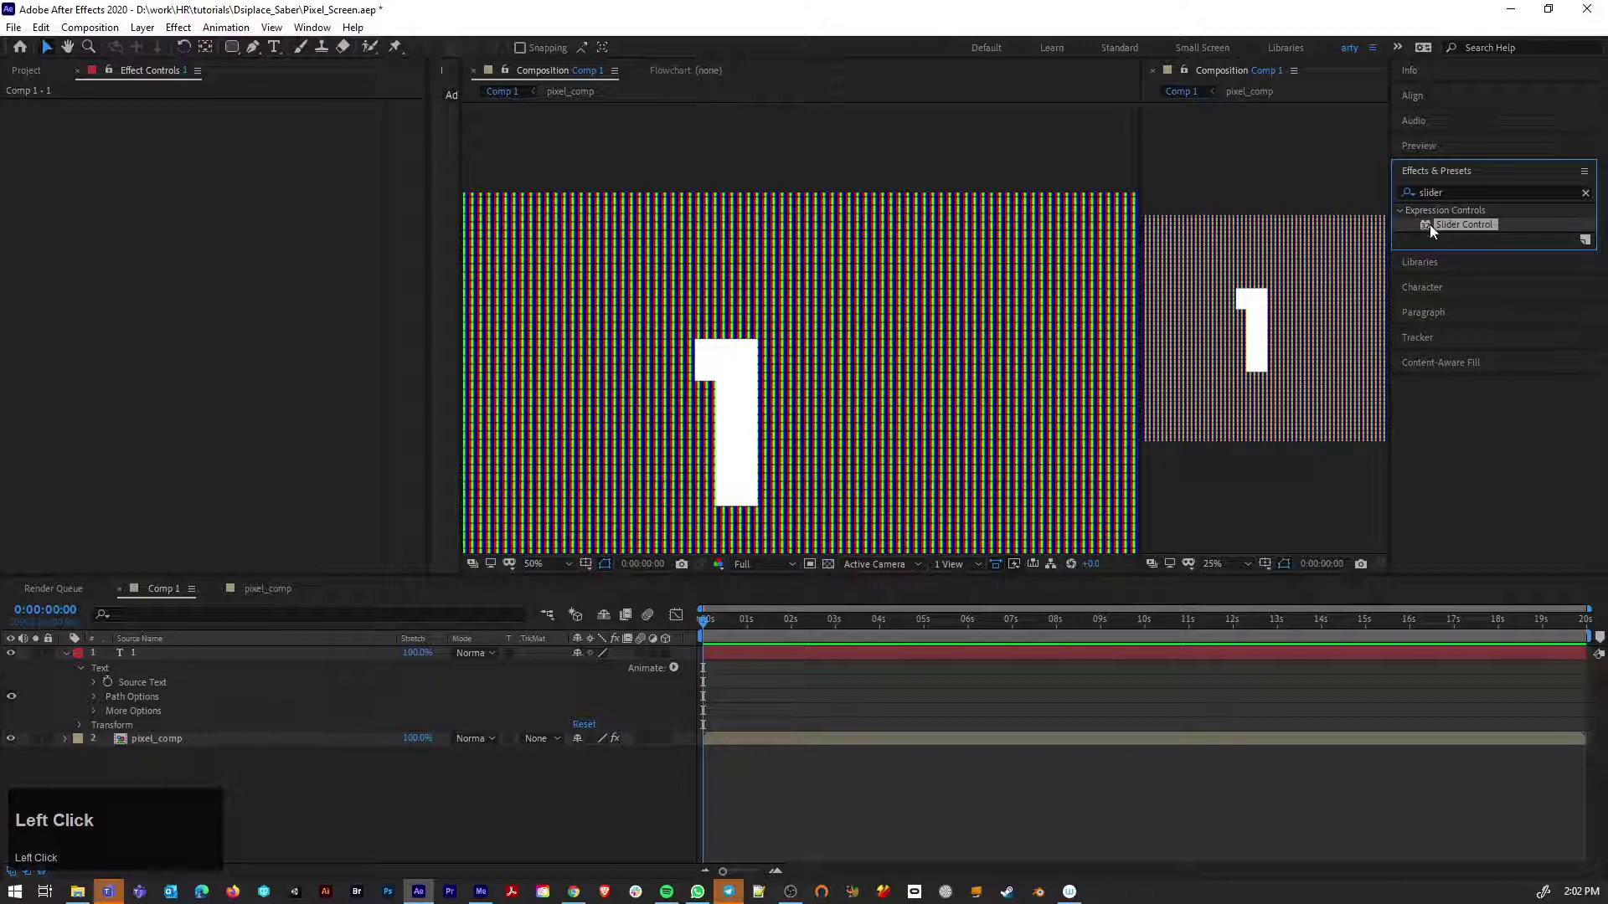
left_click(932, 656)
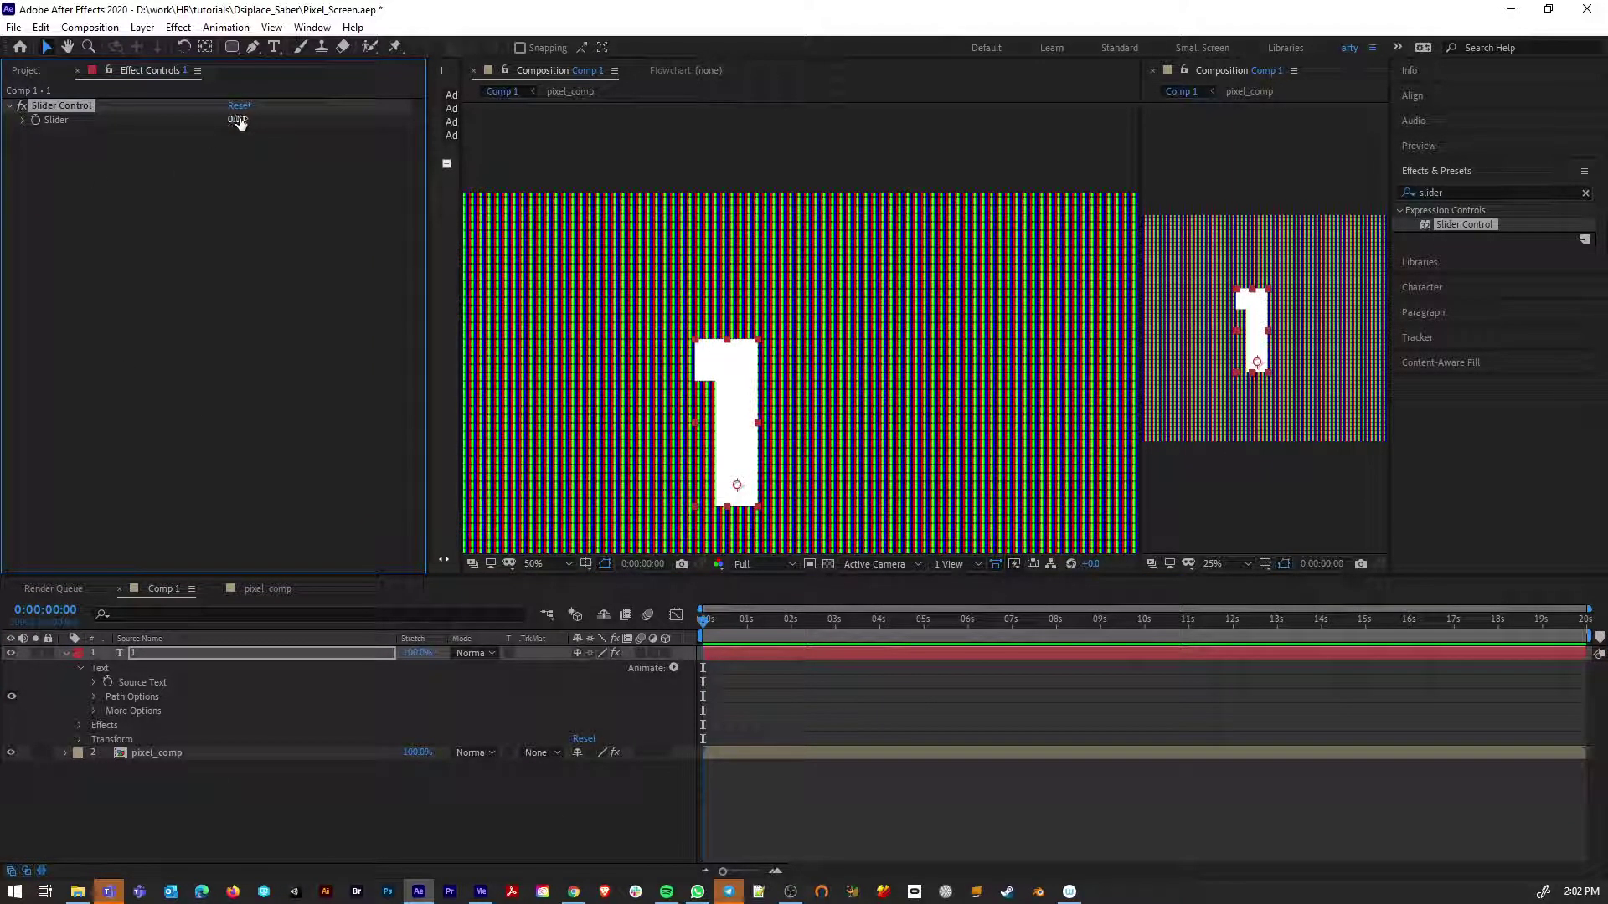
left_click(243, 122)
key("ctrl+z")
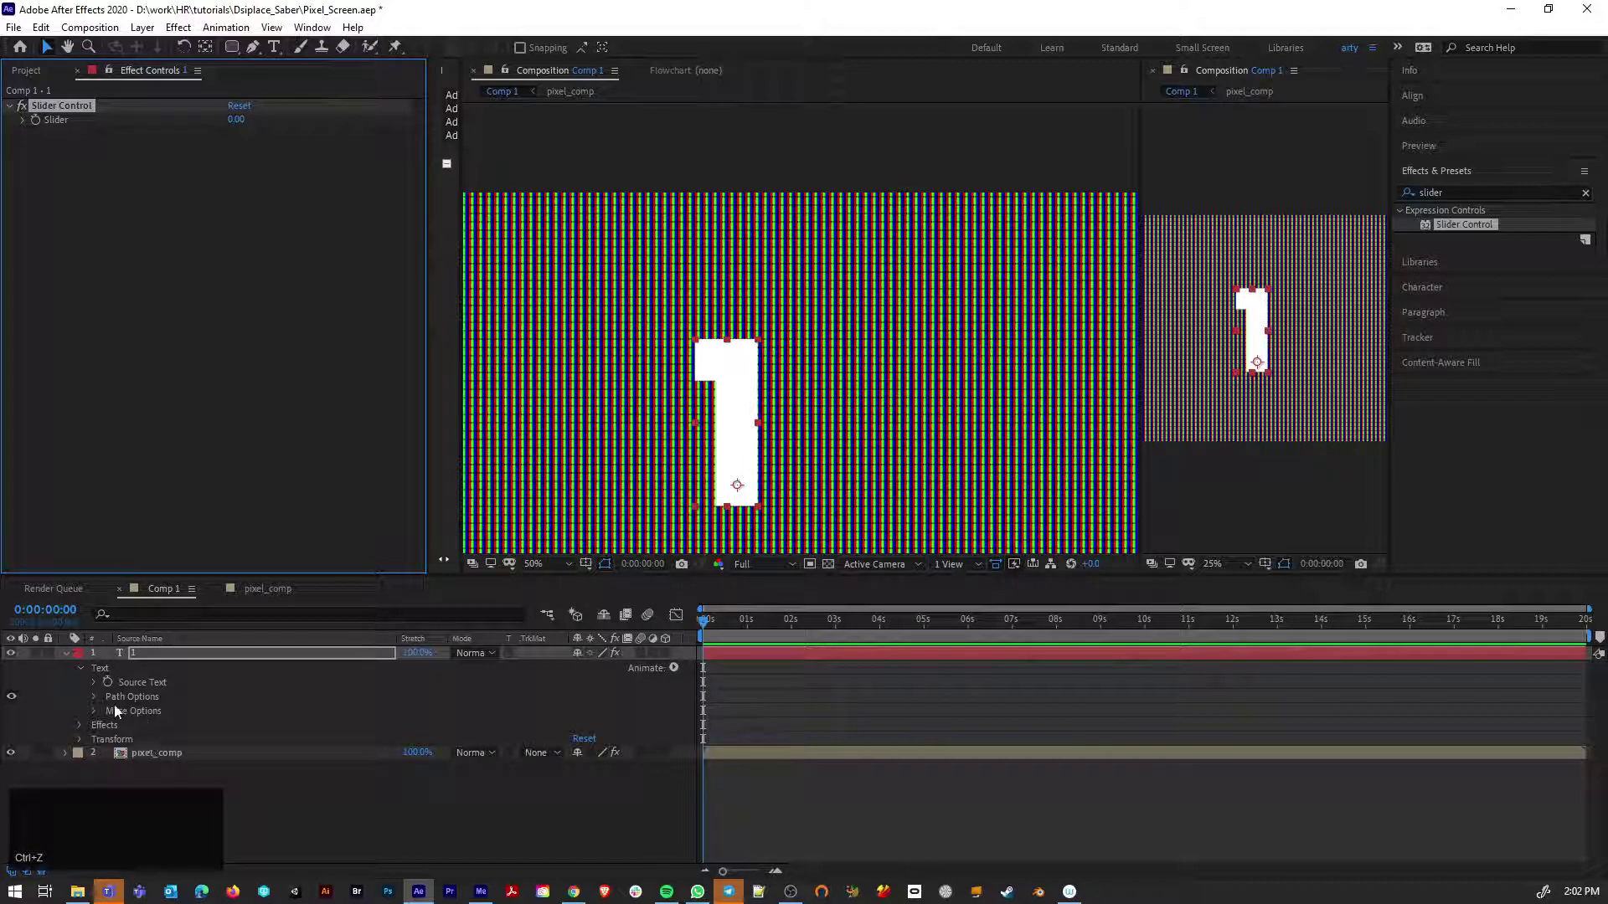
left_click(85, 729)
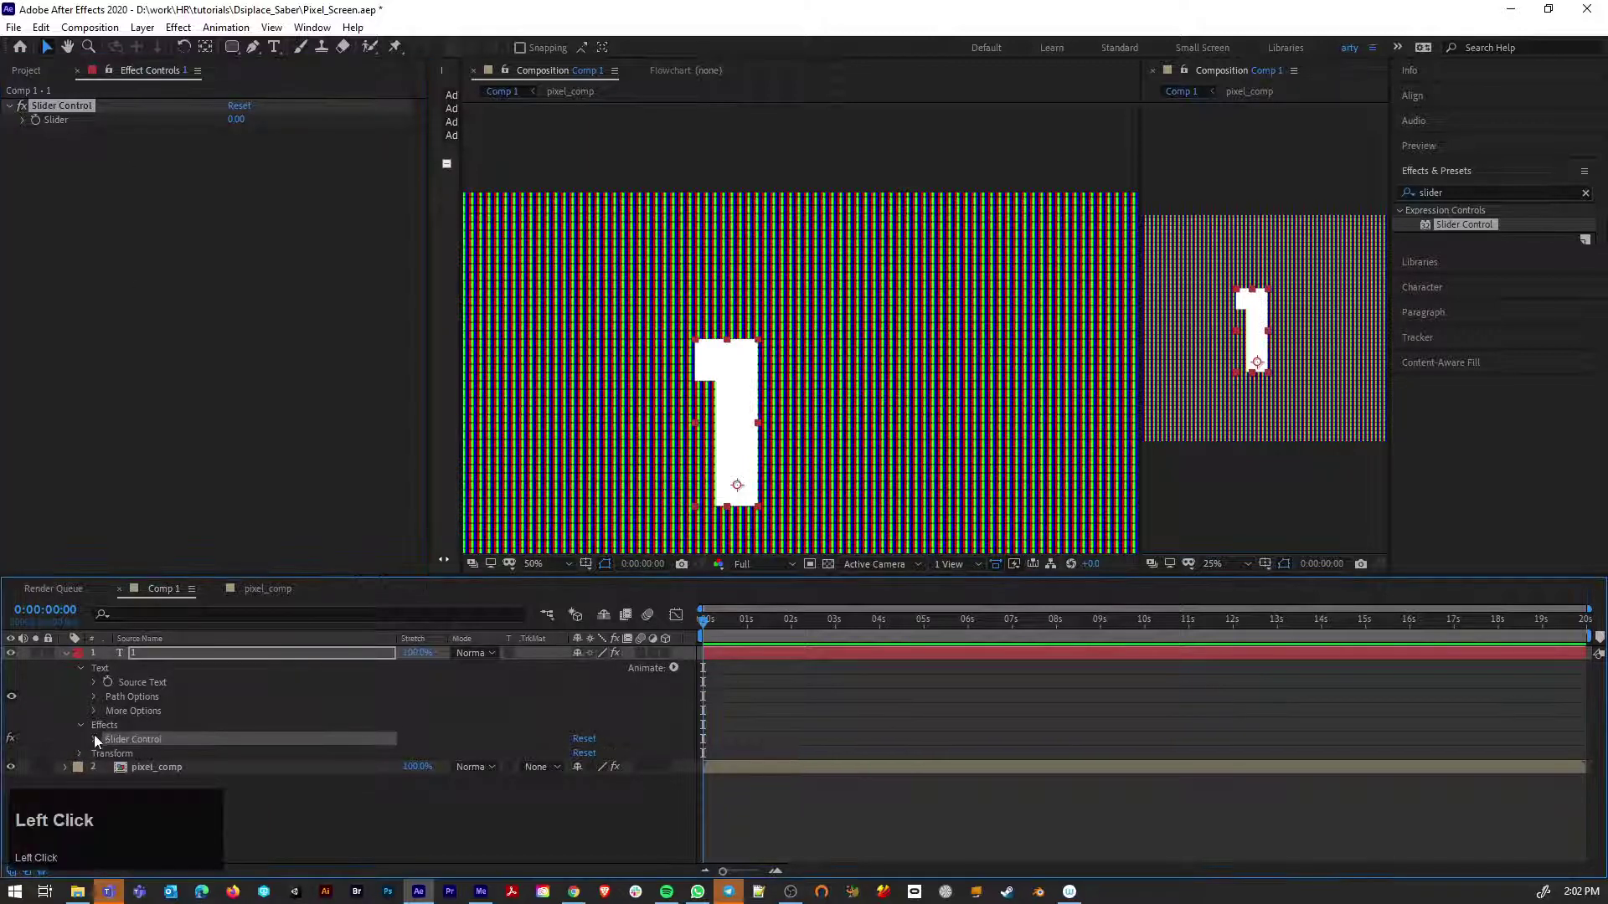
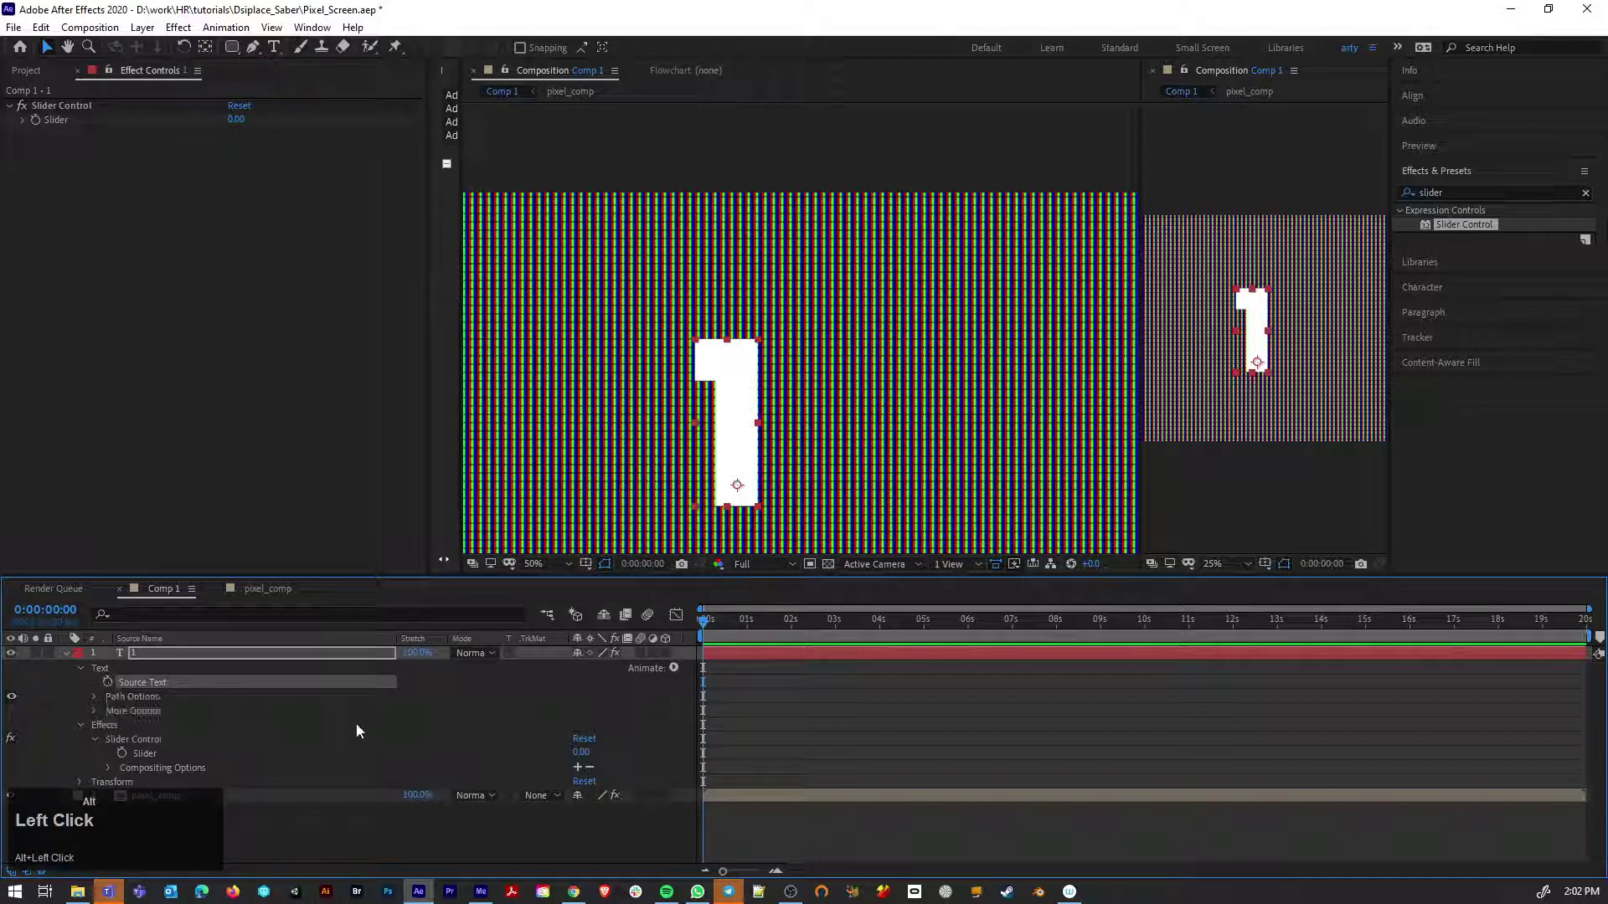
Pick-whip the Source Text expression to the Slider and set the slider to 0
left_click(113, 688)
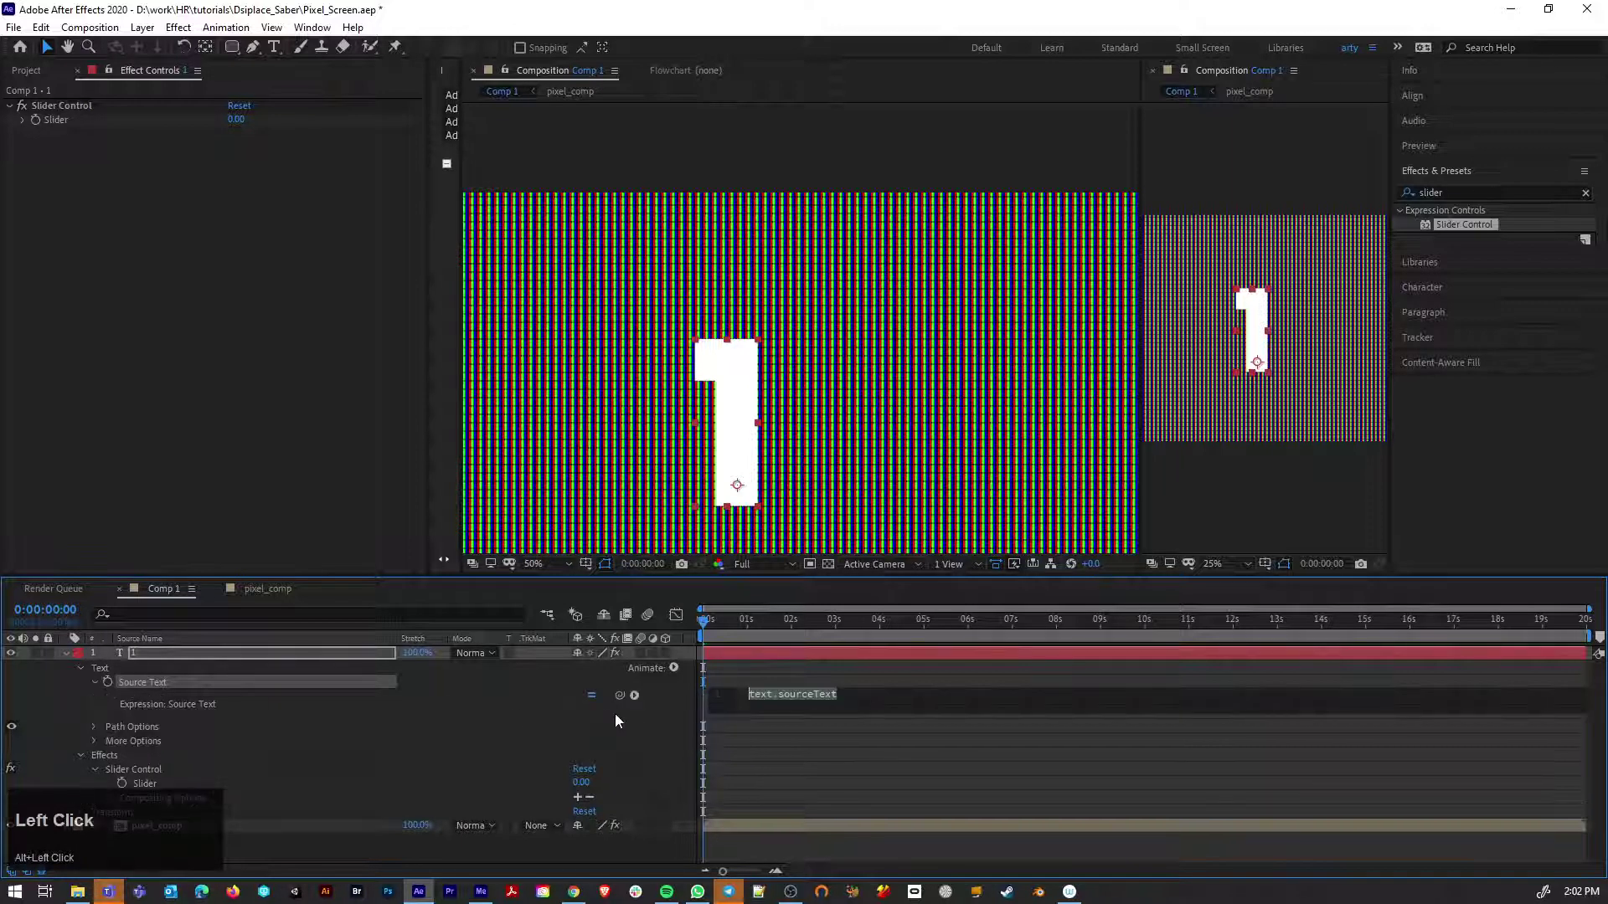
left_click_drag(627, 703, 581, 787)
left_click_drag(581, 787, 590, 791)
key("1")
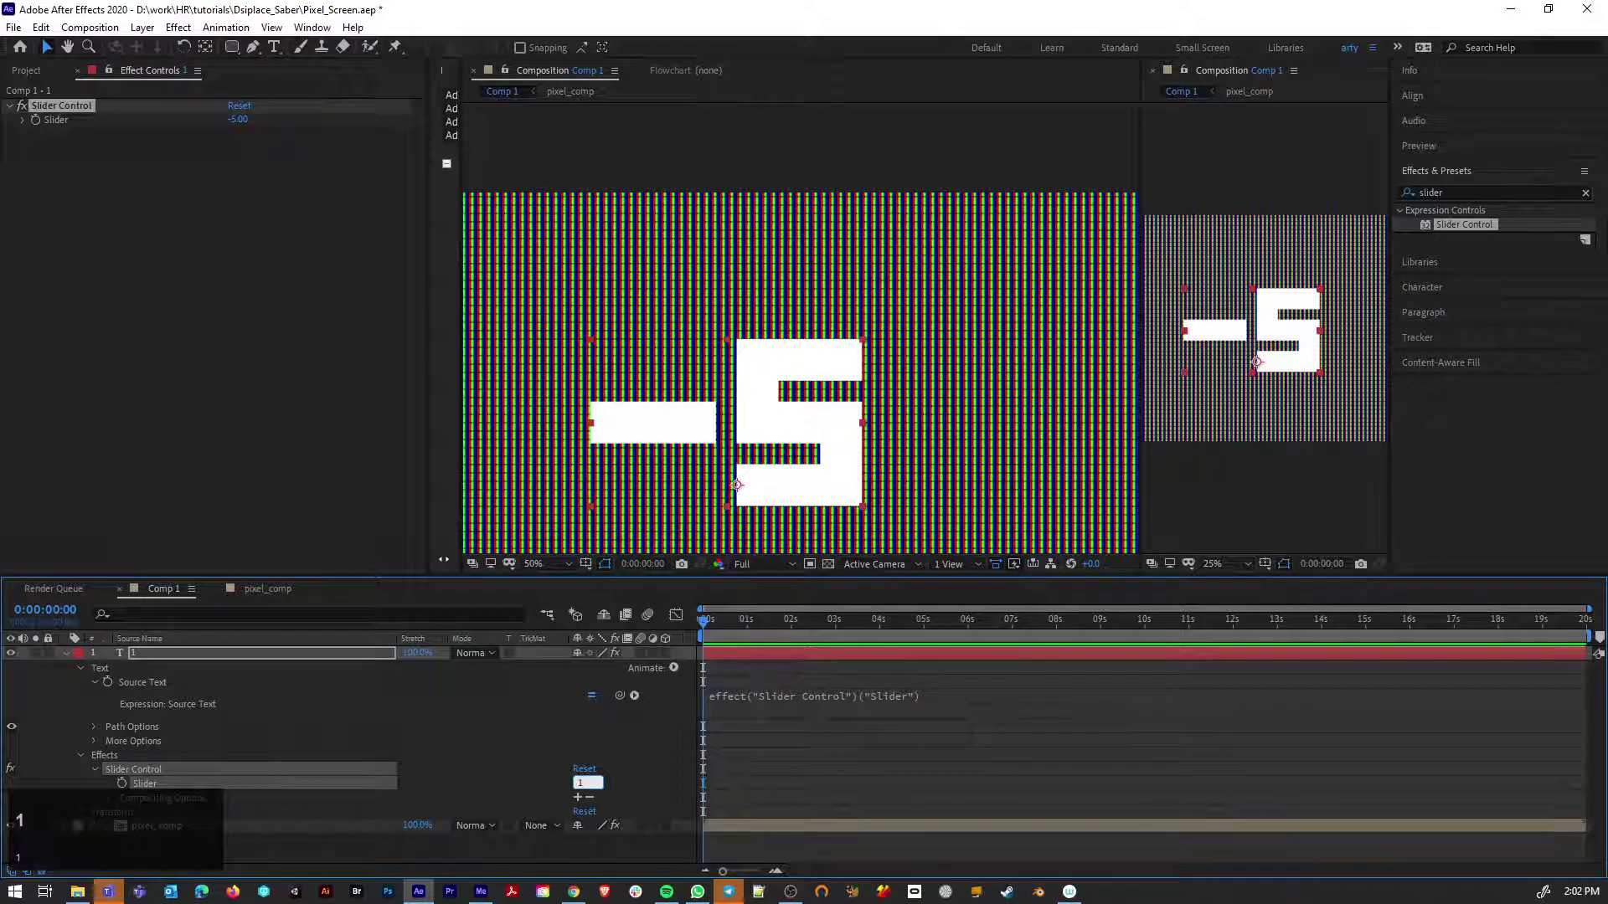
key("0")
key("Return")
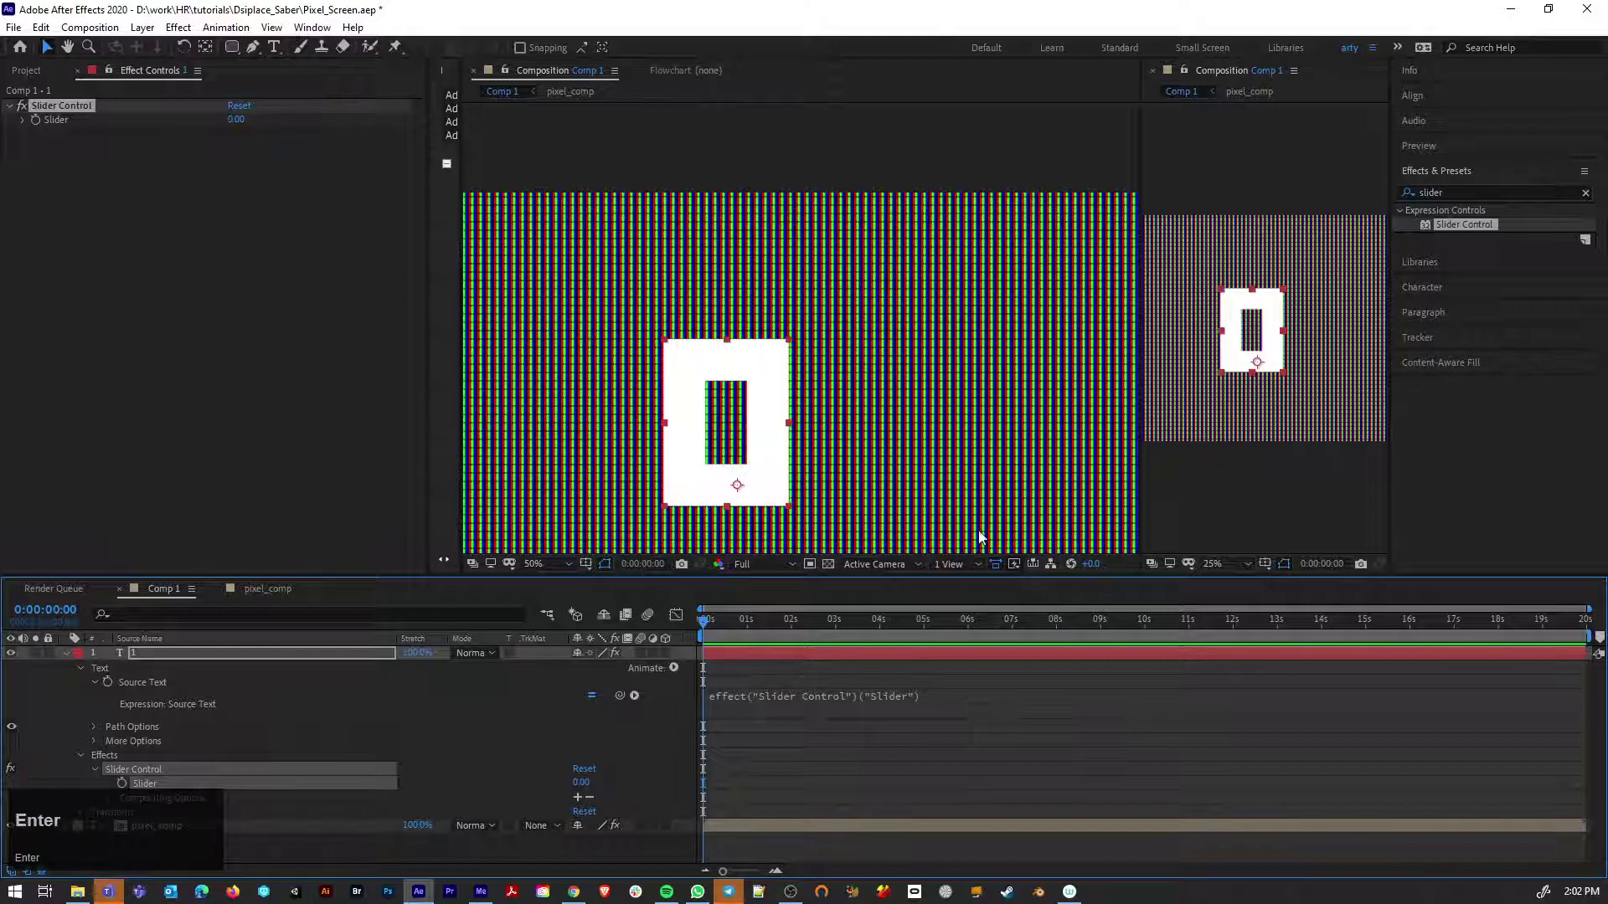
left_click(123, 789)
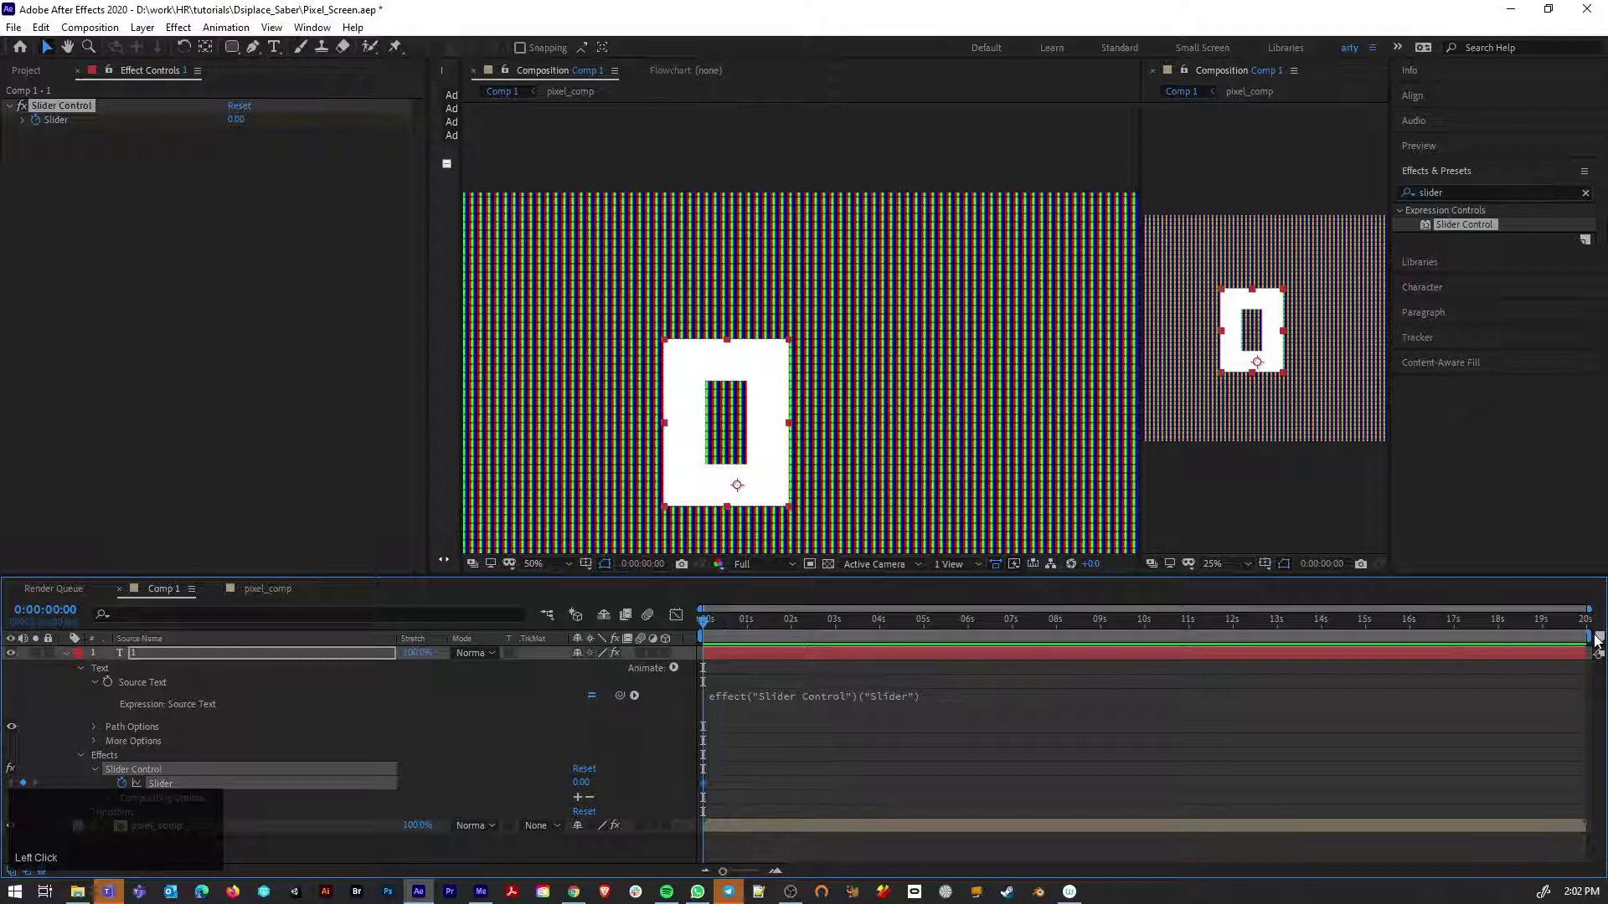
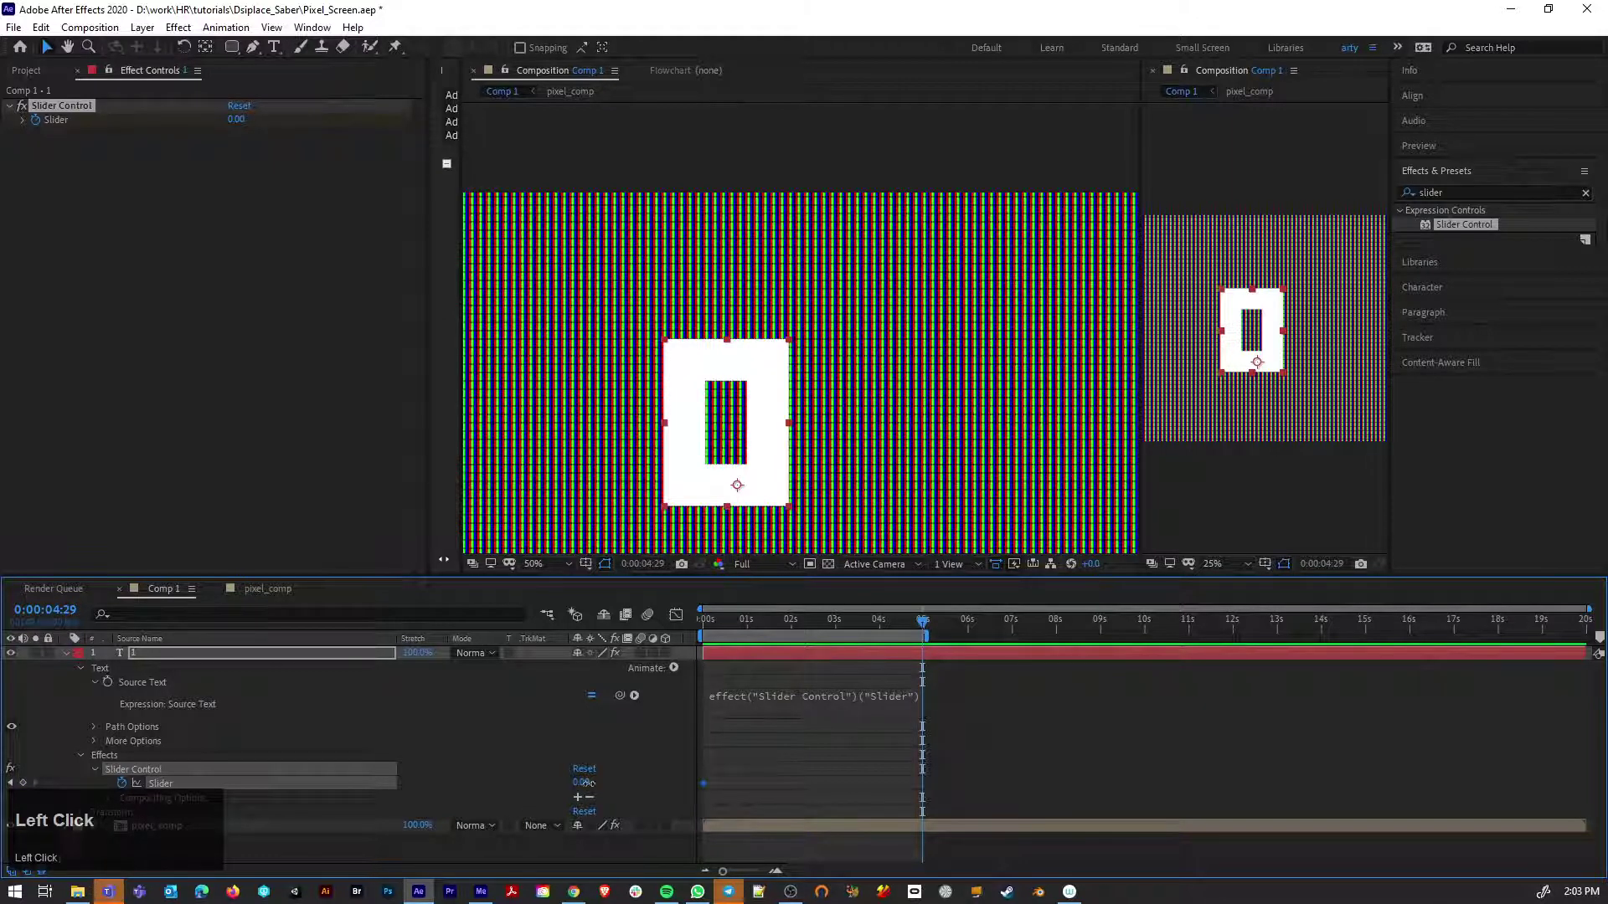
Keyframe the Slider to 5 near five seconds and preview the count-up
key("5")
key("Return")
left_click(927, 625)
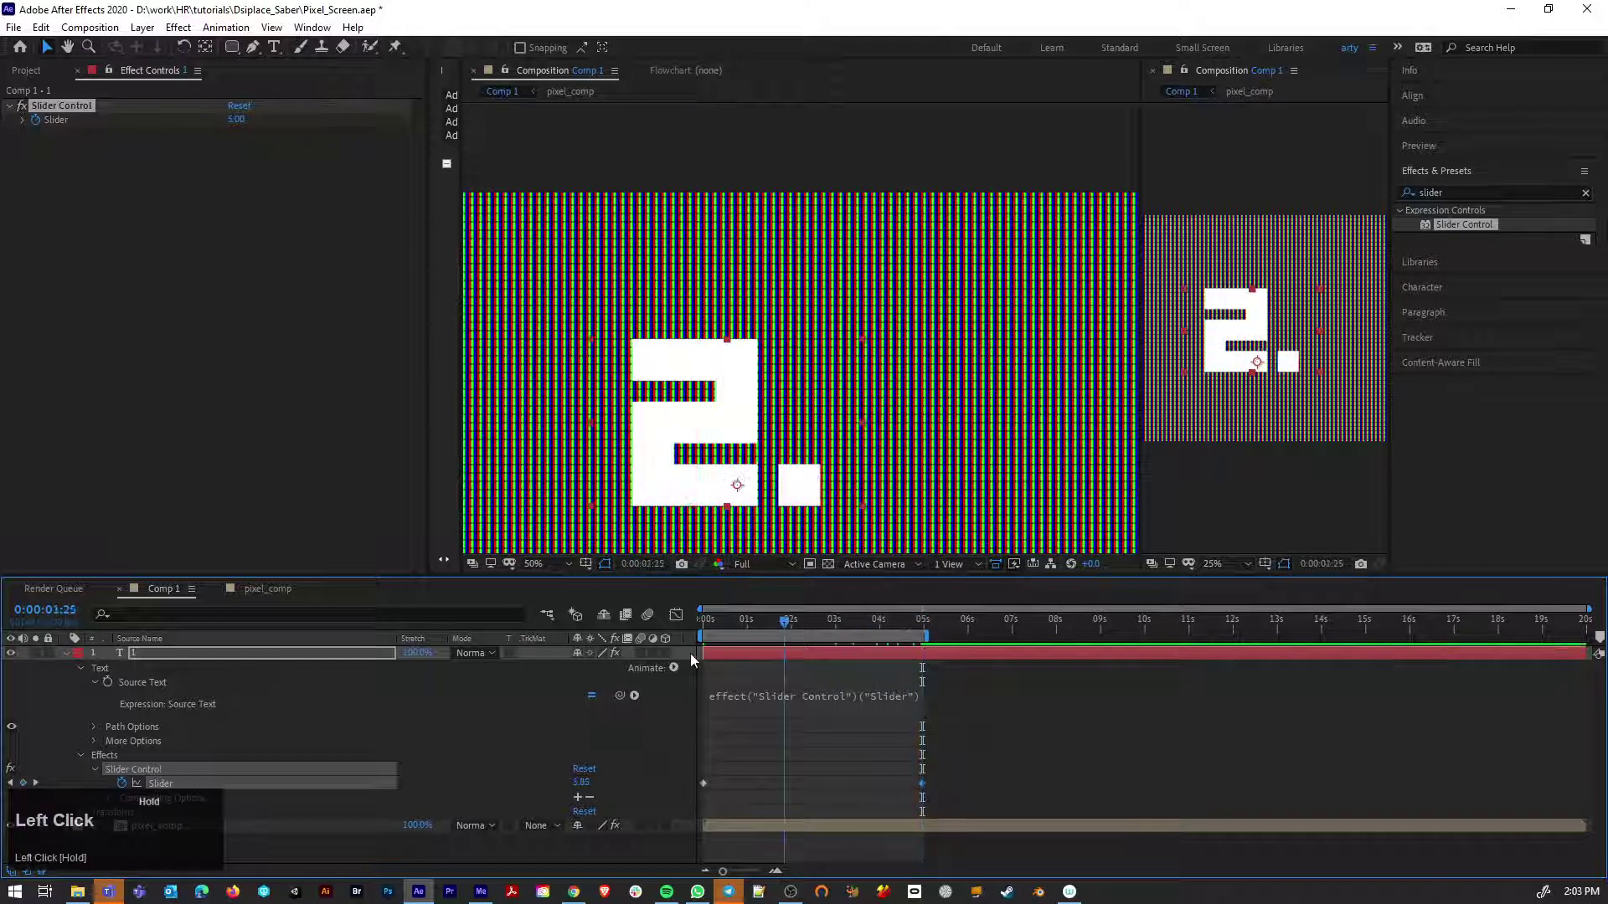
key("space")
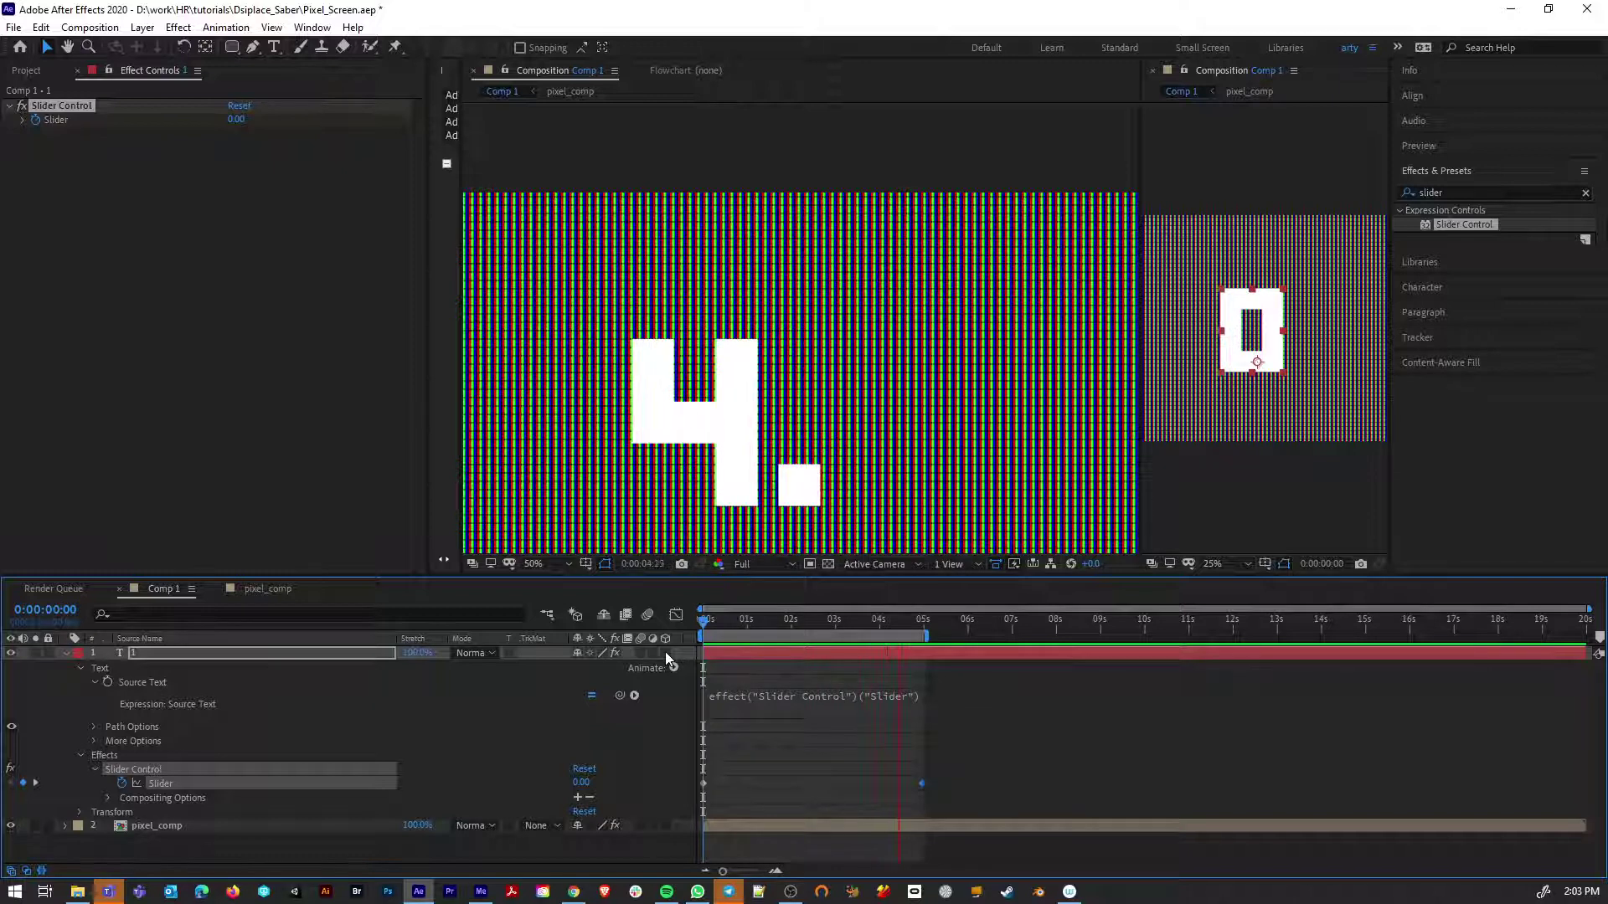
Wrap the Source Text expression in Math.round so the count shows whole digits
key("space")
left_click_drag(869, 772, 716, 702)
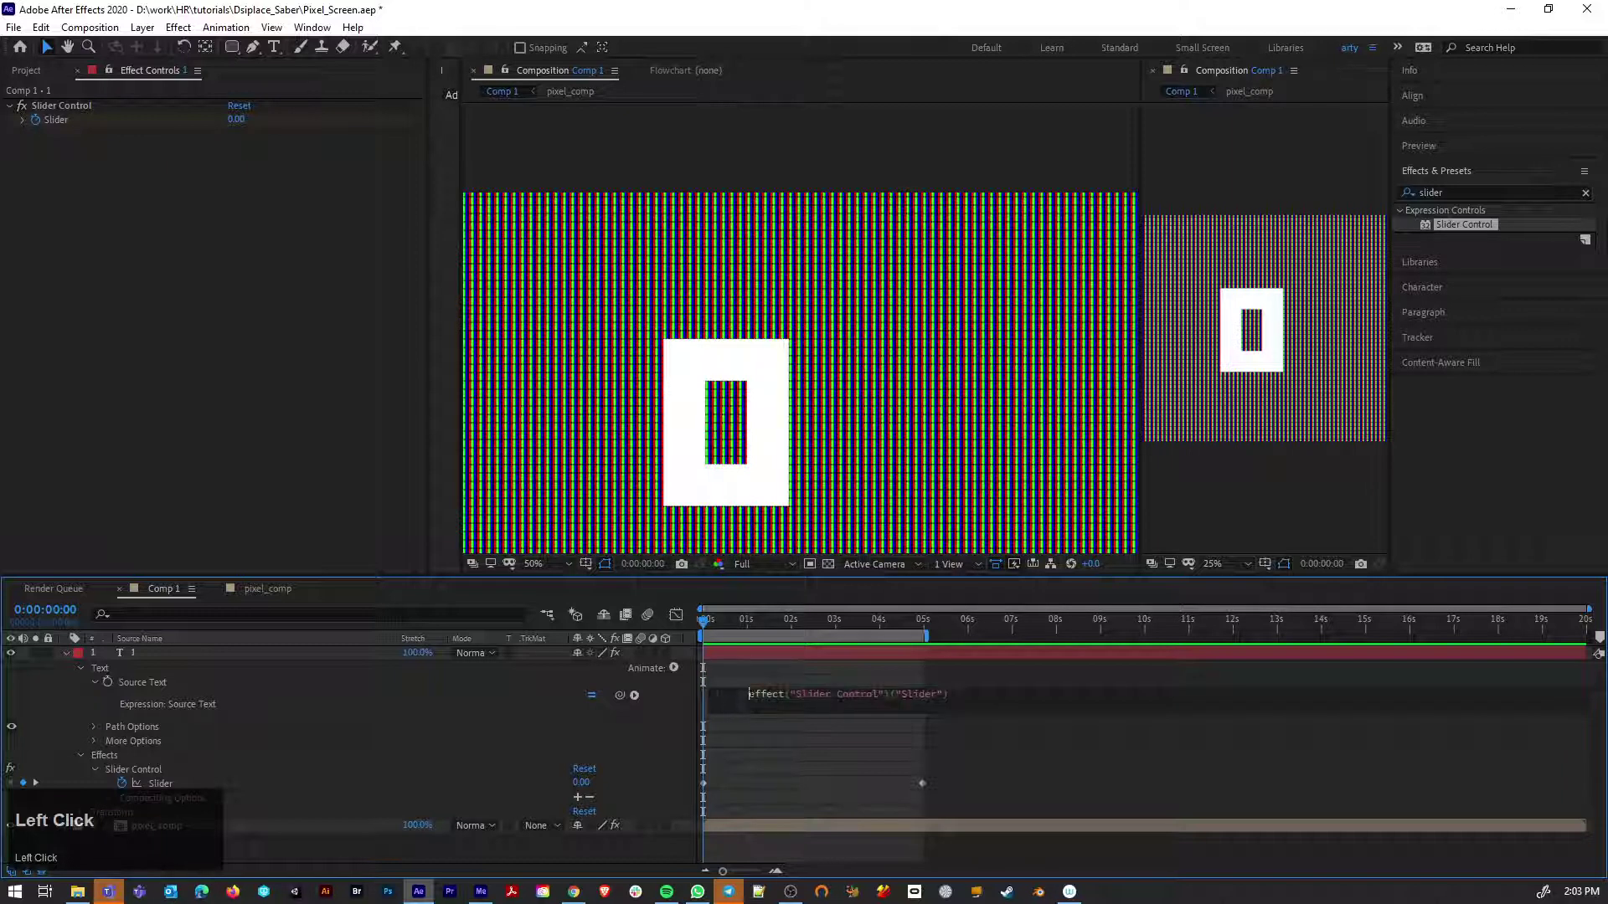
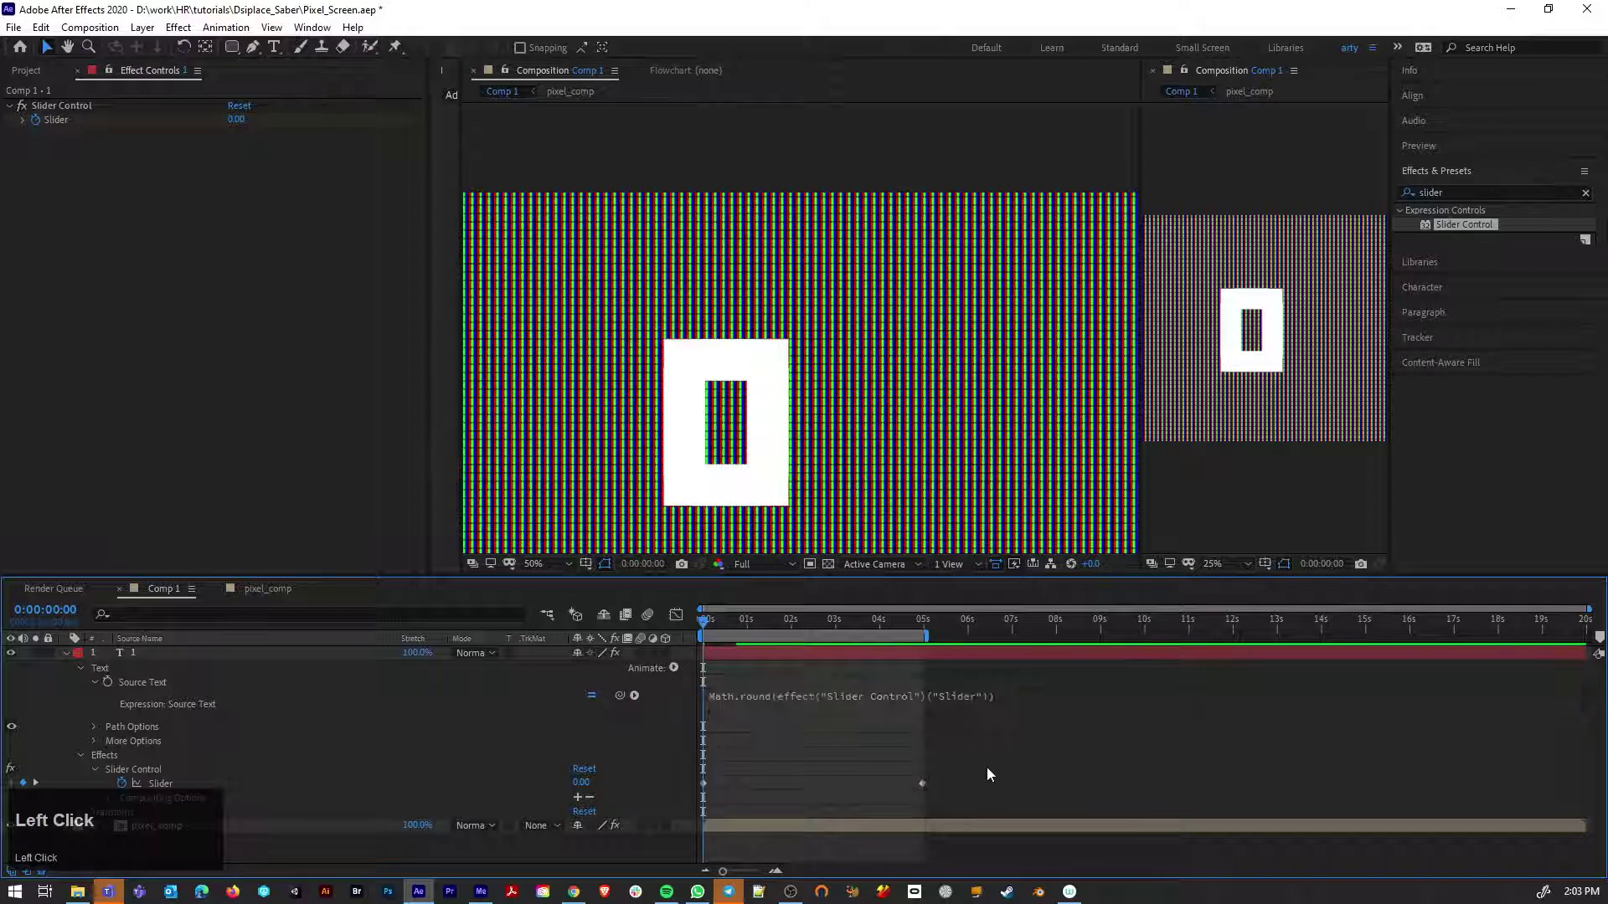
key("space")
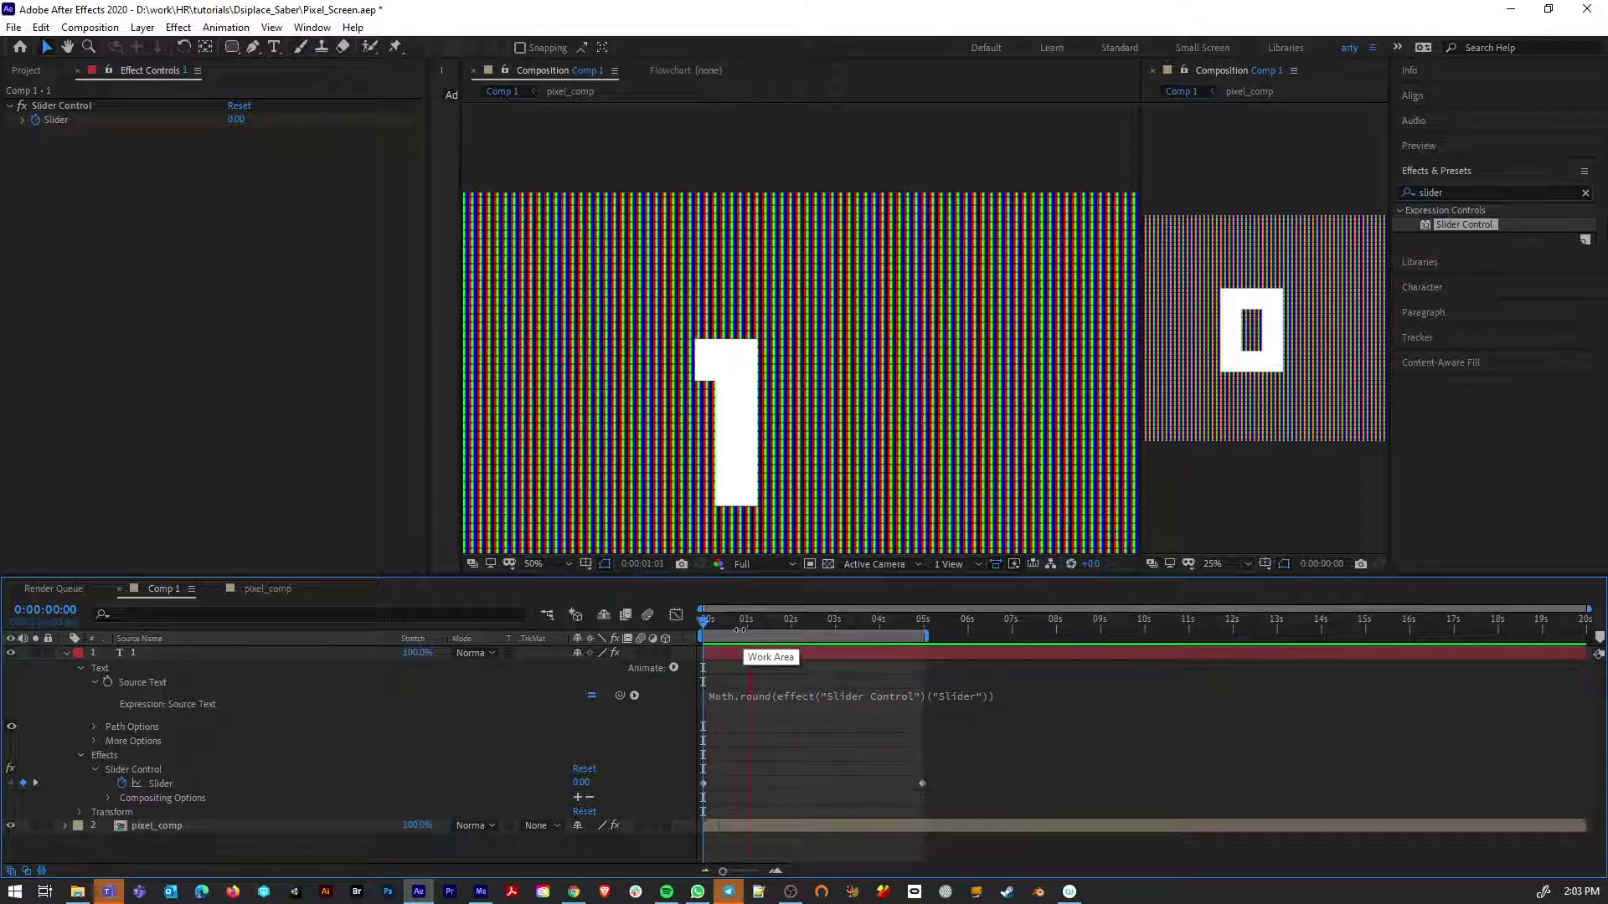
key("space")
scroll("down", 3)
scroll("down", 3)
scroll("up", 3)
scroll("up", 3)
left_click_drag(791, 629, 744, 657)
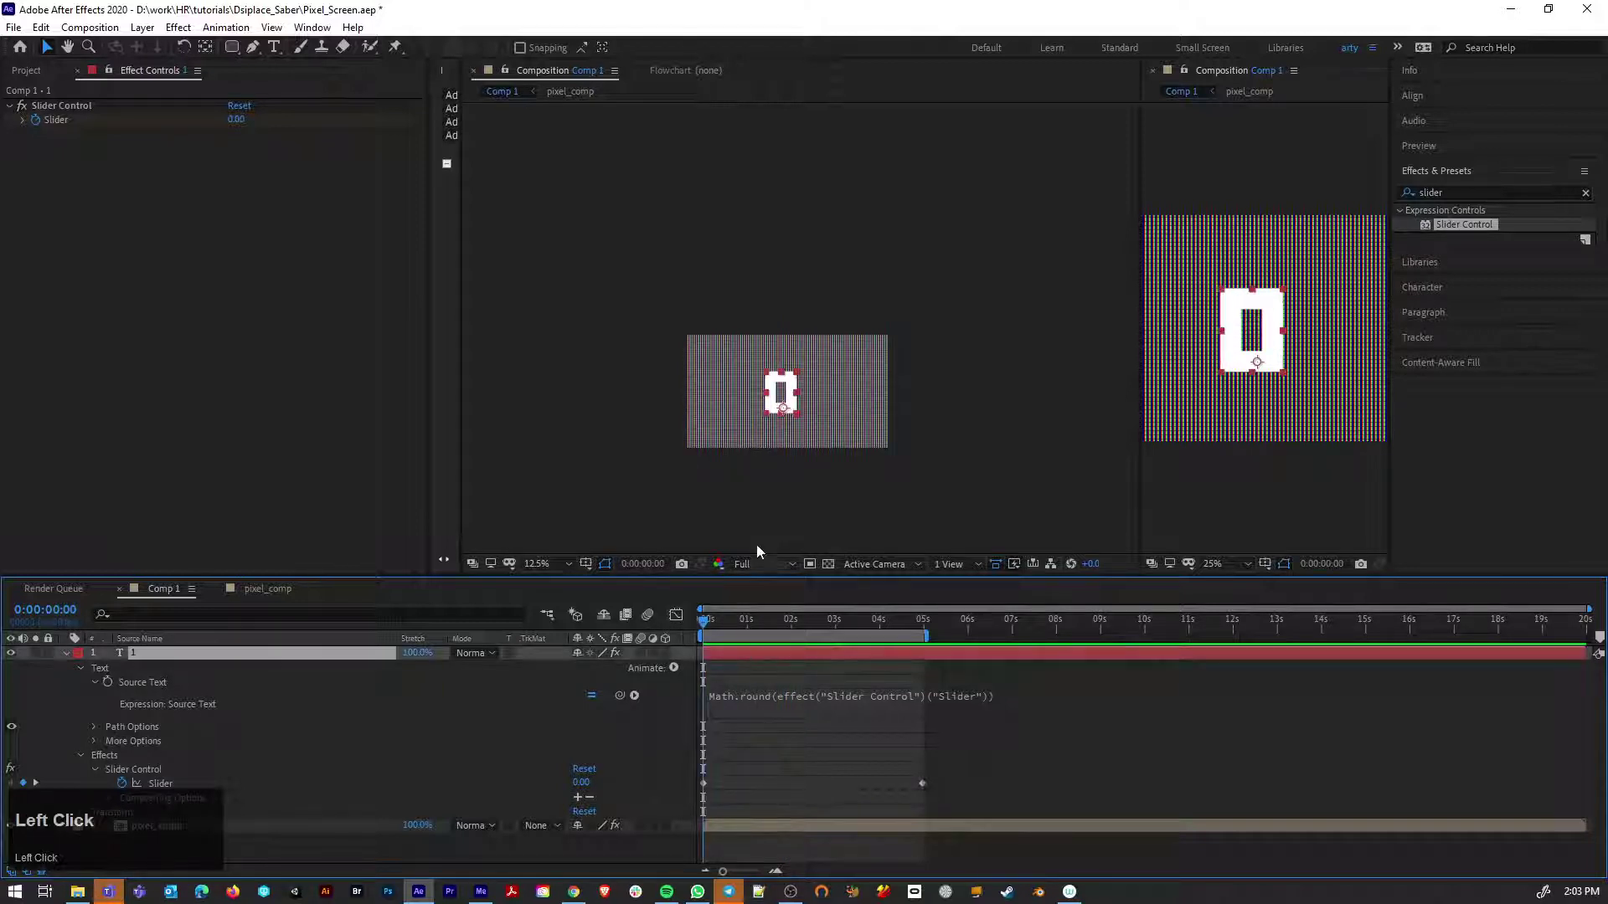
key("shift+Right")
key("Right")
key("space")
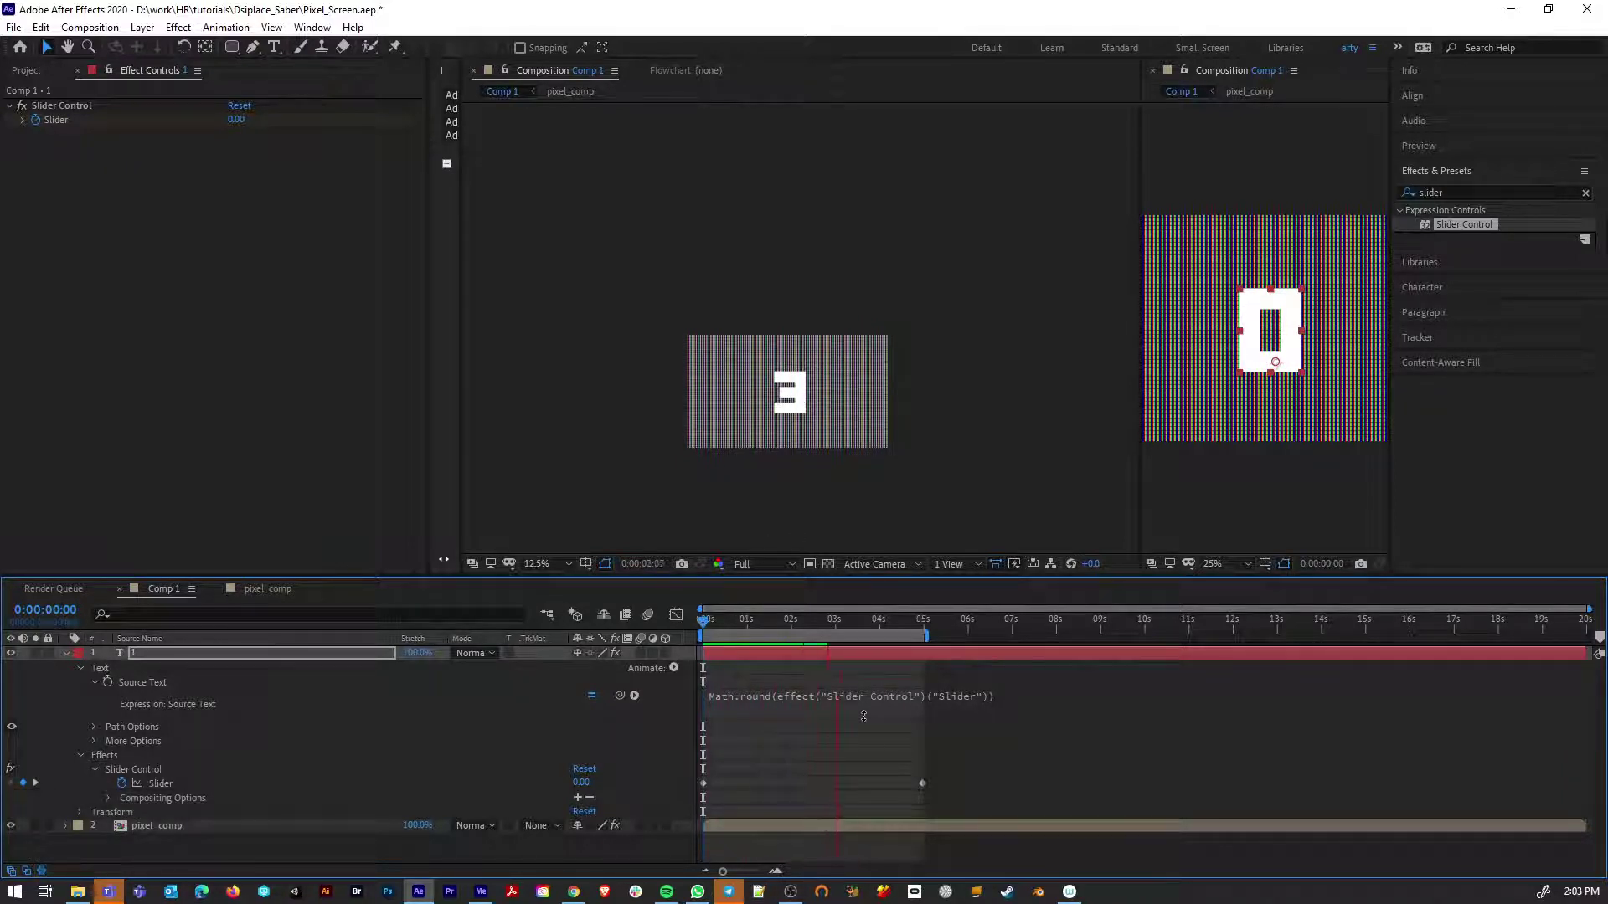
key("space")
left_click(478, 658)
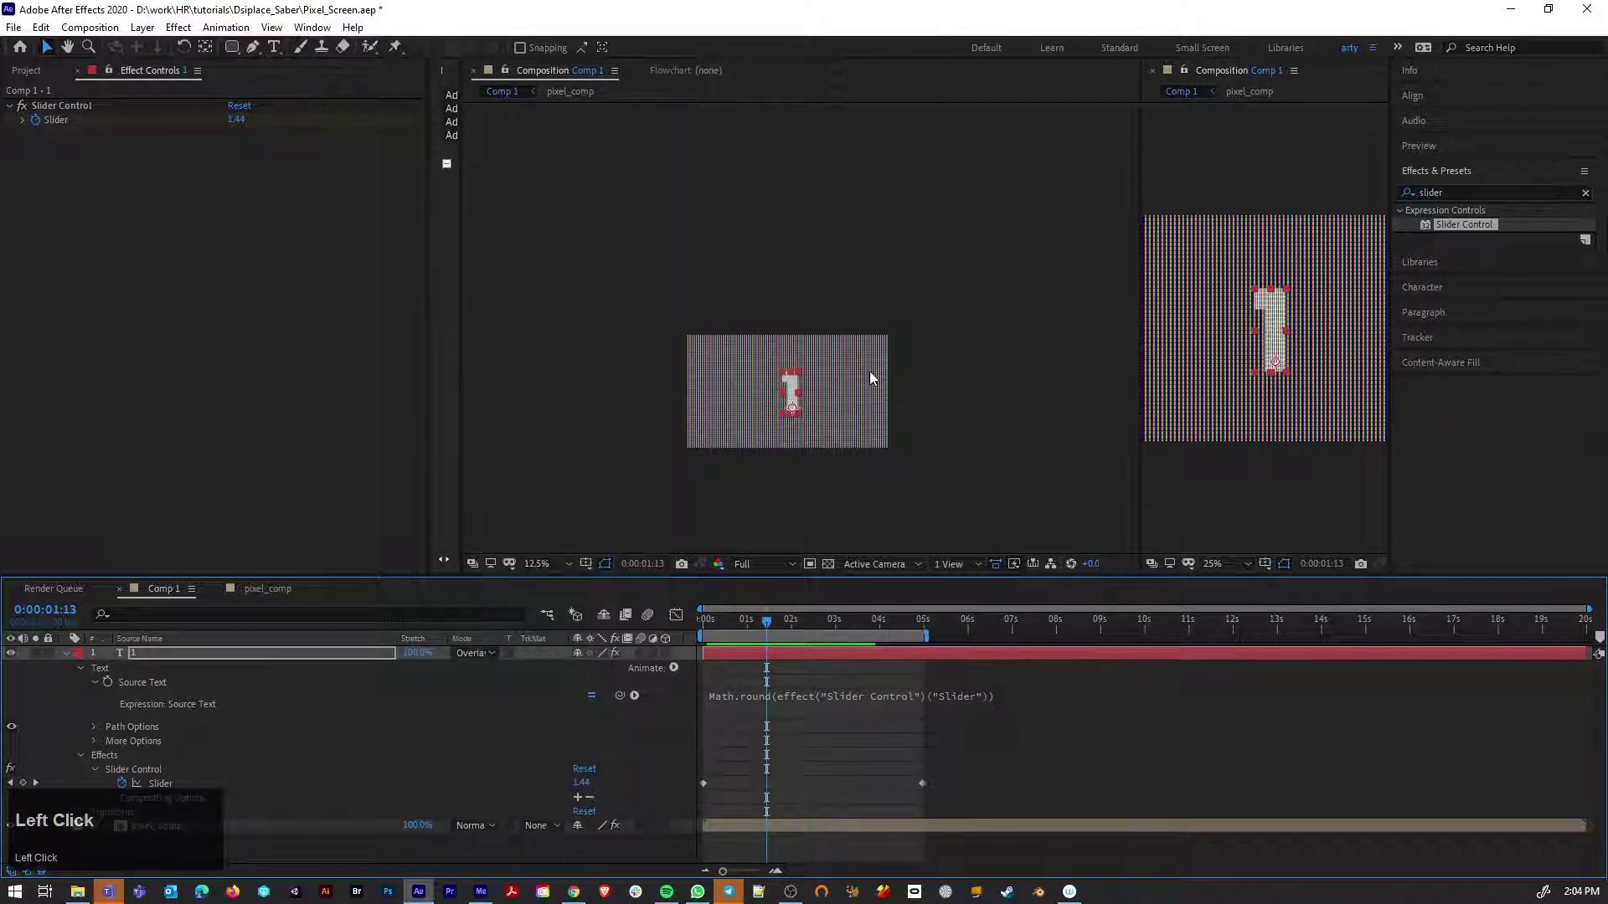
scroll("up", 3)
scroll("down", 3)
scroll("up", 3)
scroll("down", 3)
scroll("down", 3)
left_click(74, 660)
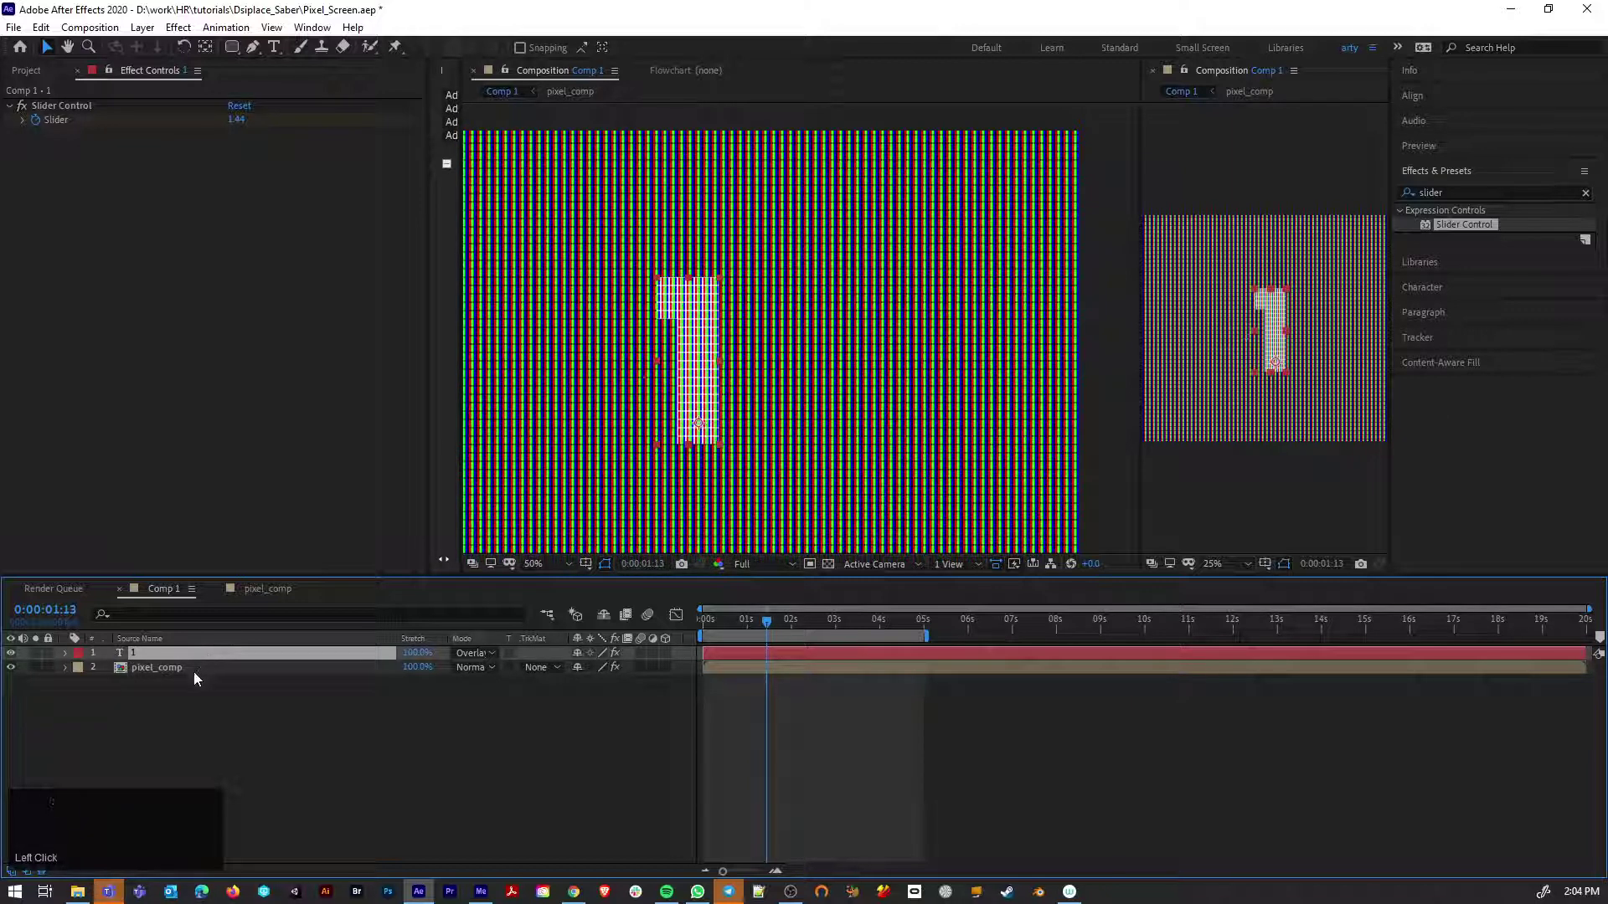
left_click_drag(465, 658, 773, 378)
scroll("down", 3)
scroll("up", 3)
left_click(147, 661)
left_click(154, 672)
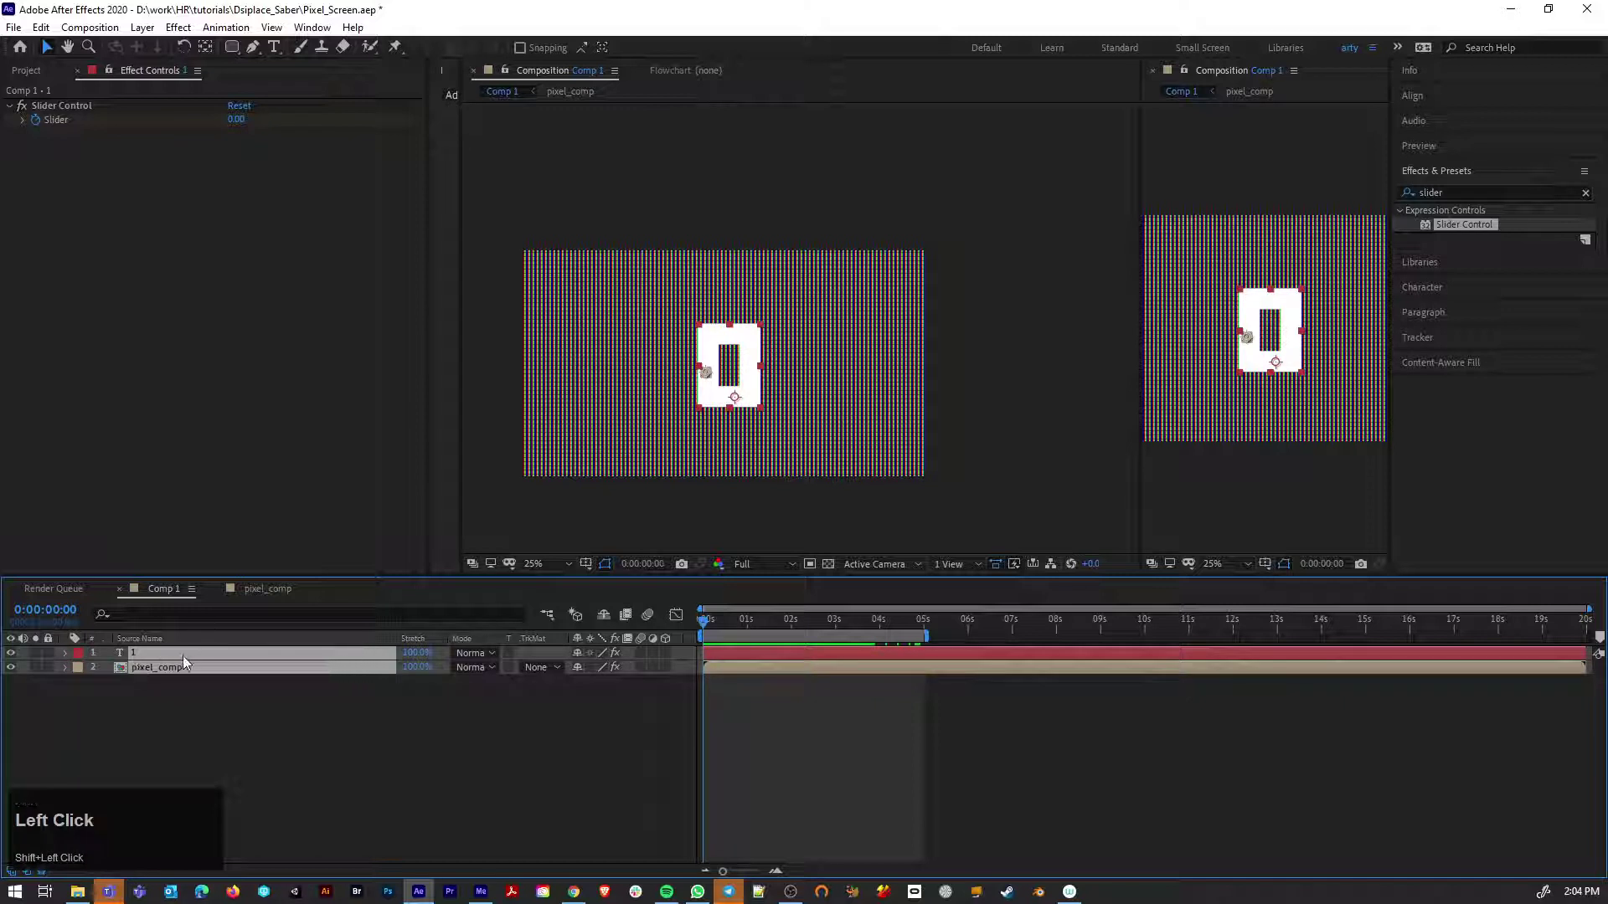
Pre-compose both layers into screen_comp with Move all attributes
right_click(188, 662)
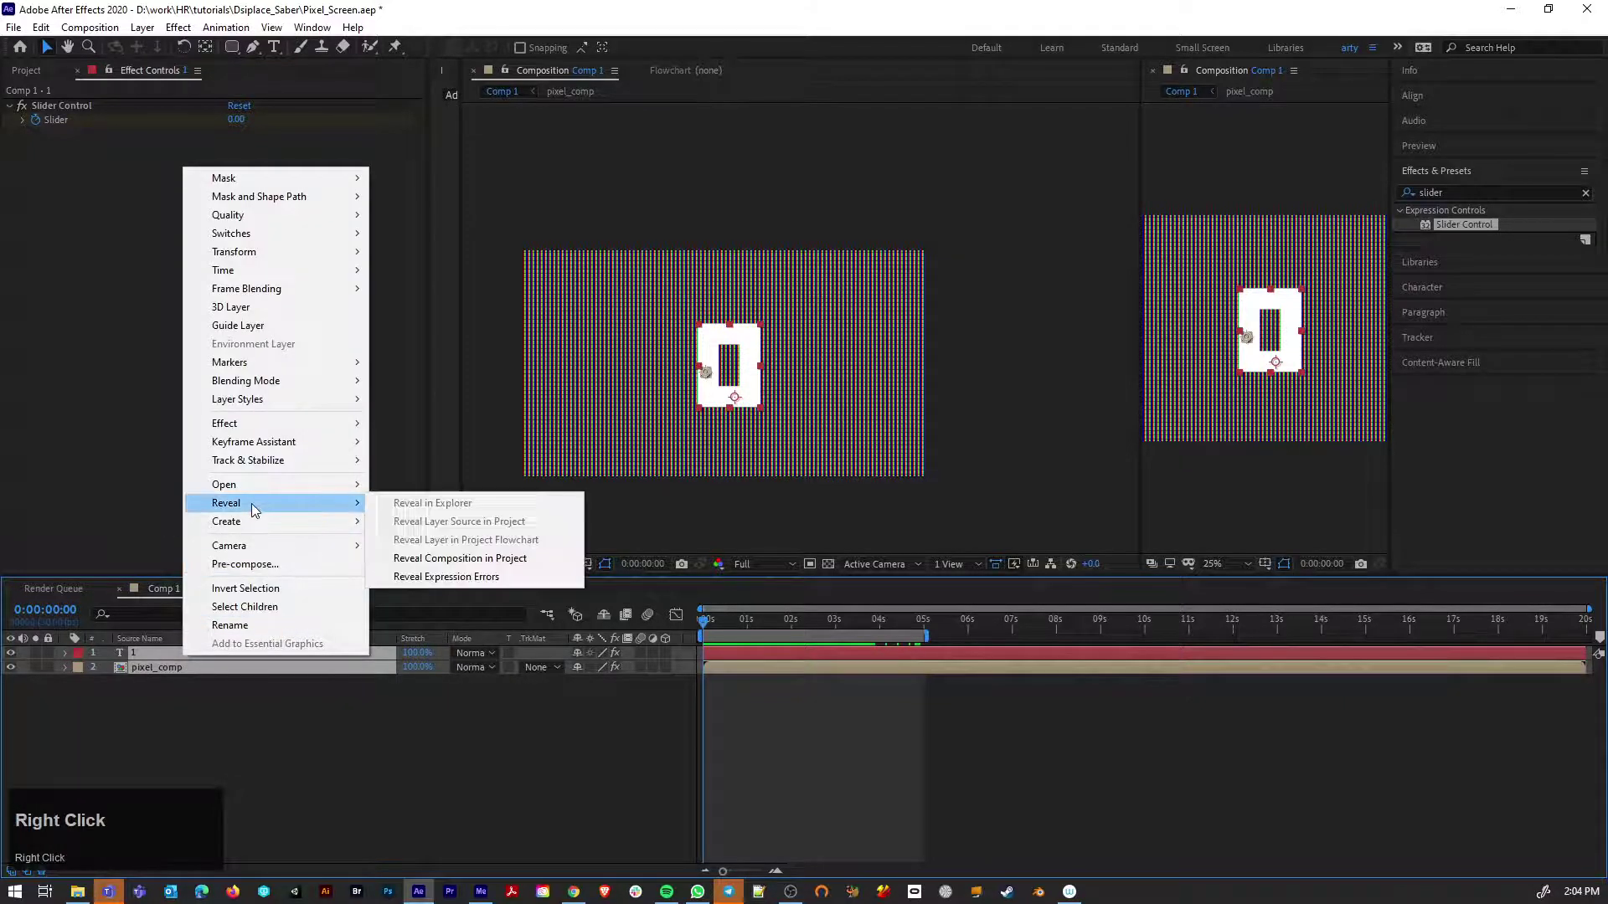
left_click(250, 572)
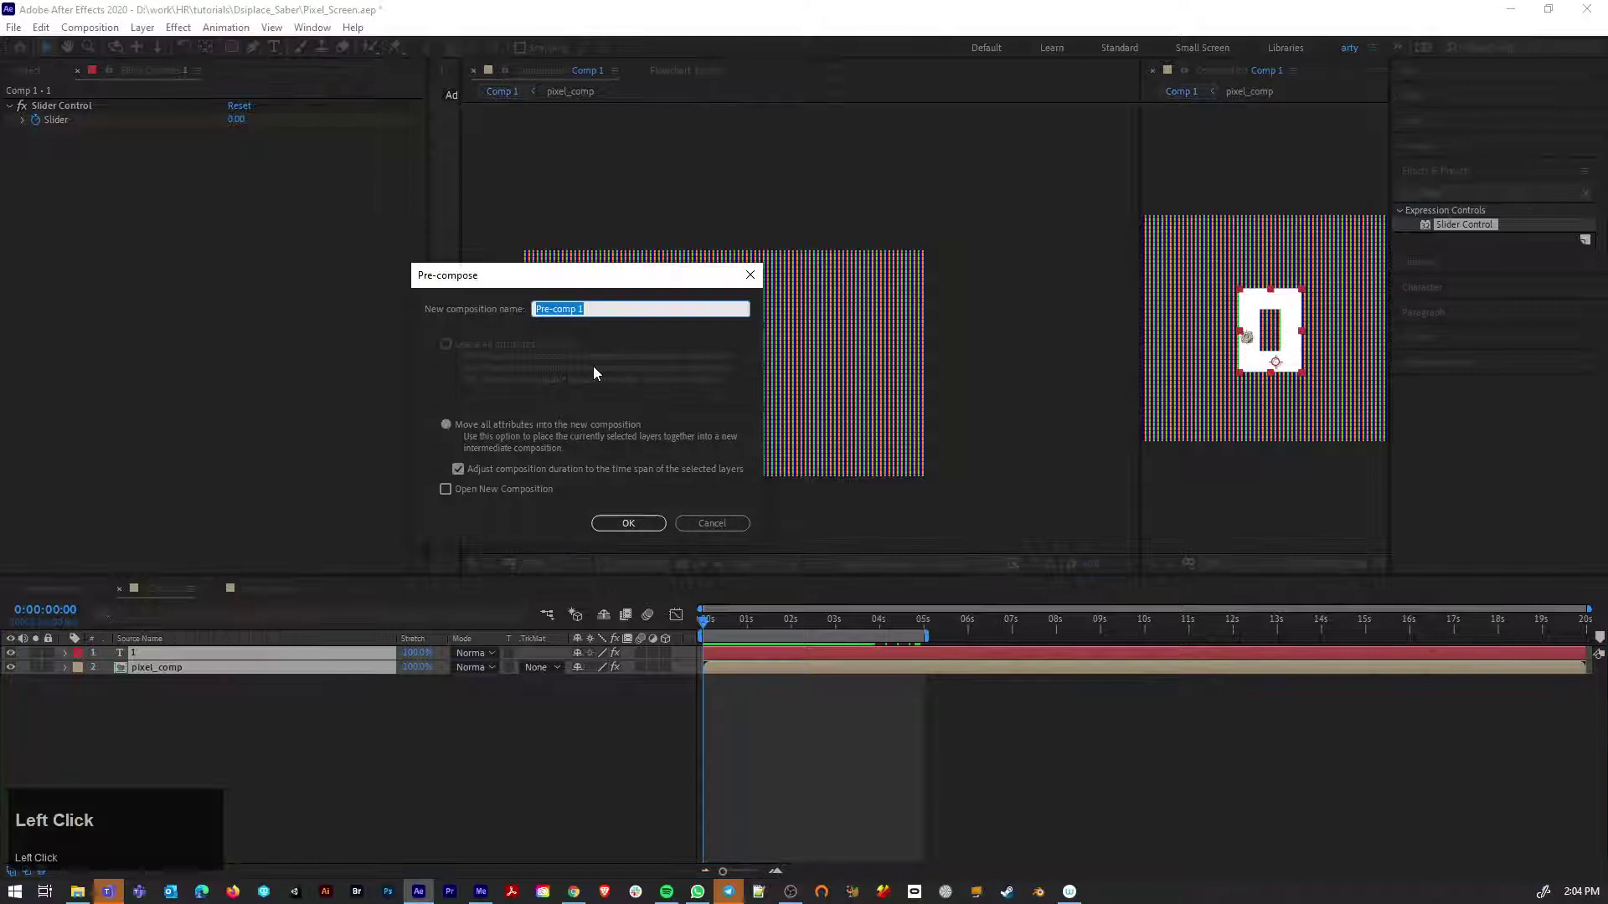
type("screen")
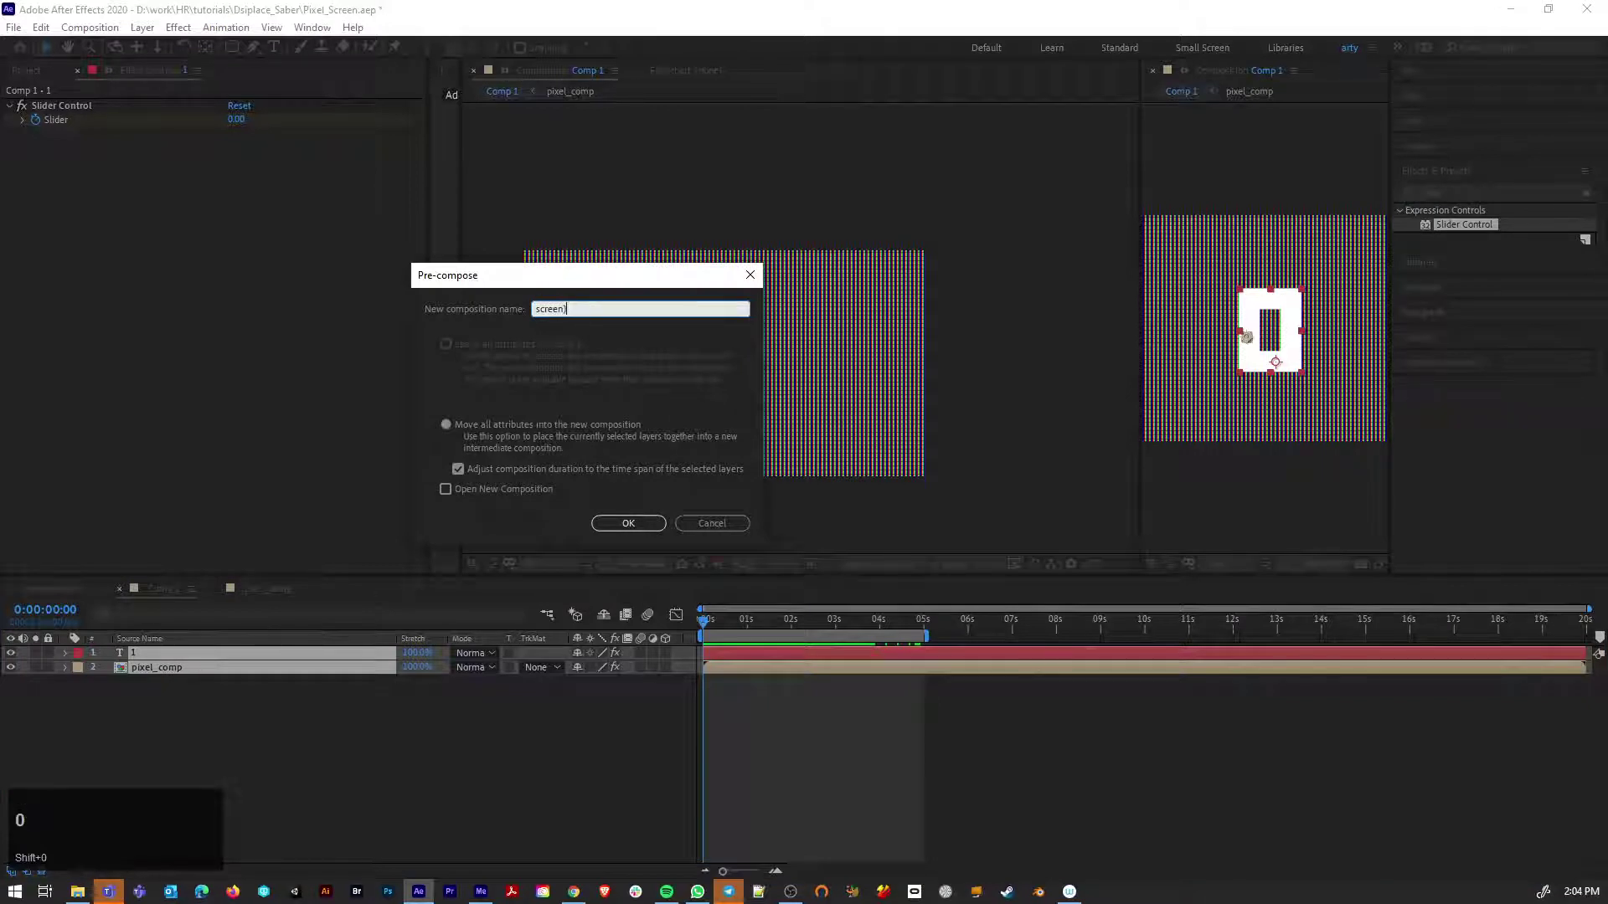
type("comp")
left_click(458, 431)
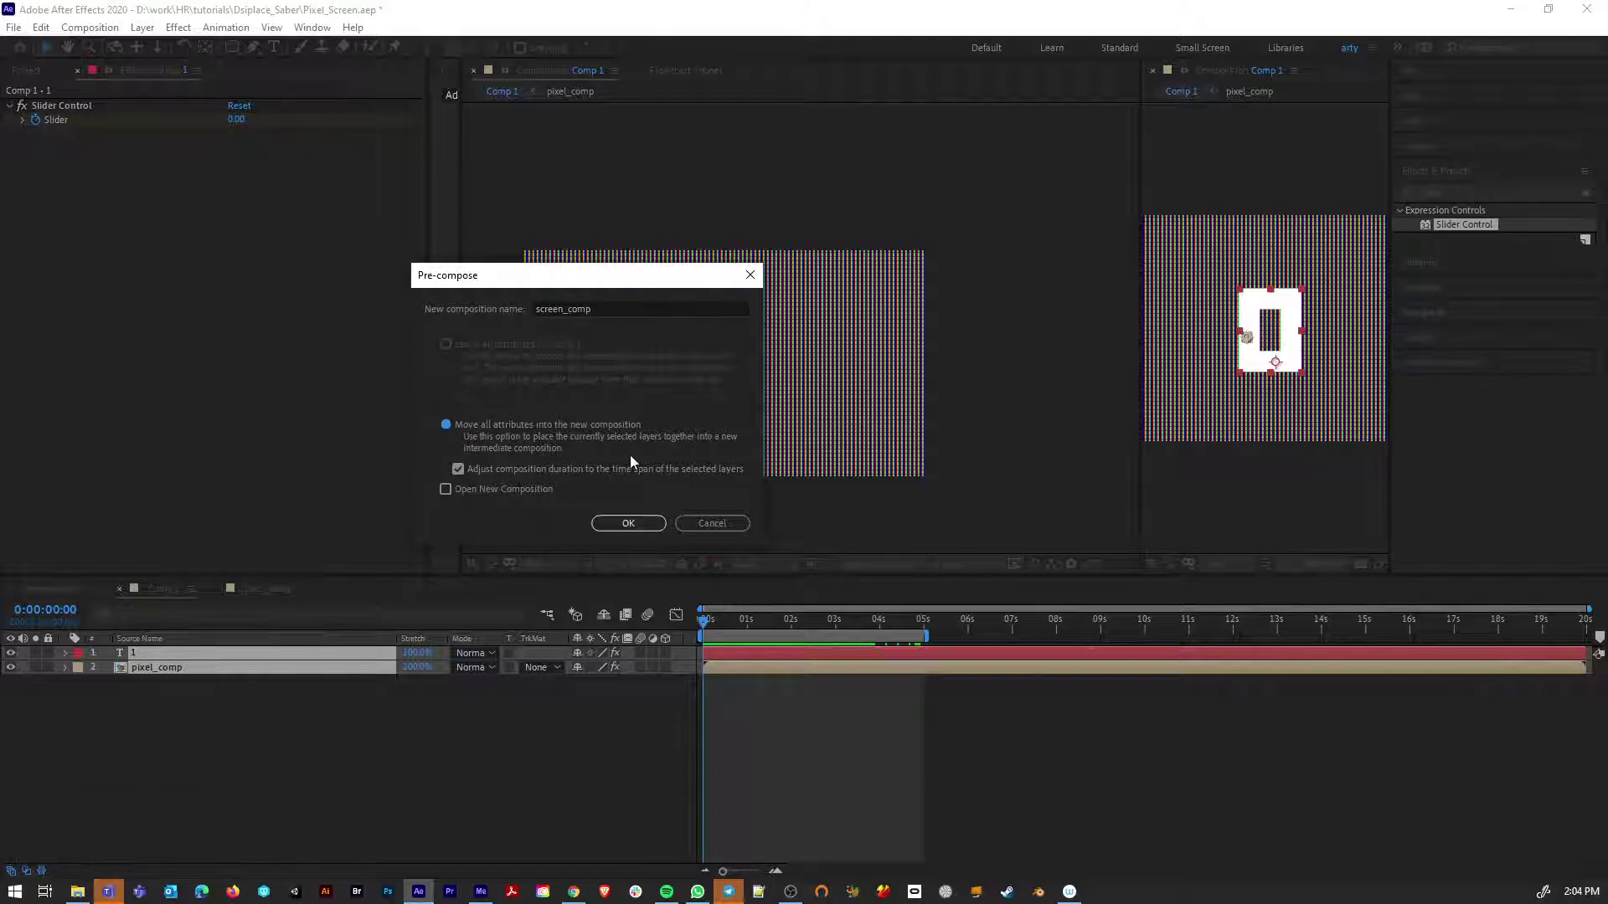
left_click(648, 526)
left_click_drag(648, 526, 673, 660)
Make screen_comp 3D and add Spot Light 1 with Casts Shadows and slight shadow diffusion
left_click(674, 660)
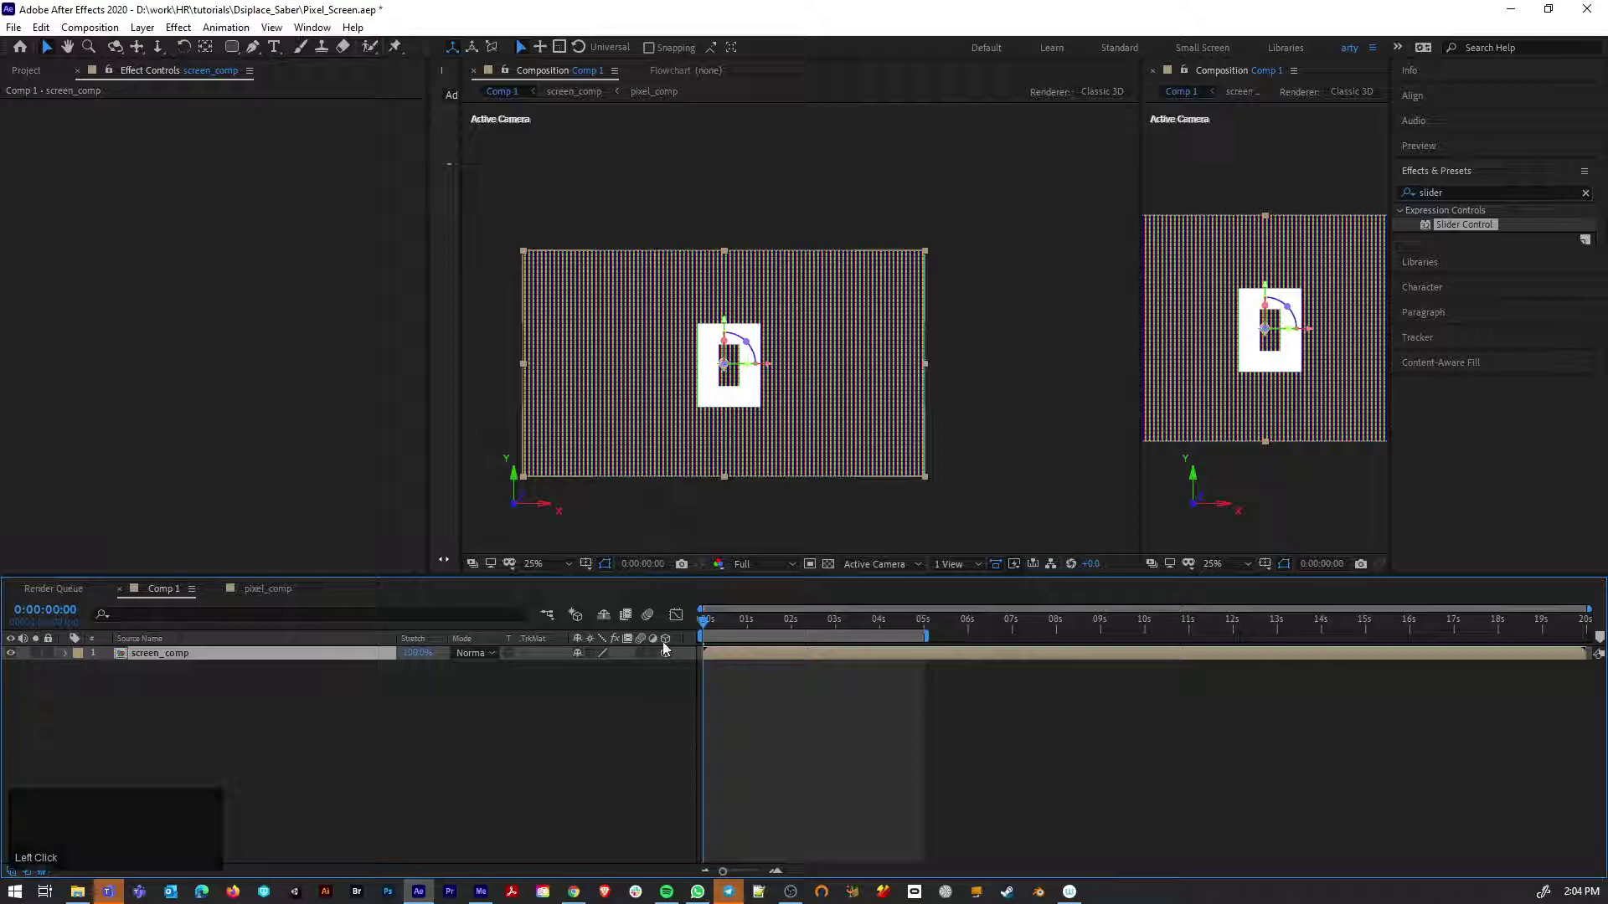
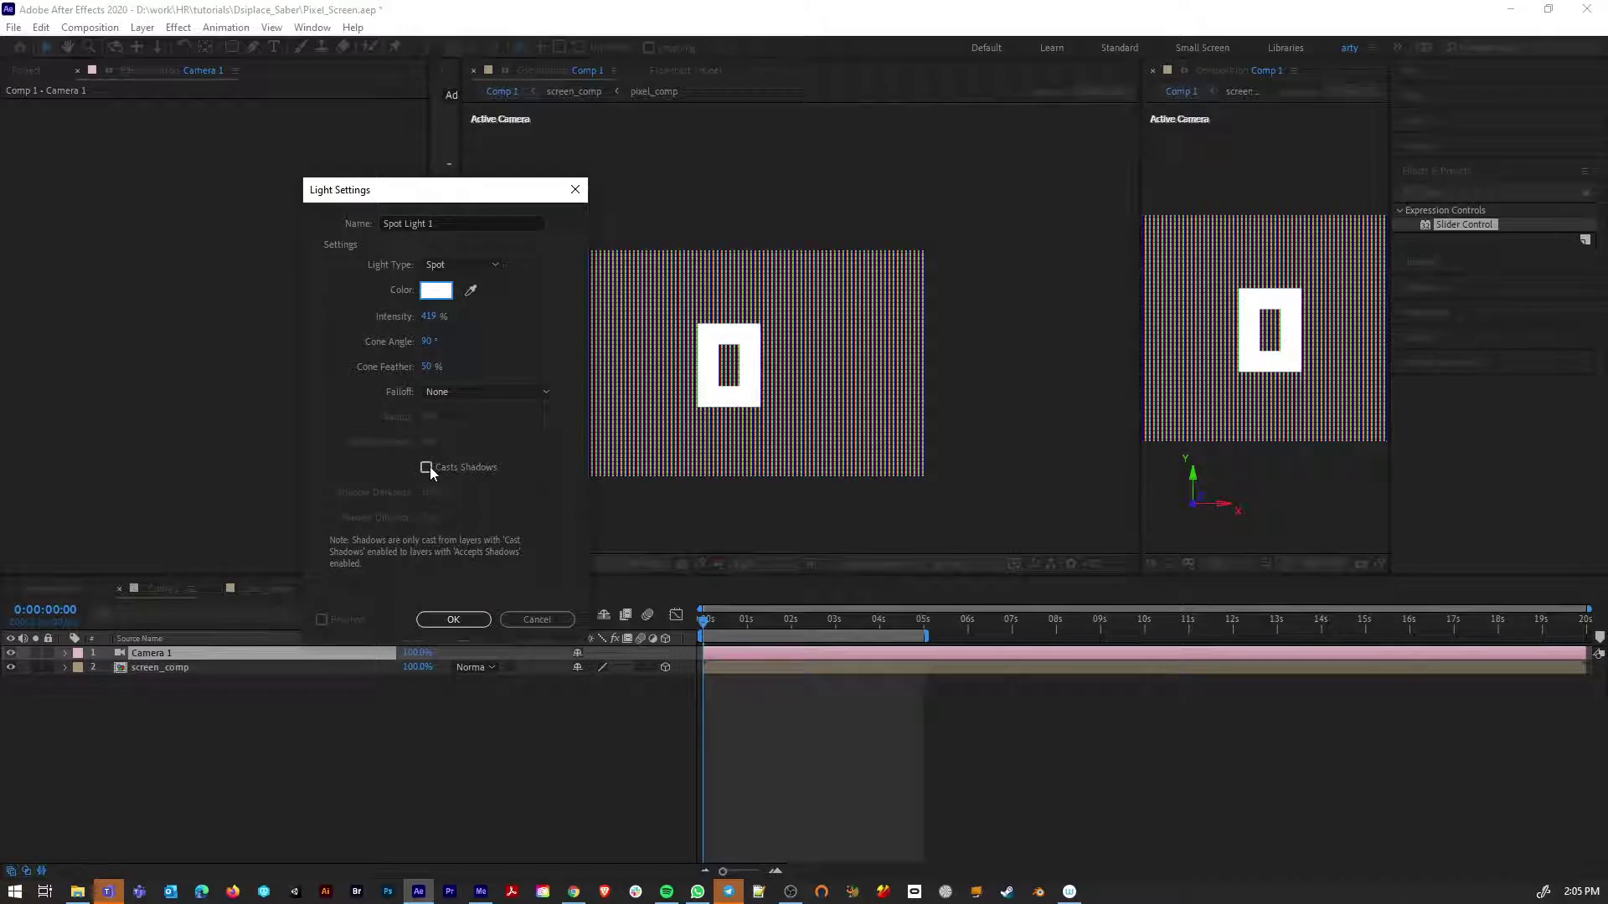
left_click(436, 473)
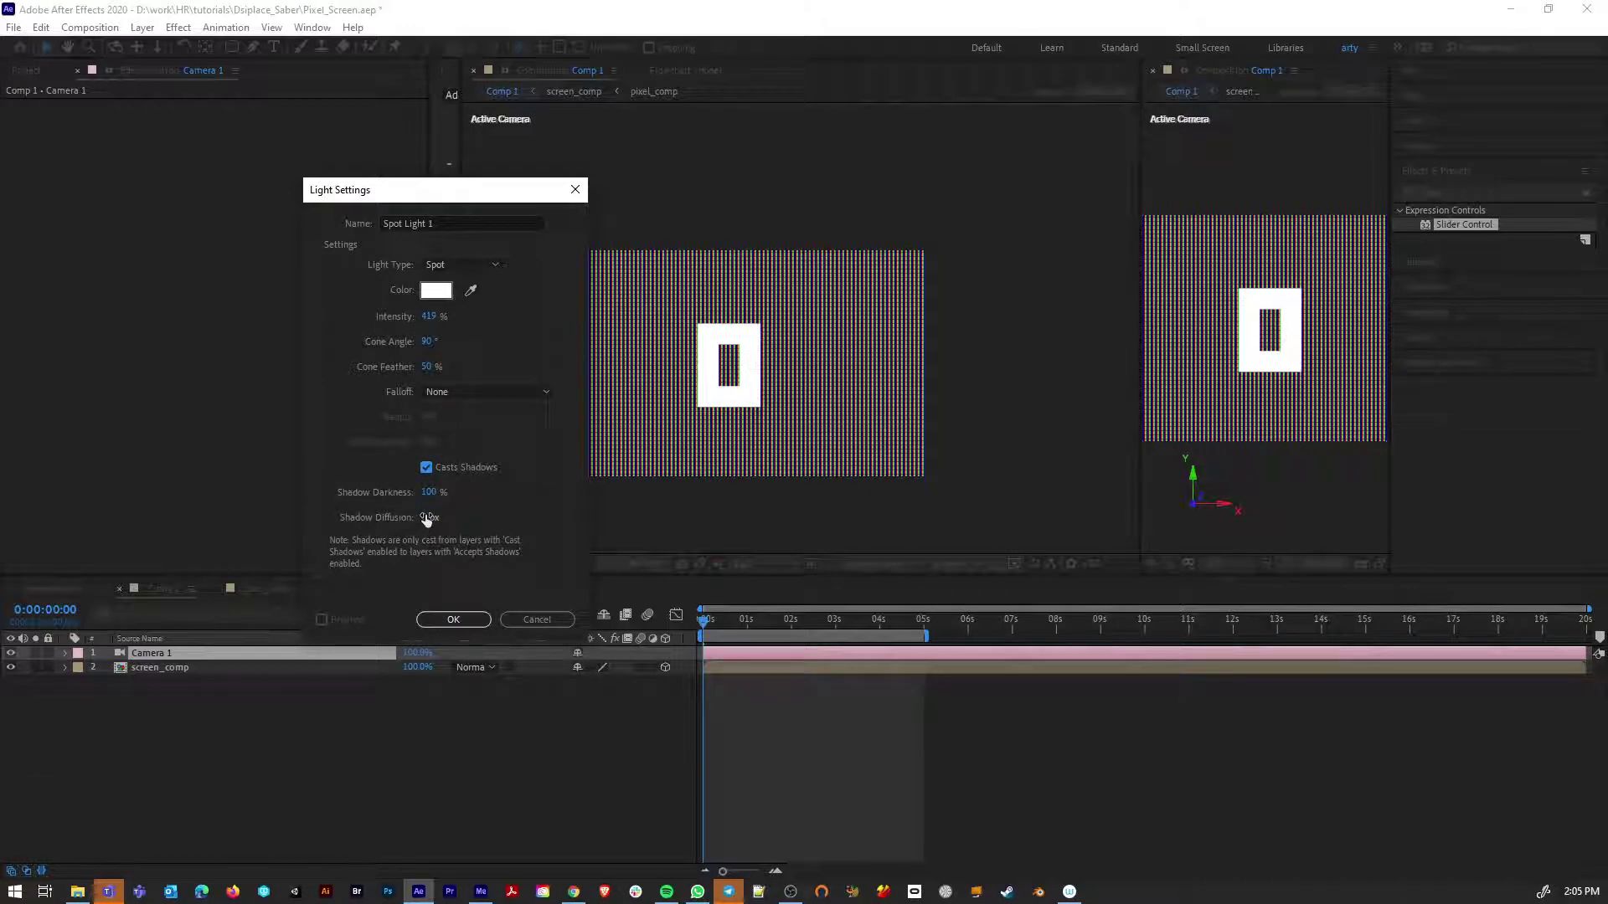
left_click_drag(431, 518, 459, 623)
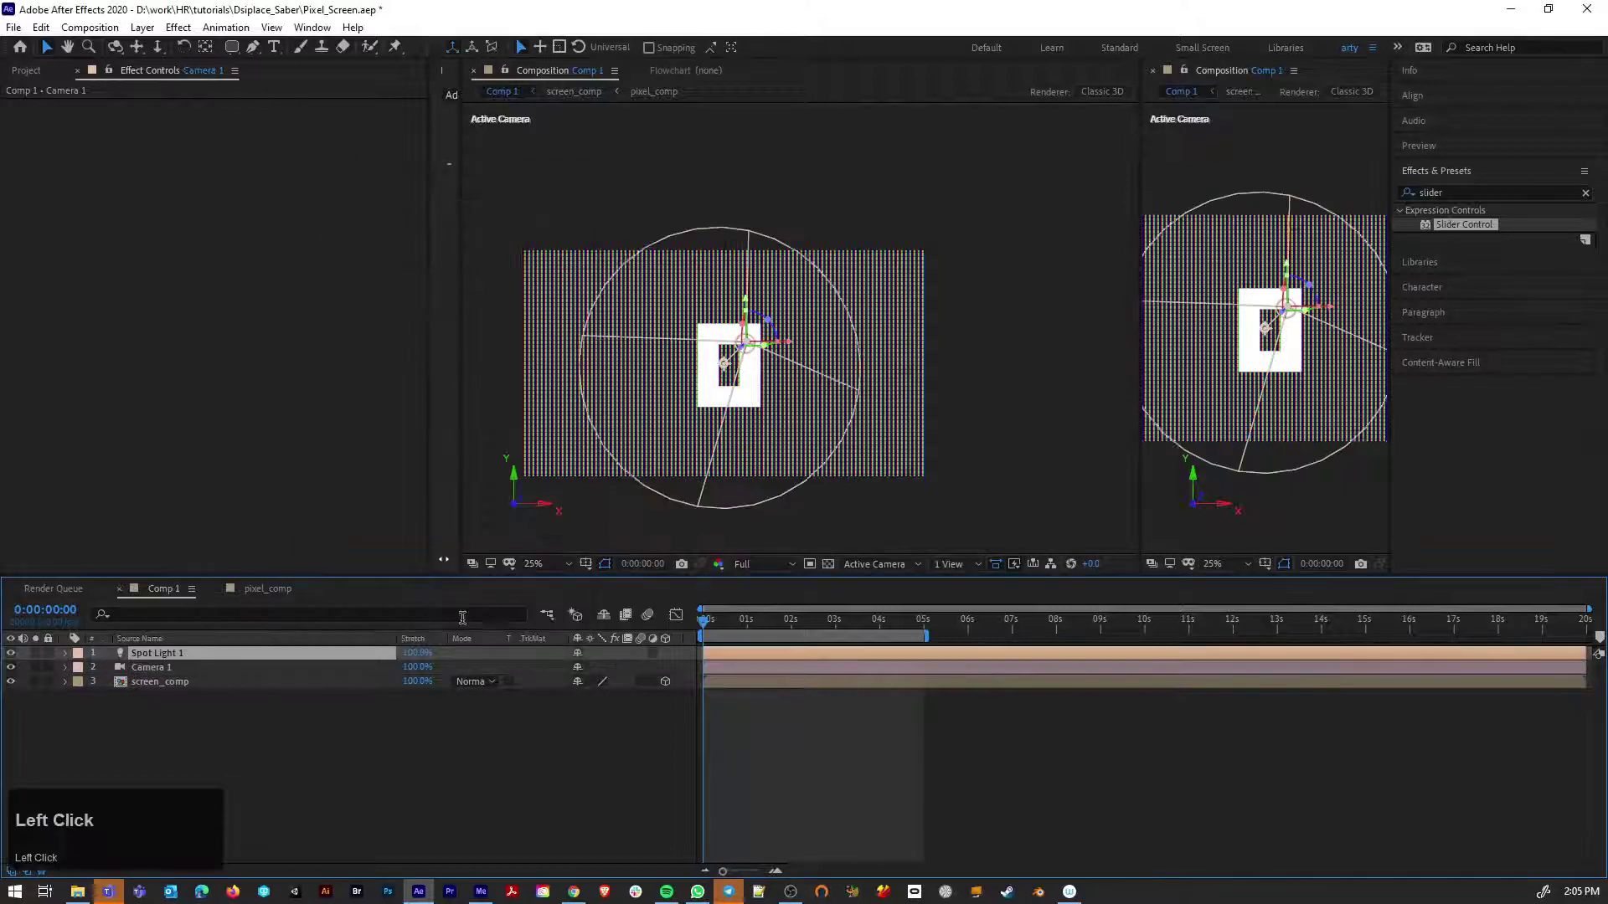
Review Spot Light 1's Light Options with 17% cone feather, then select Camera 1
left_click(72, 659)
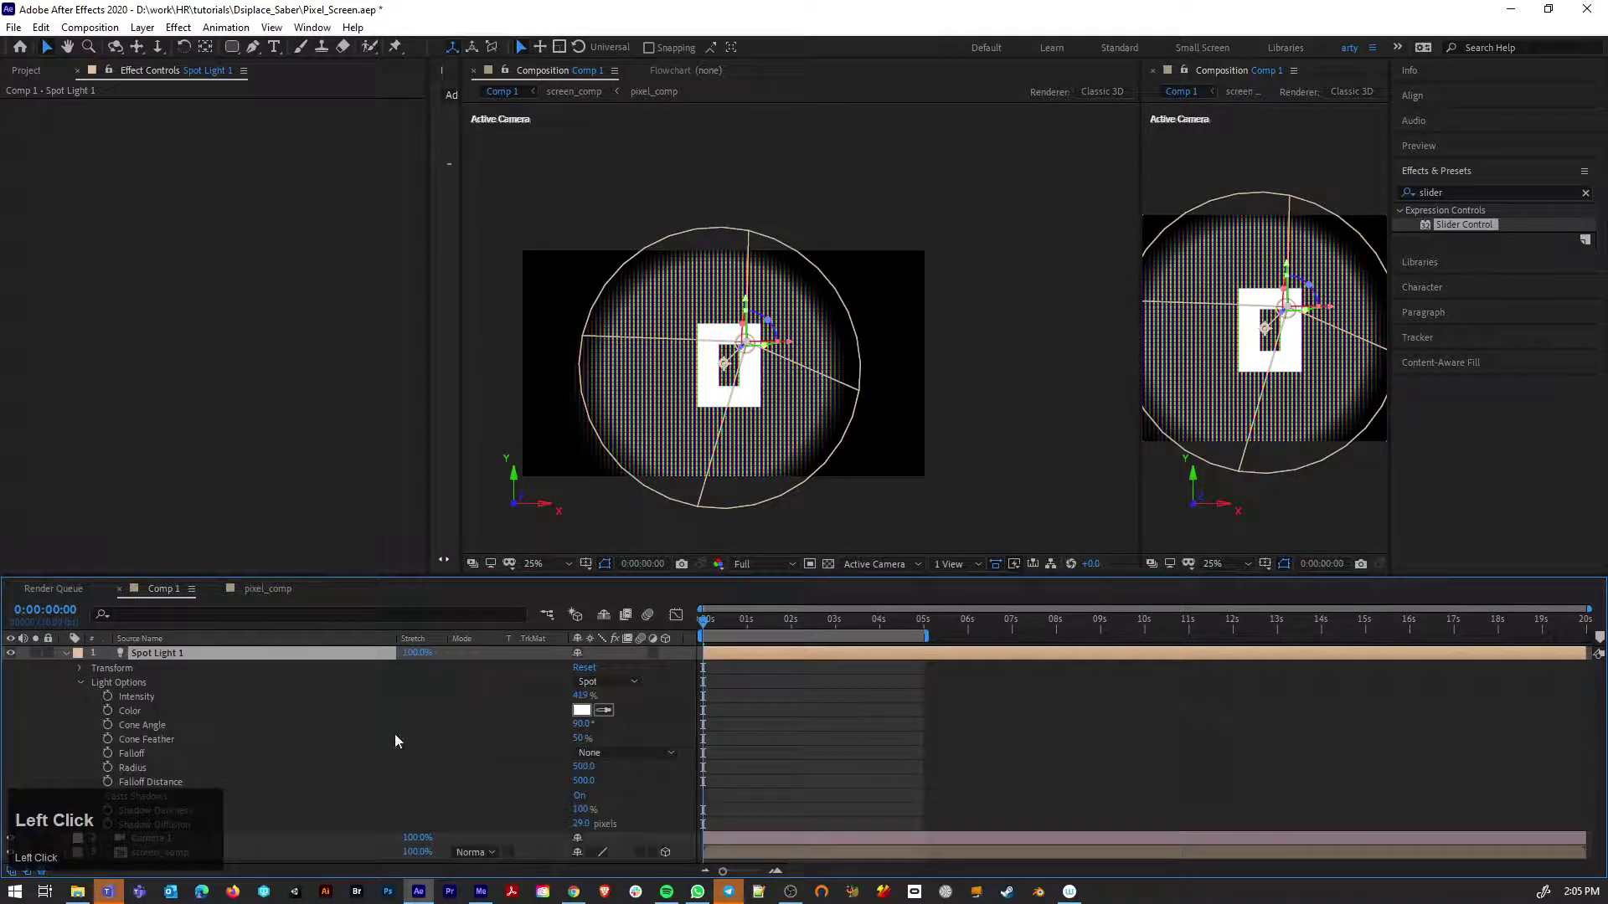
left_click_drag(585, 727, 282, 677)
left_click(72, 659)
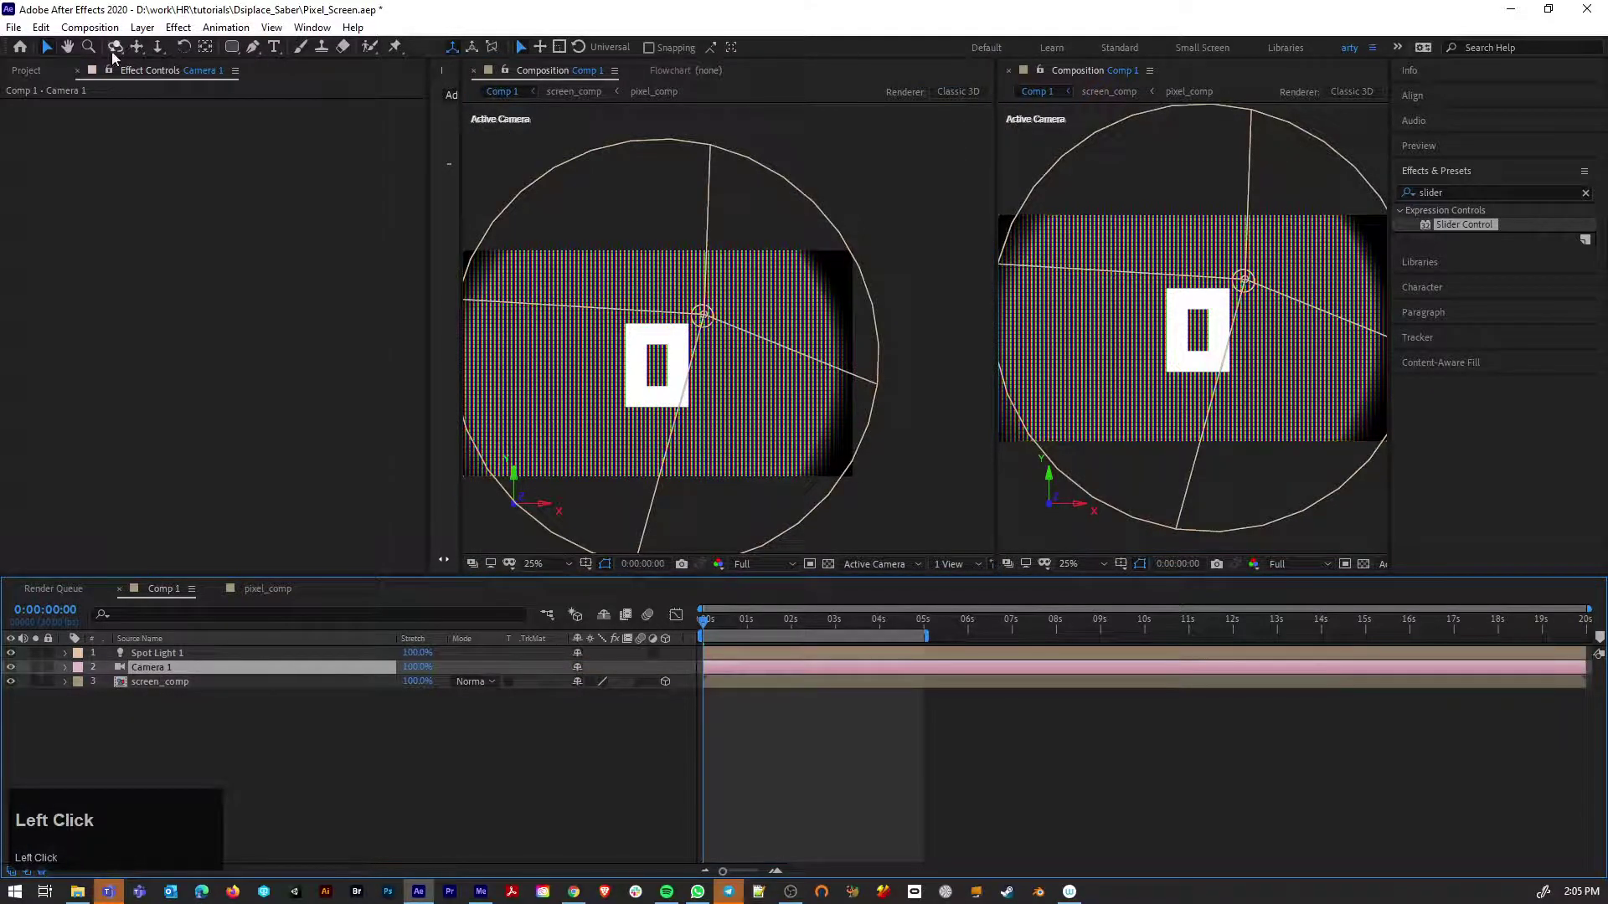
Orbit Camera 1 to an oblique angle and move Spot Light 1 beside the screen
left_click_drag(125, 52, 270, 644)
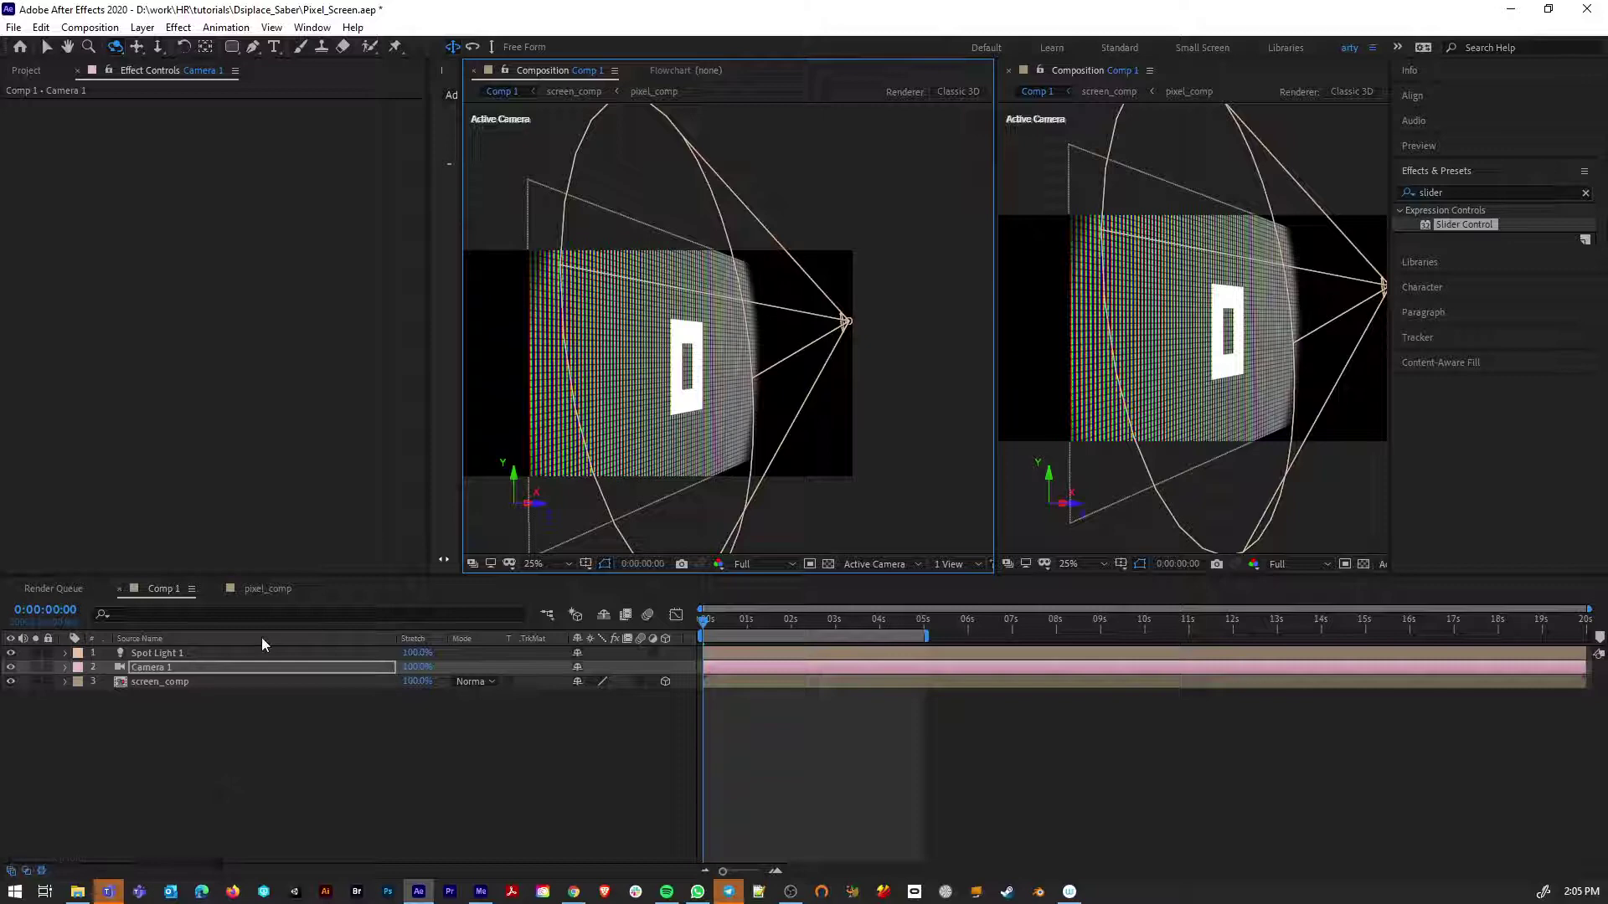
left_click_drag(209, 659, 1288, 465)
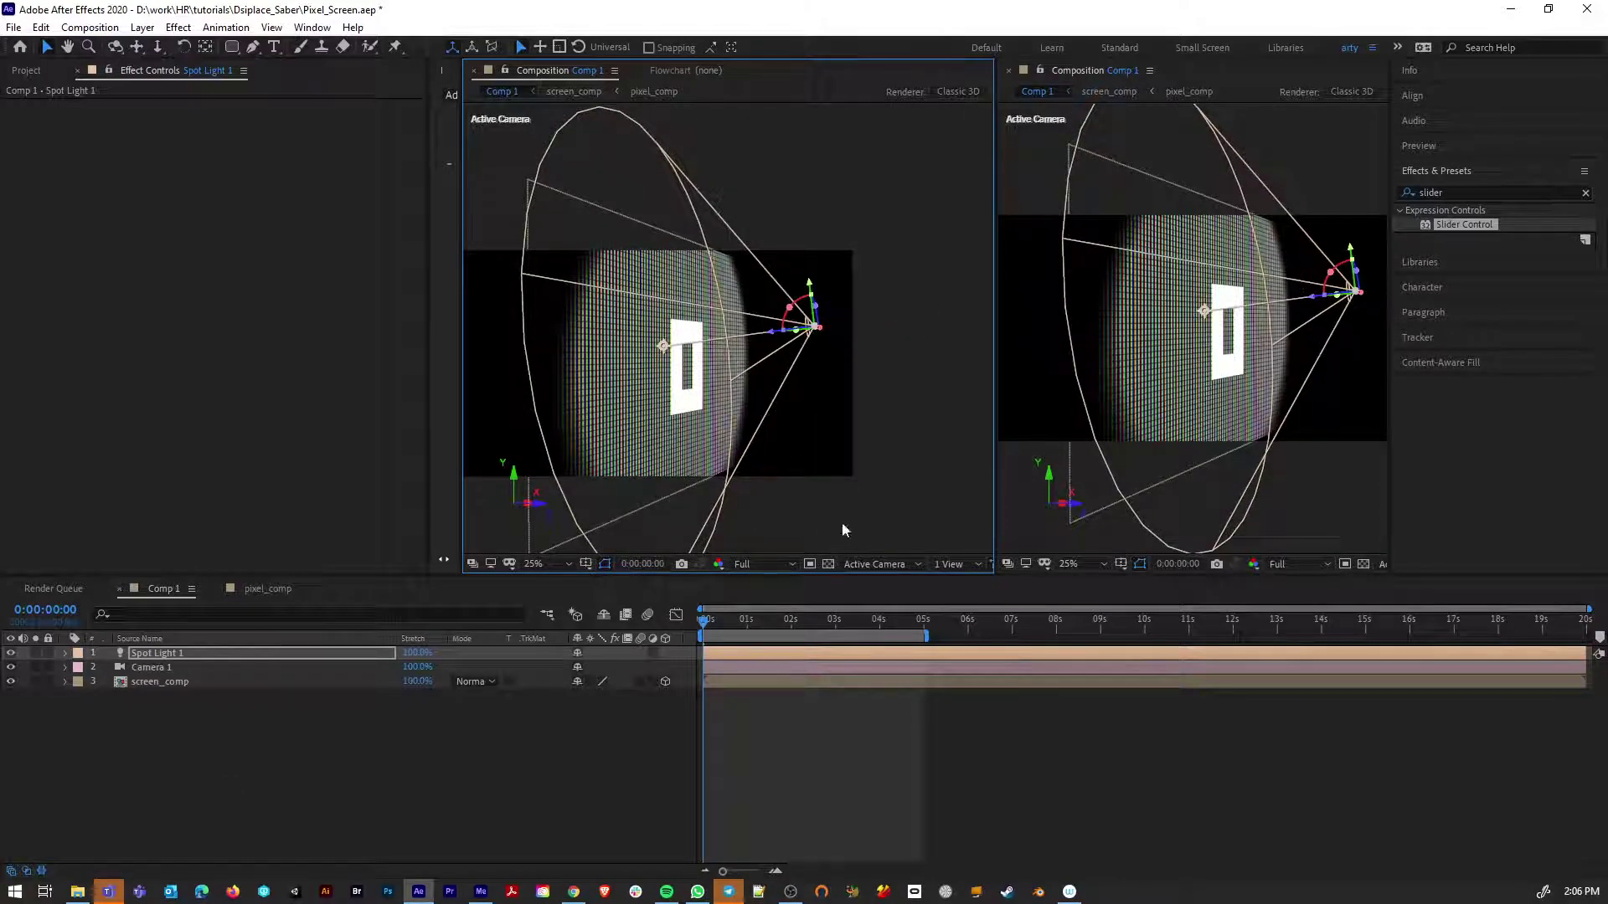
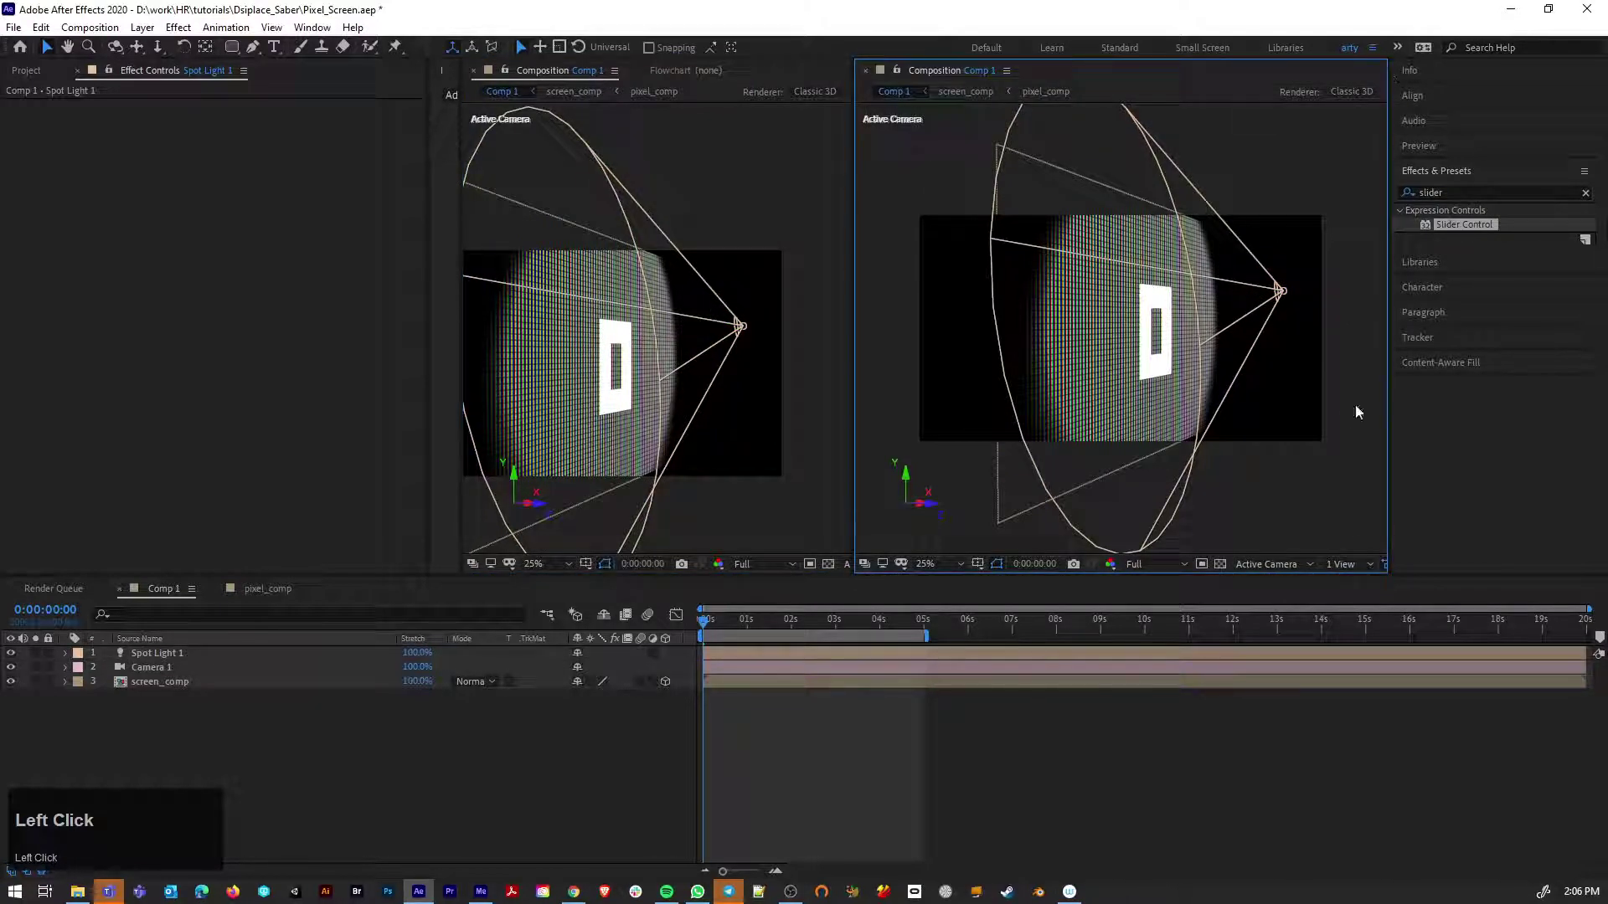
Switch the second viewer to Front then Left and pull Camera 1 closer to the screen
left_click(1299, 571)
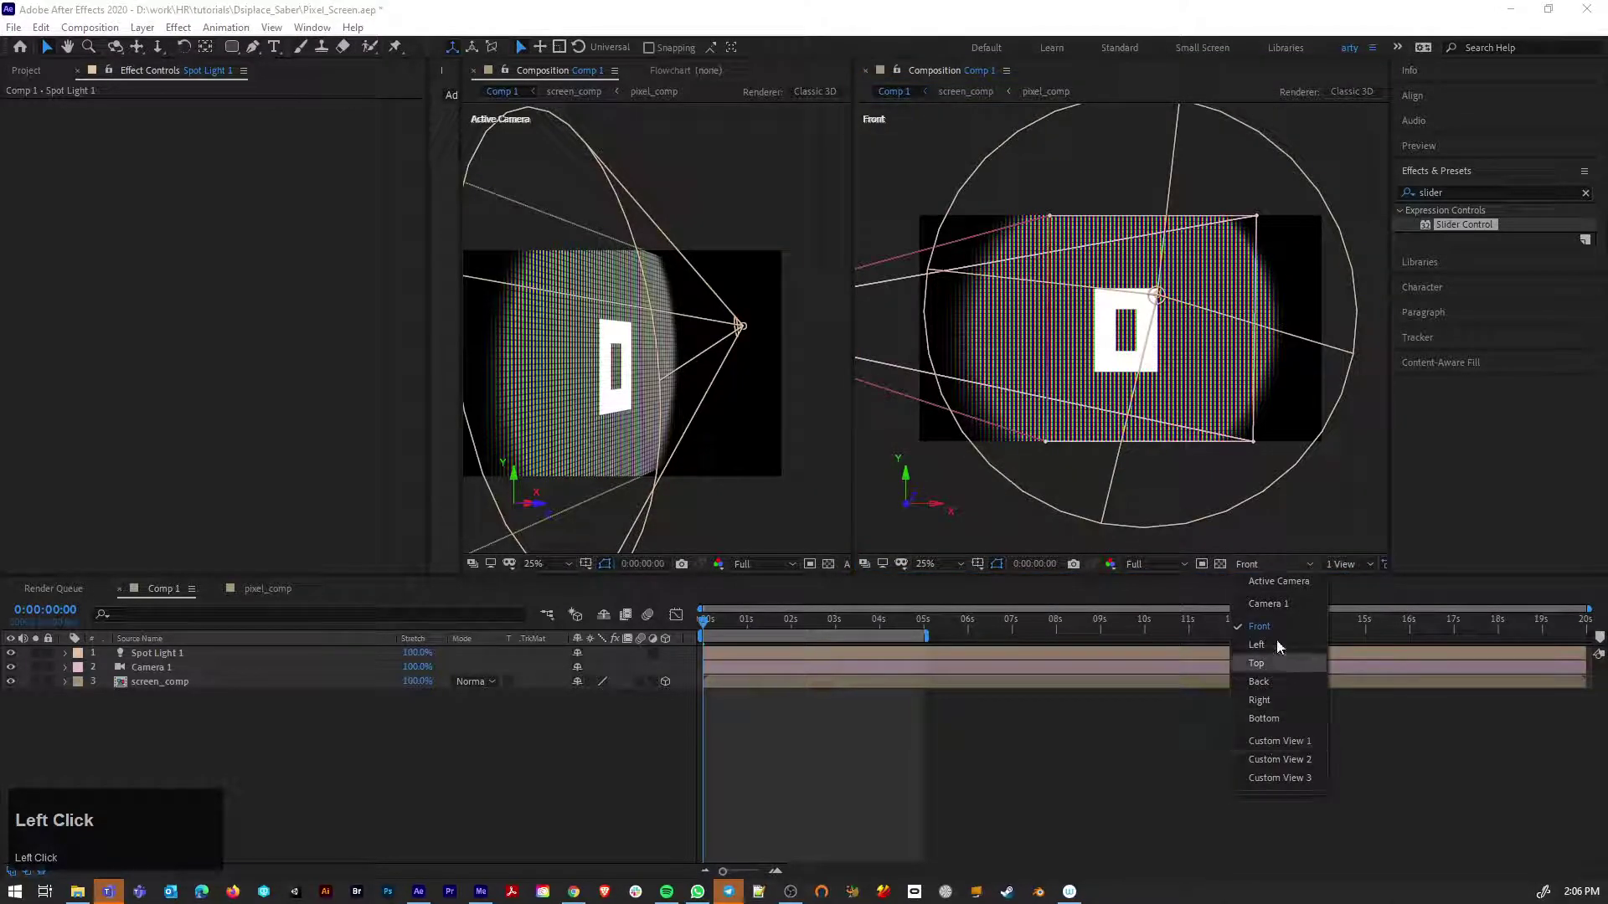
left_click(1286, 612)
left_click_drag(1286, 612, 1372, 323)
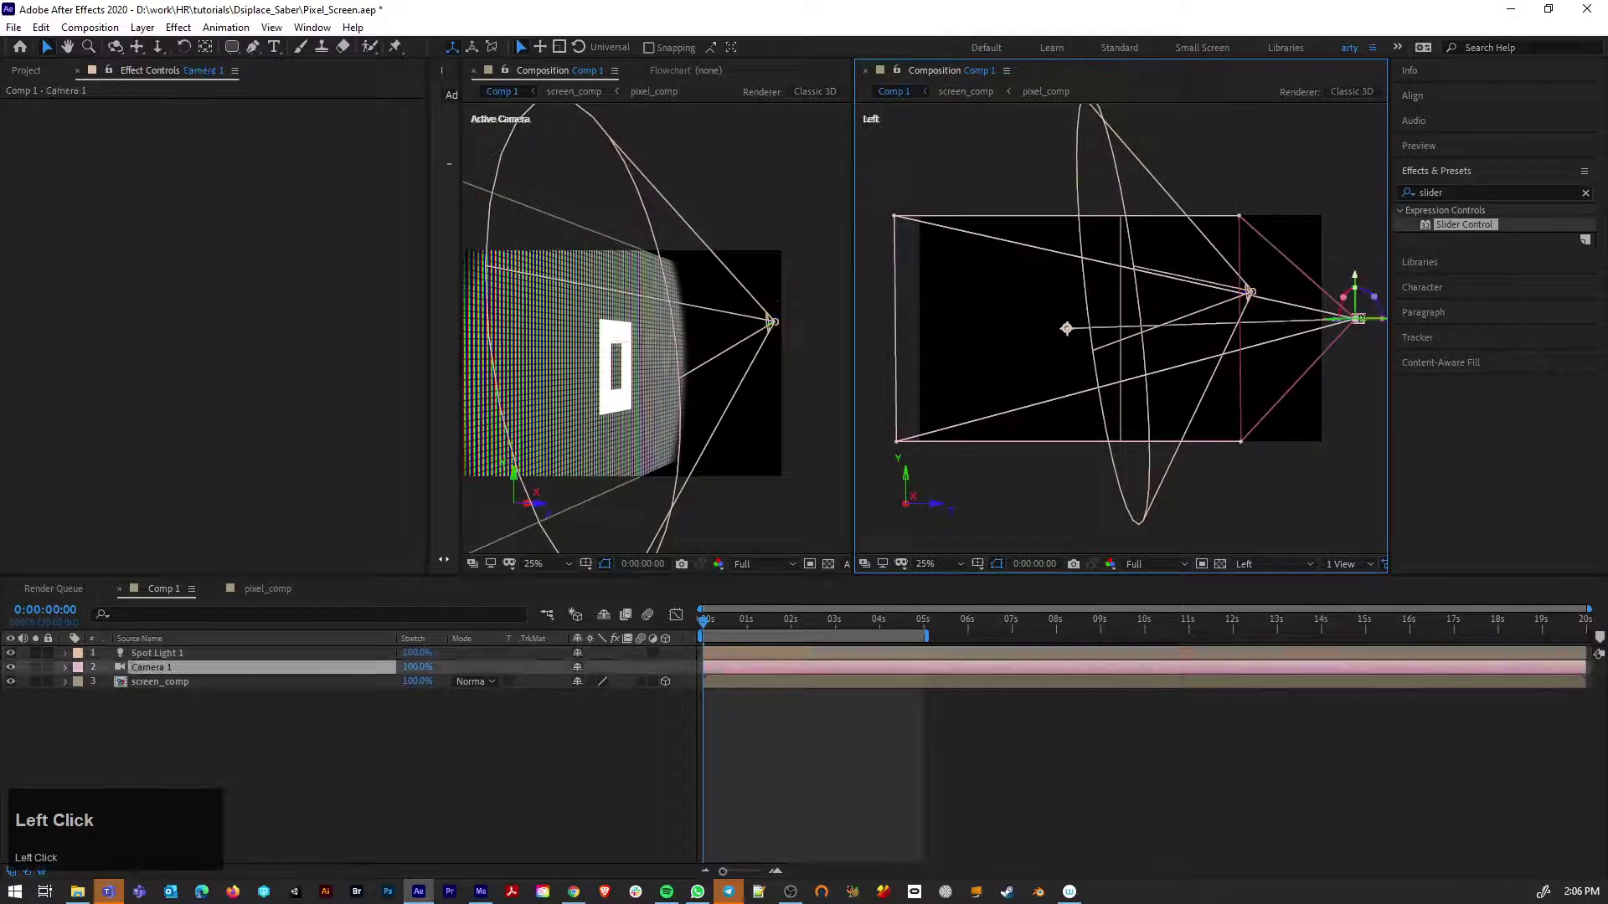
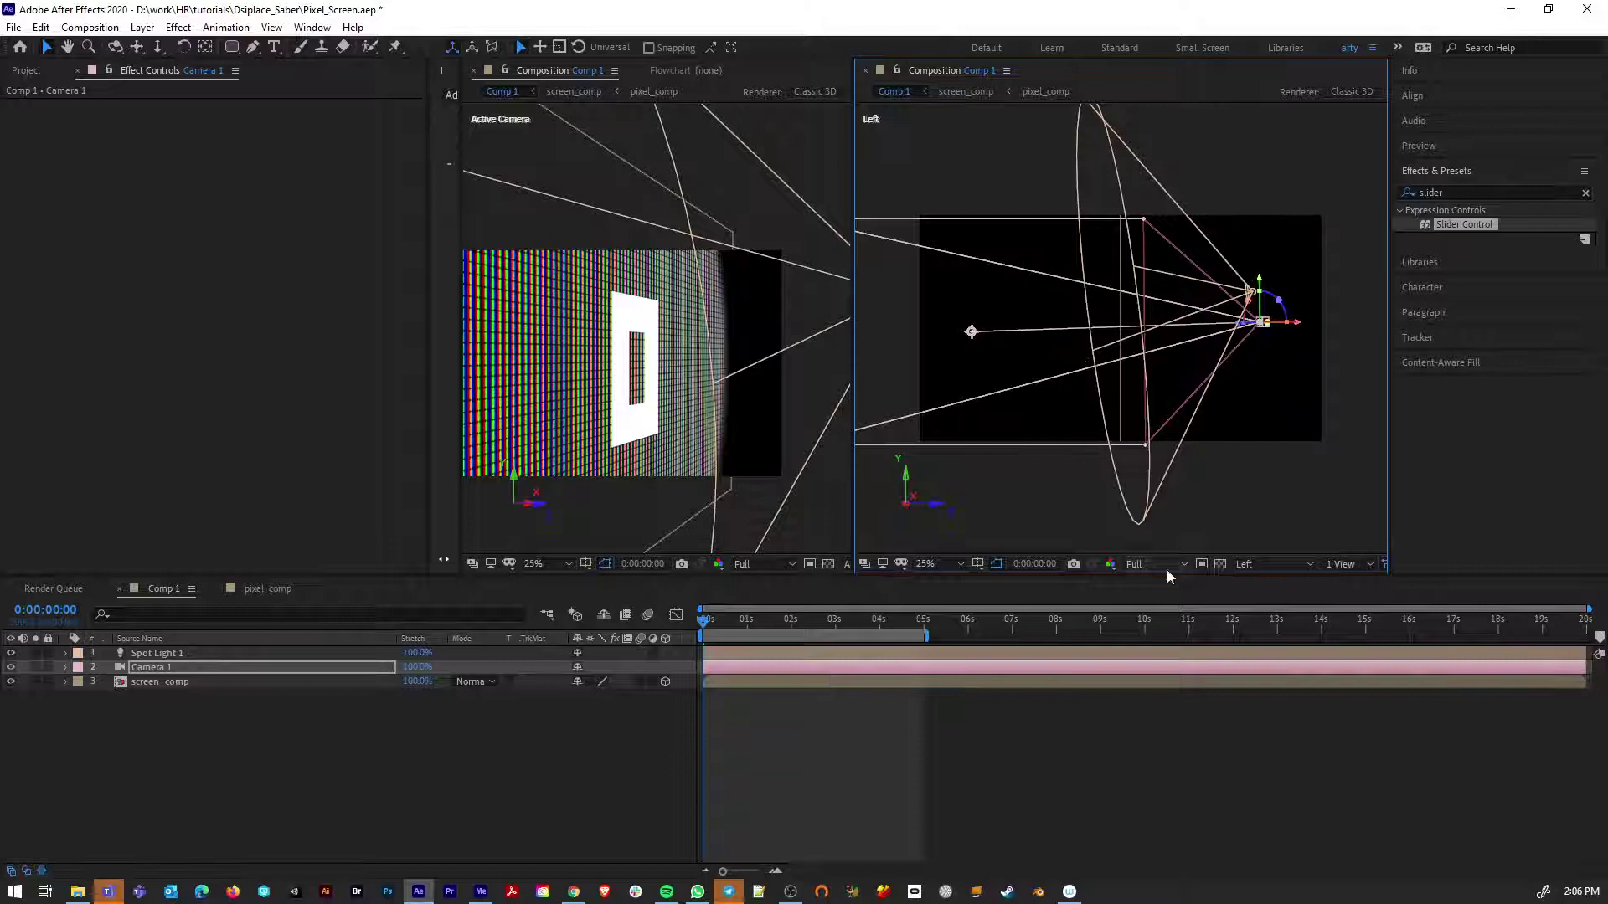
Drag Spot Light 1 beside the pixel screen so its light skims across it
left_click_drag(220, 659, 73, 662)
left_click_drag(64, 657, 772, 527)
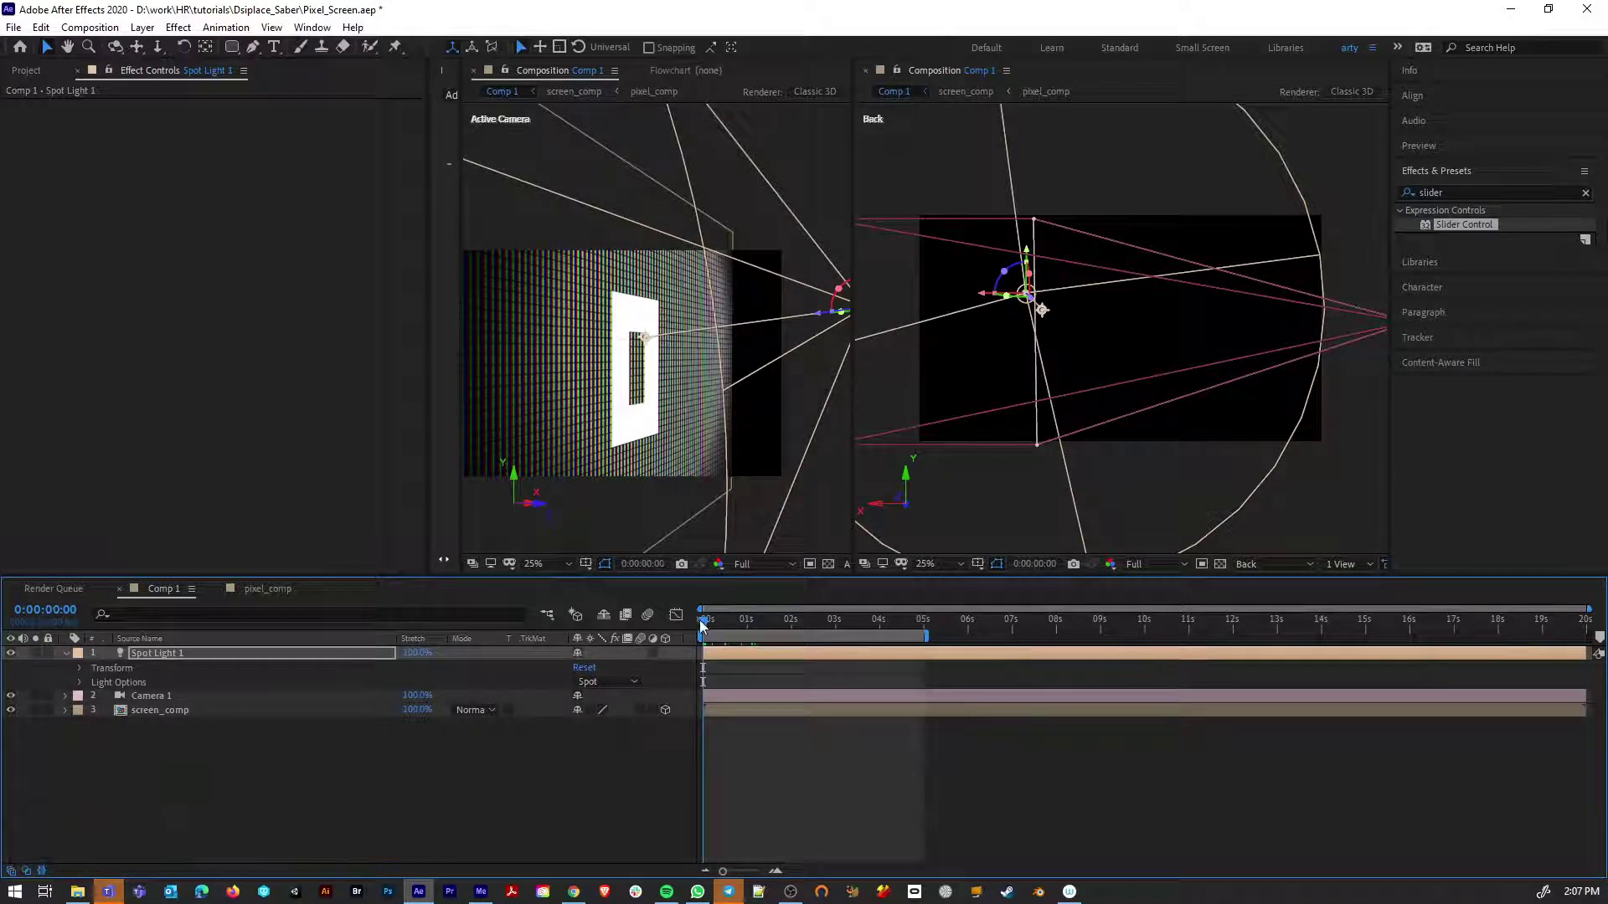
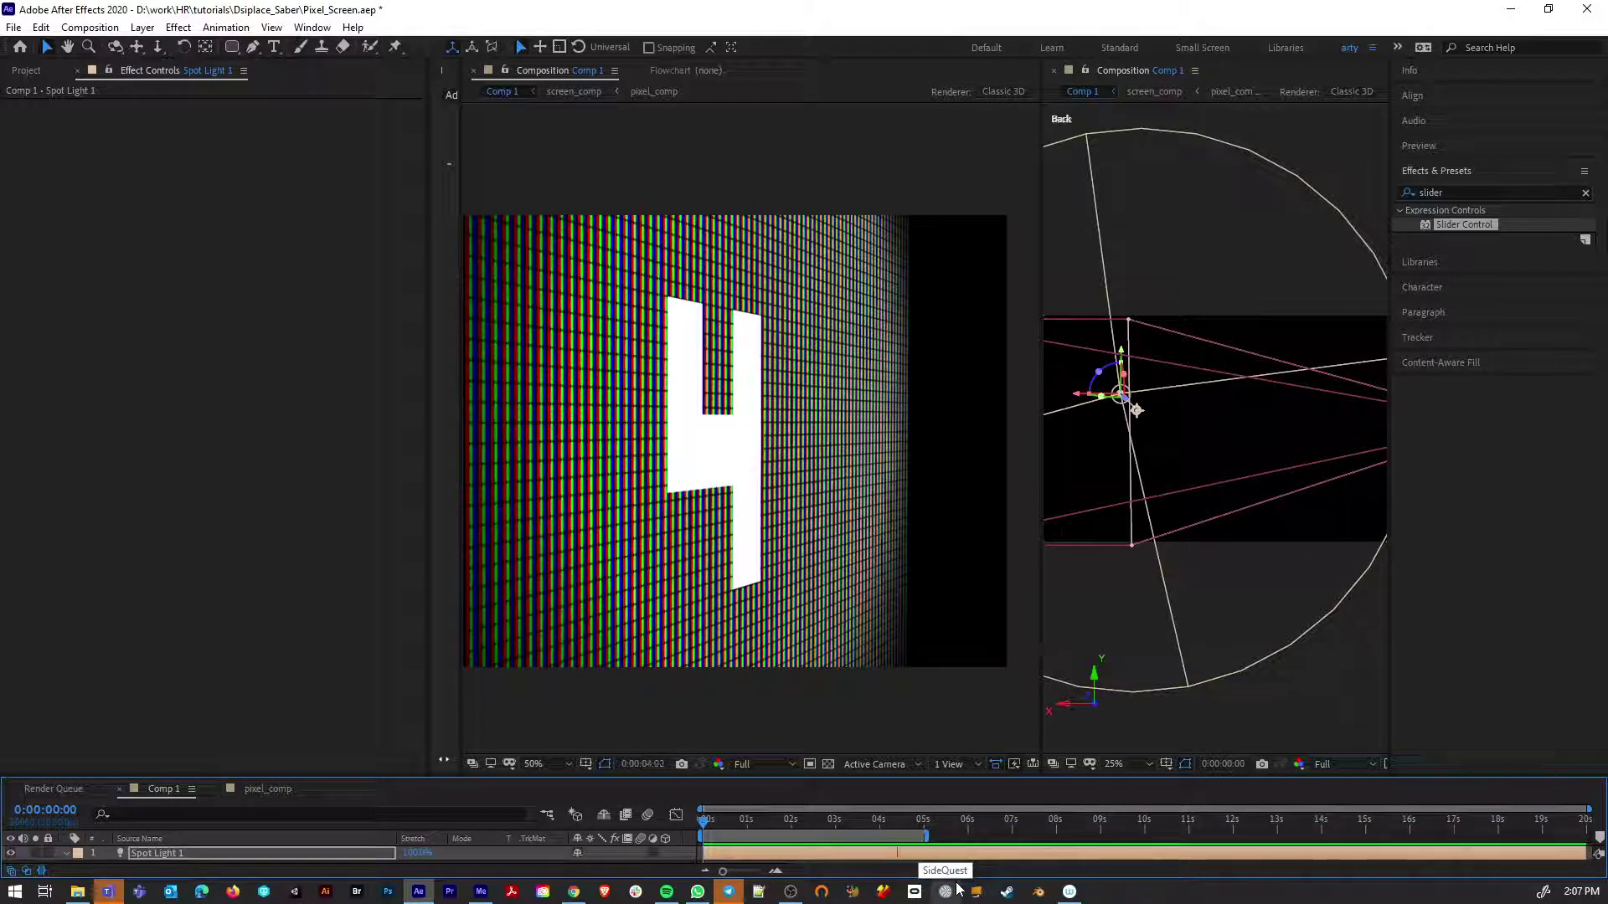
Stop the preview near 4:26 once the count reaches 5 and restore the panel layout
key("space")
scroll("down", 3)
key("space")
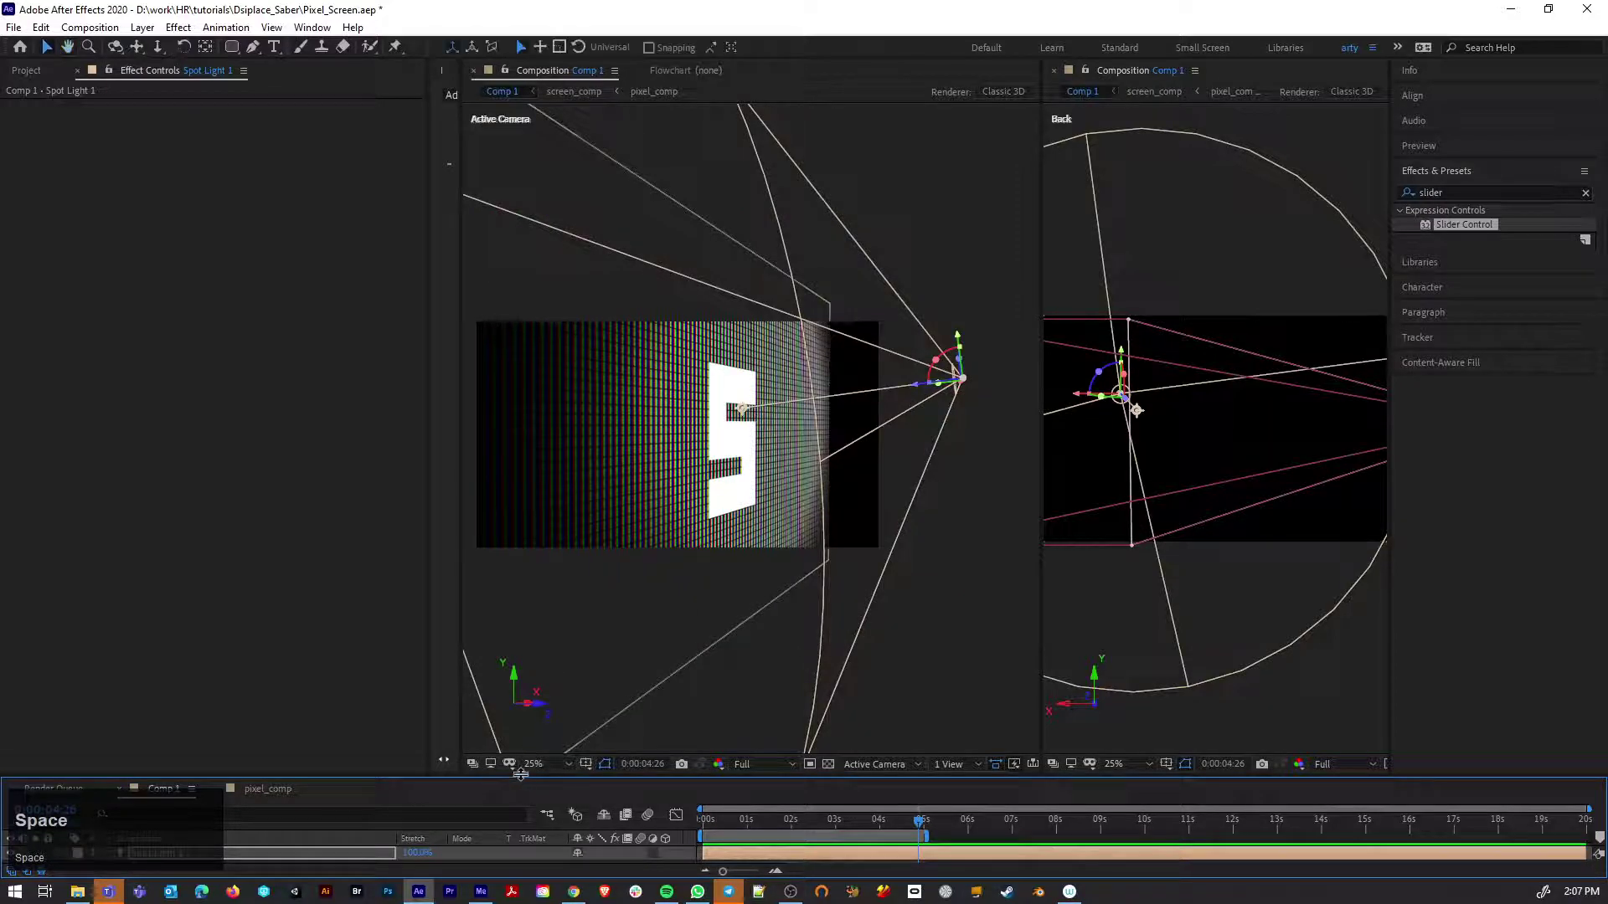
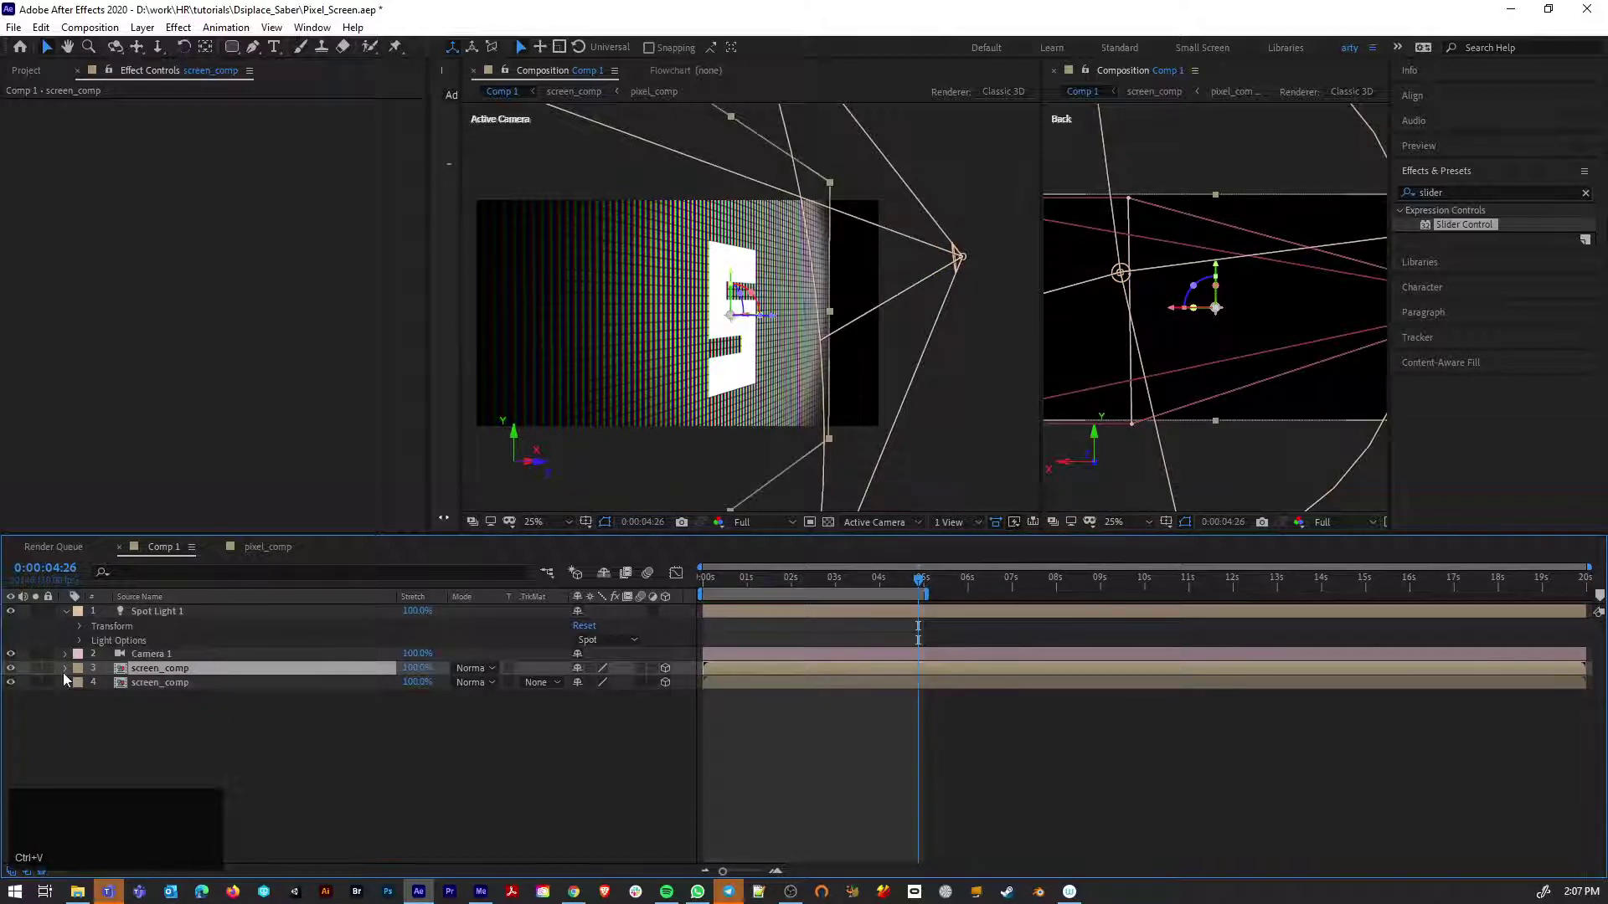
Push the duplicate screen_comp to Position Z about -18 and try blend modes, settling on Overlay
left_click(71, 672)
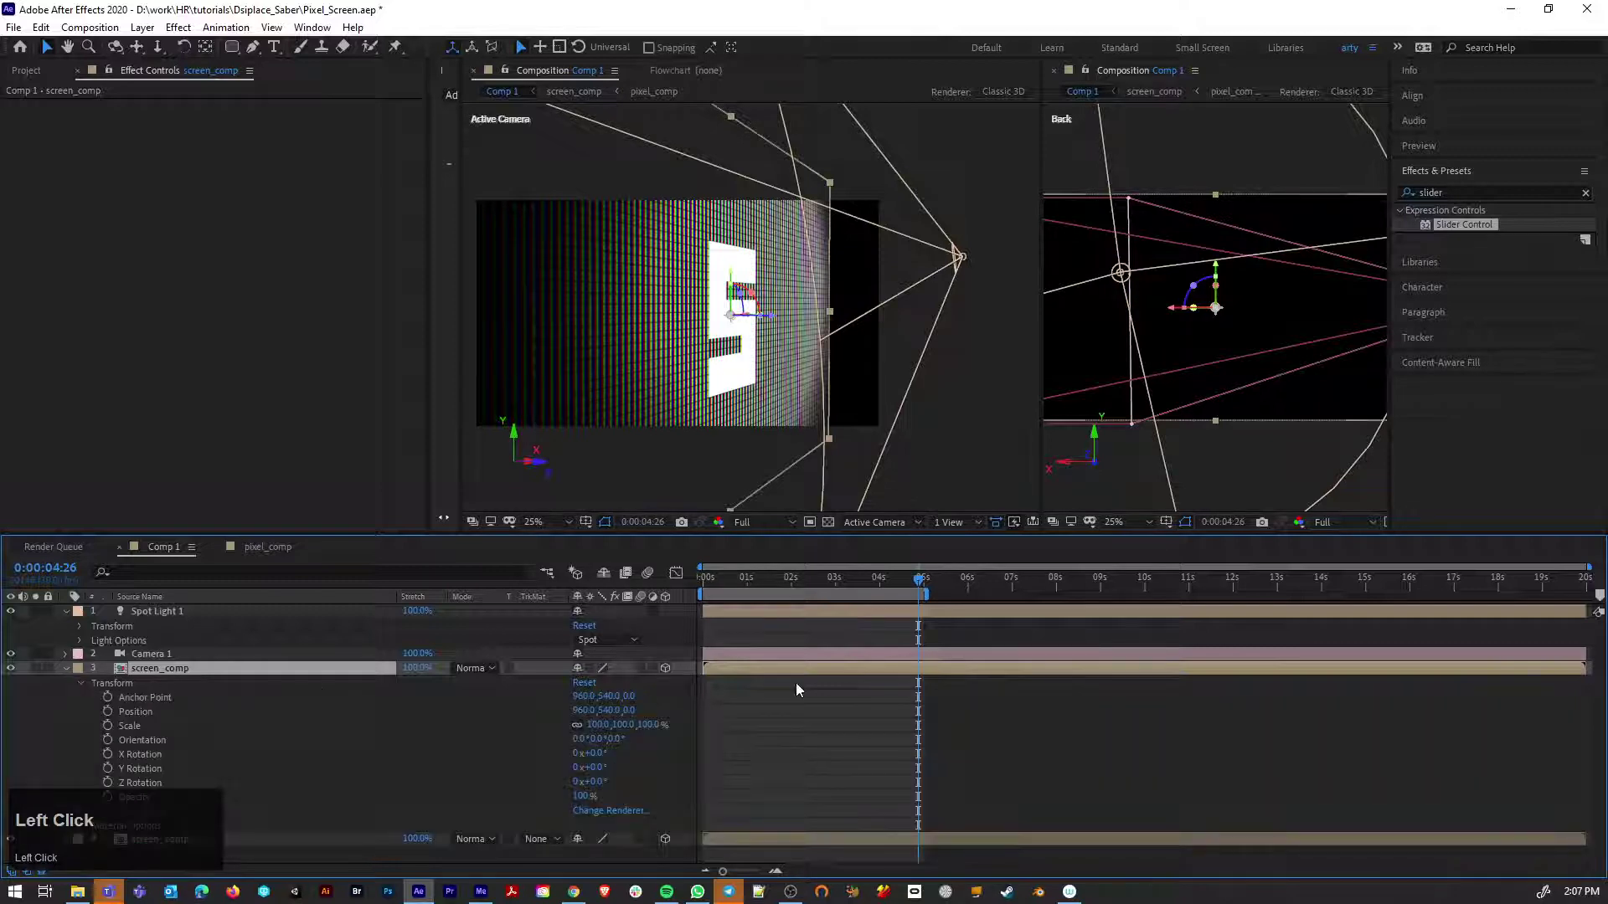
left_click_drag(633, 713, 474, 675)
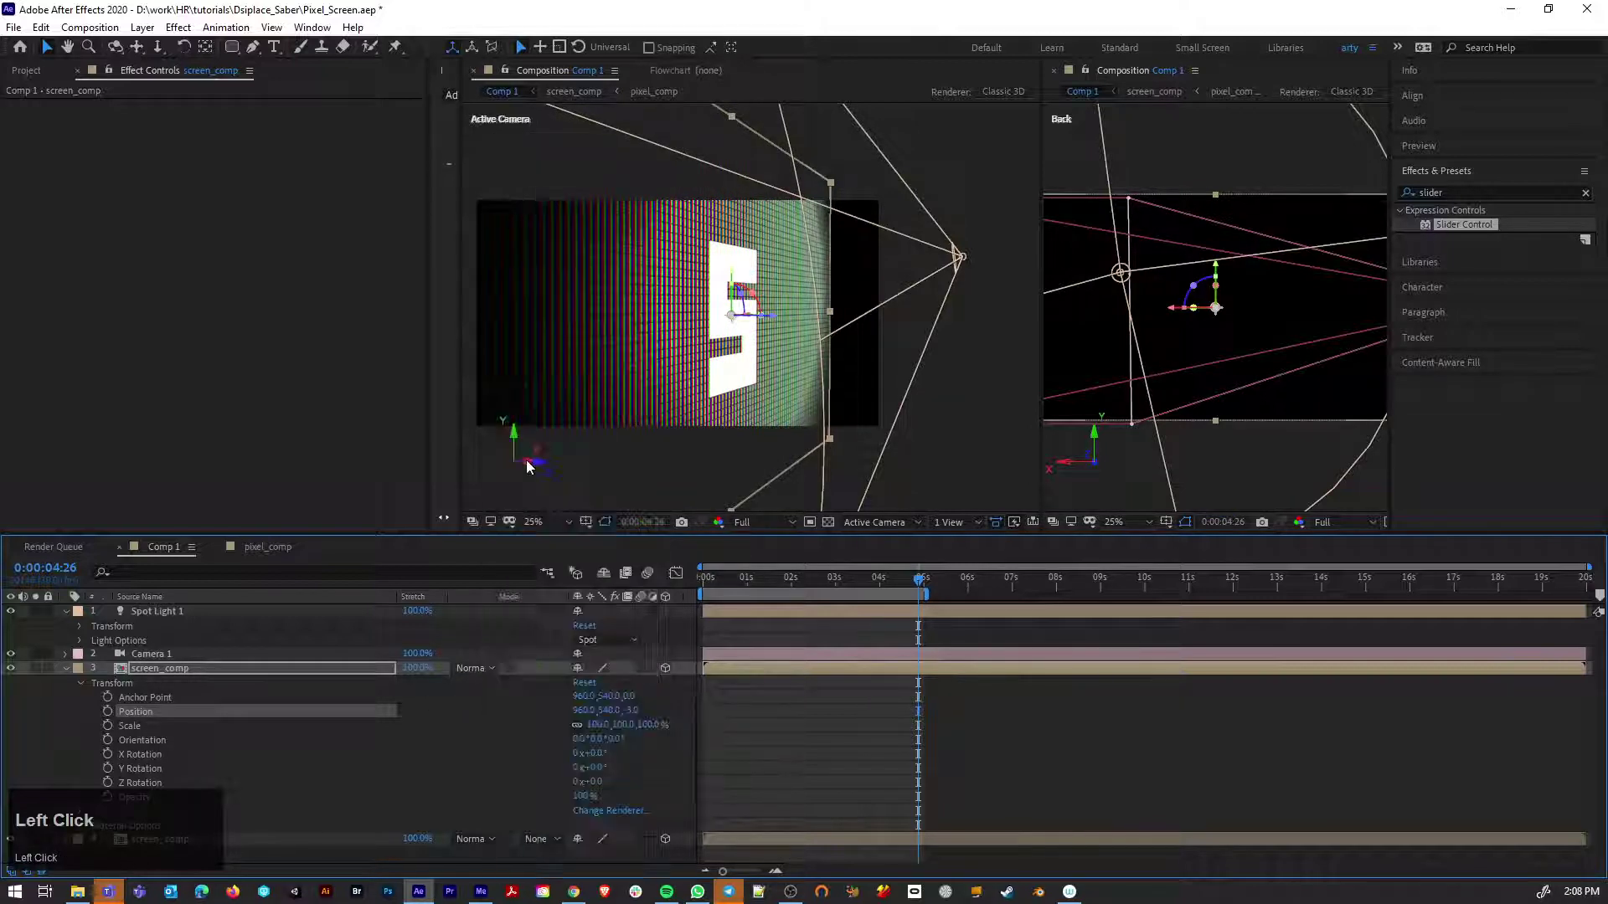
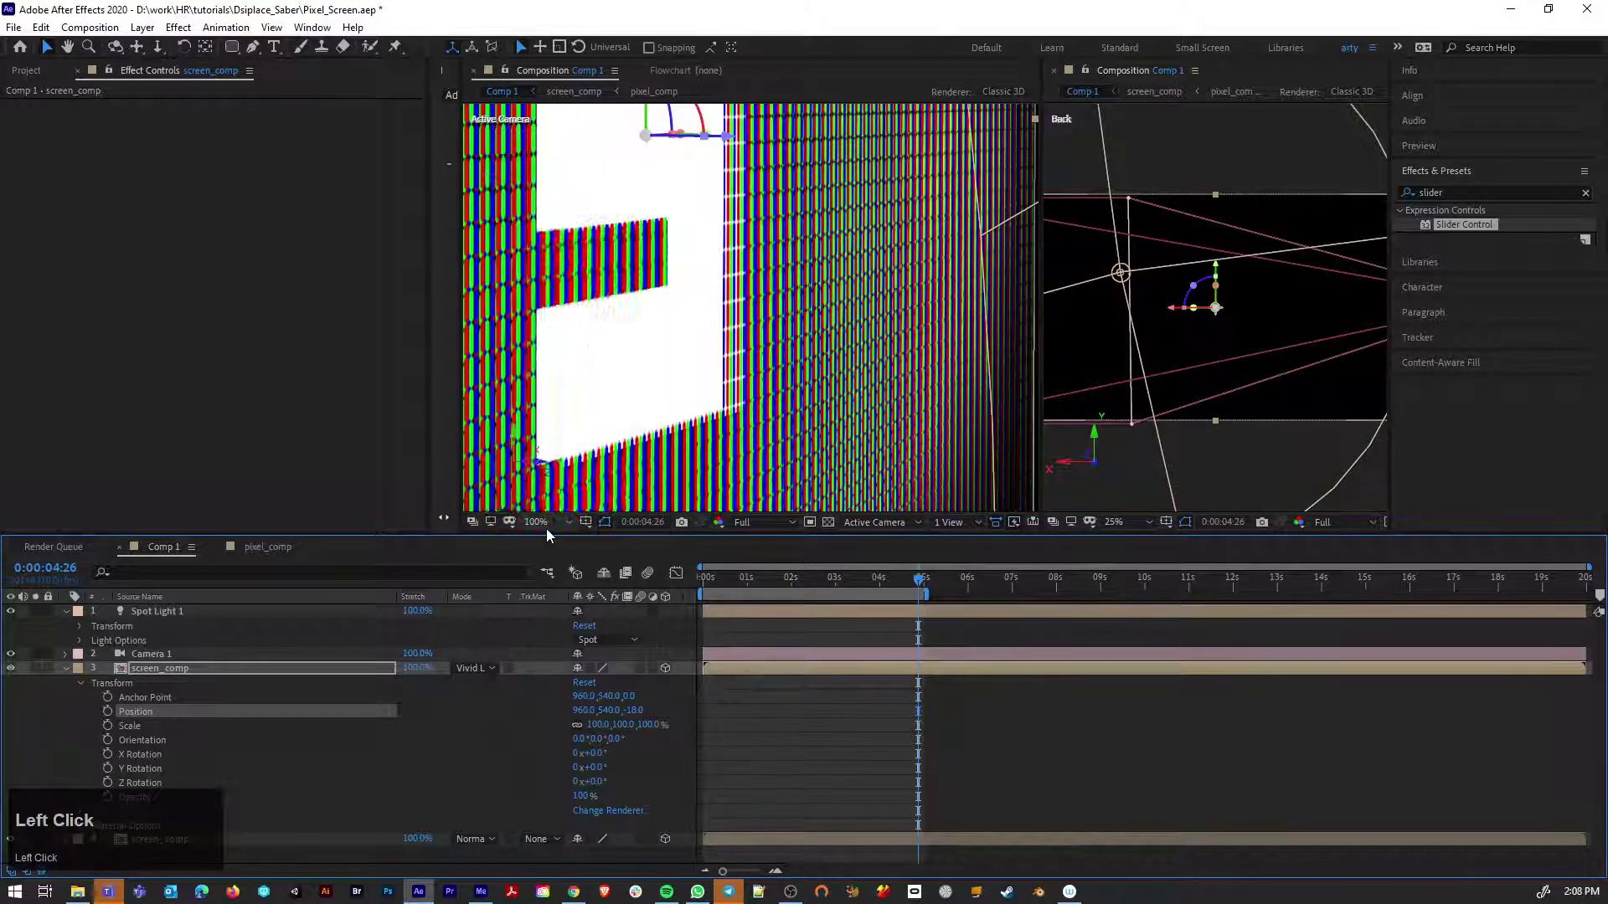
left_click(487, 675)
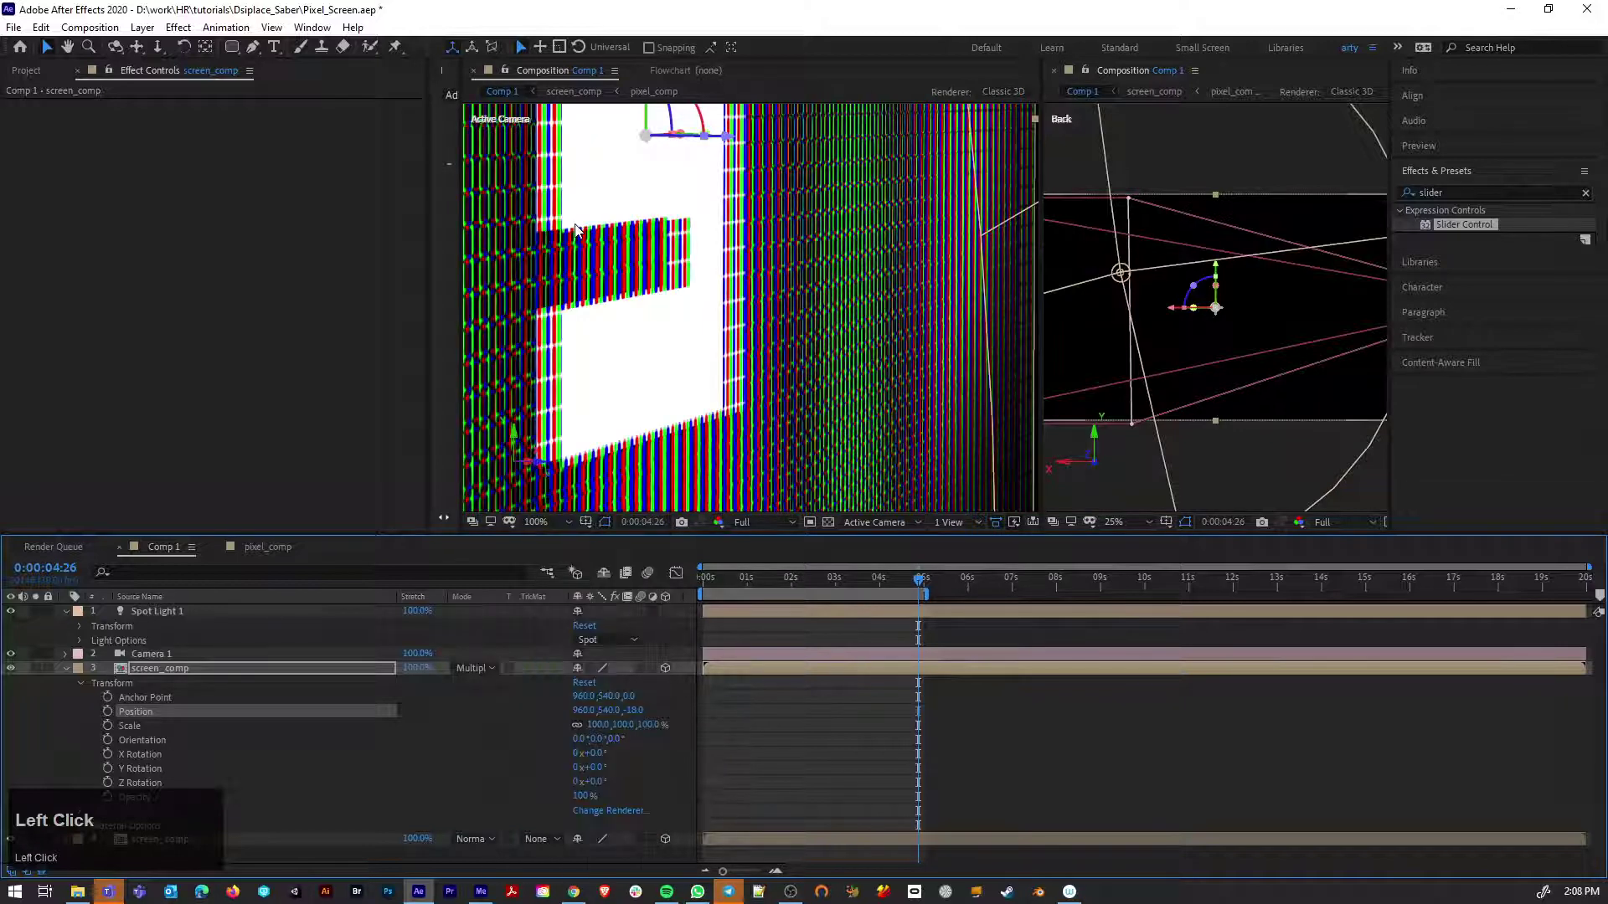
scroll("down", 3)
scroll("up", 3)
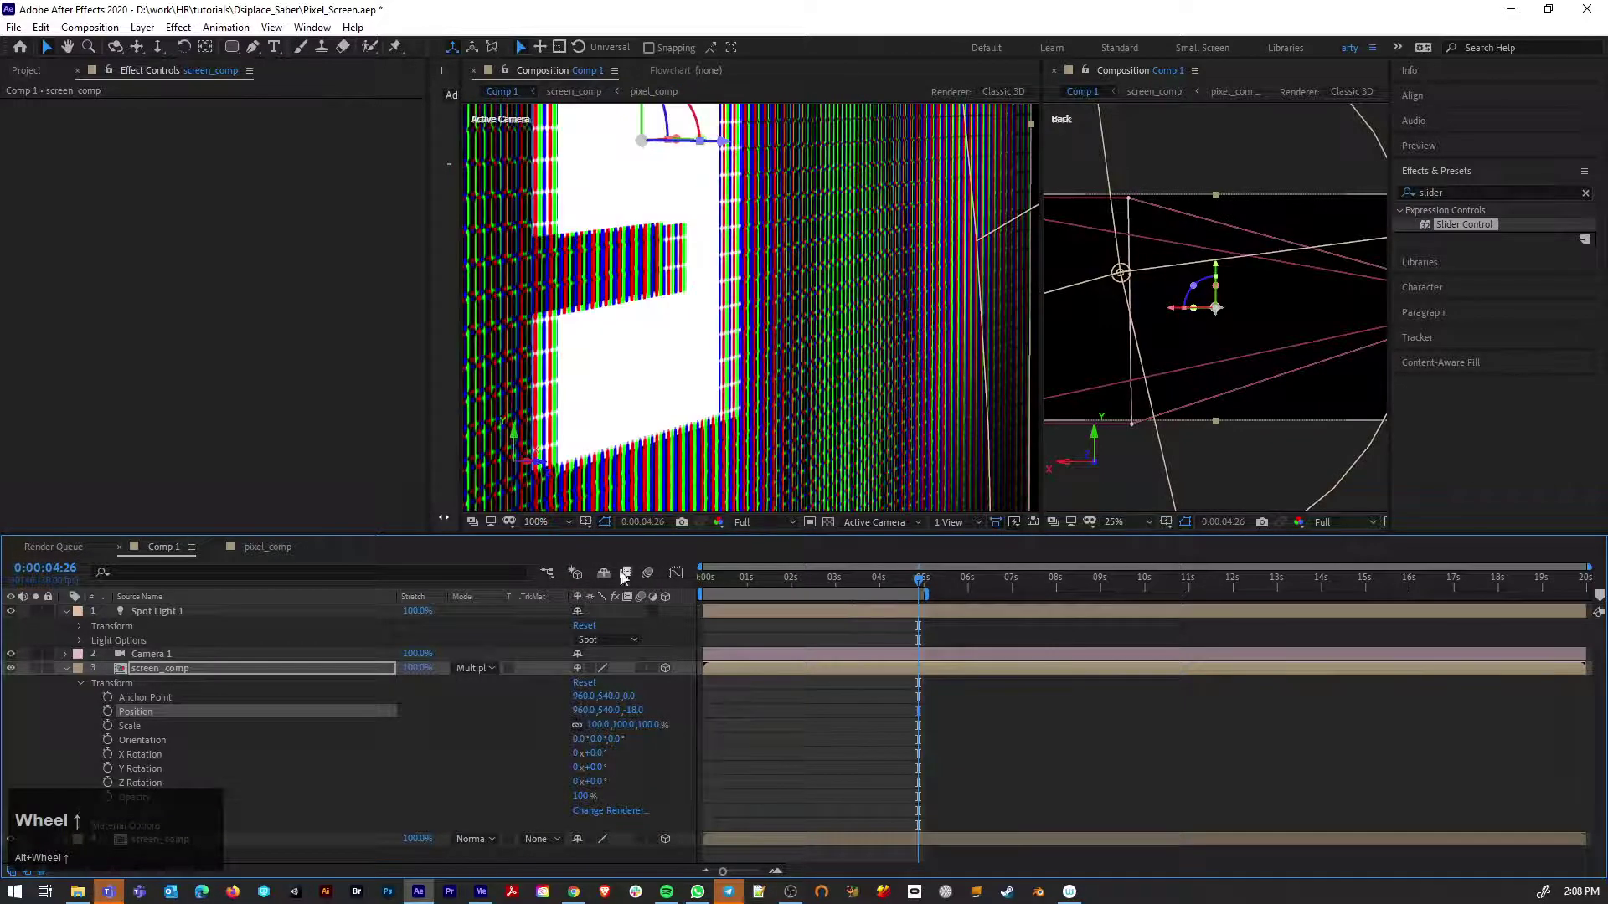
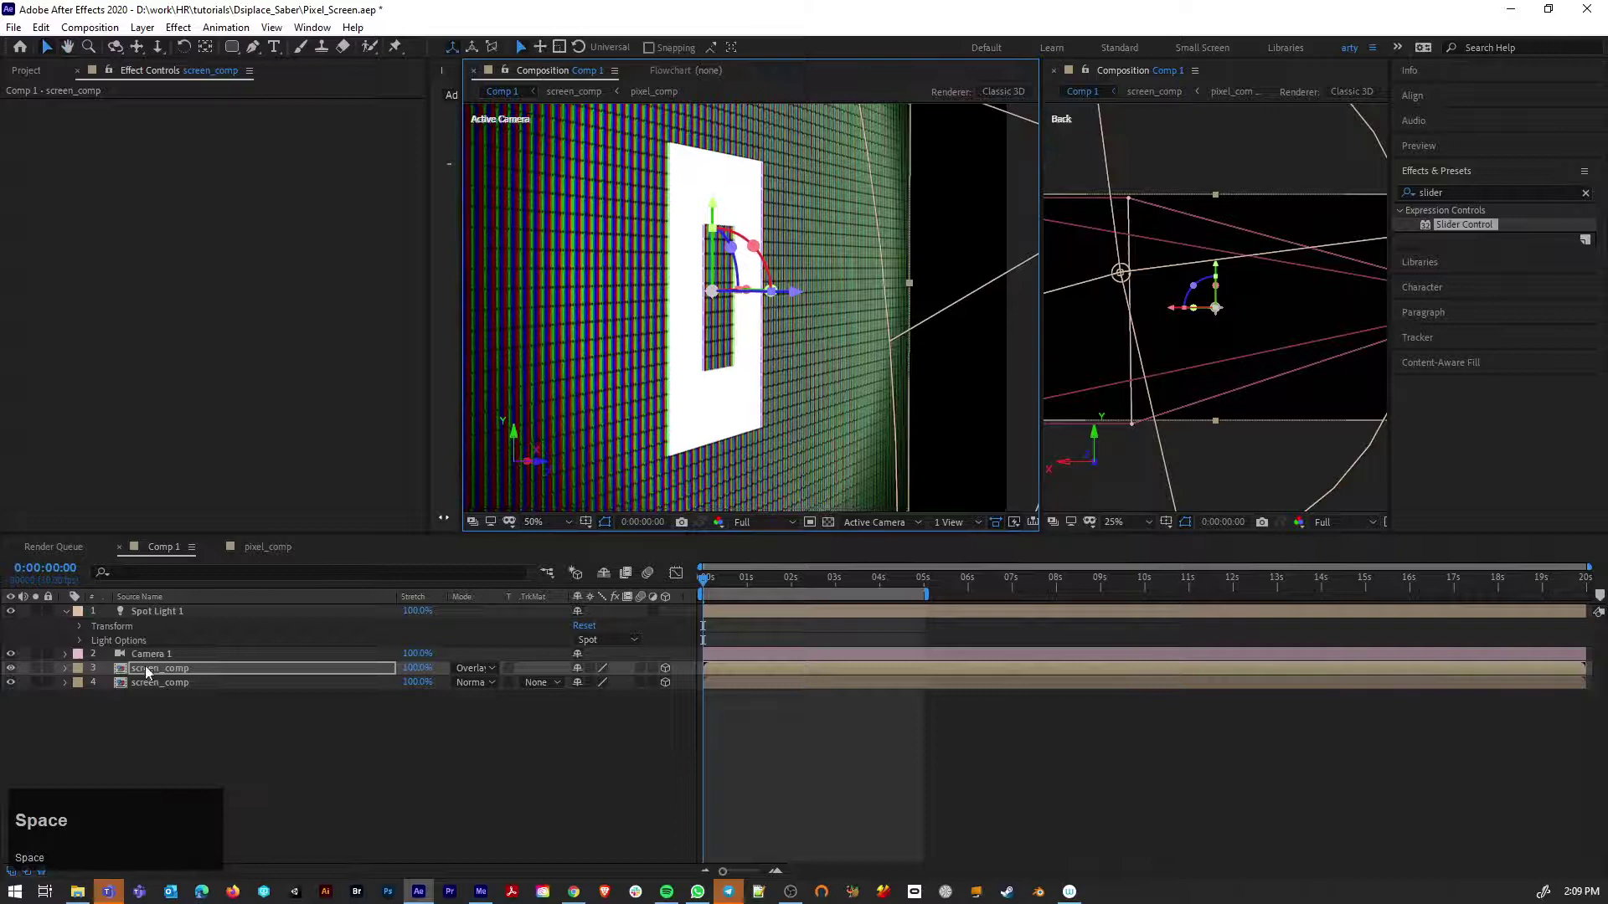
Switch Camera 1's Depth of Field to On under Camera Options
left_click(186, 656)
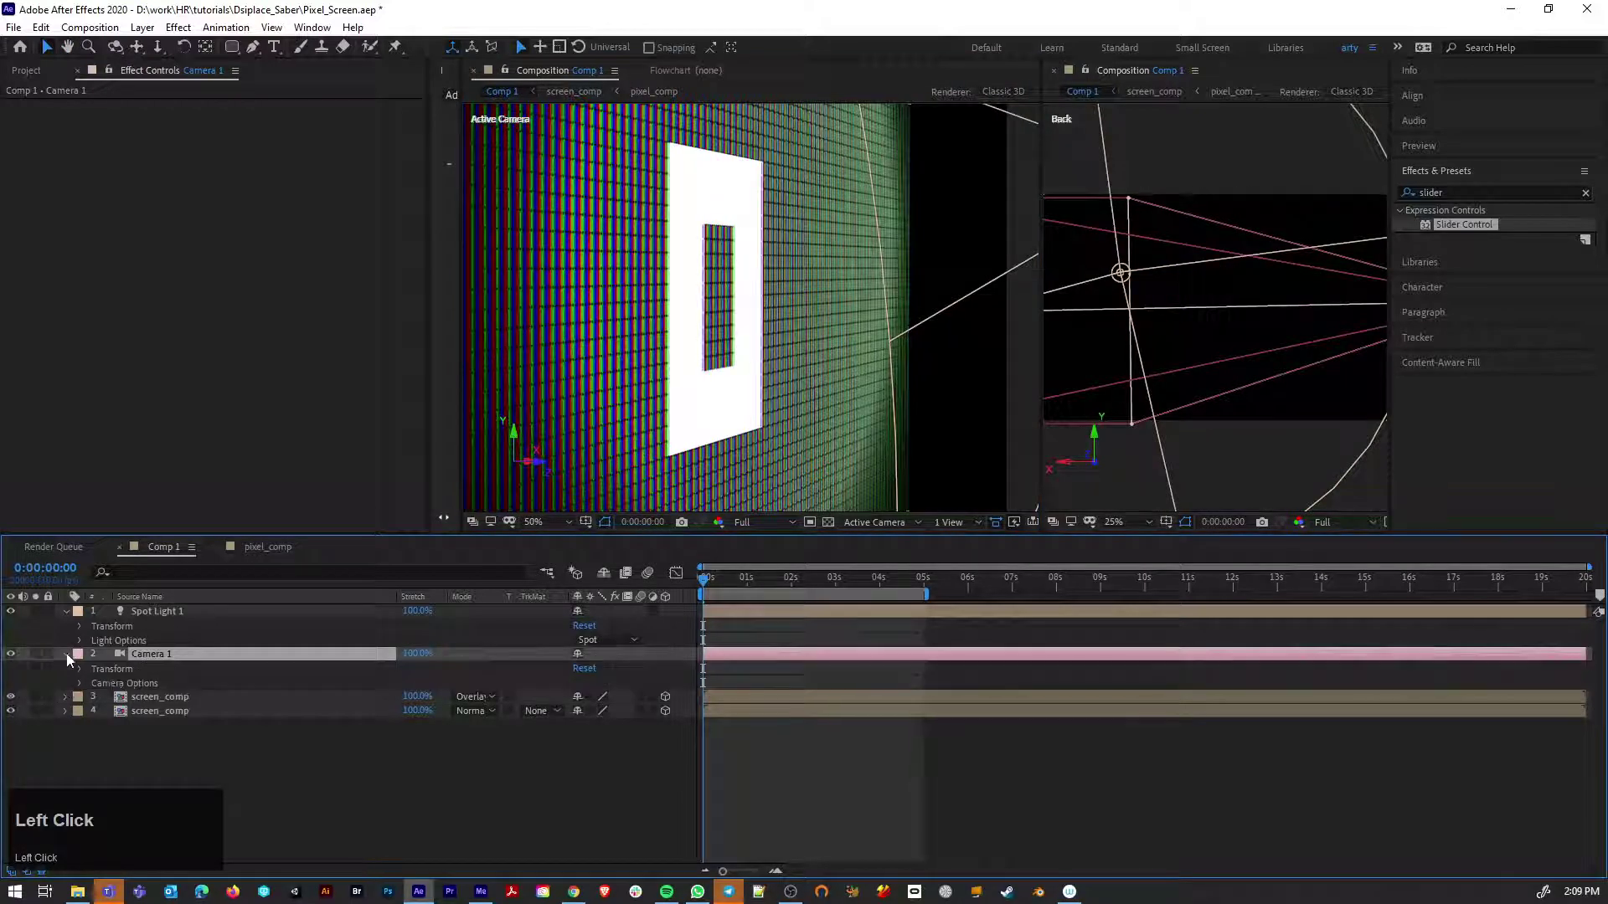
scroll("down", 3)
left_click(588, 671)
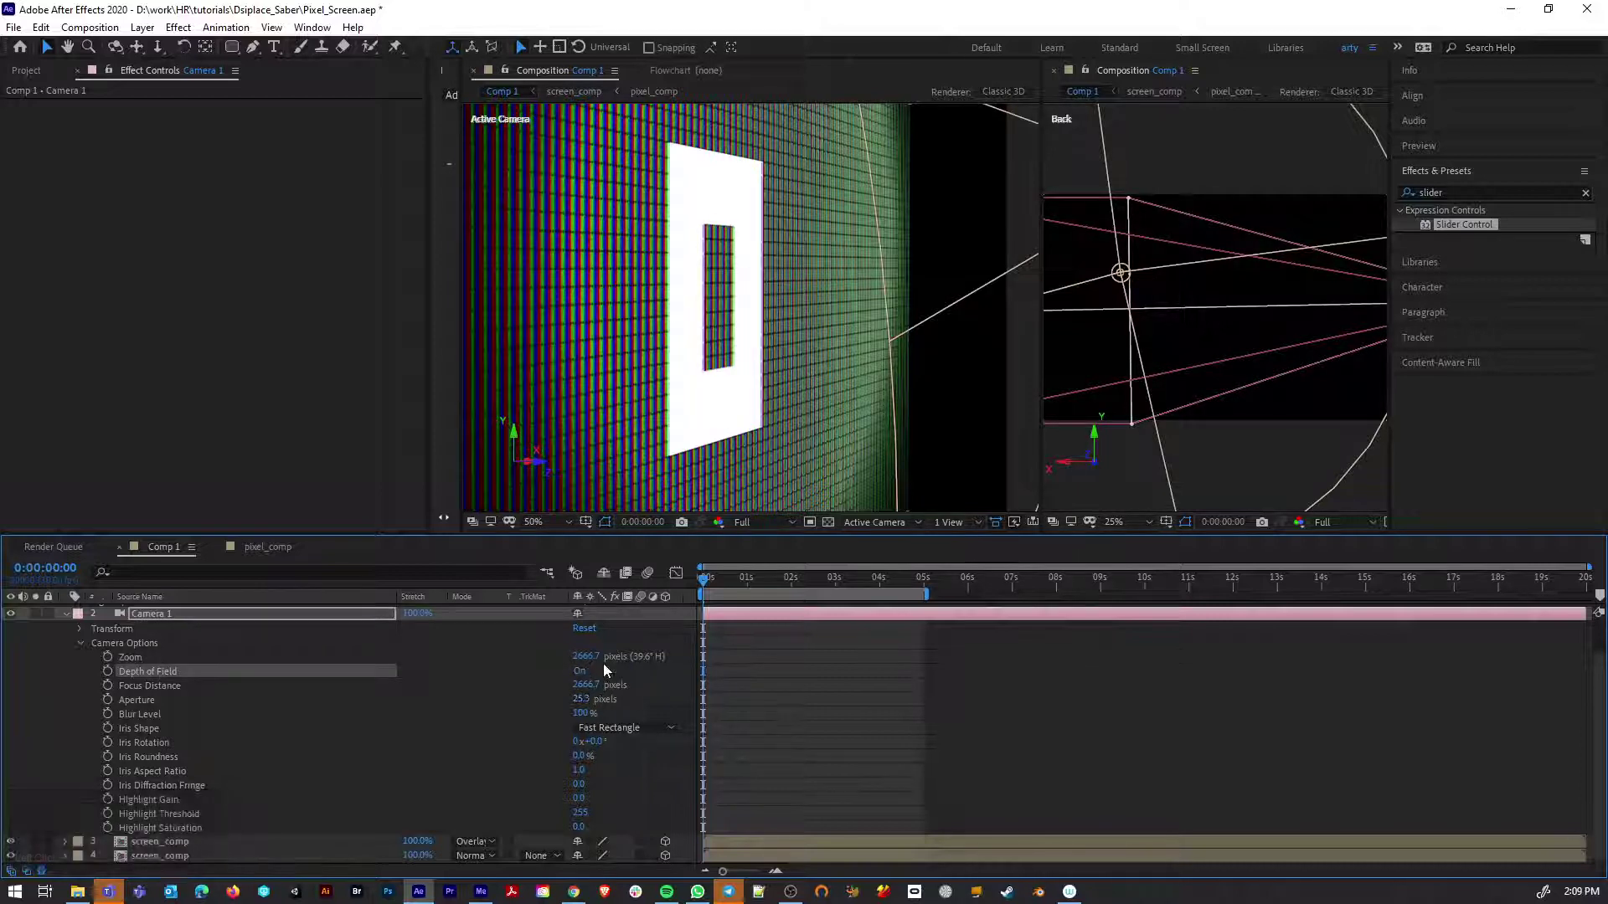
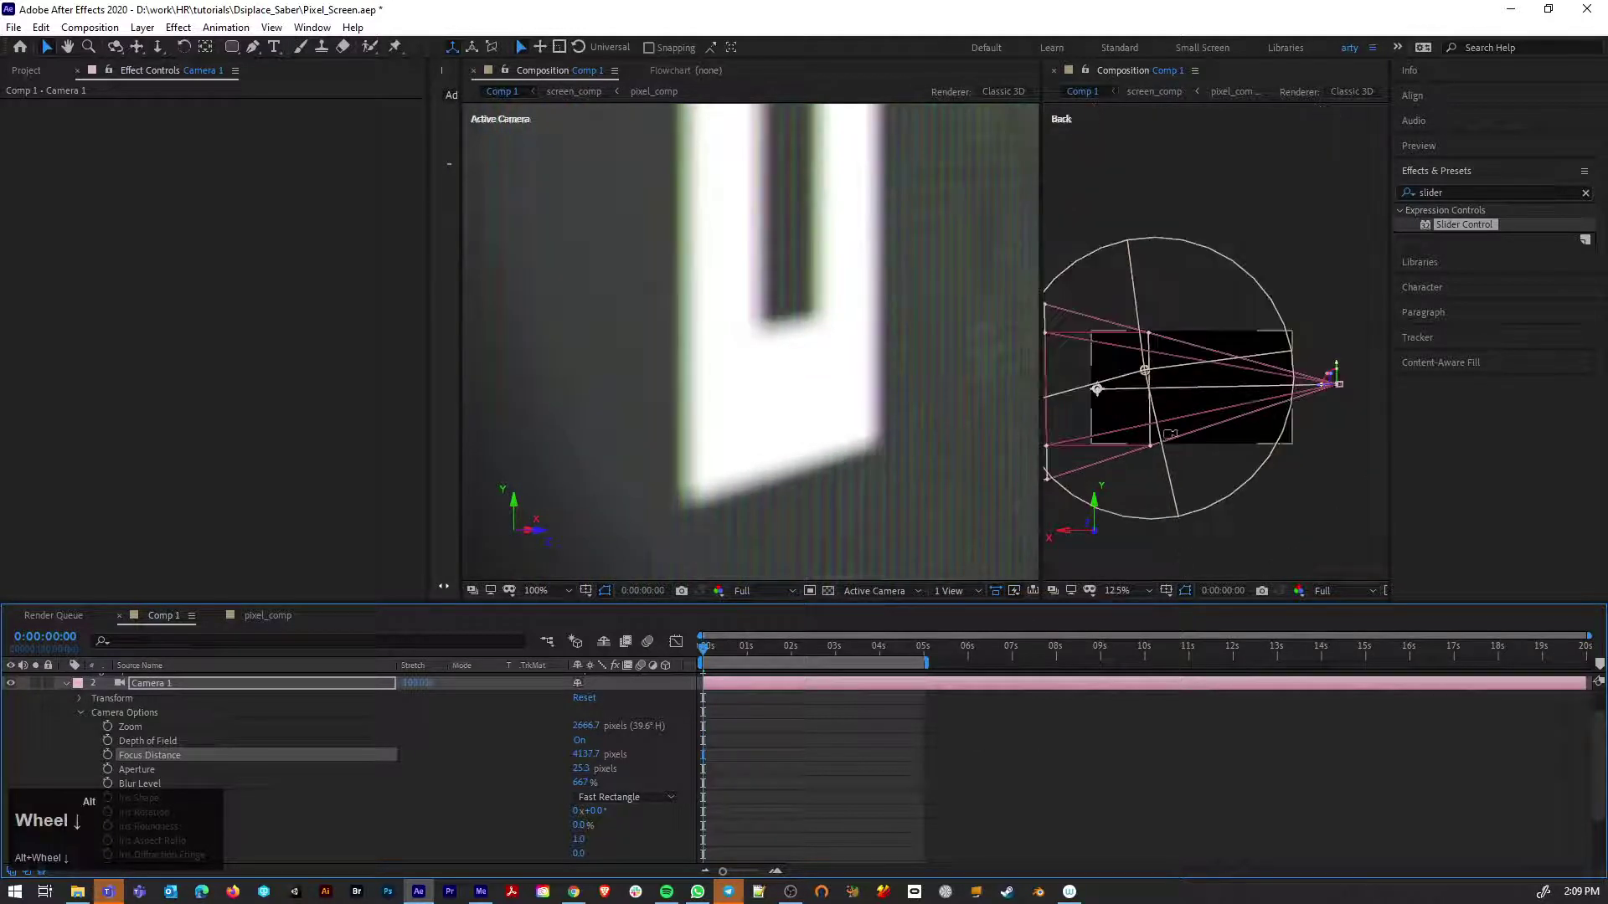
Tune Camera 1's focus distance, aperture about 12 px and blur level 549%, checking later in the count
scroll("up", 3)
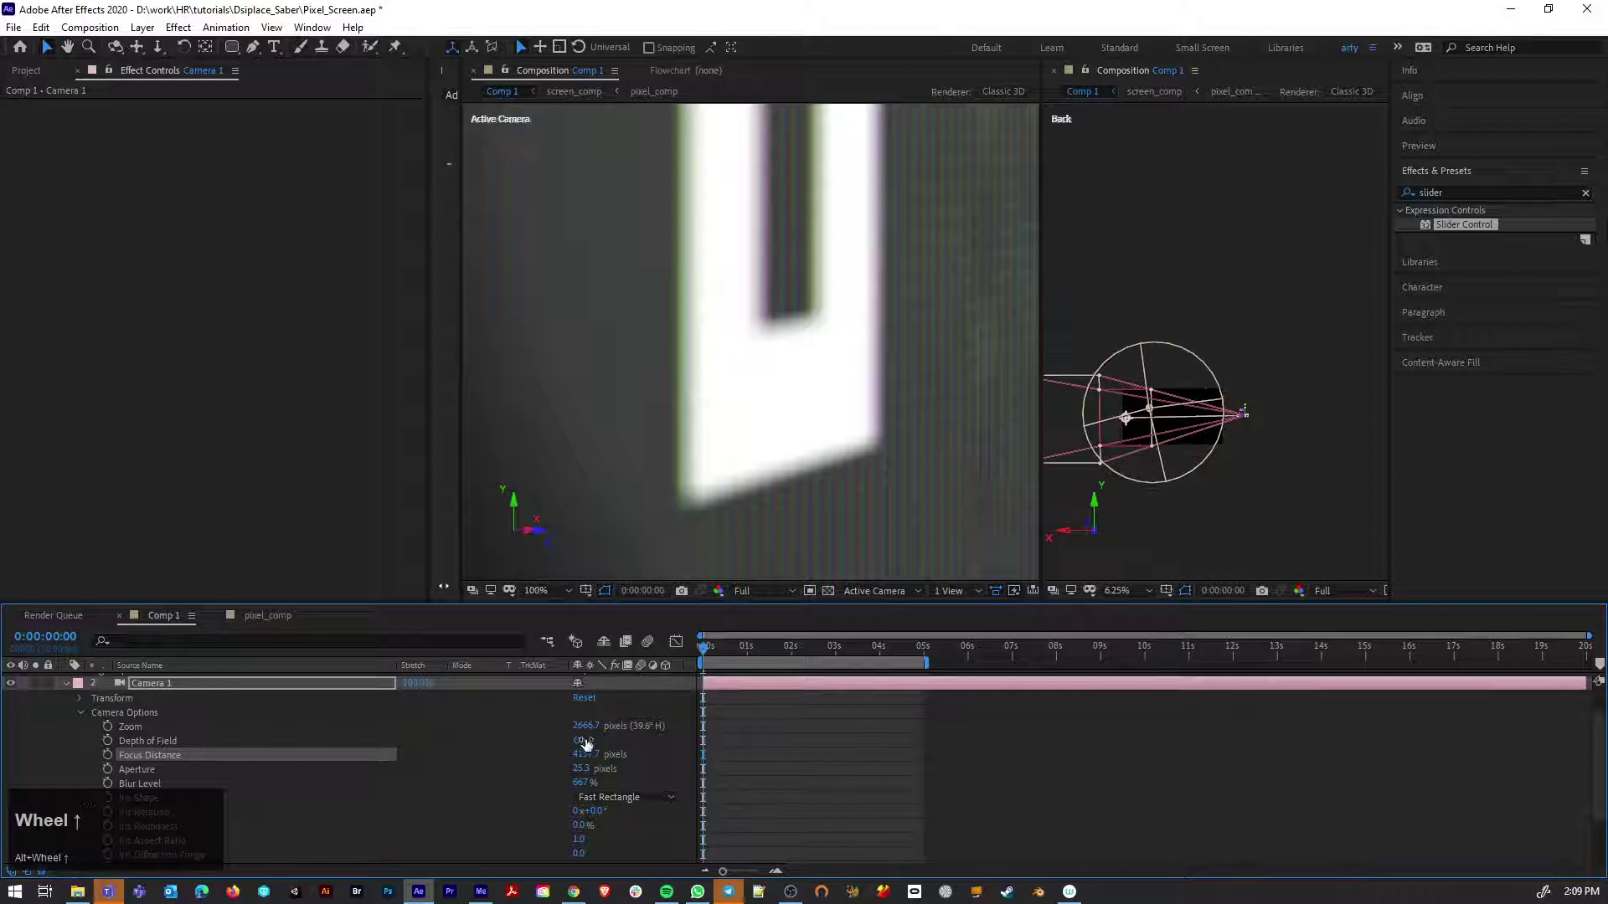
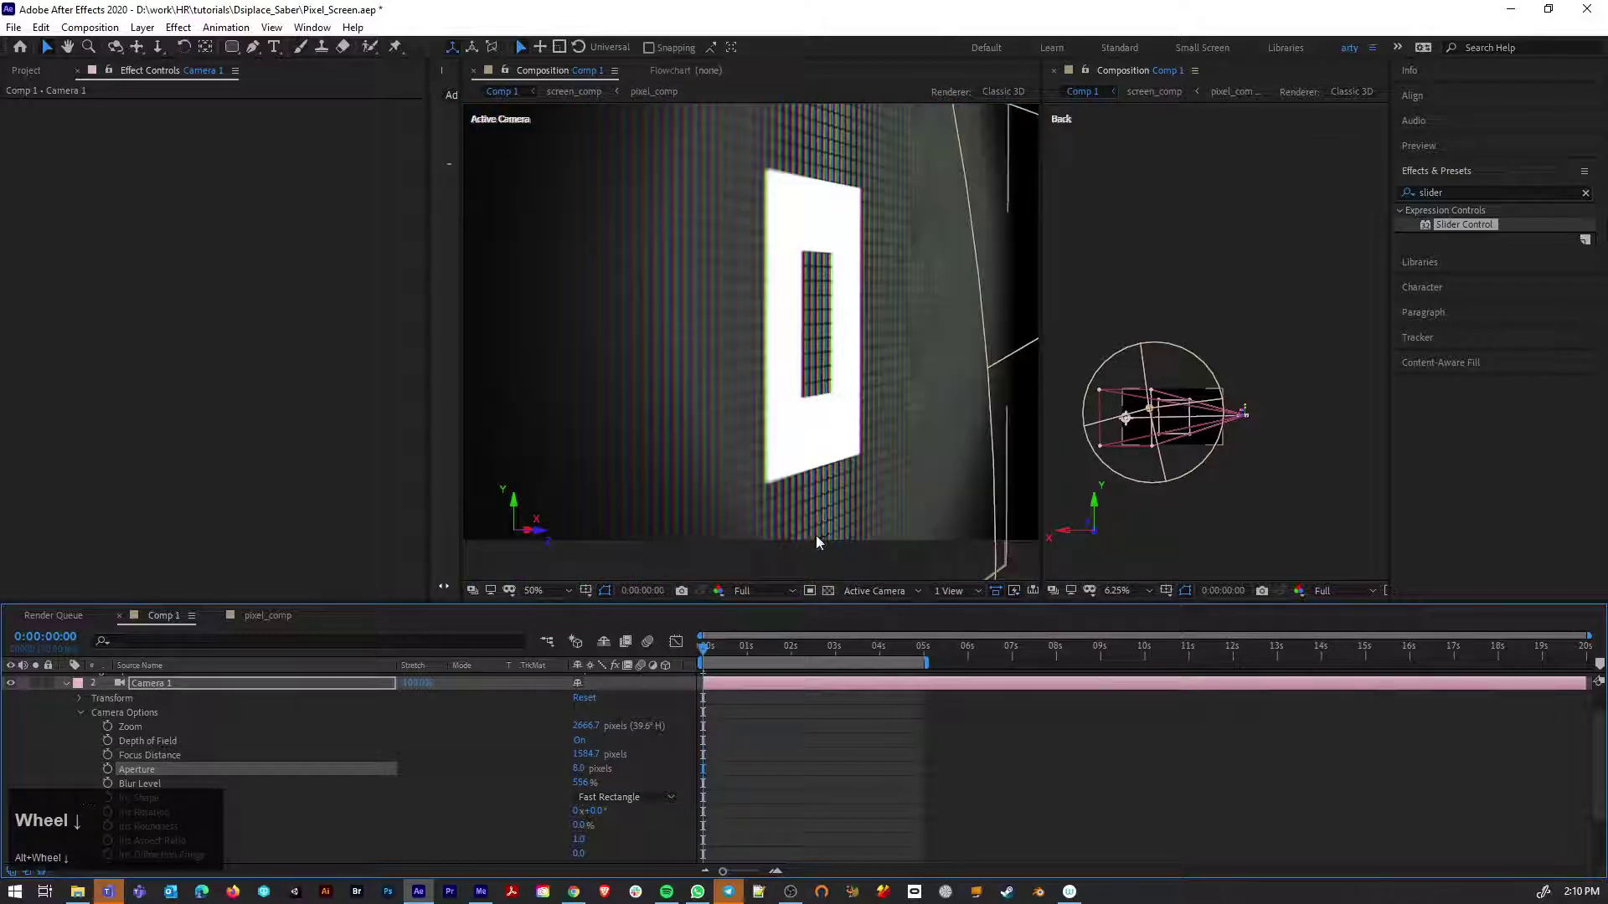
left_click_drag(705, 652, 586, 785)
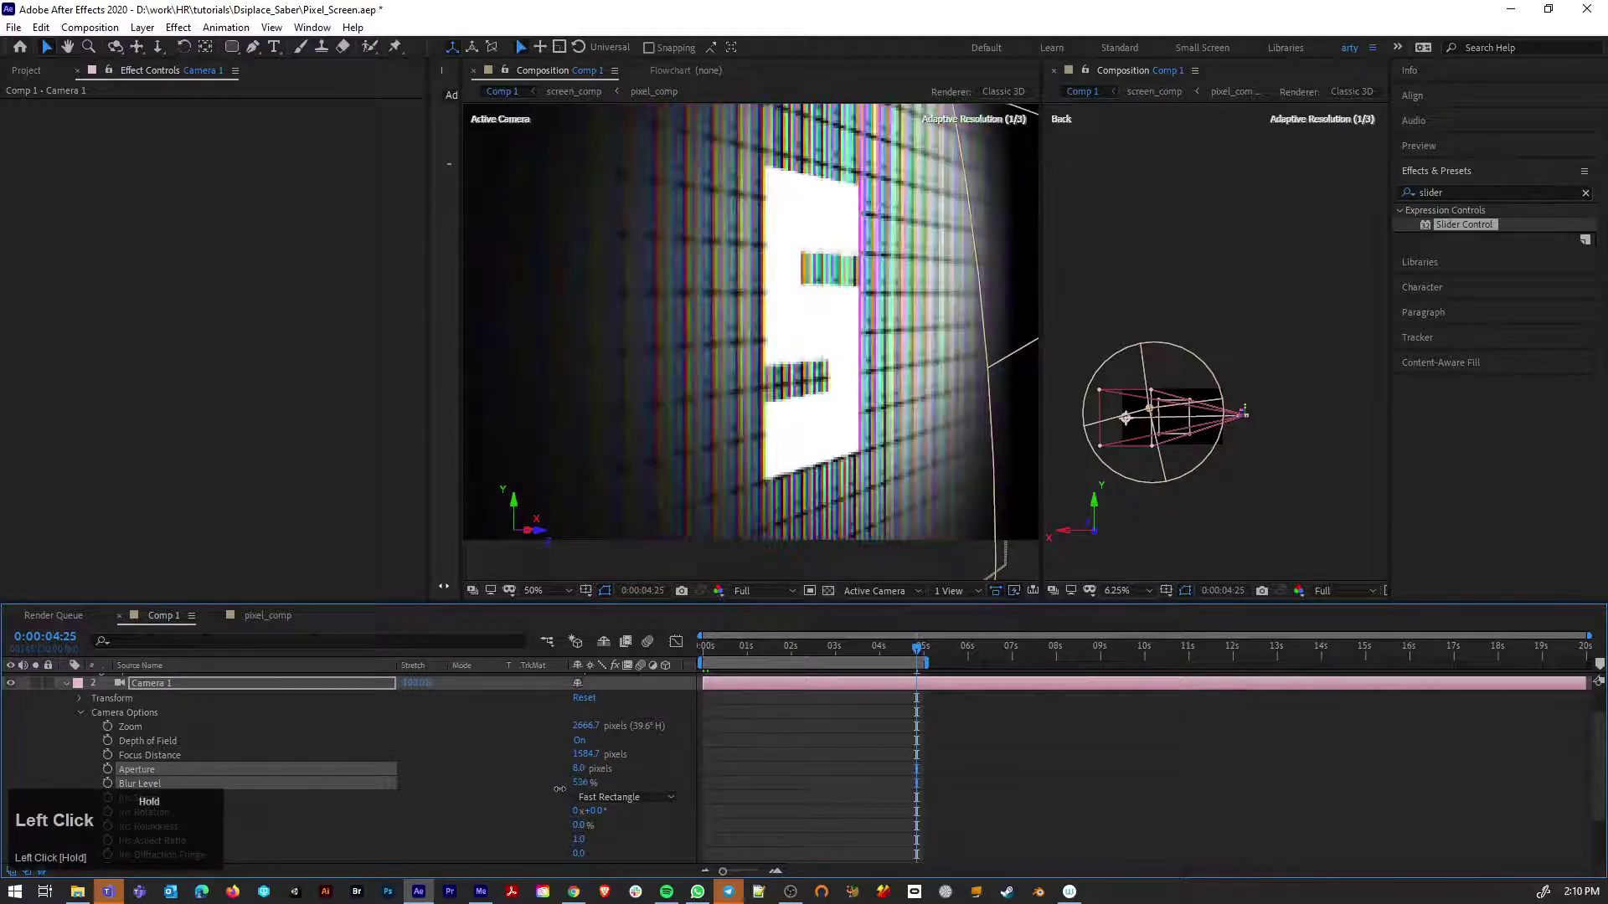
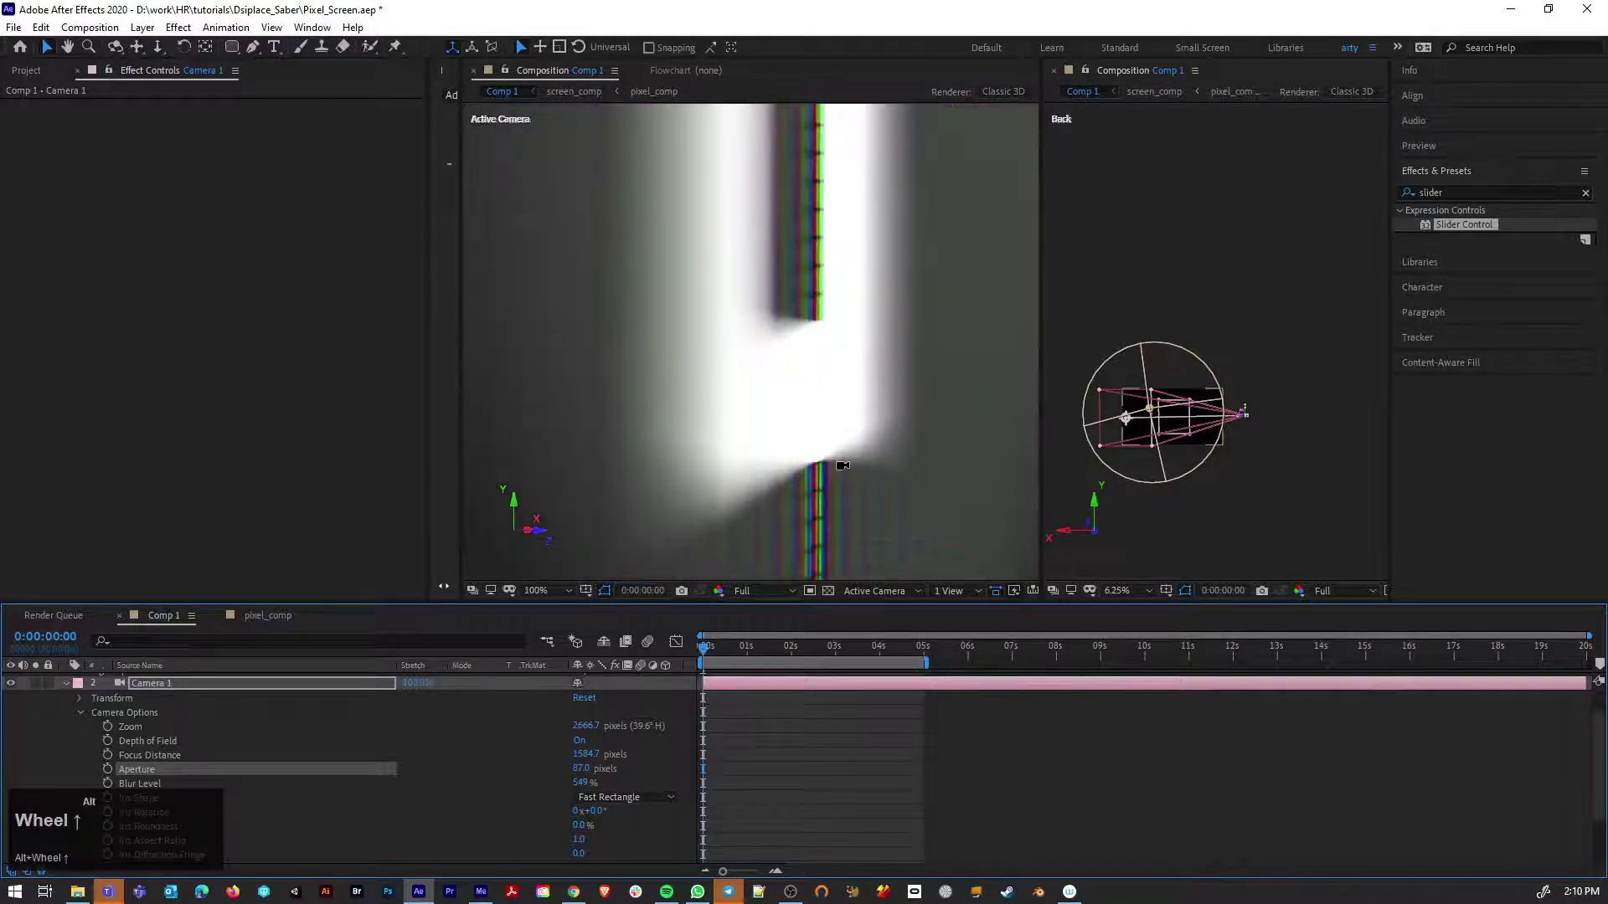
scroll("down", 3)
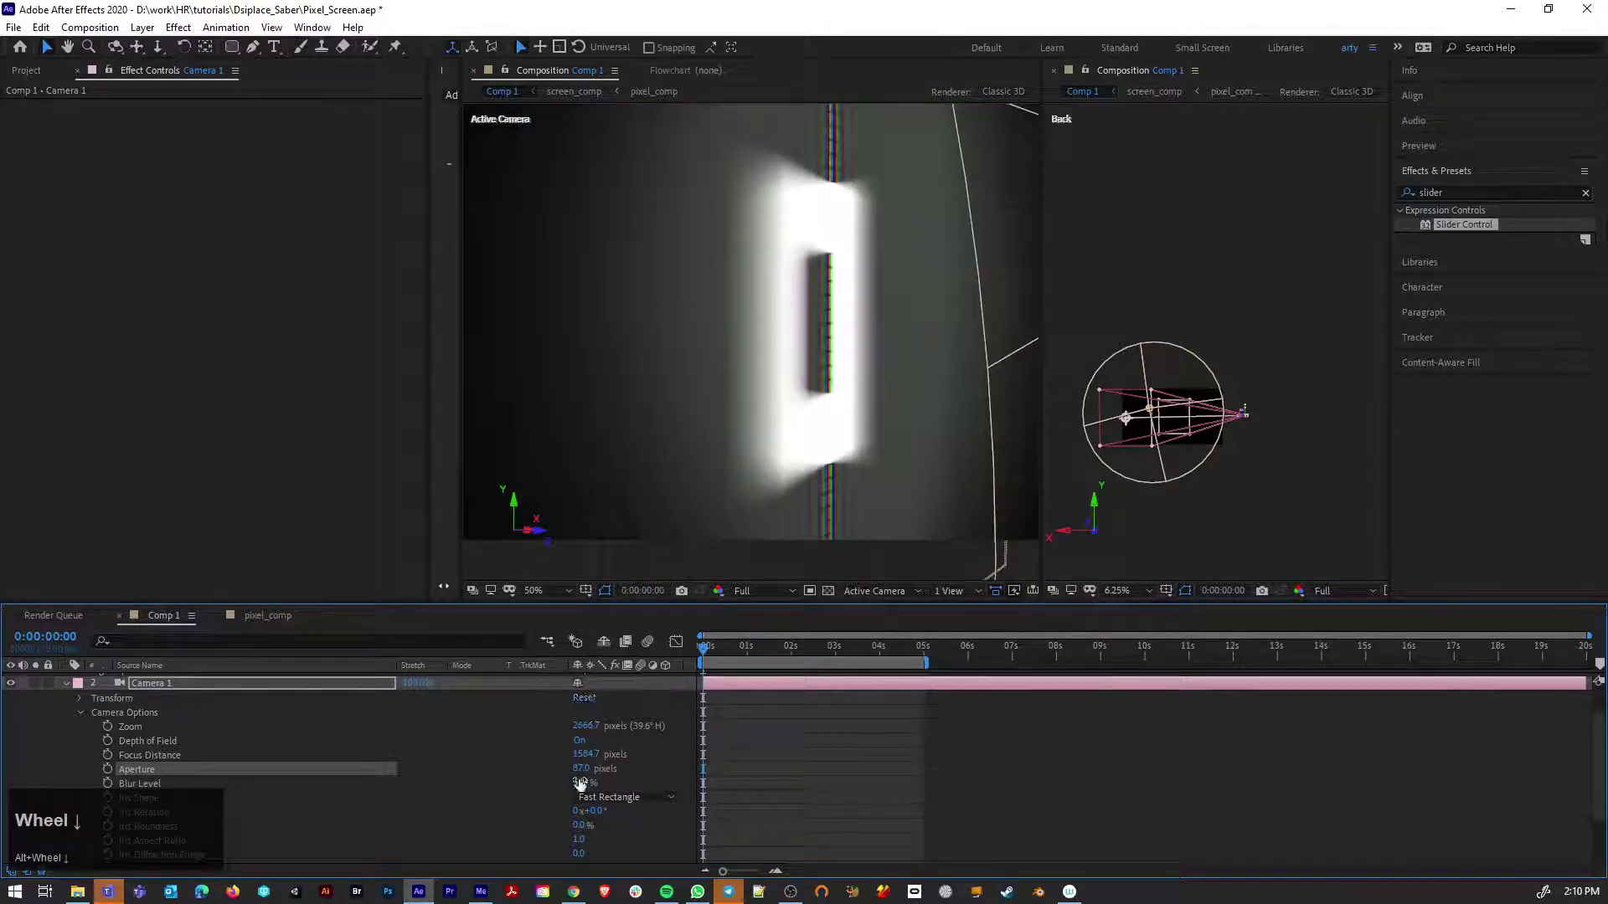
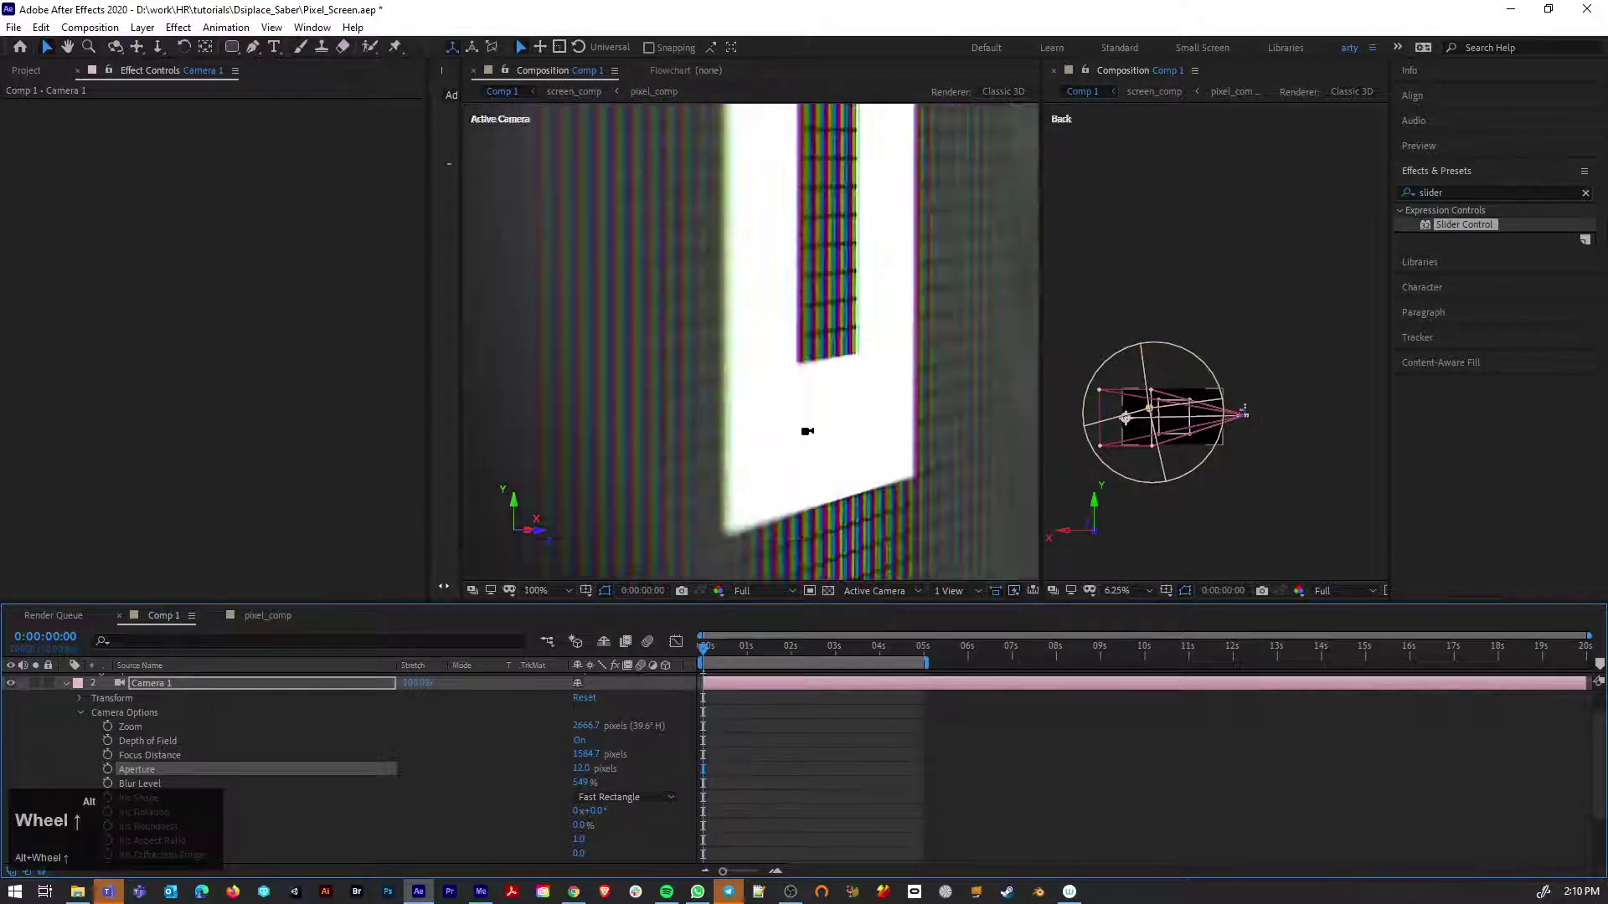
scroll("down", 3)
scroll("up", 3)
scroll("down", 3)
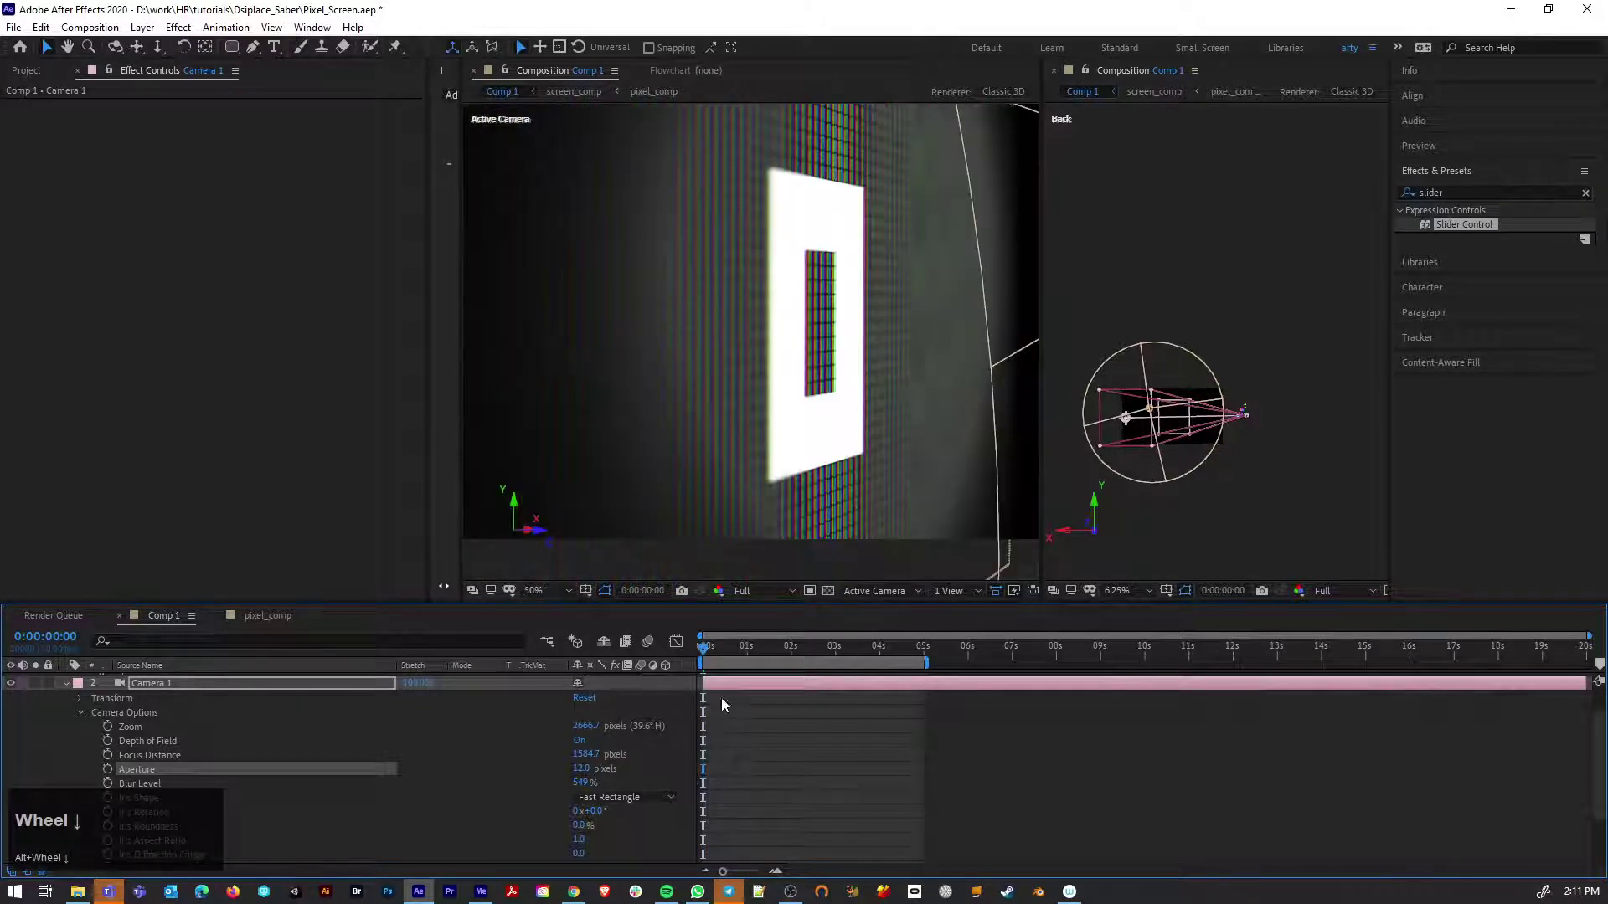
Enable Position and Point of Interest stopwatches on Camera 1 and set a head-on pose near two seconds
left_click_drag(711, 653, 113, 760)
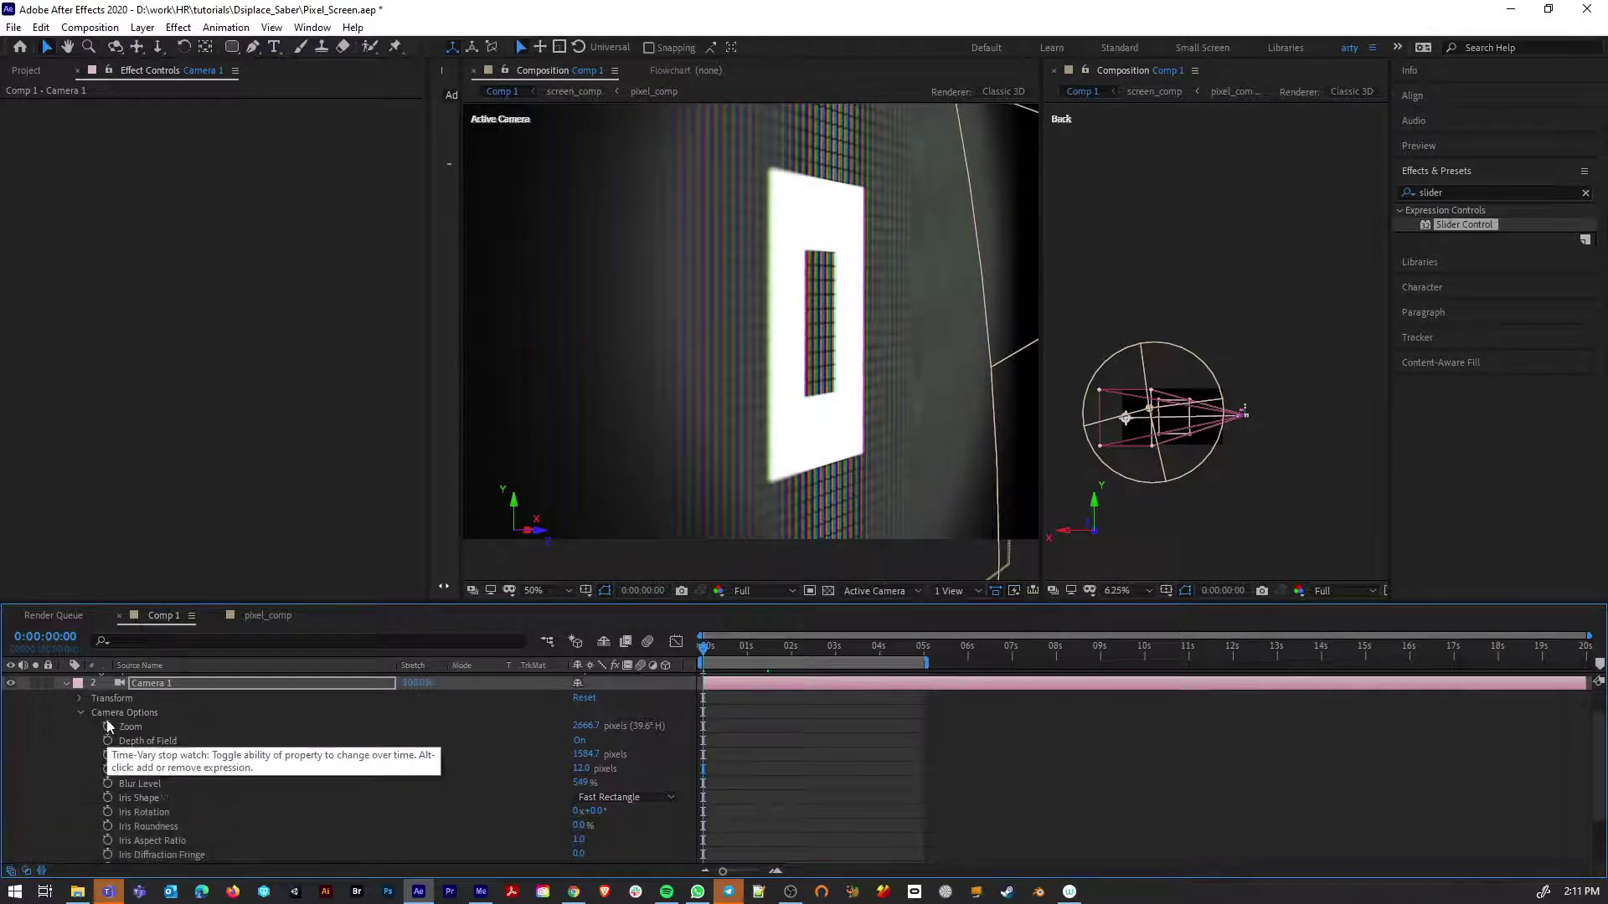
left_click(85, 702)
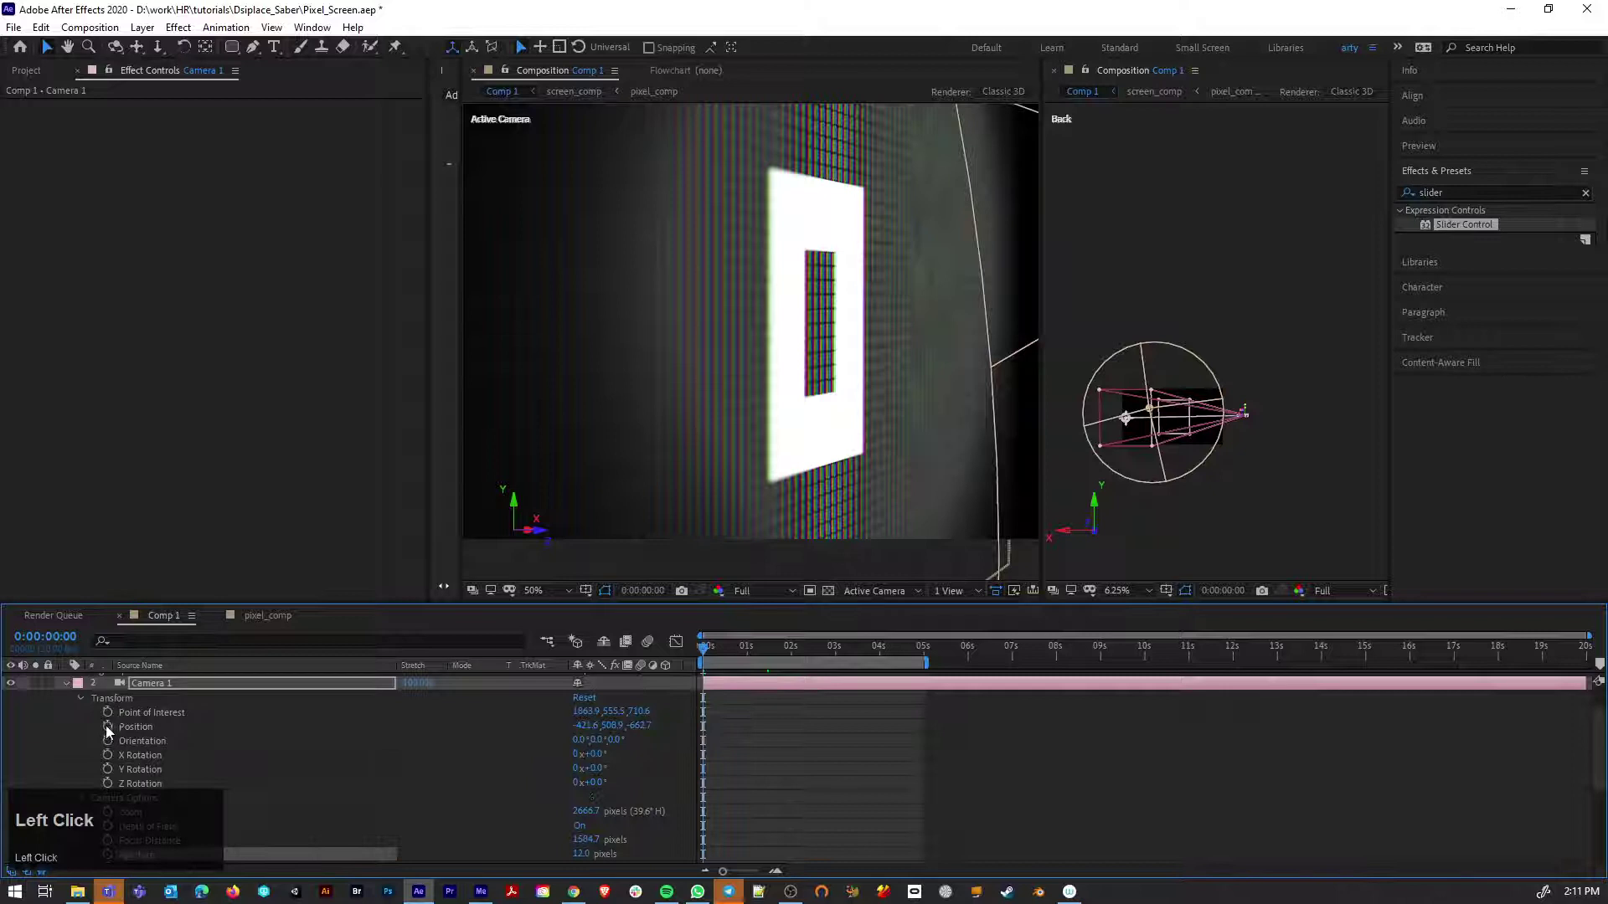
scroll("down", 3)
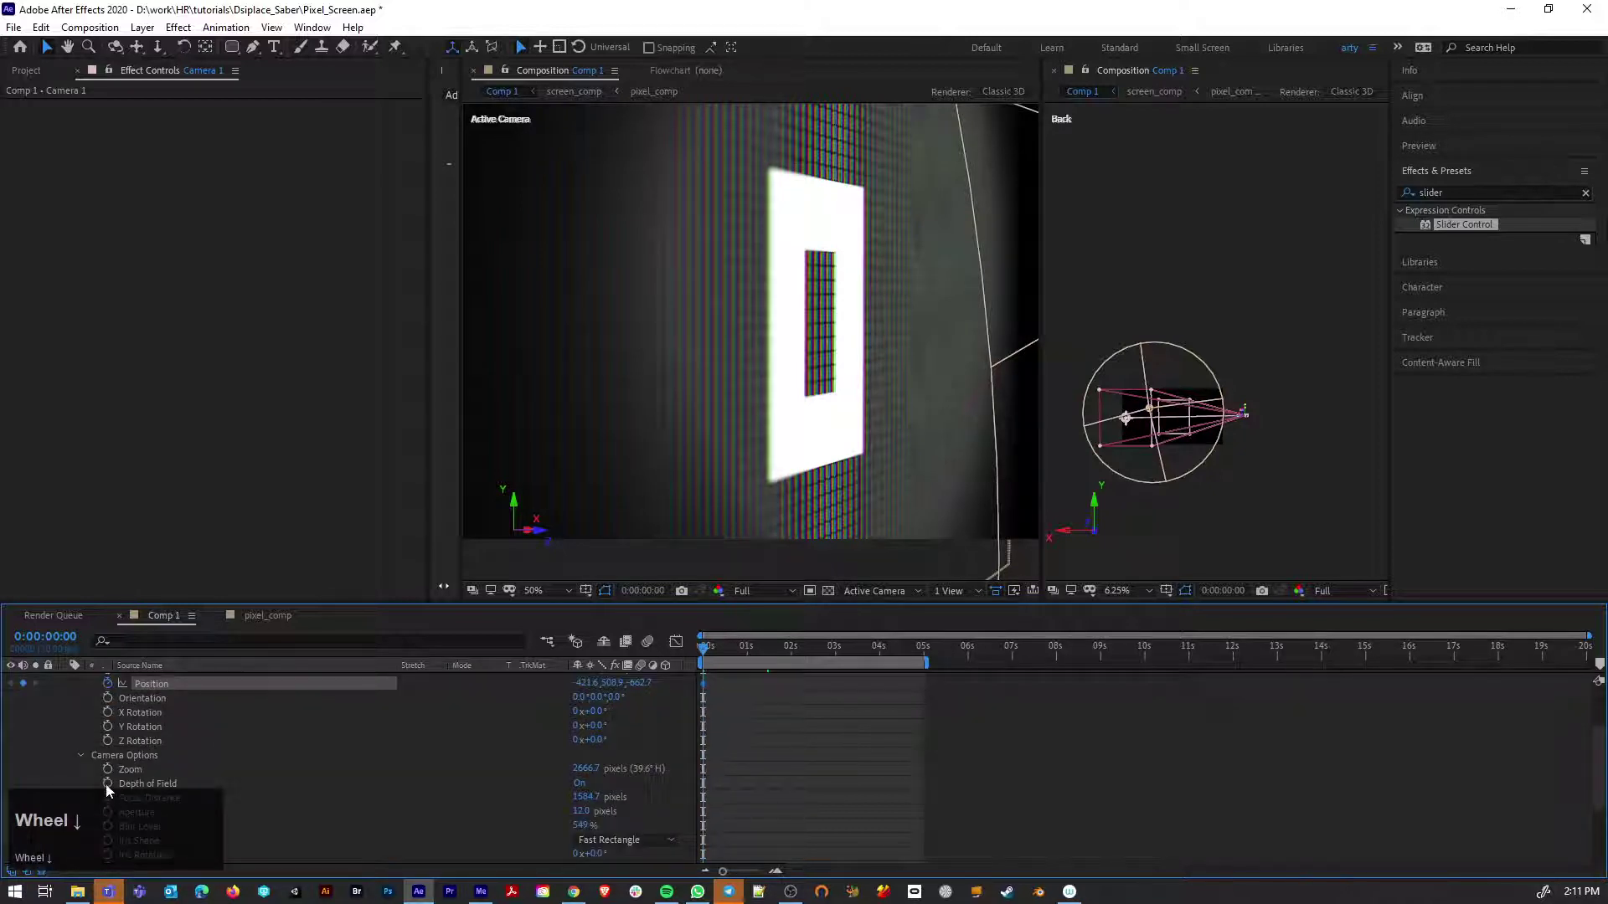
left_click_drag(117, 802, 586, 702)
scroll("up", 3)
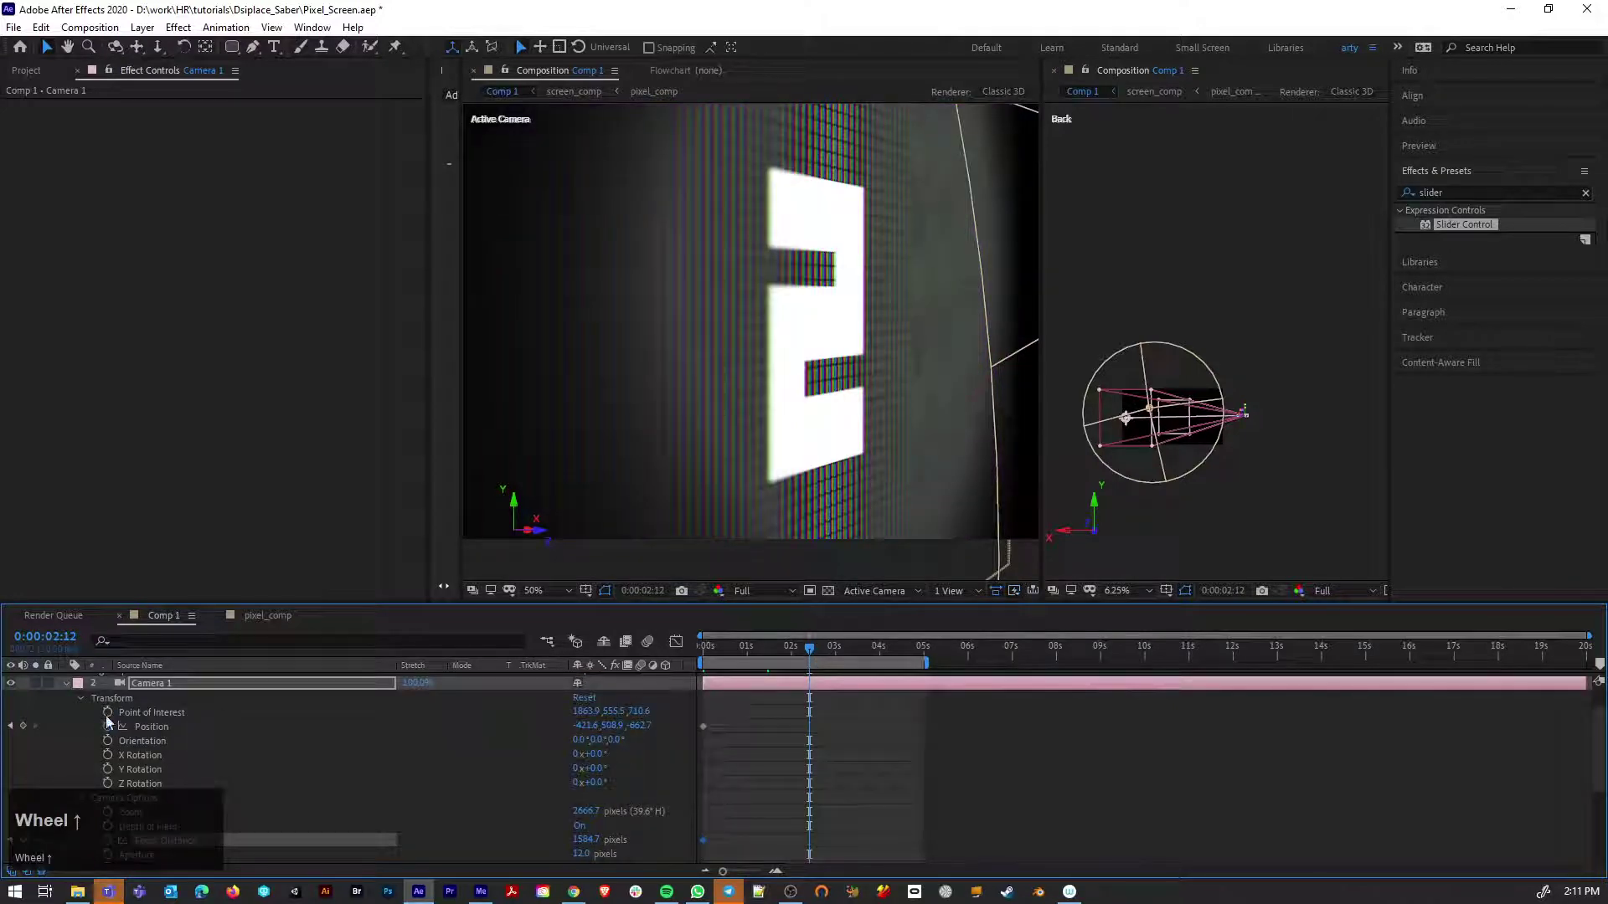
left_click_drag(114, 718, 813, 662)
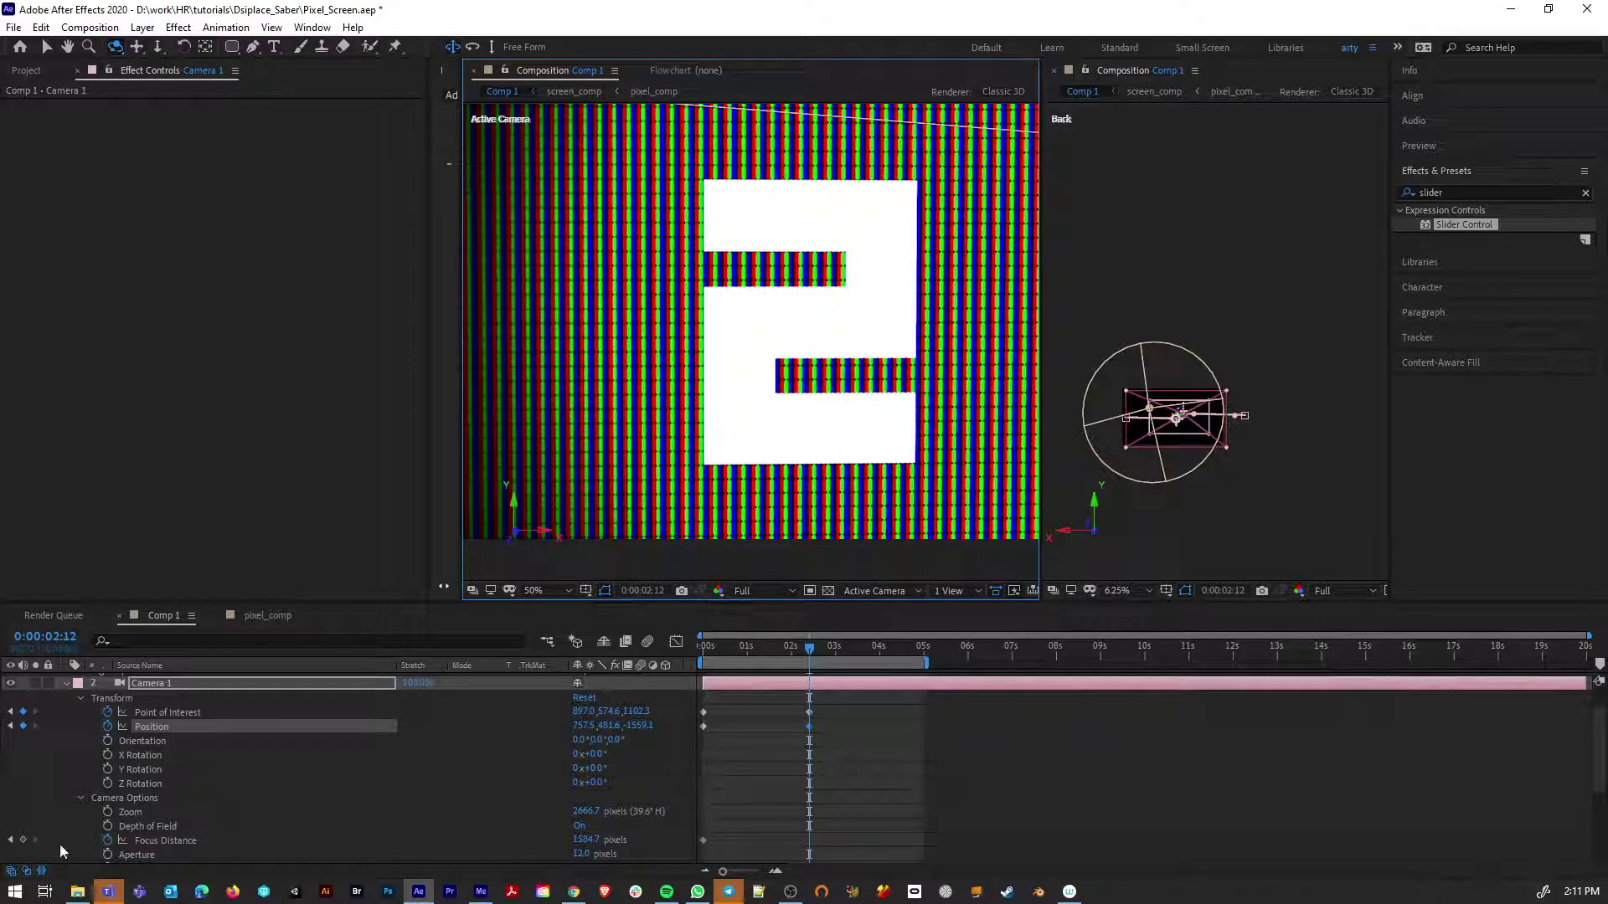
Set an angled camera pose at a later time and copy-paste keyframes to complete the move
left_click_drag(28, 848, 117, 758)
left_click_drag(29, 845, 926, 847)
left_click_drag(925, 848, 704, 844)
key("ctrl+c")
key("ctrl+v")
left_click(926, 655)
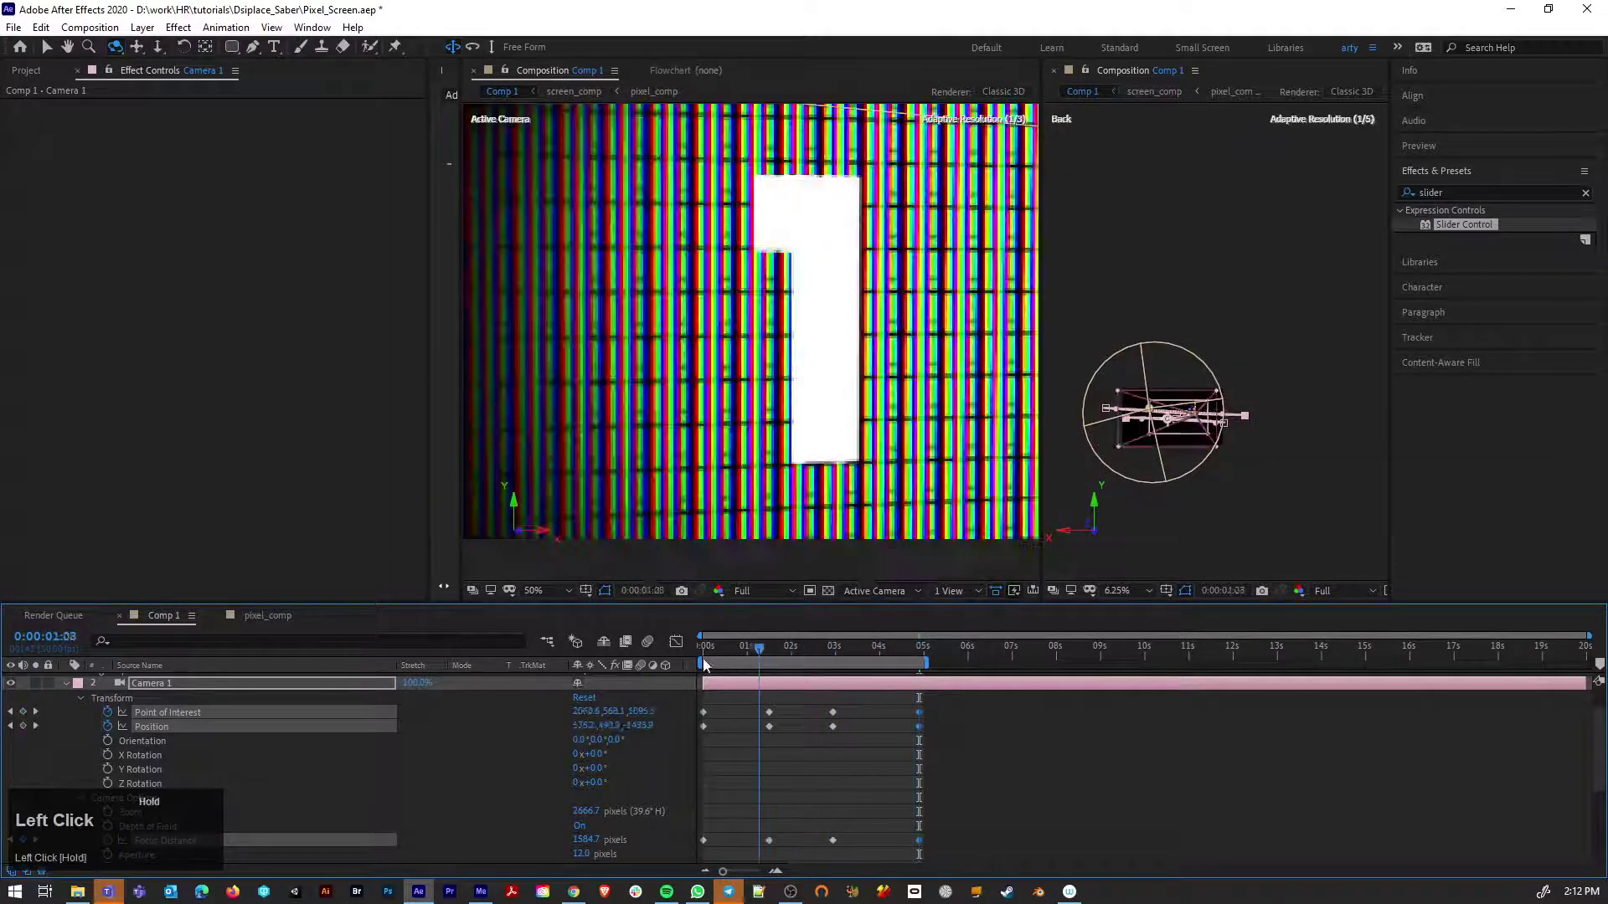
Preview the camera swinging from frontal to angled as the digits count
key("space")
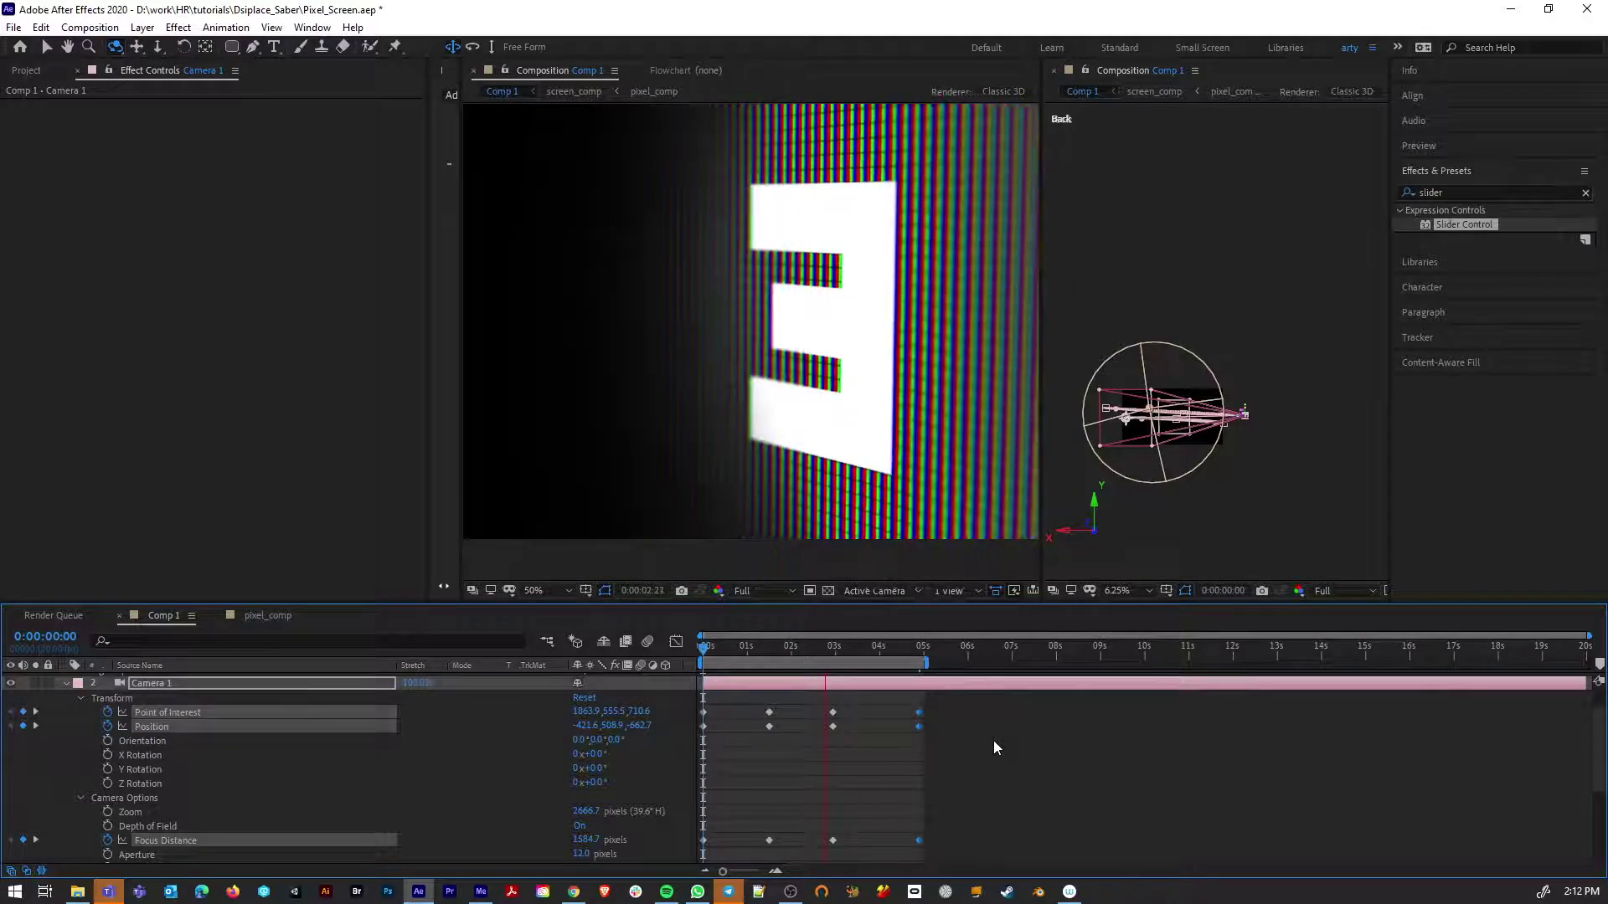
key("space")
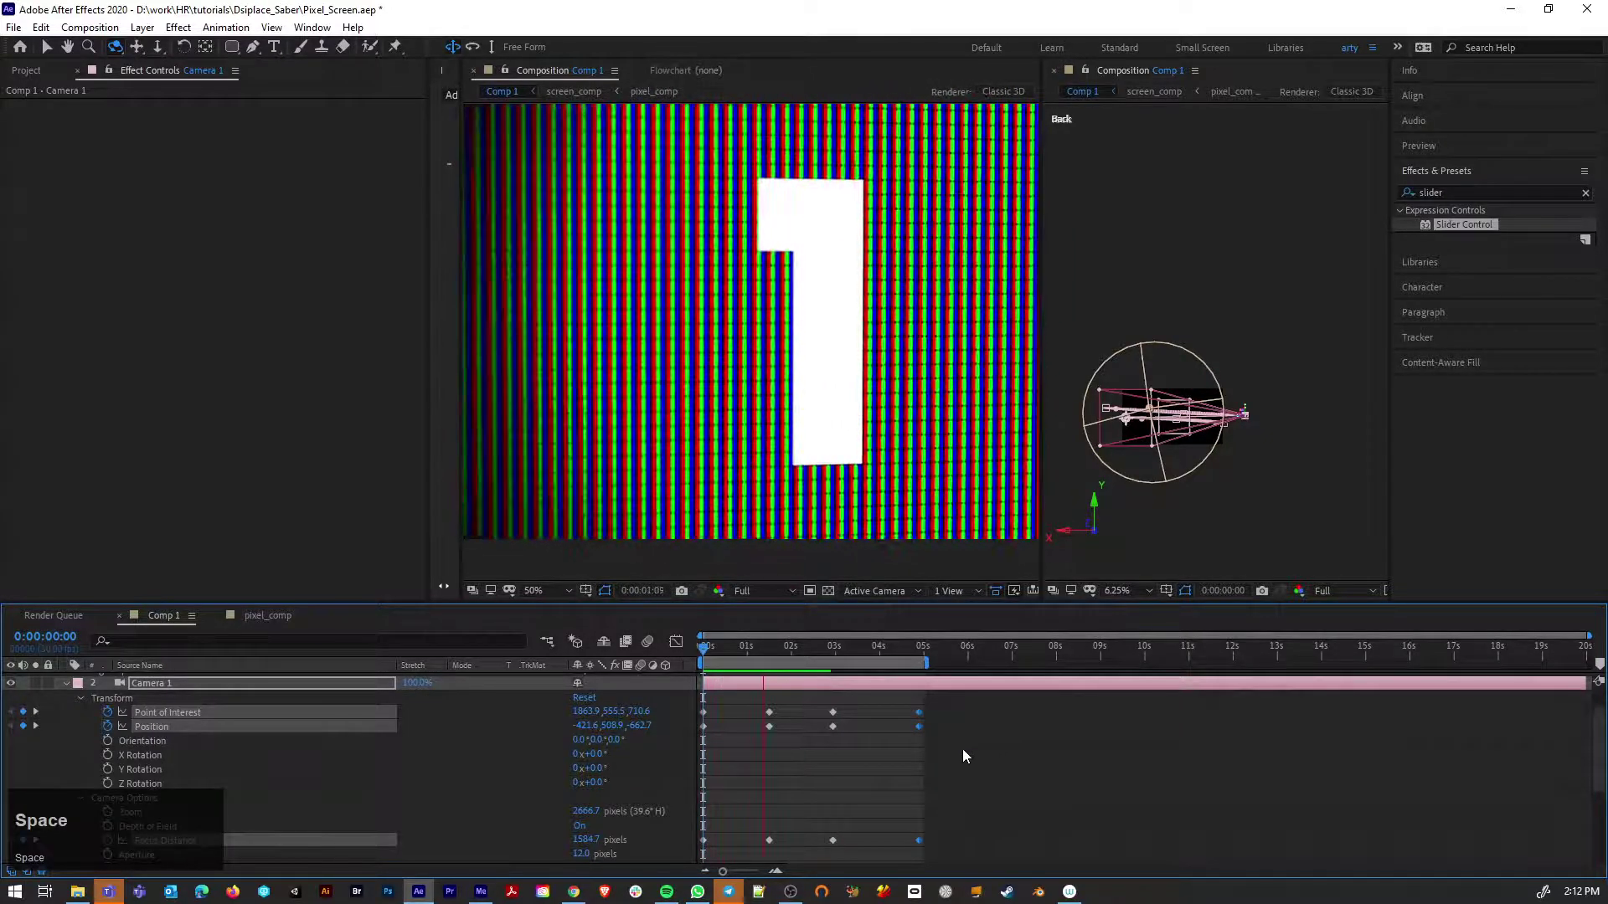
Inside screen_comp, duplicate the number text layer and set the copy's blend mode to Normal
scroll("up", 3)
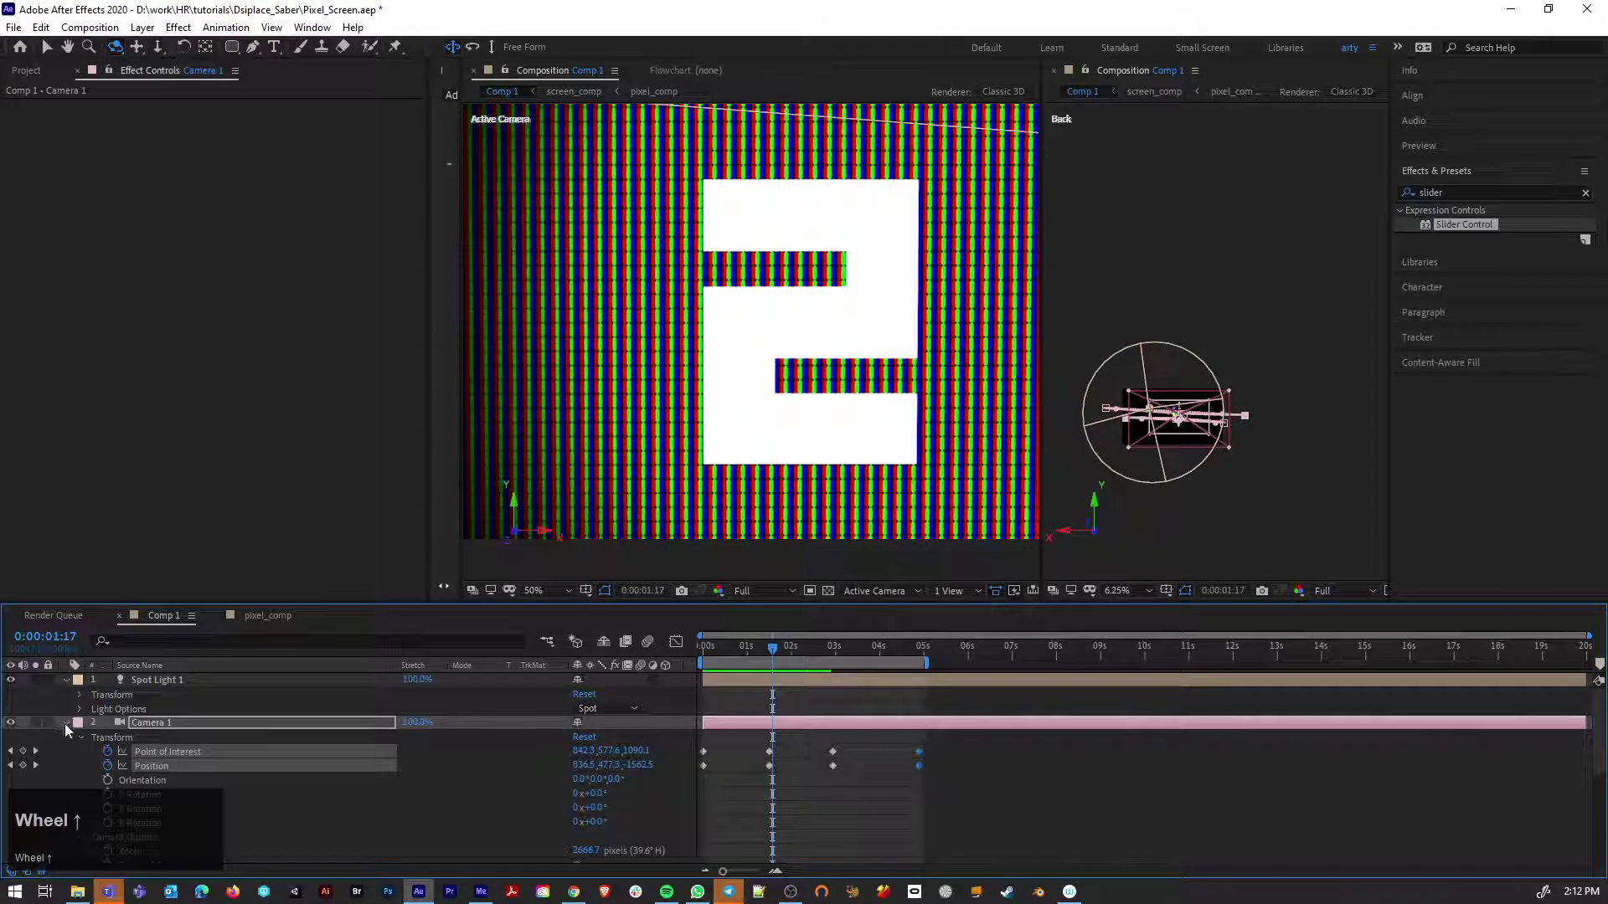
left_click(73, 730)
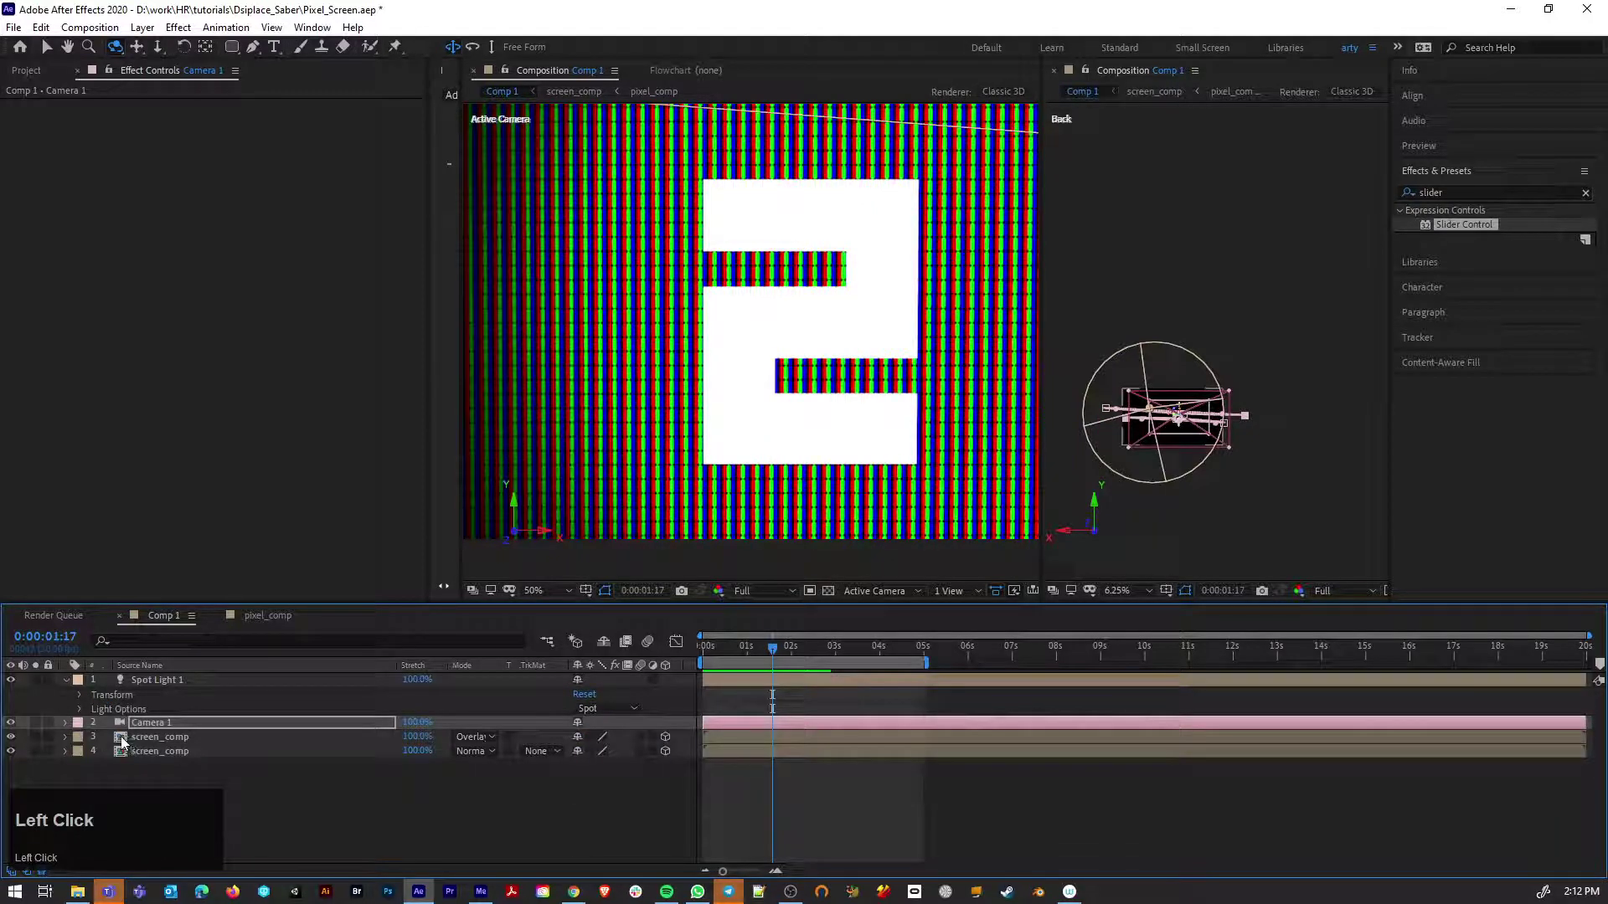
left_click(126, 742)
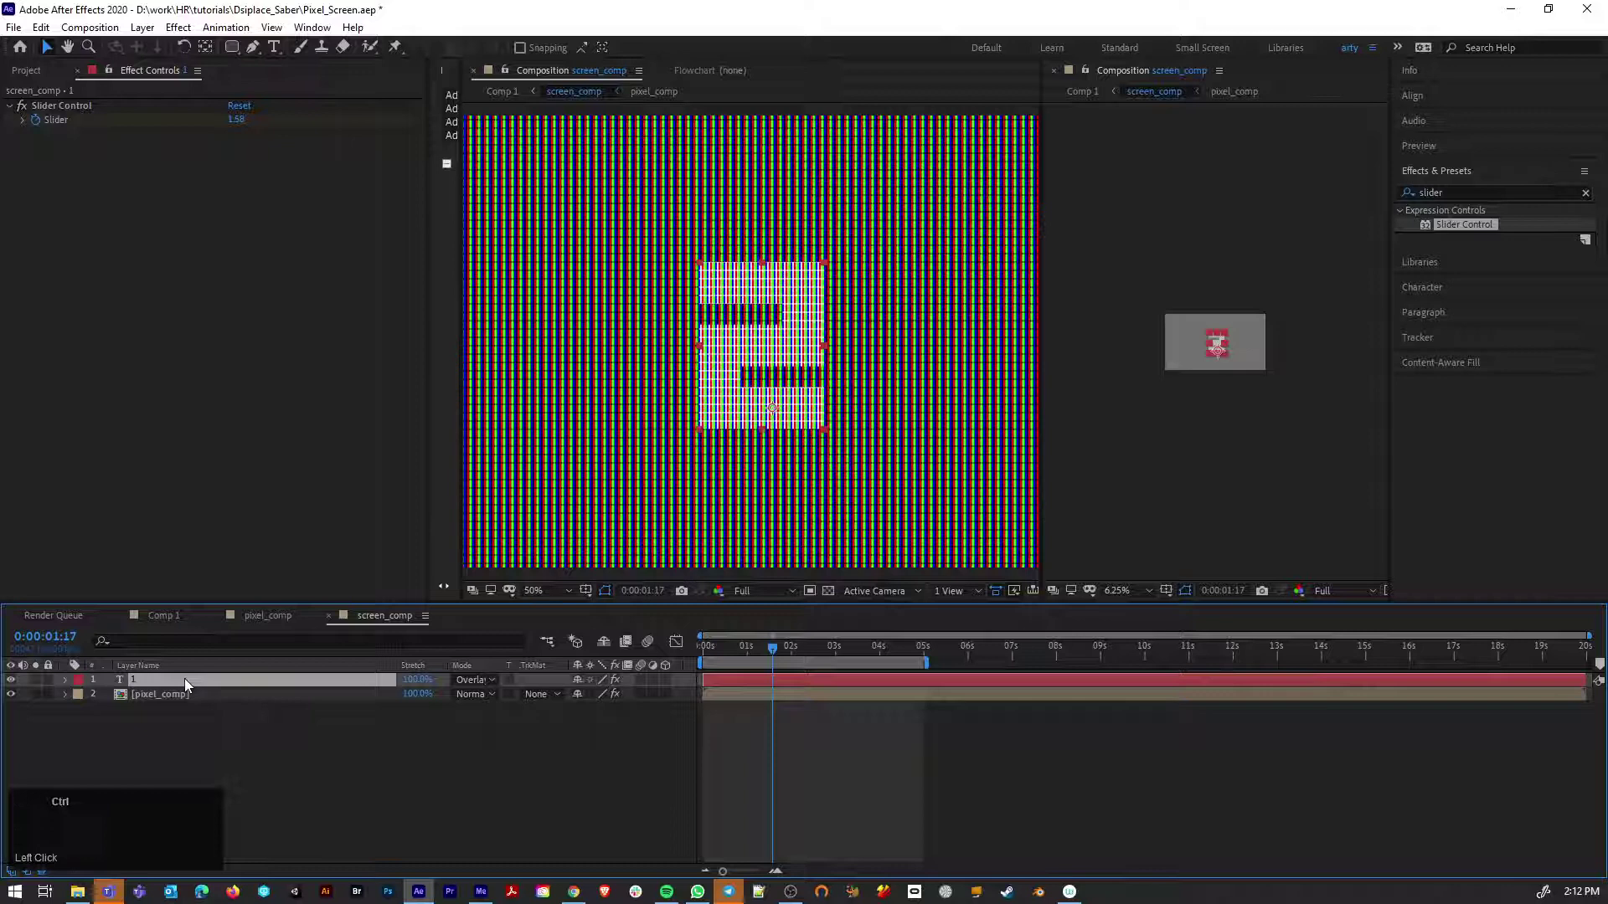
key("ctrl+c")
key("ctrl+v")
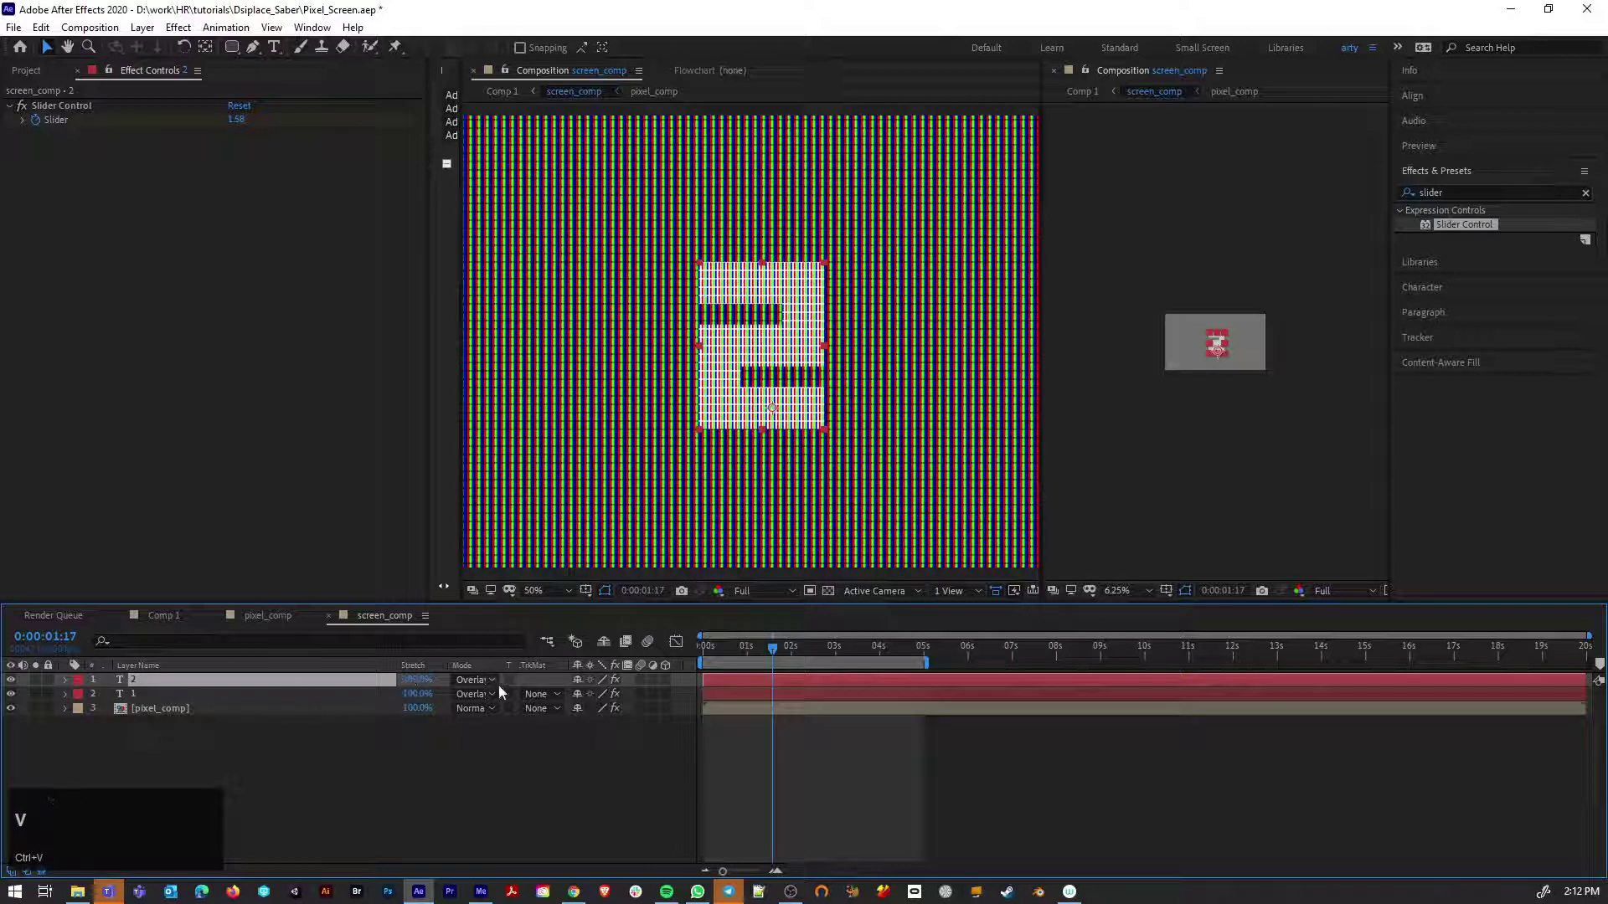
left_click(489, 688)
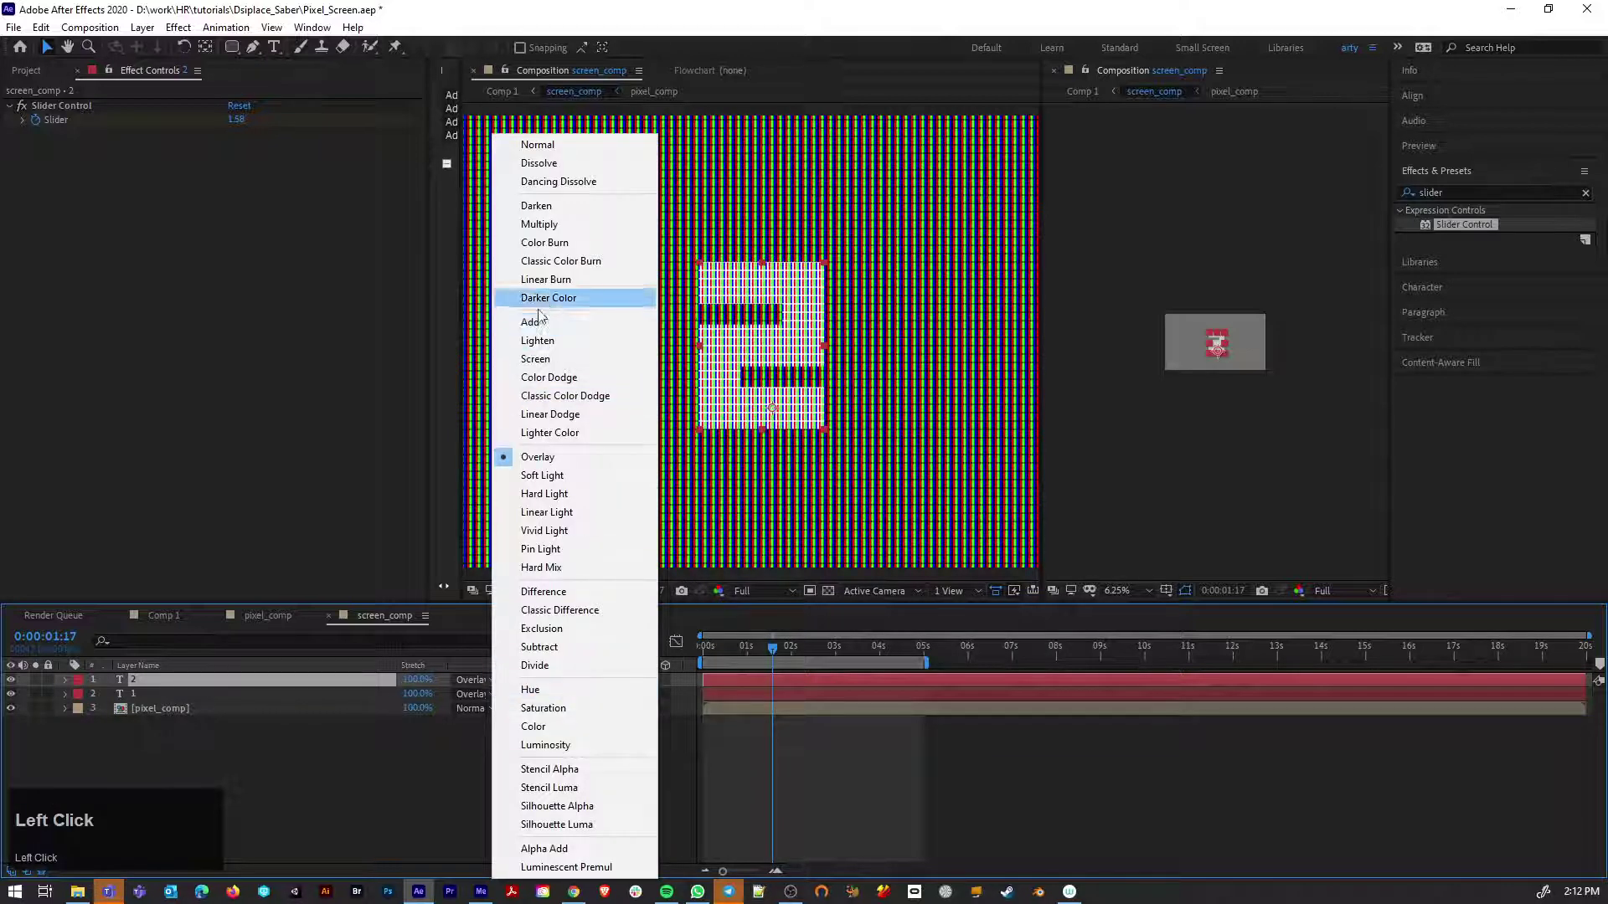
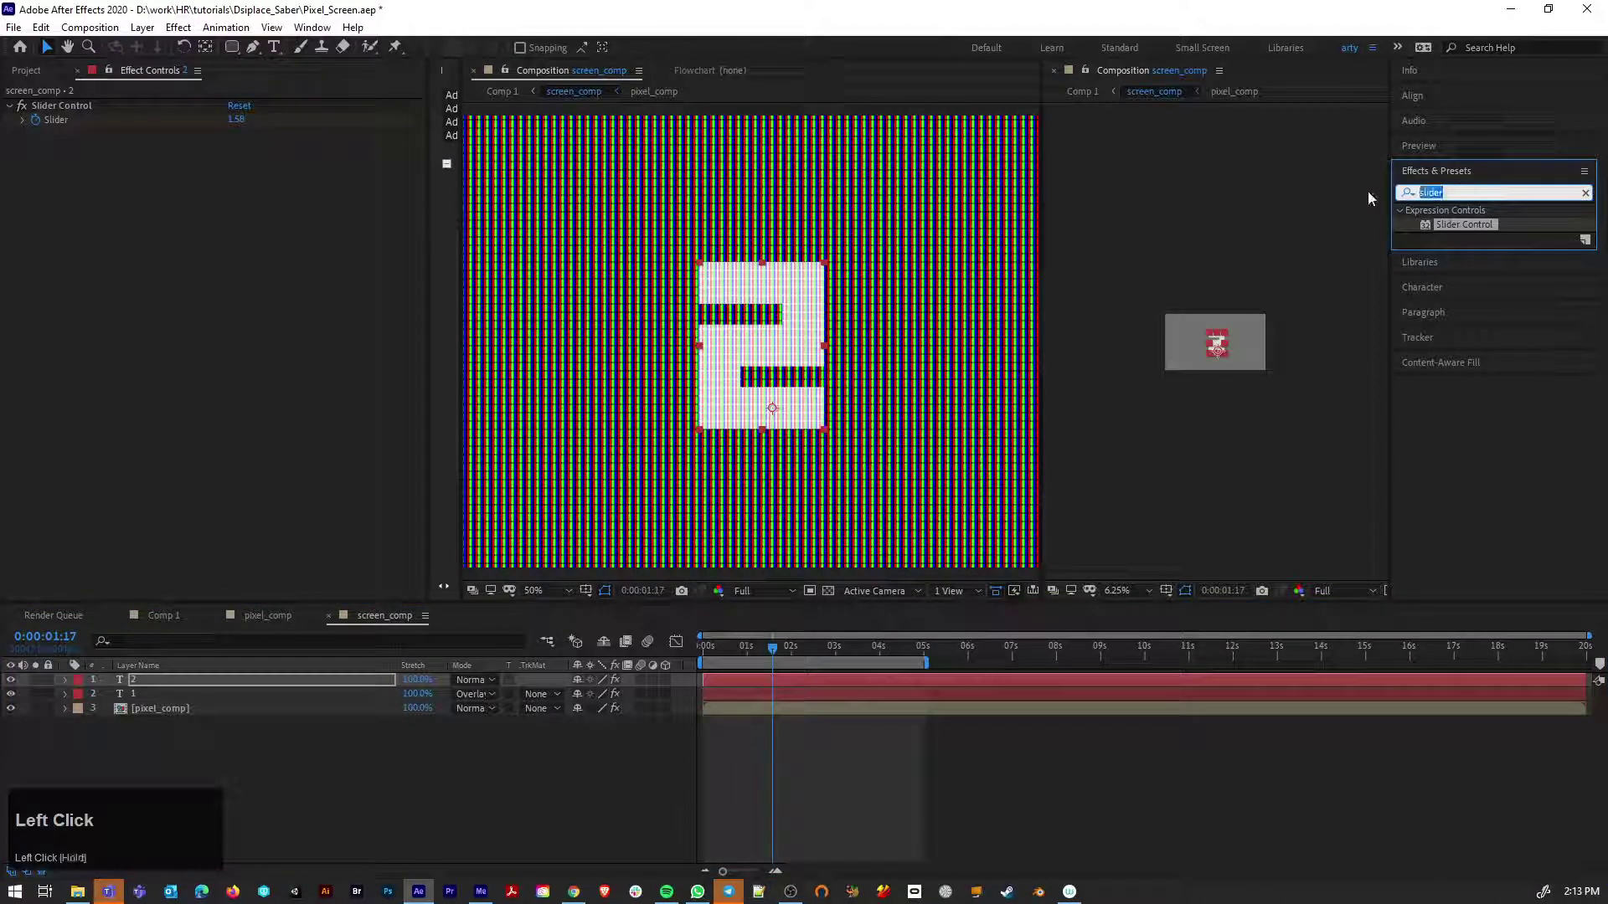
Apply Mosaic to the copied number with 192 horizontal and 108 vertical blocks
type("mosia")
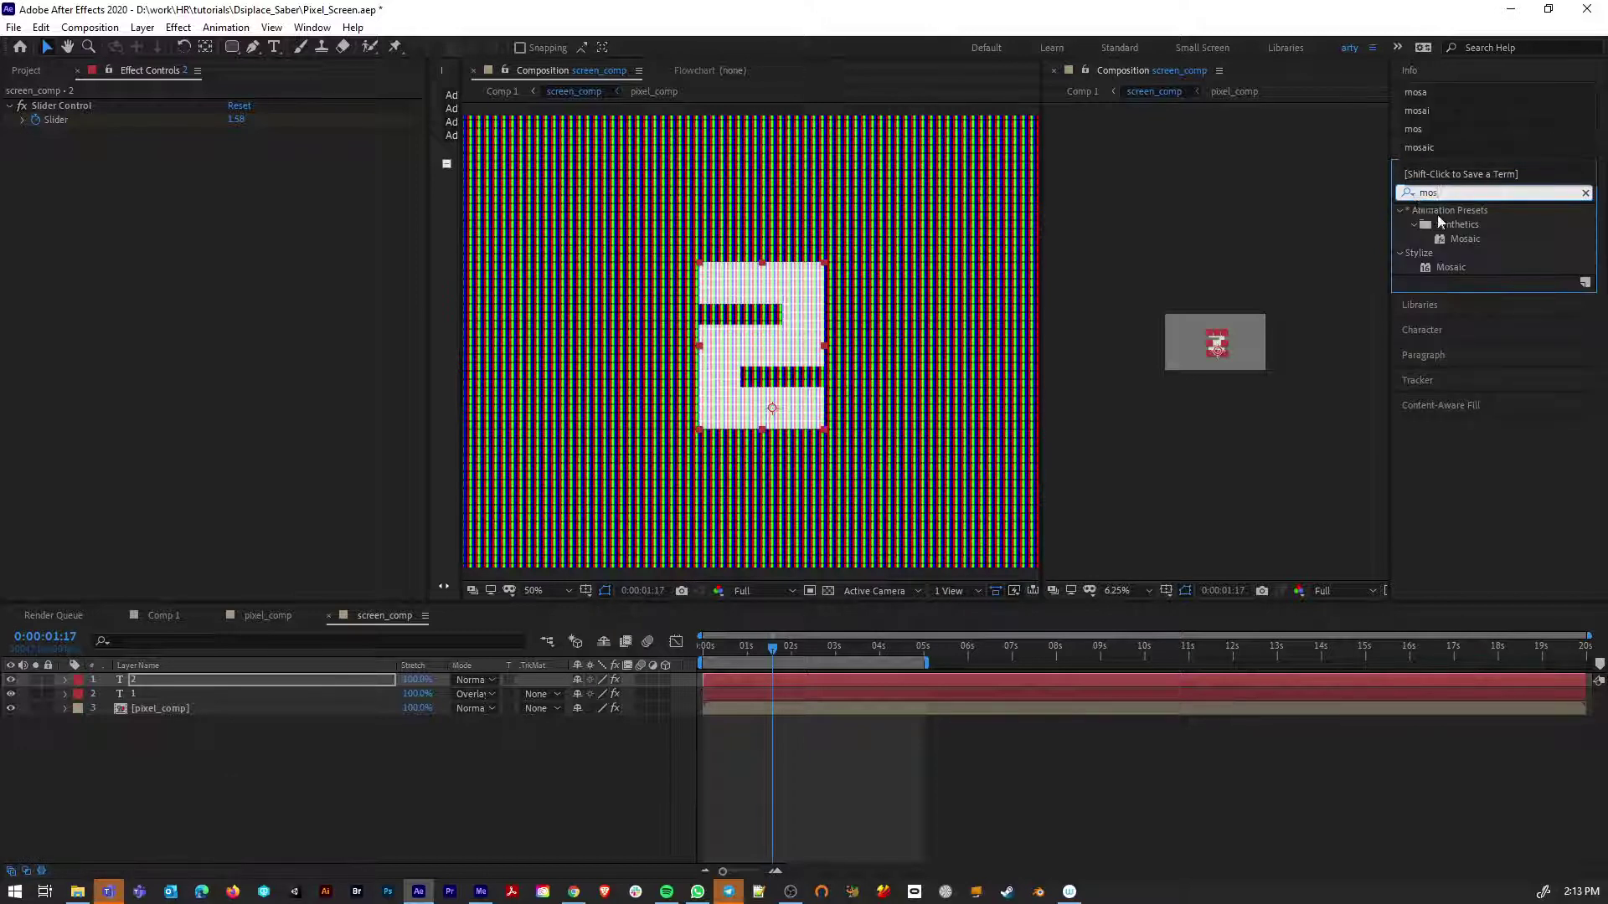
left_click(1434, 277)
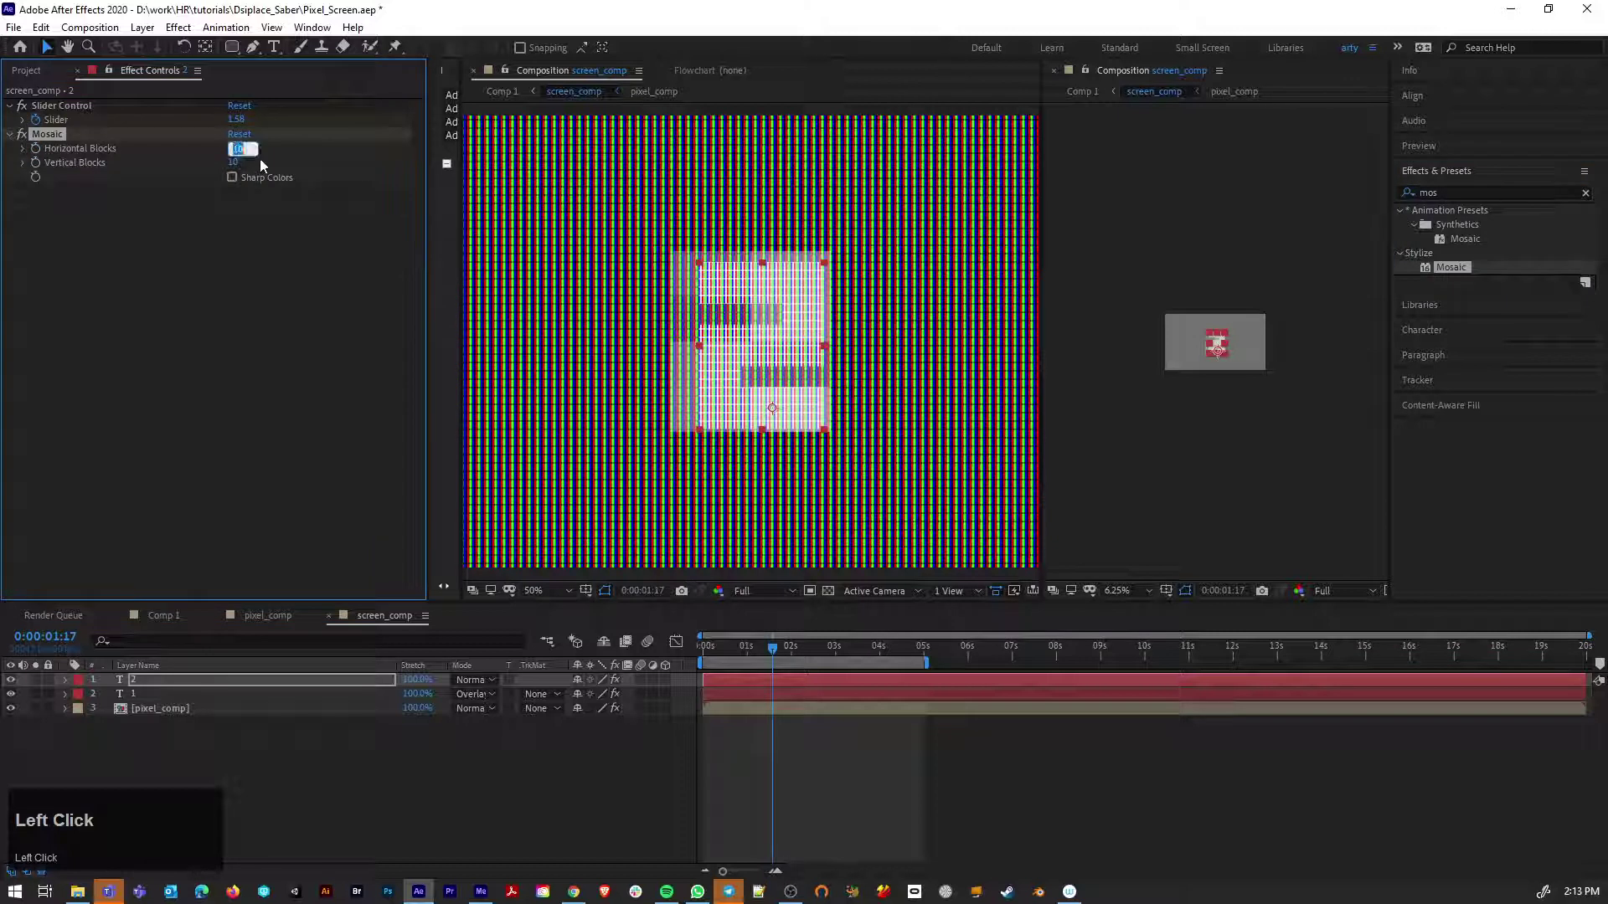
type("1920")
key("Return")
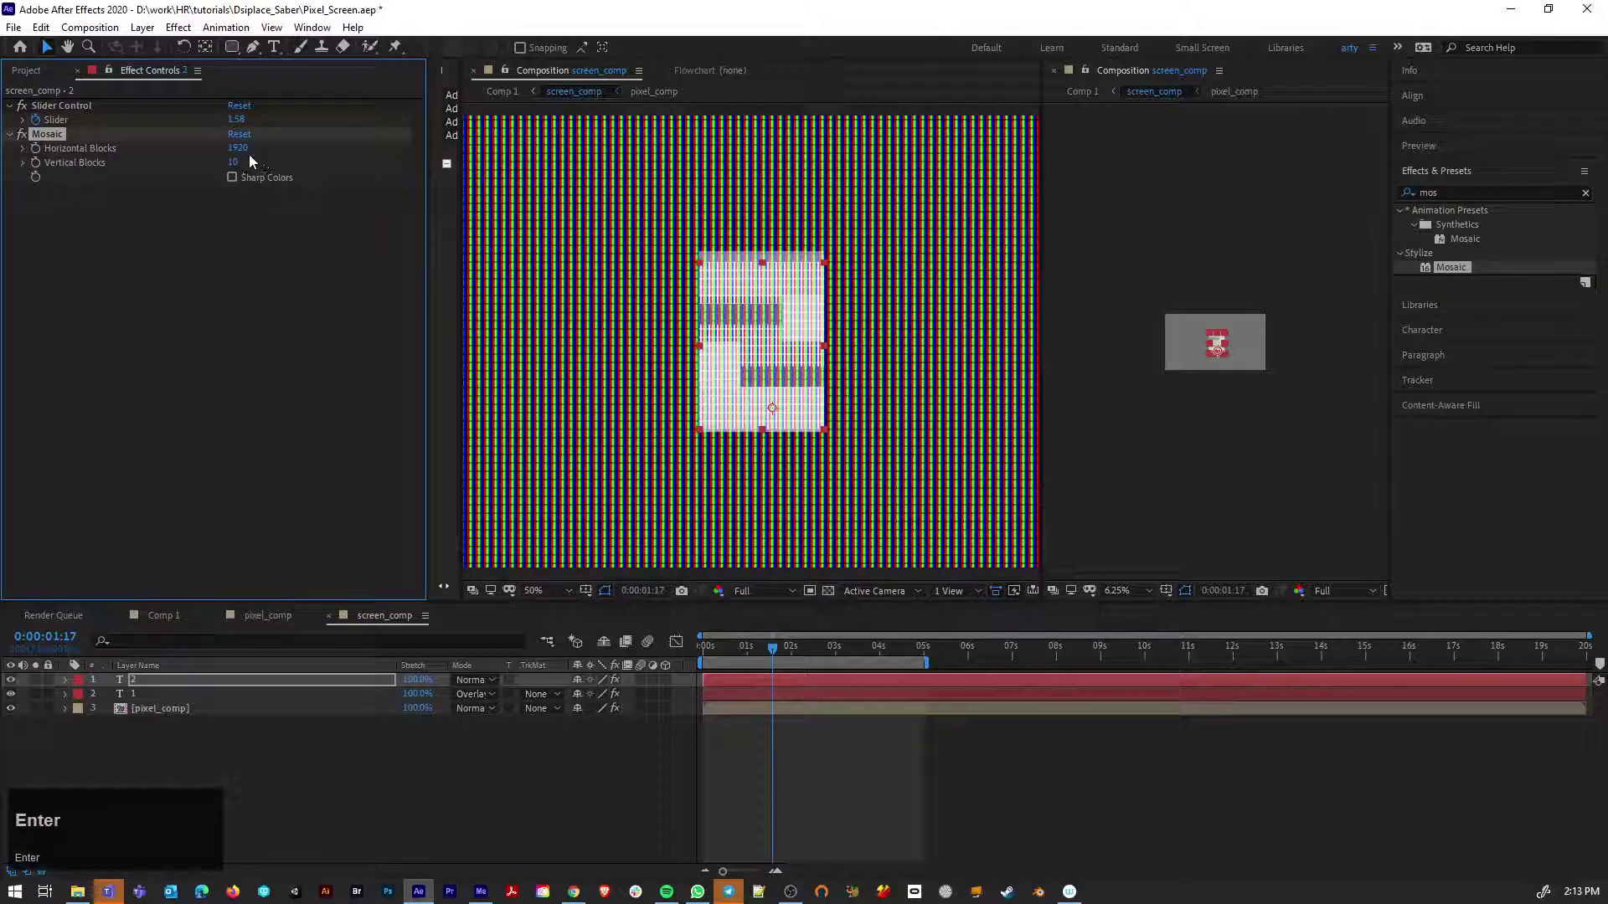
left_click(236, 159)
type("10280")
left_click(238, 278)
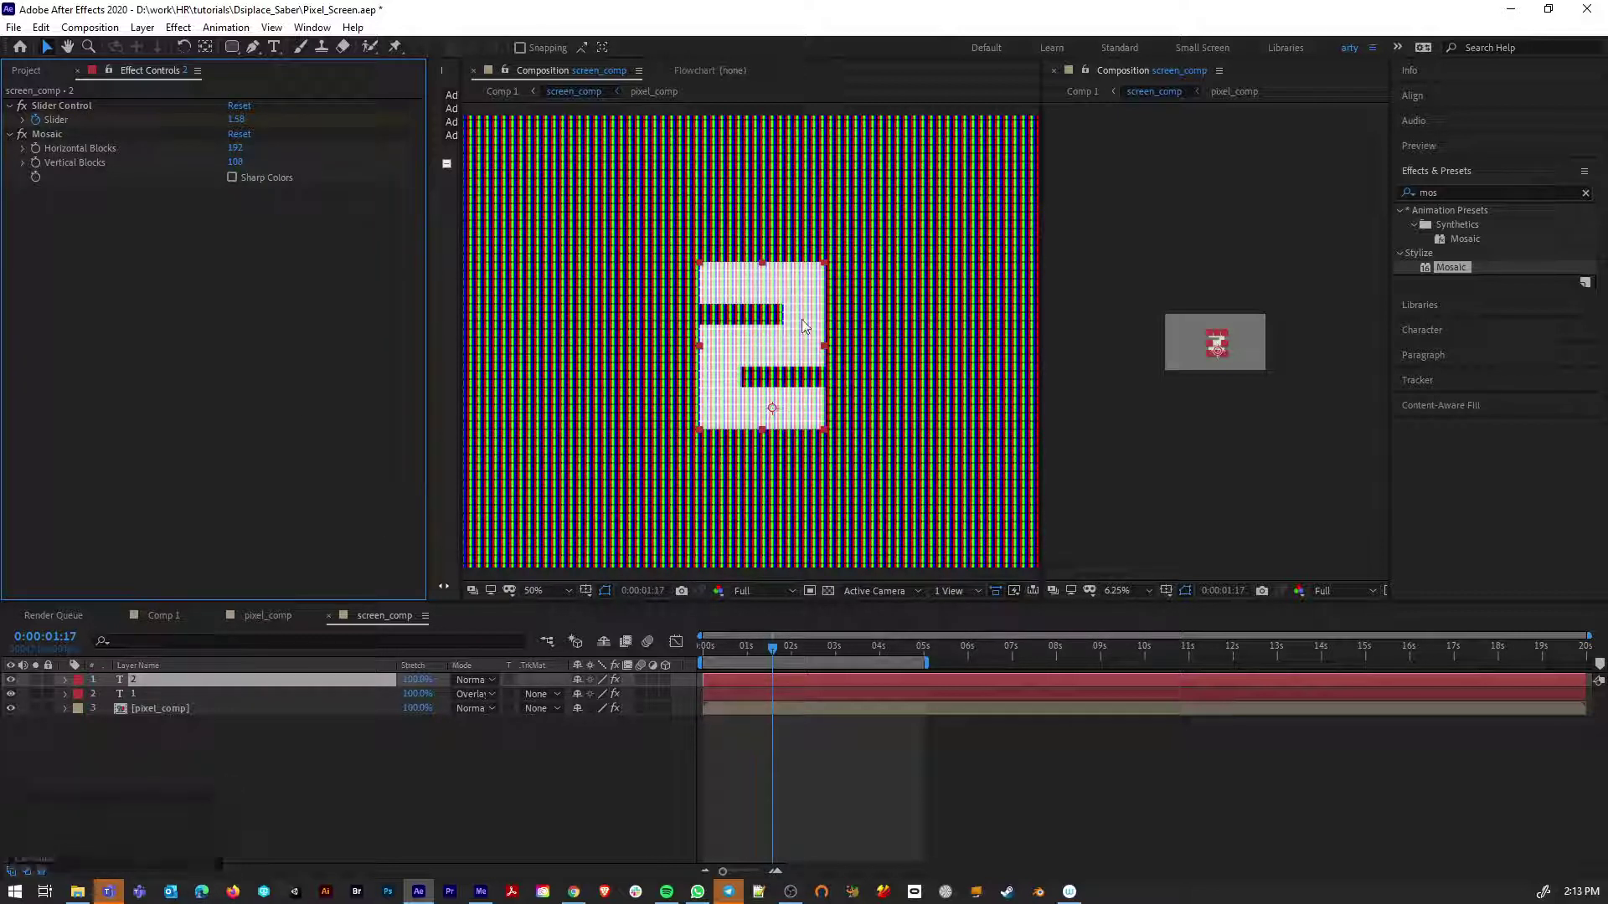
Change the number's font to Paralucent Condensed Extra Light and return to Comp 1
left_click(810, 326)
key("t")
type("tt")
left_click(277, 51)
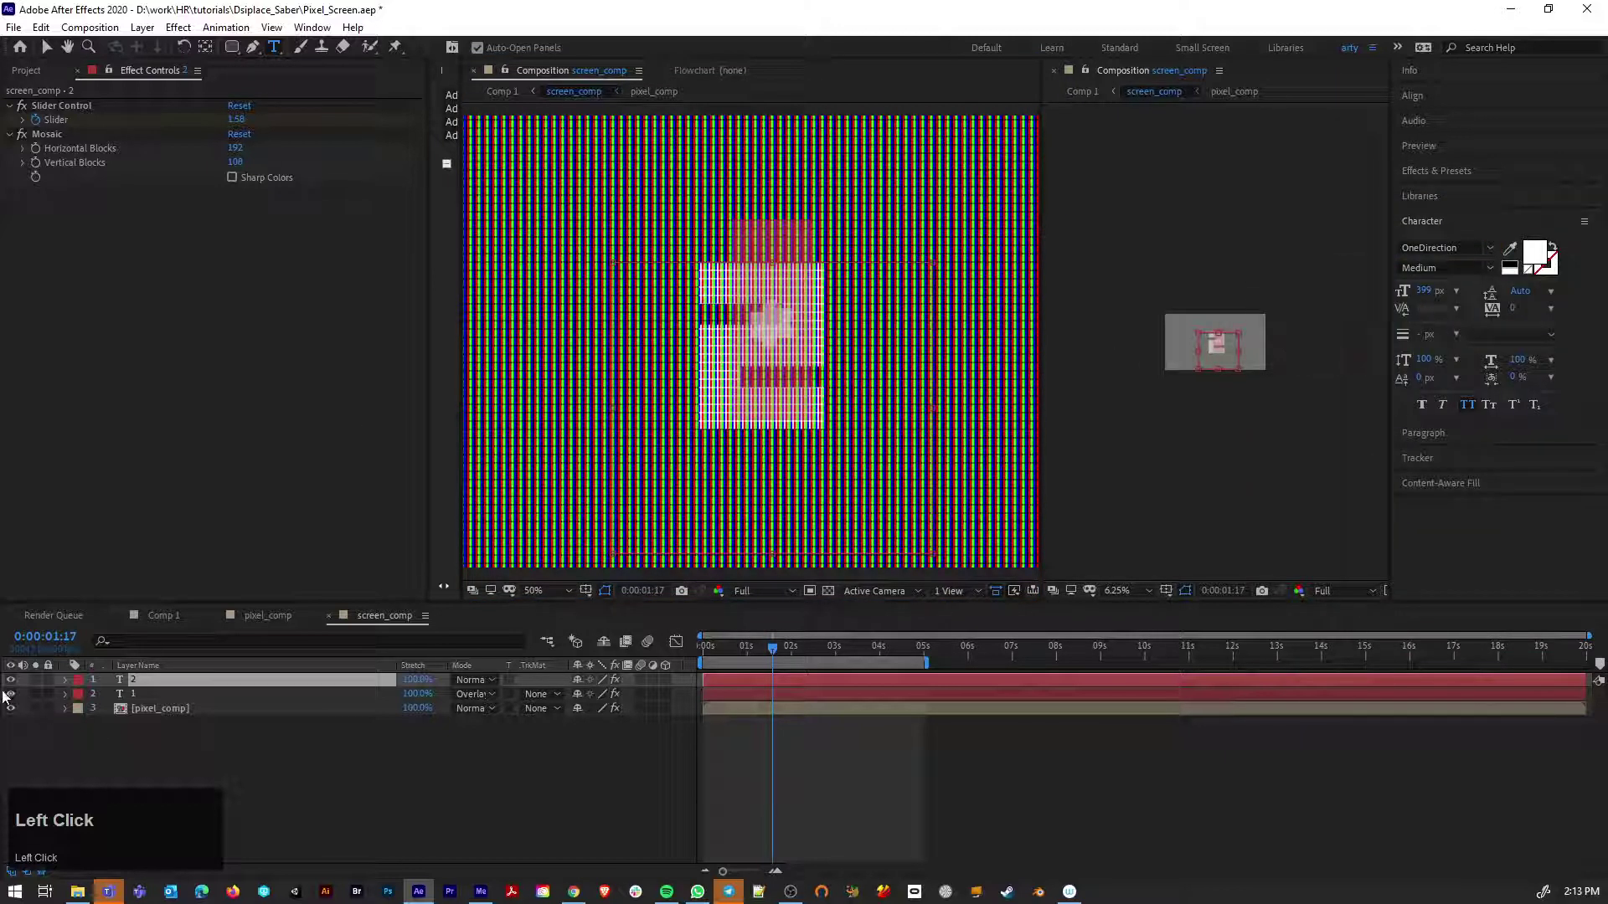
left_click(19, 699)
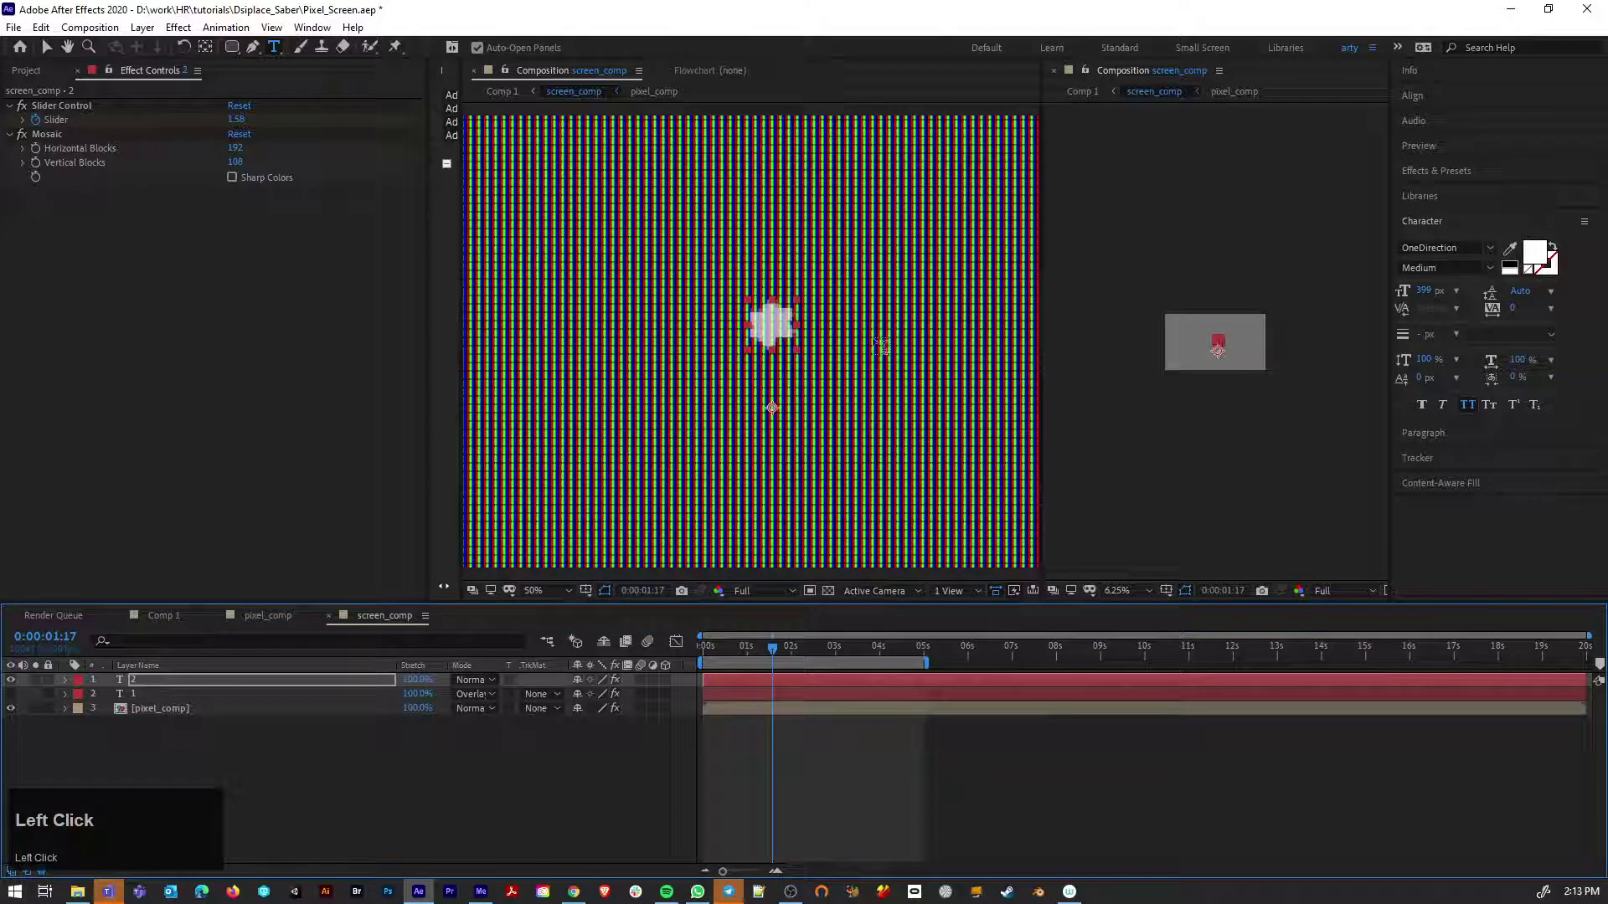
left_click(1496, 252)
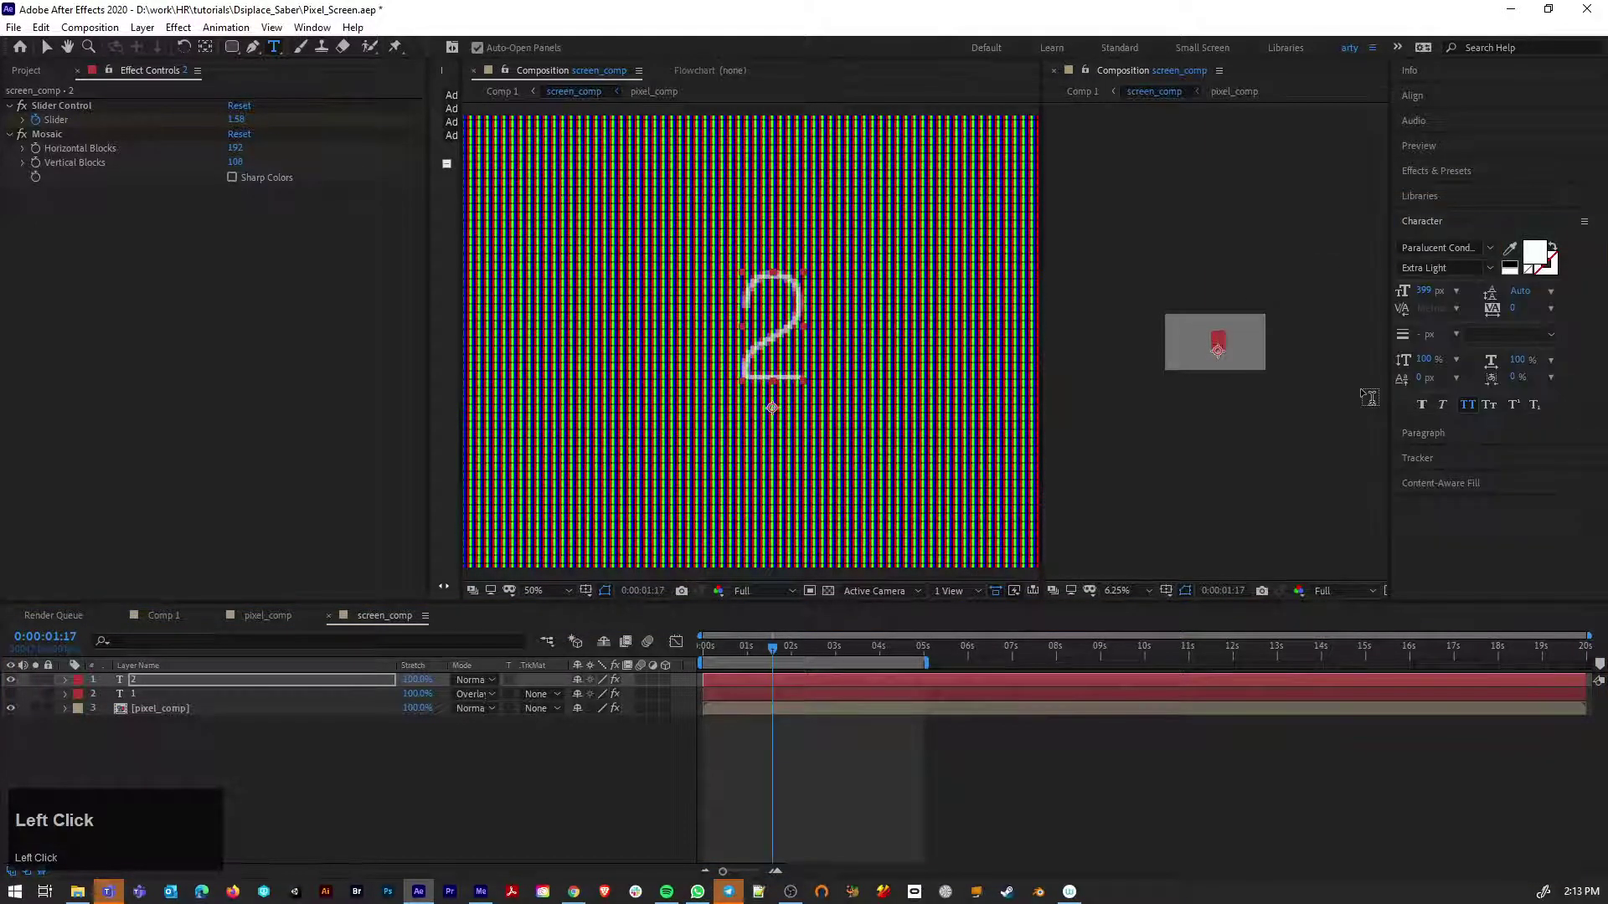
scroll("up", 3)
scroll("down", 3)
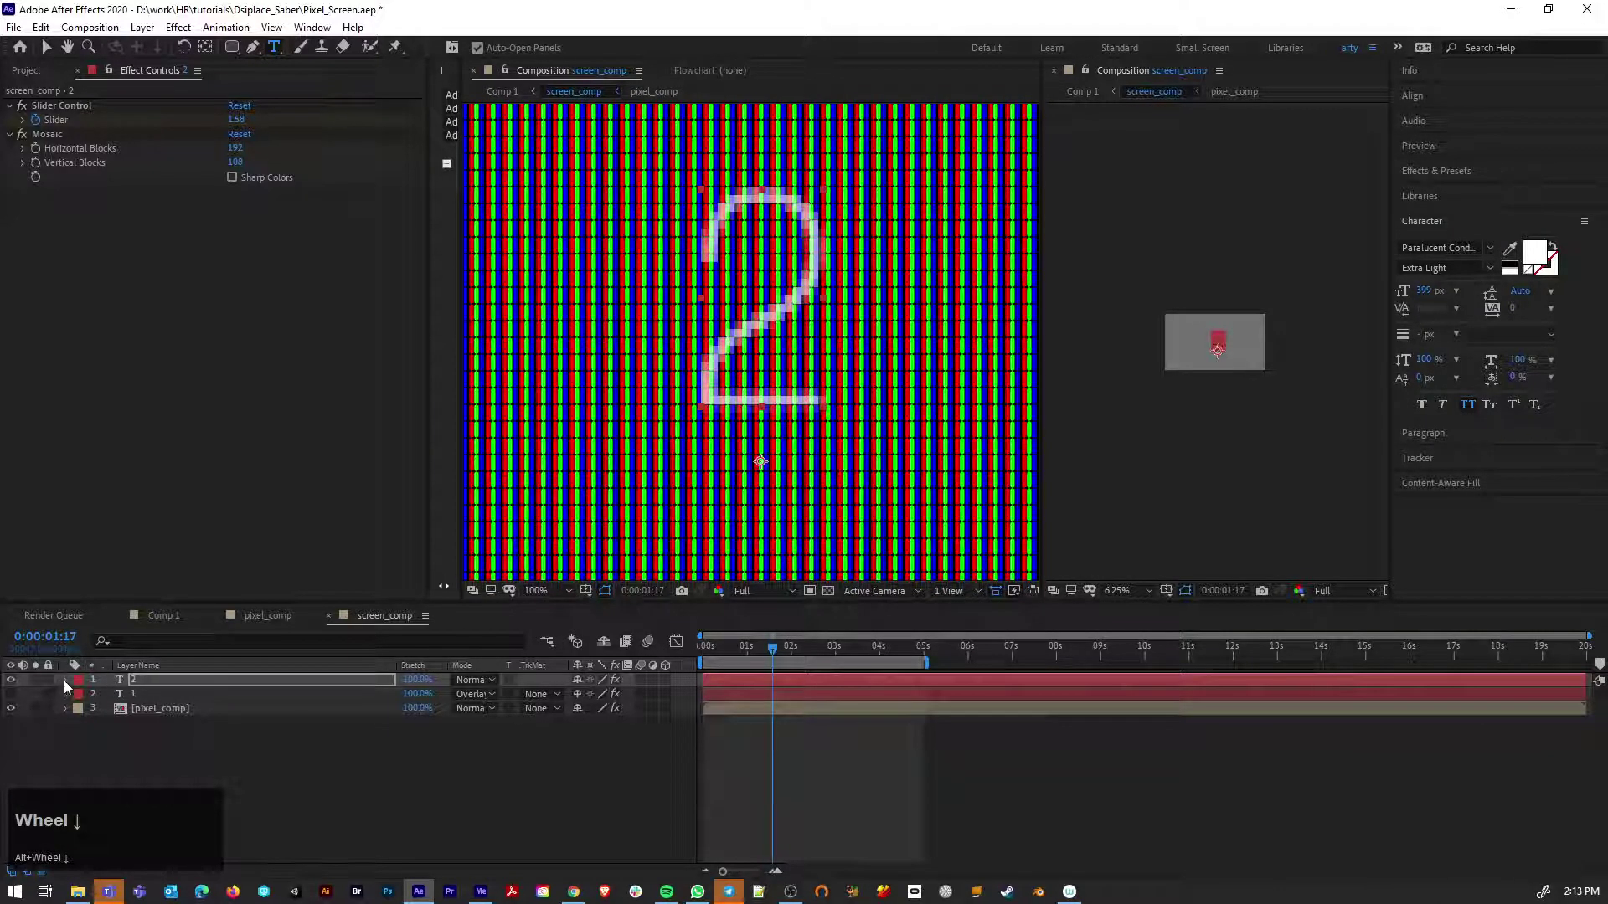
left_click_drag(70, 686, 200, 616)
Preview Comp 1, return to screen_comp and scrub the mosaic number layer's opacity down
left_click(172, 622)
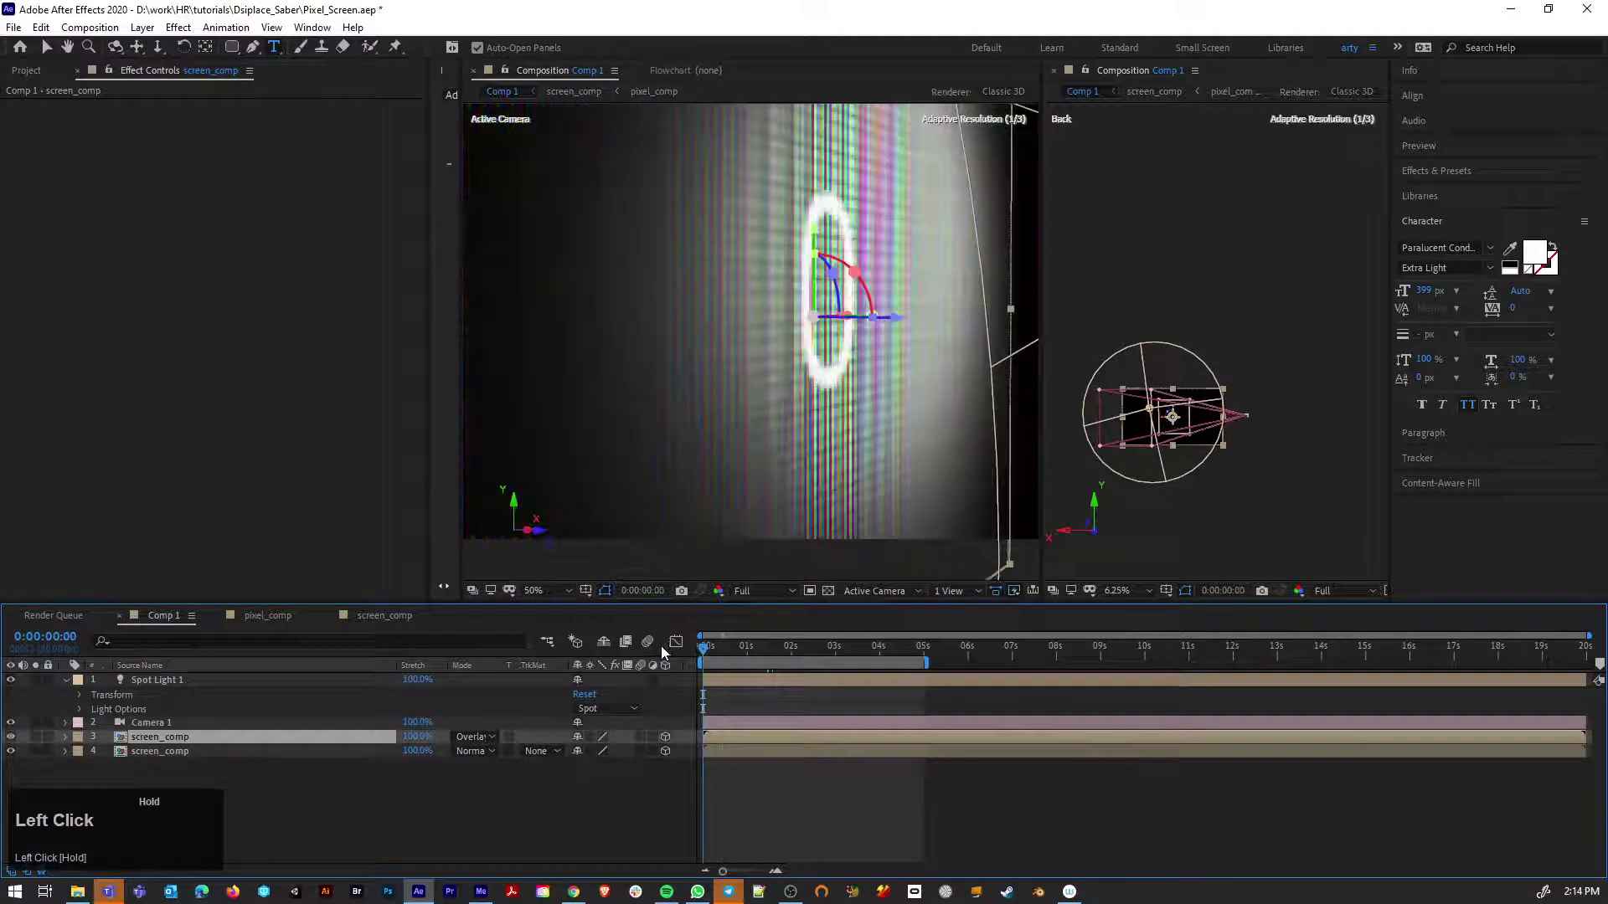
key("space")
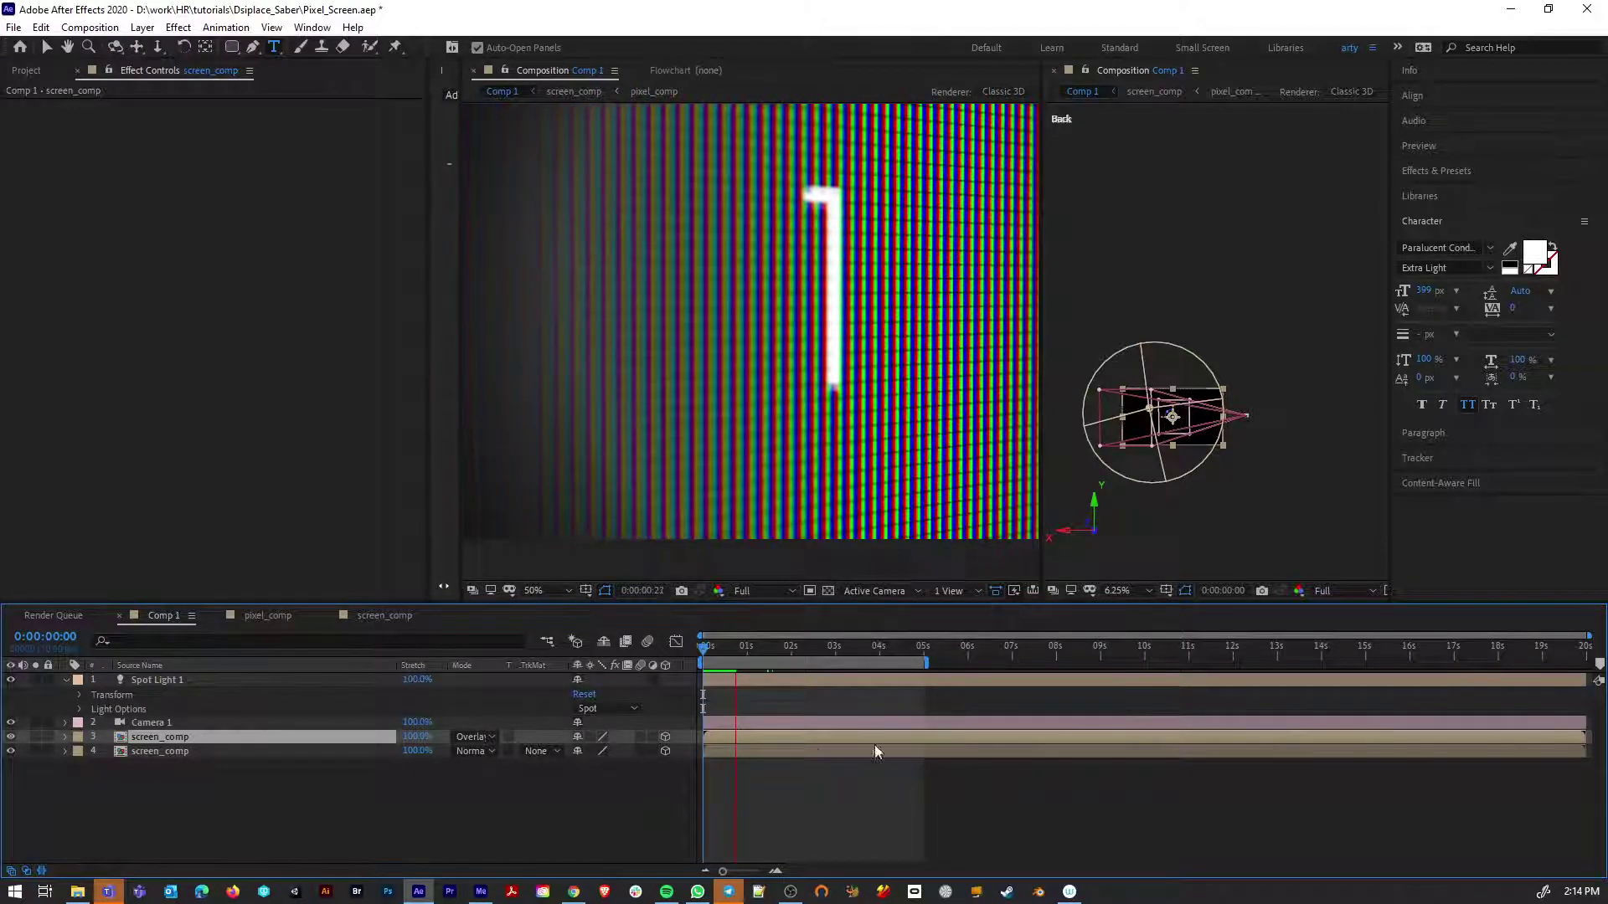
key("space")
key("space")
left_click(392, 624)
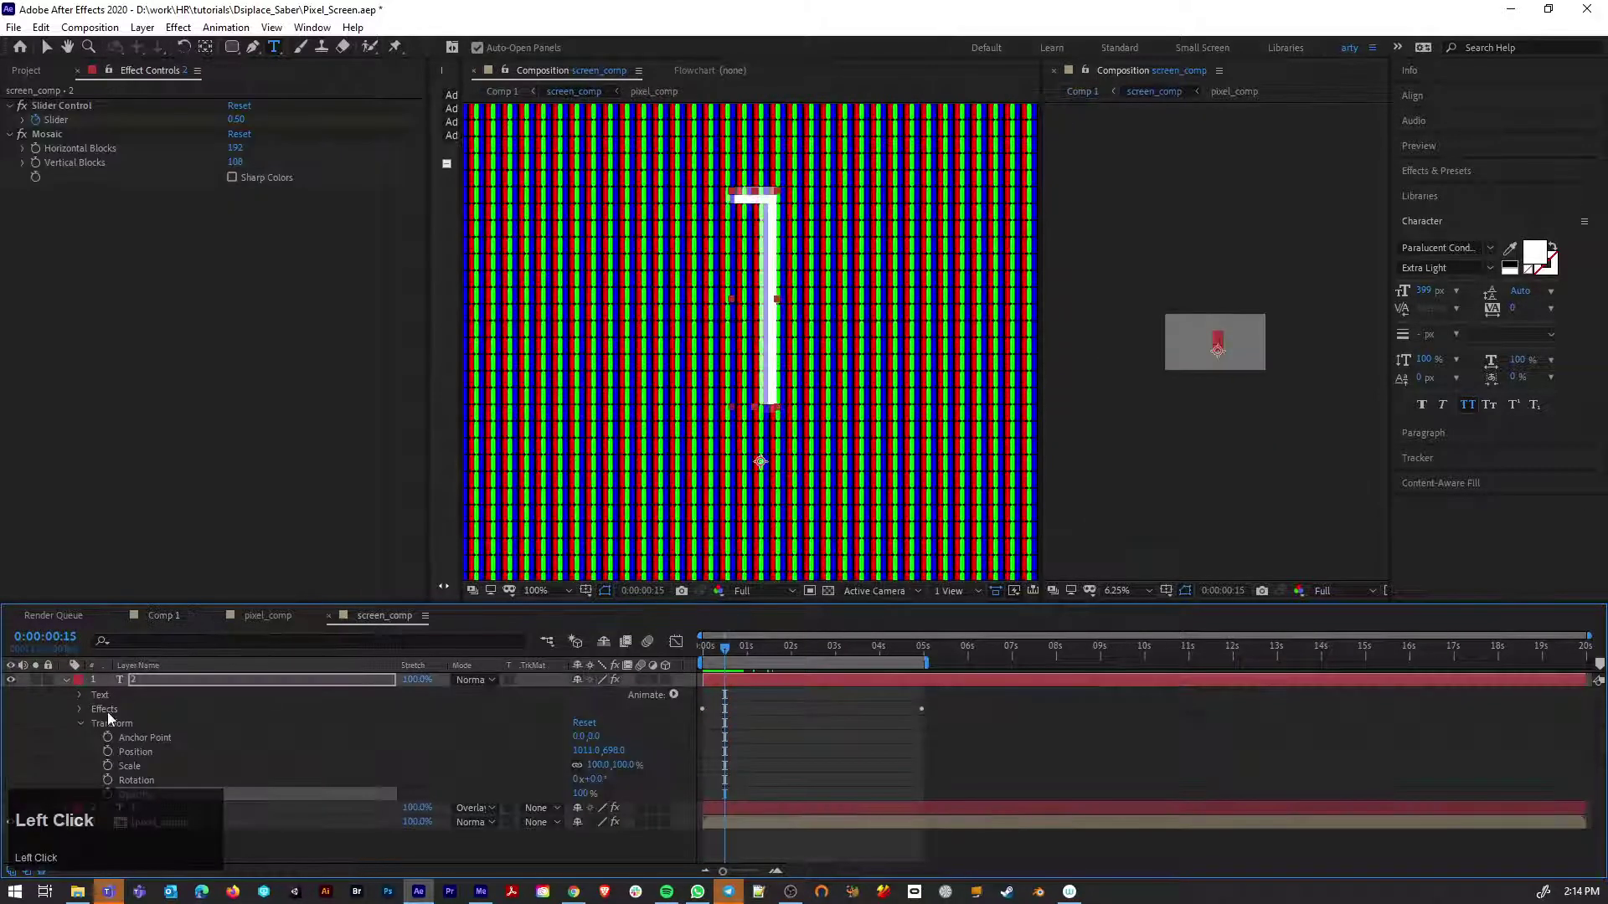
scroll("down", 3)
left_click_drag(580, 794, 198, 809)
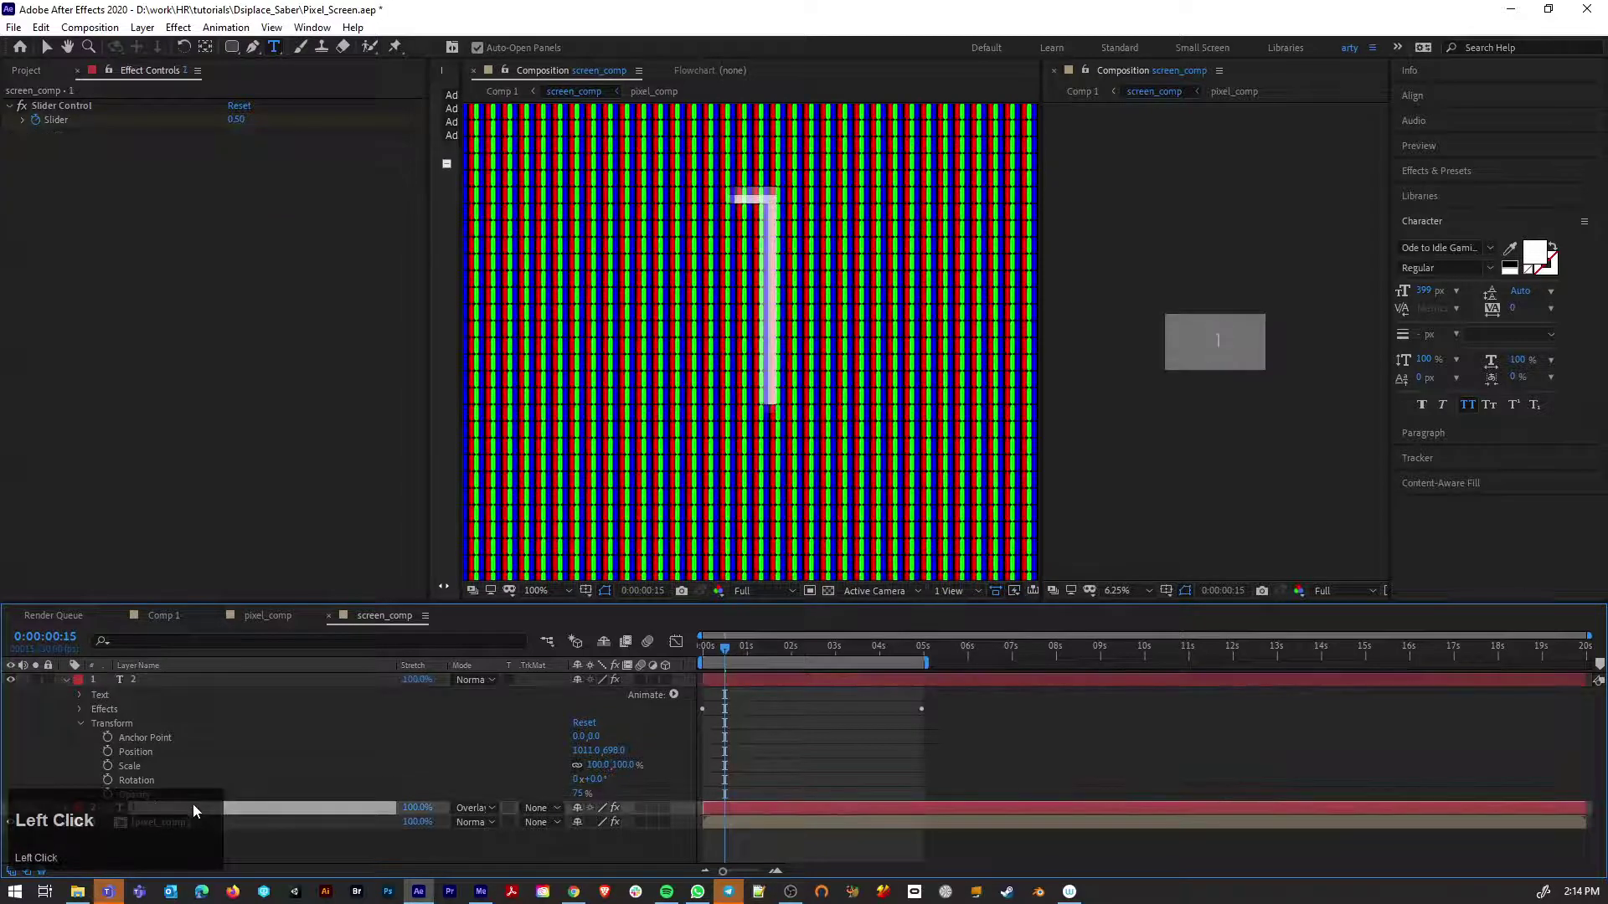
Duplicate the mosaic number into a third layer at 52% opacity blended with Overlay
left_click(186, 687)
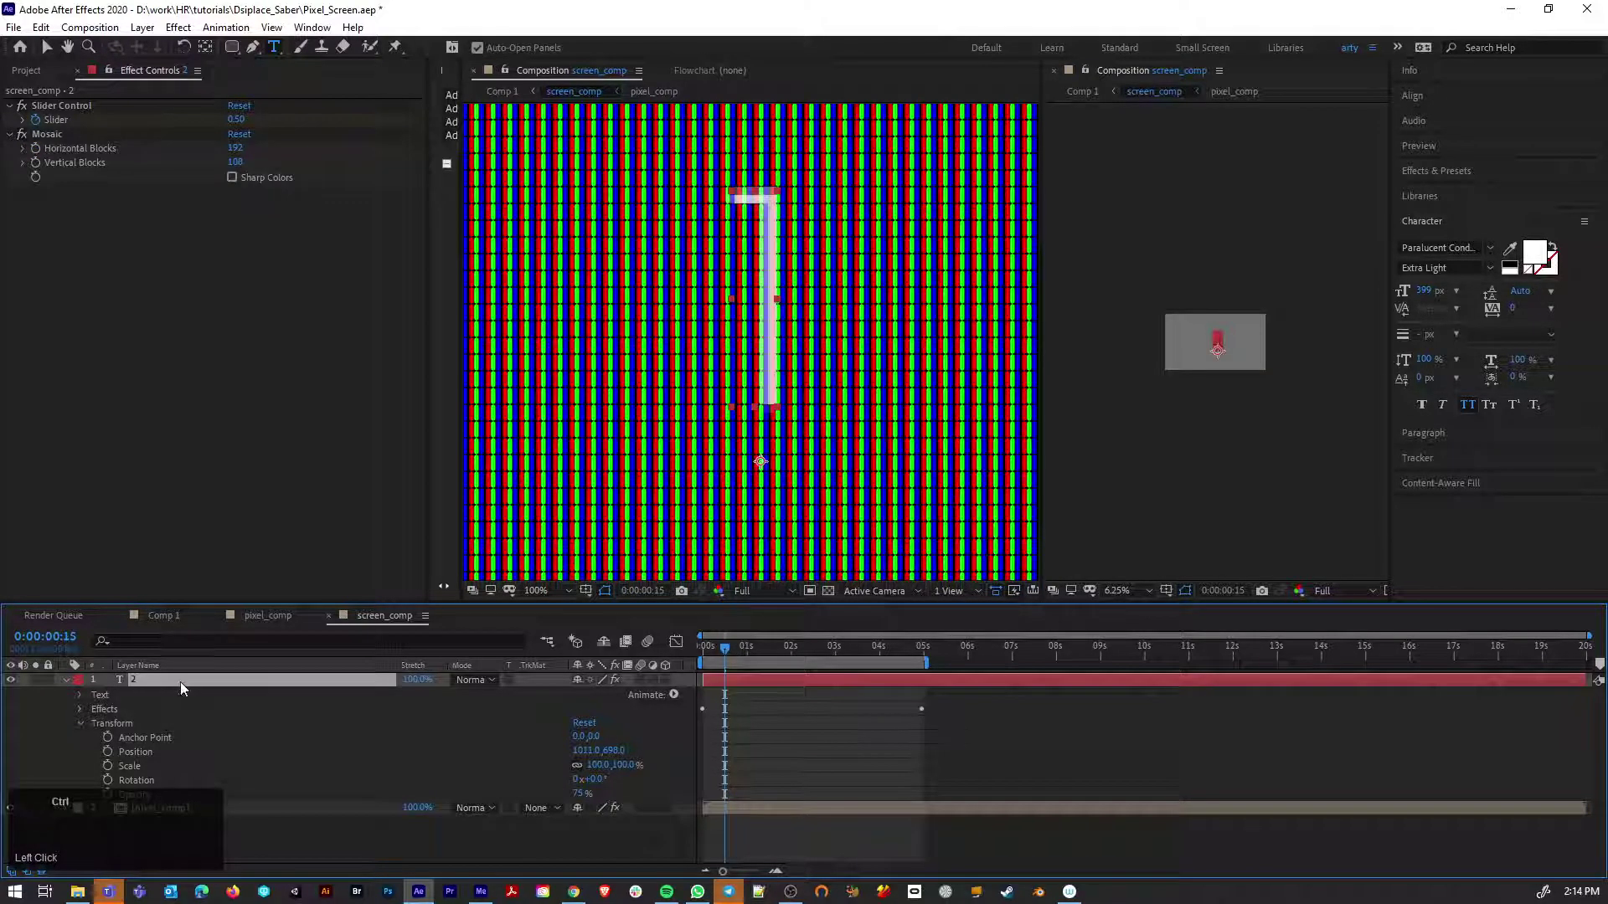
key("ctrl+c")
key("ctrl+v")
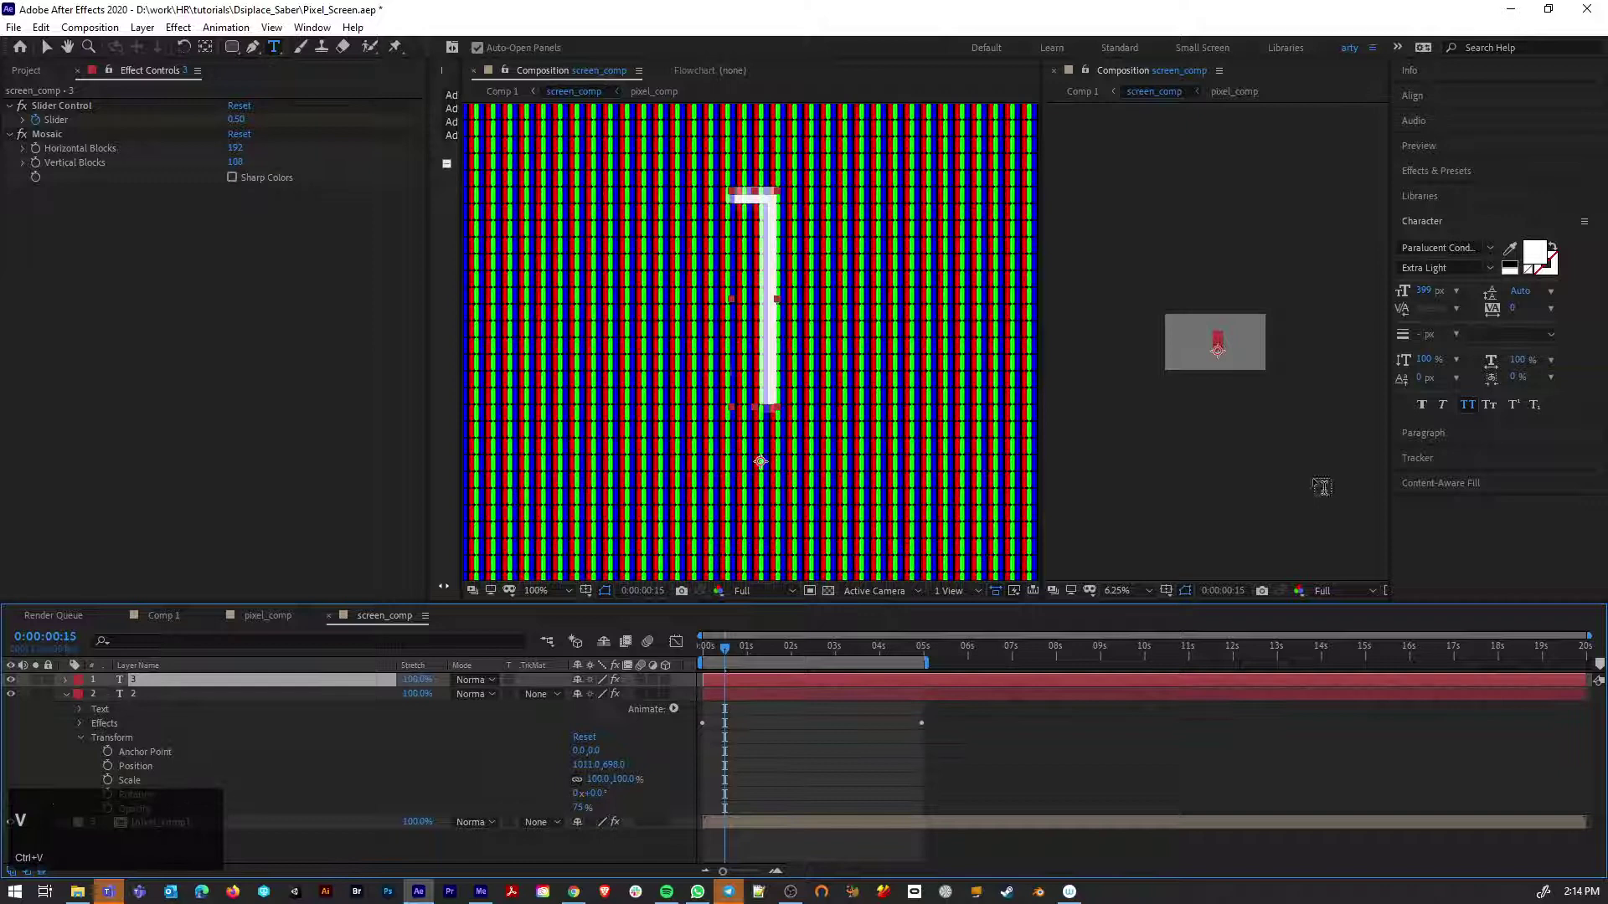
left_click_drag(475, 685, 18, 703)
left_click(18, 702)
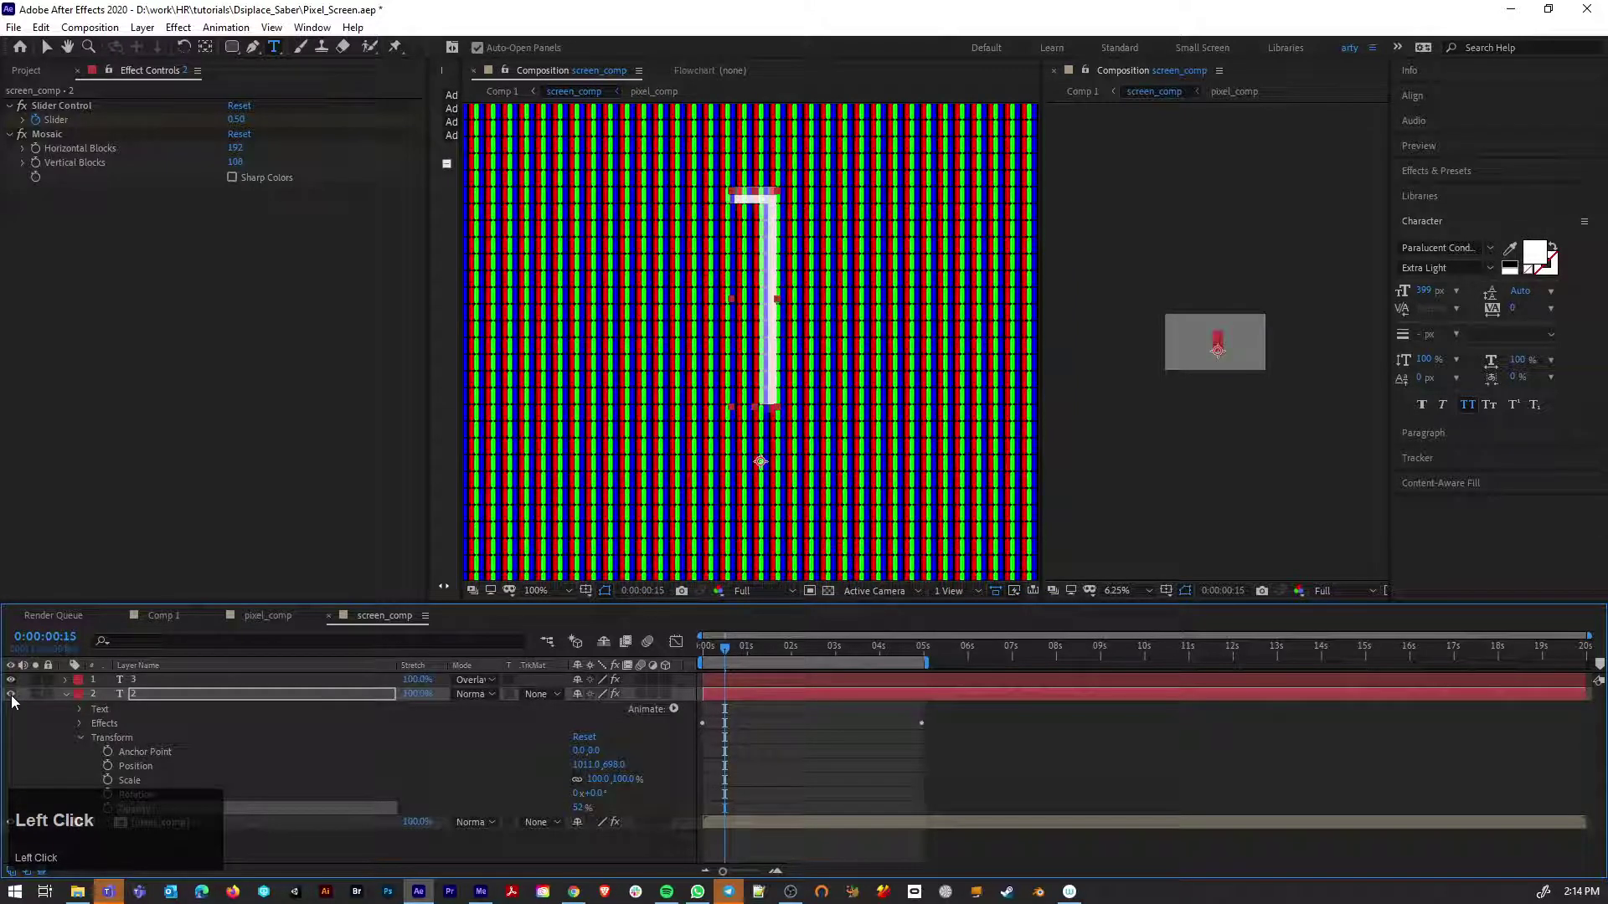